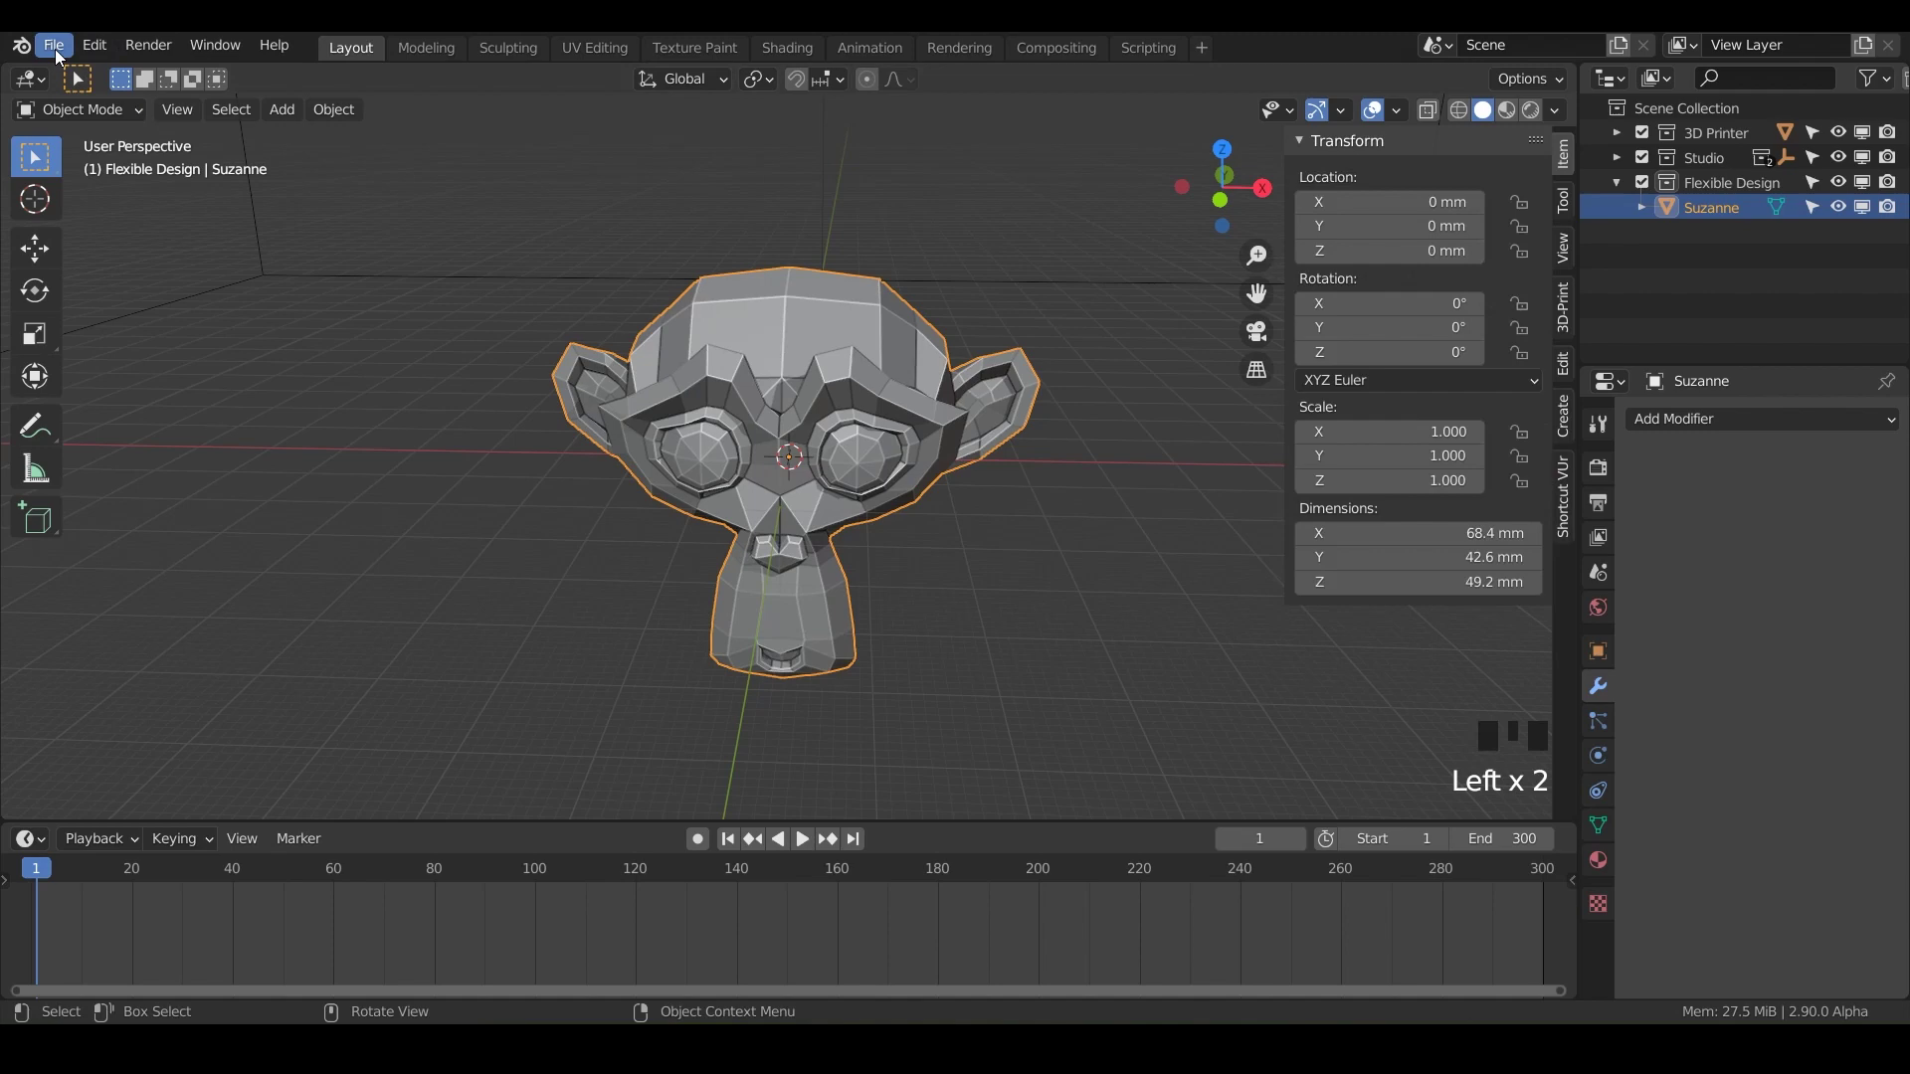
Step: Save the scene as a new file "Spin_Duplicate" and delete the Suzanne monkey head
{"action": "left_click_drag", "start_coordinate": [60, 52], "coordinate": [119, 233]}
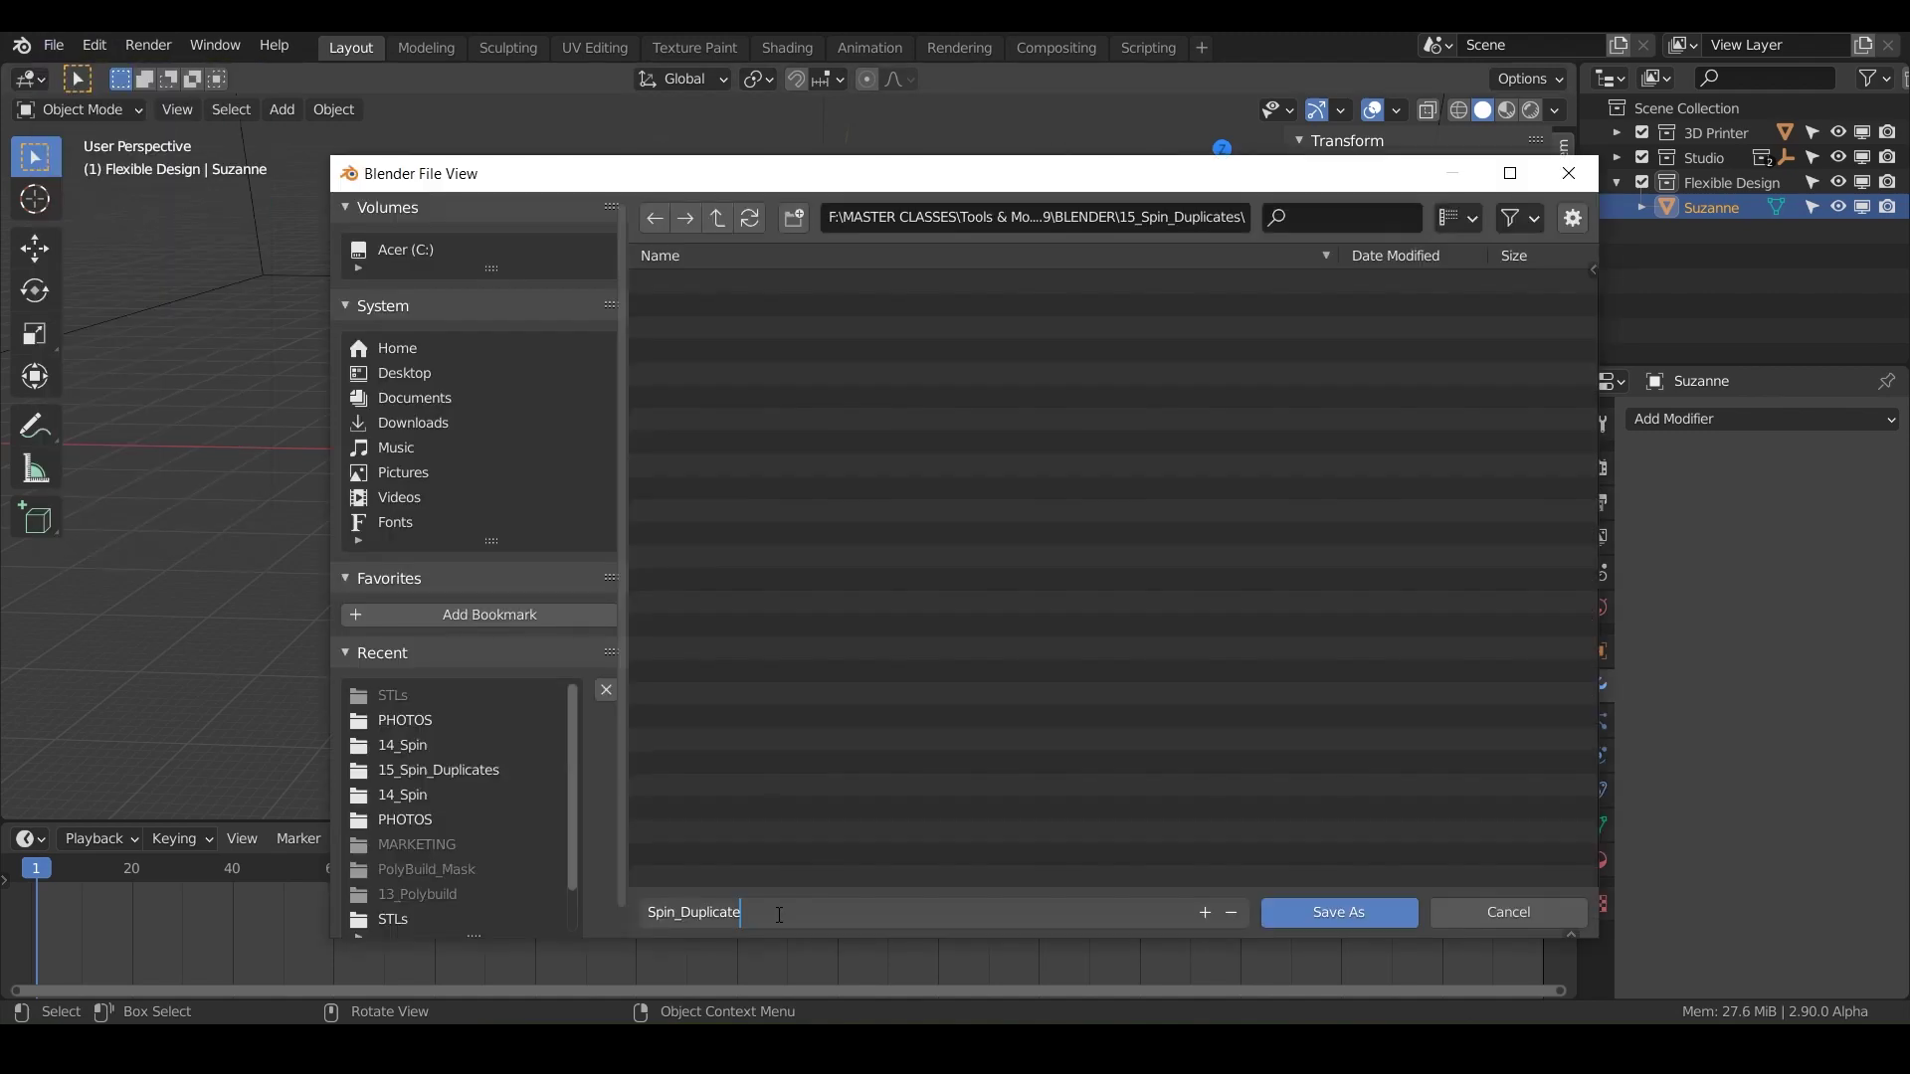
{"action": "left_click_drag", "start_coordinate": [807, 508], "coordinate": [785, 458]}
{"action": "left_click", "coordinate": [785, 458]}
{"action": "key", "text": "x"}
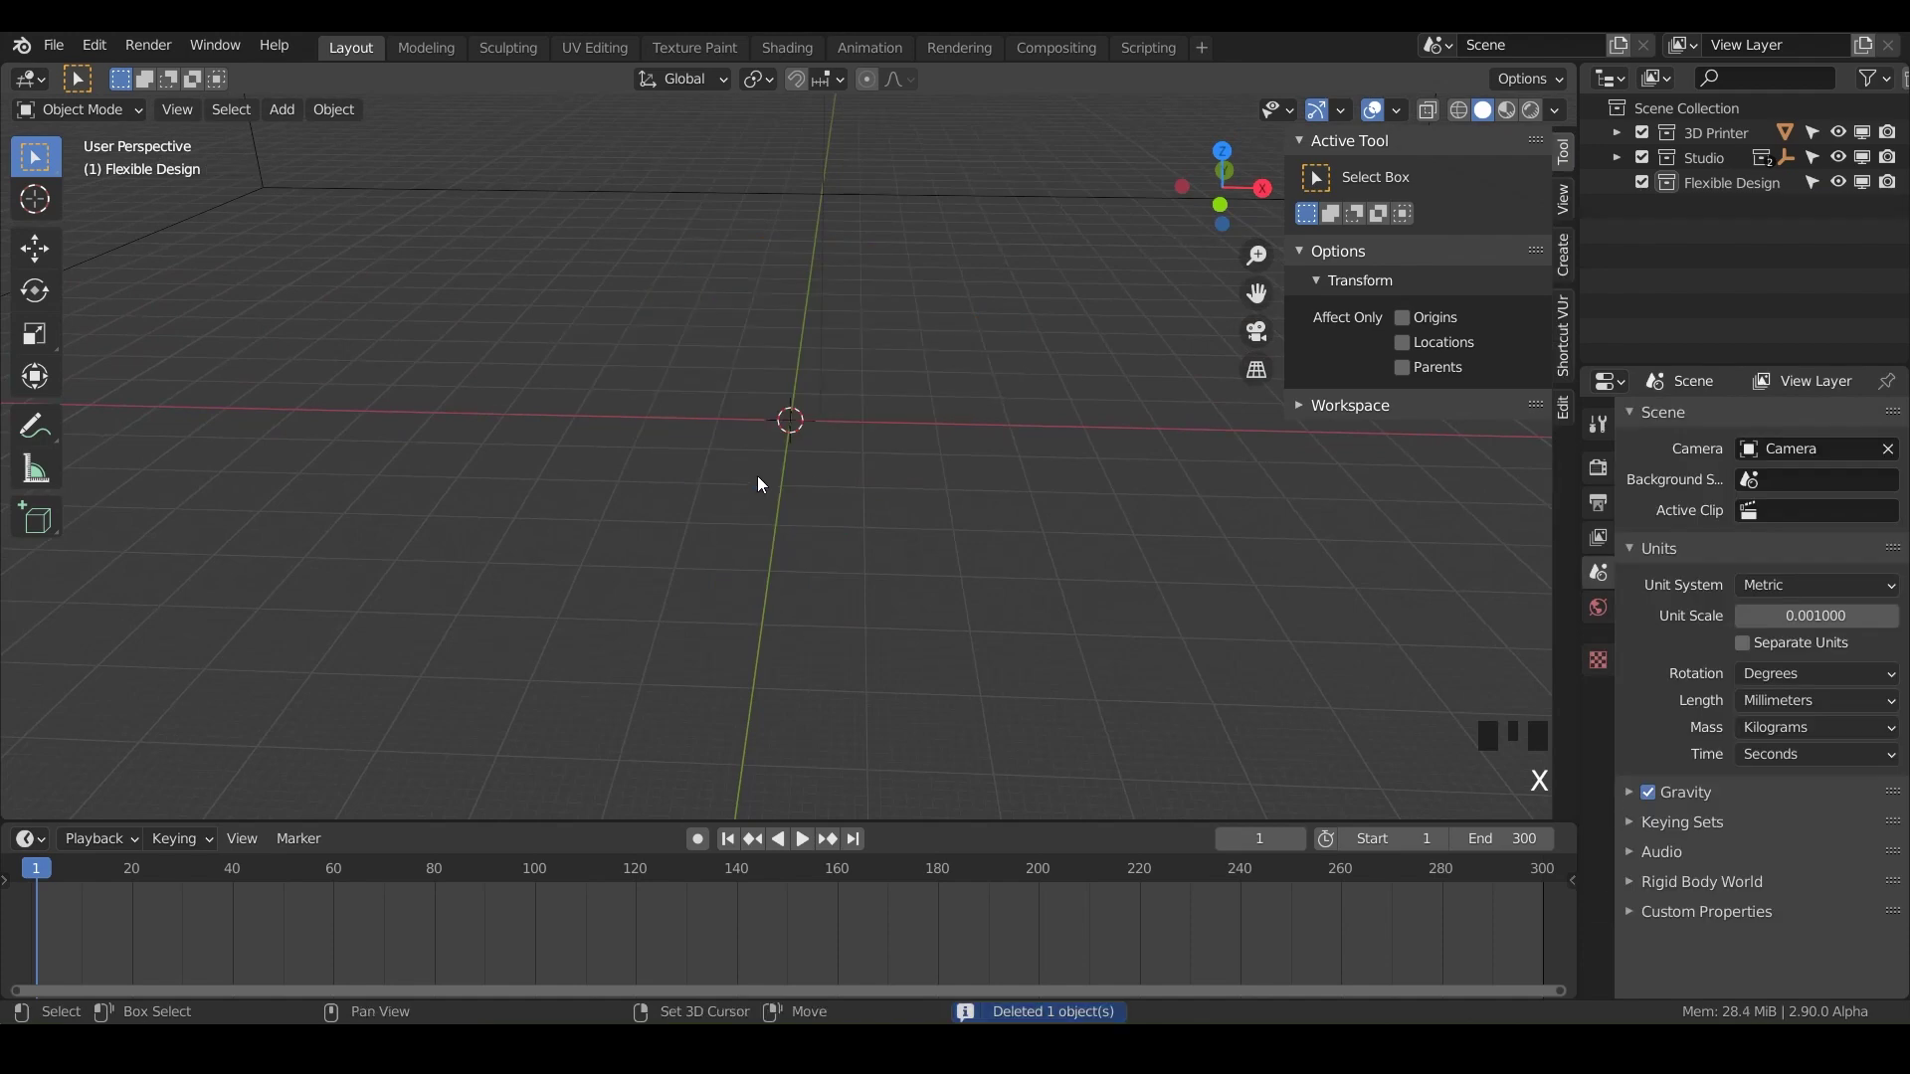
Step: Make the Flexible Design collection active and bring up the add-object menu
{"action": "left_click", "coordinate": [1719, 196]}
{"action": "key", "text": "shift+a"}
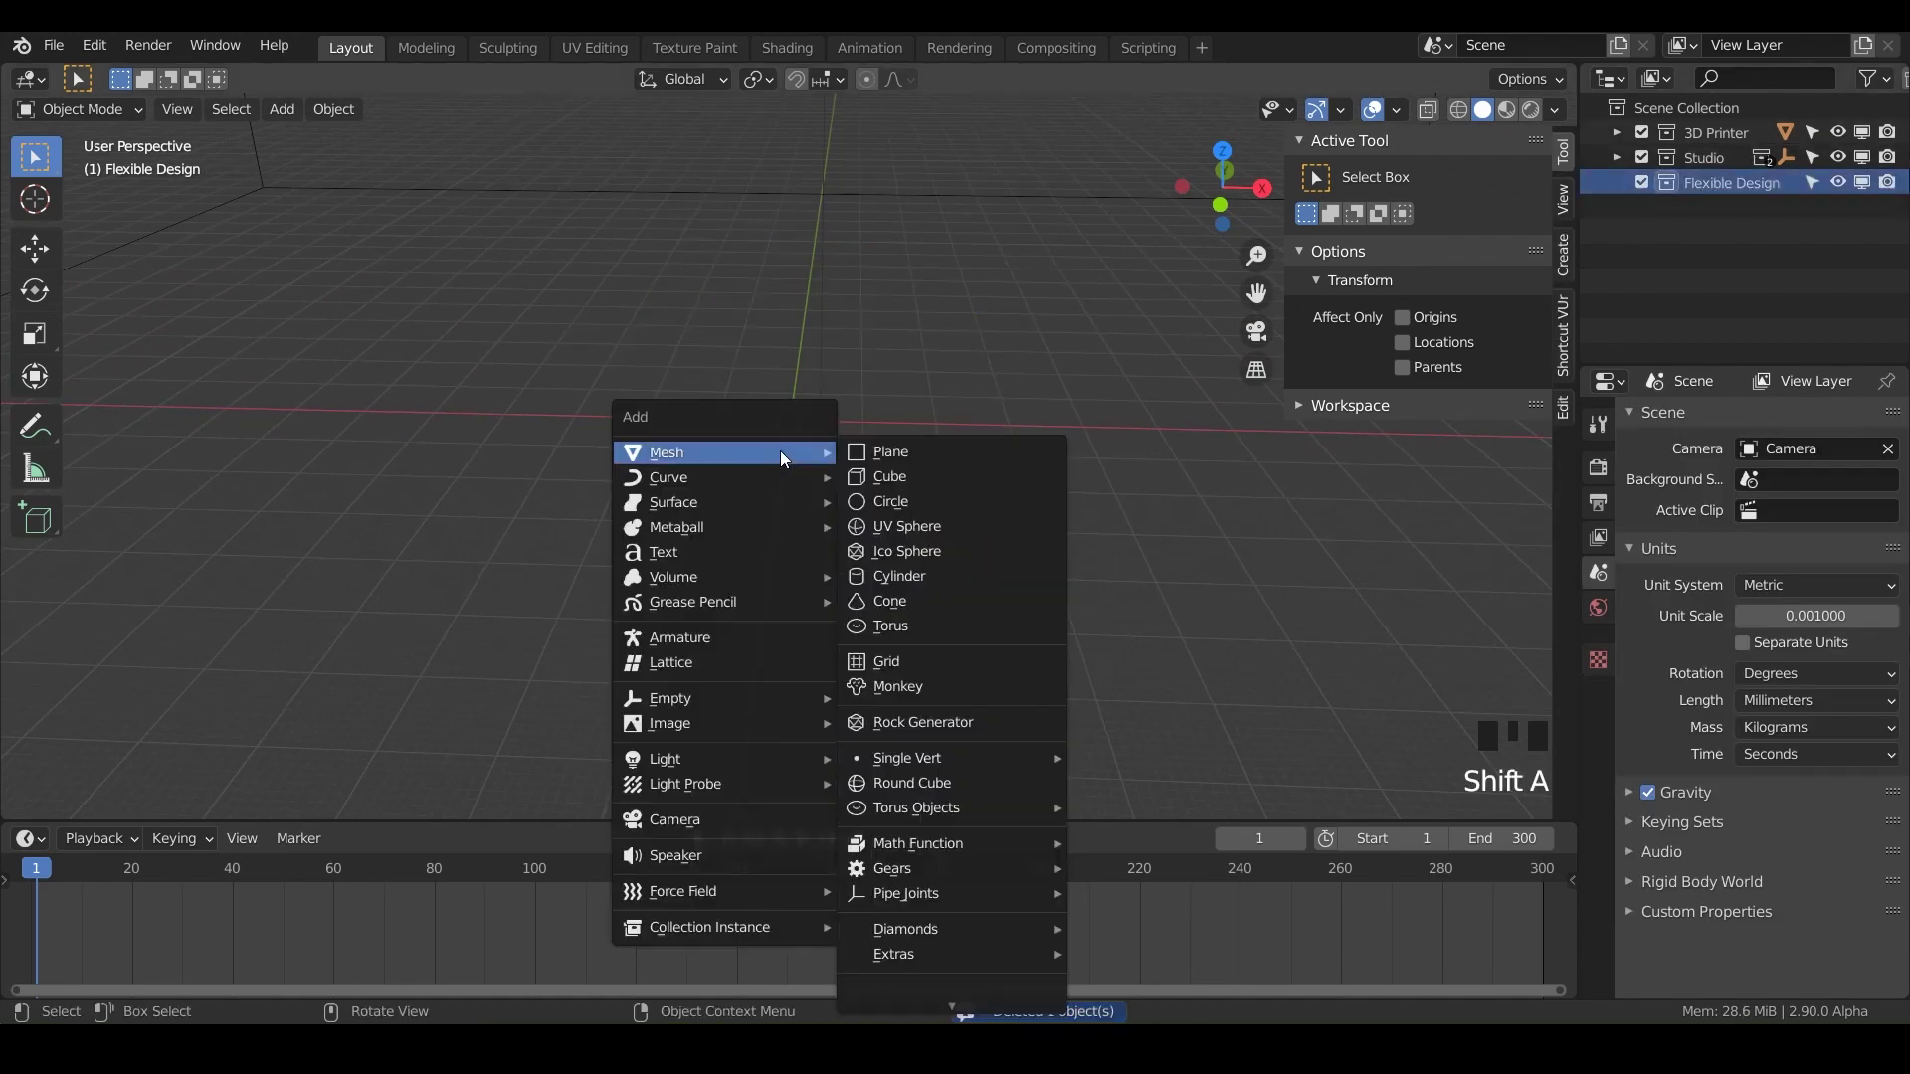
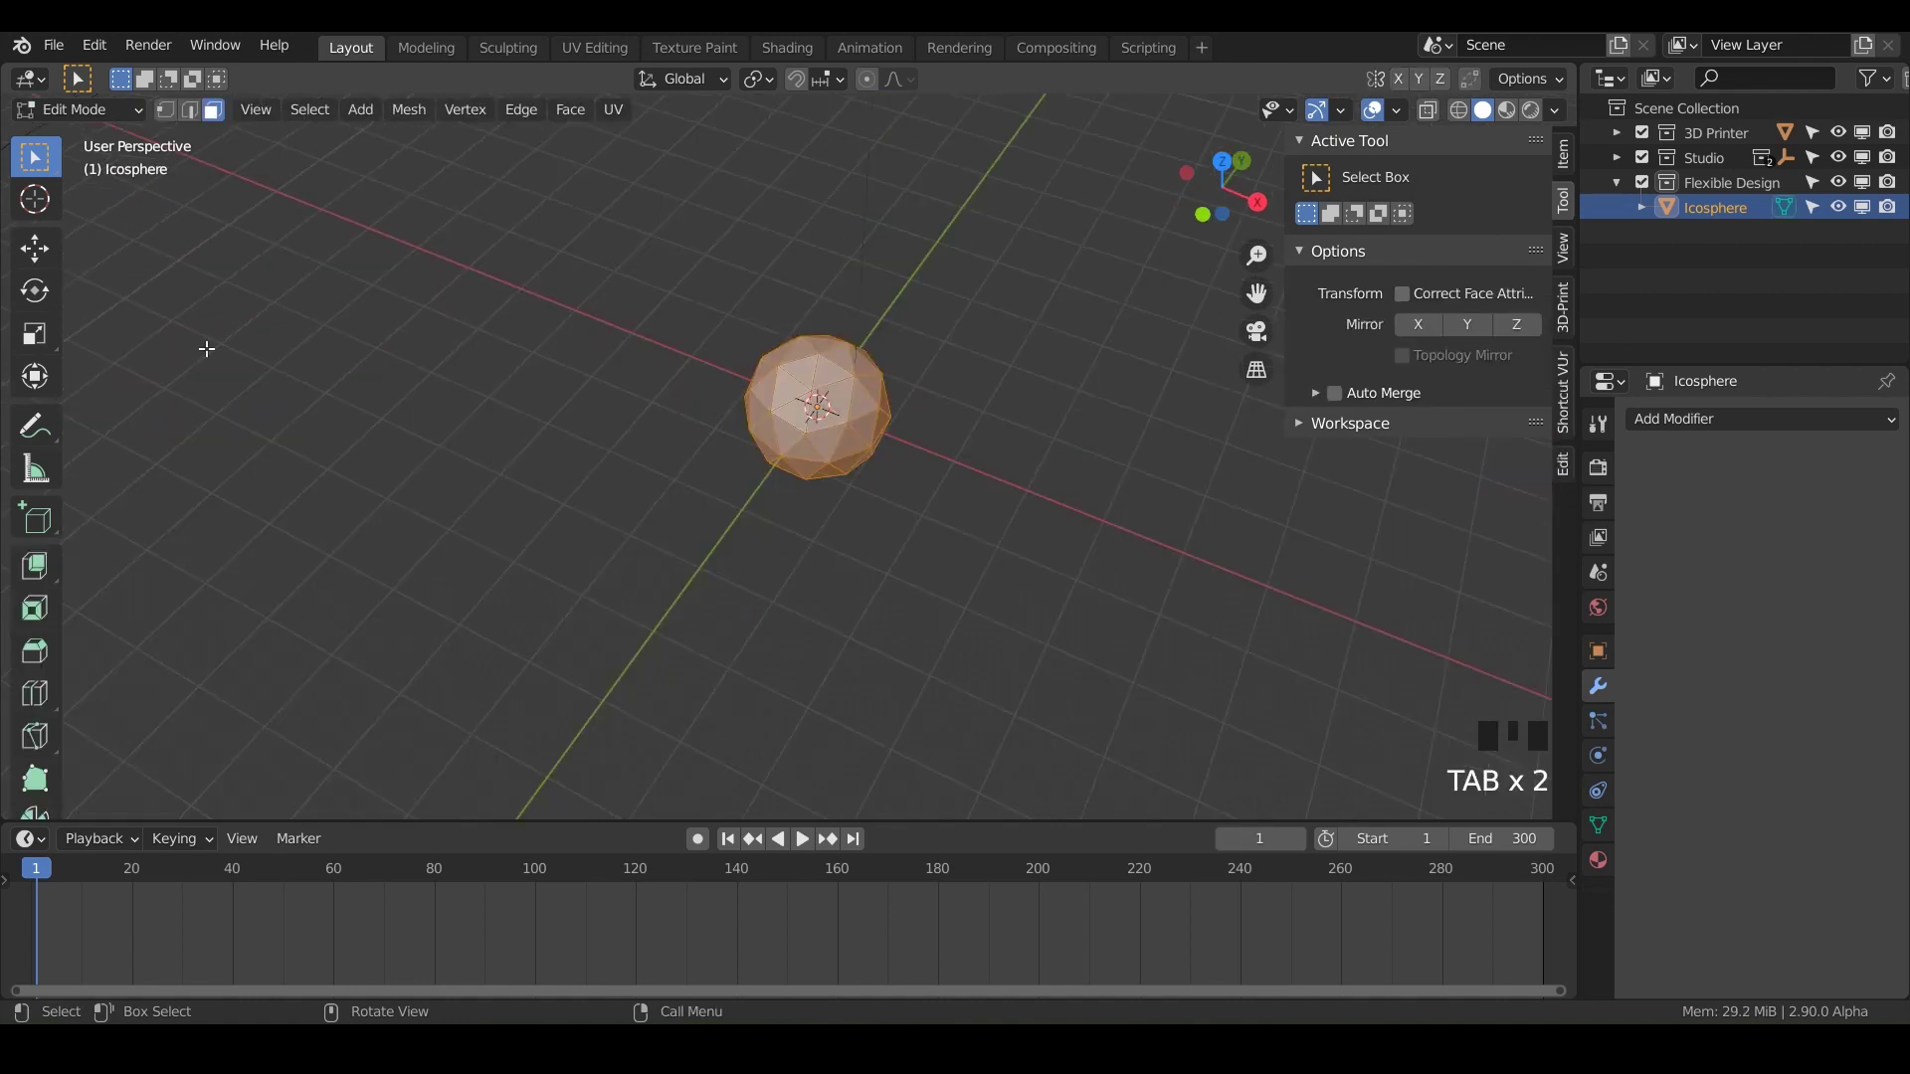
Step: Select the whole icosphere mesh and offset it about 38 mm along Y
{"action": "key", "text": "alt+a"}
{"action": "key", "text": "a"}
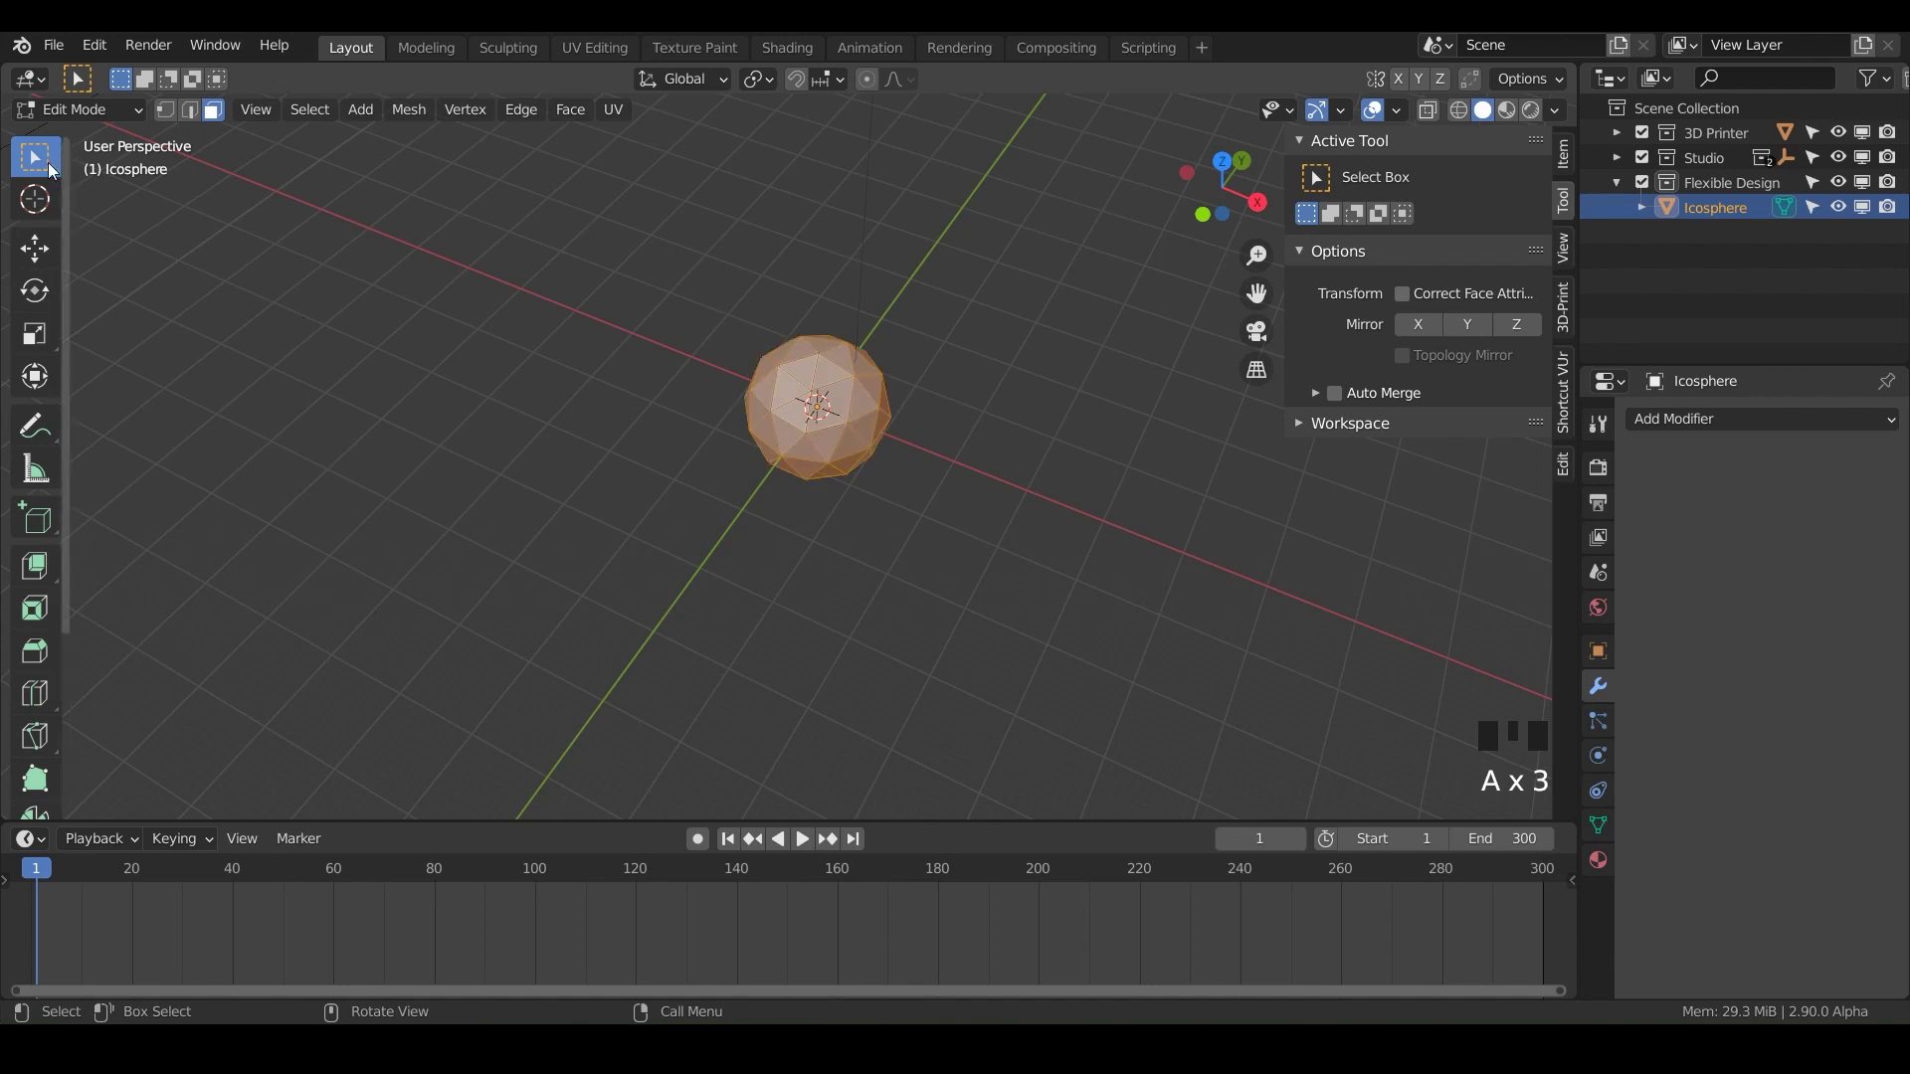
{"action": "key", "text": "g"}
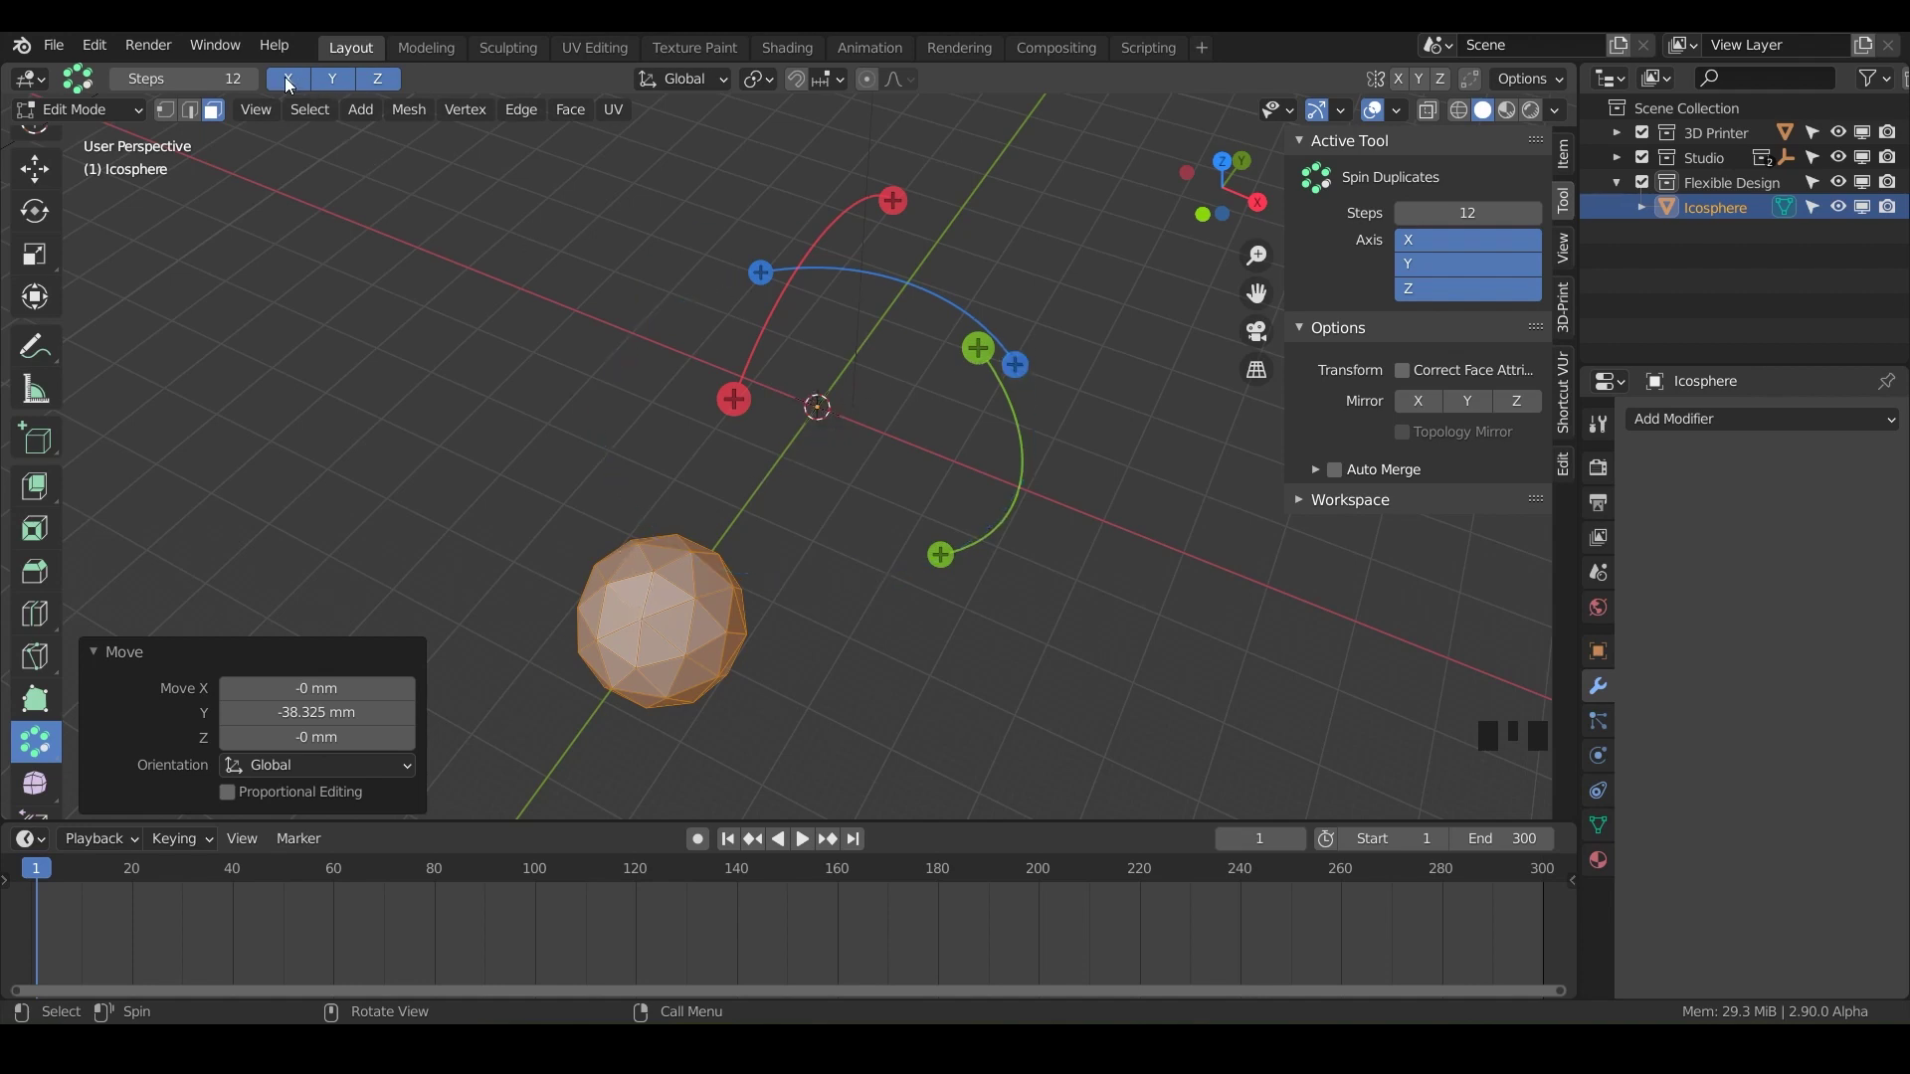
Step: Set up Spin Duplicates with 12 steps around the Z axis and start spinning copies
{"action": "left_click", "coordinate": [291, 80]}
{"action": "left_click", "coordinate": [379, 88]}
{"action": "left_click", "coordinate": [343, 94]}
{"action": "left_click", "coordinate": [304, 92]}
{"action": "left_click", "coordinate": [331, 85]}
{"action": "left_click", "coordinate": [366, 91]}
{"action": "left_click", "coordinate": [290, 88]}
{"action": "left_click", "coordinate": [342, 85]}
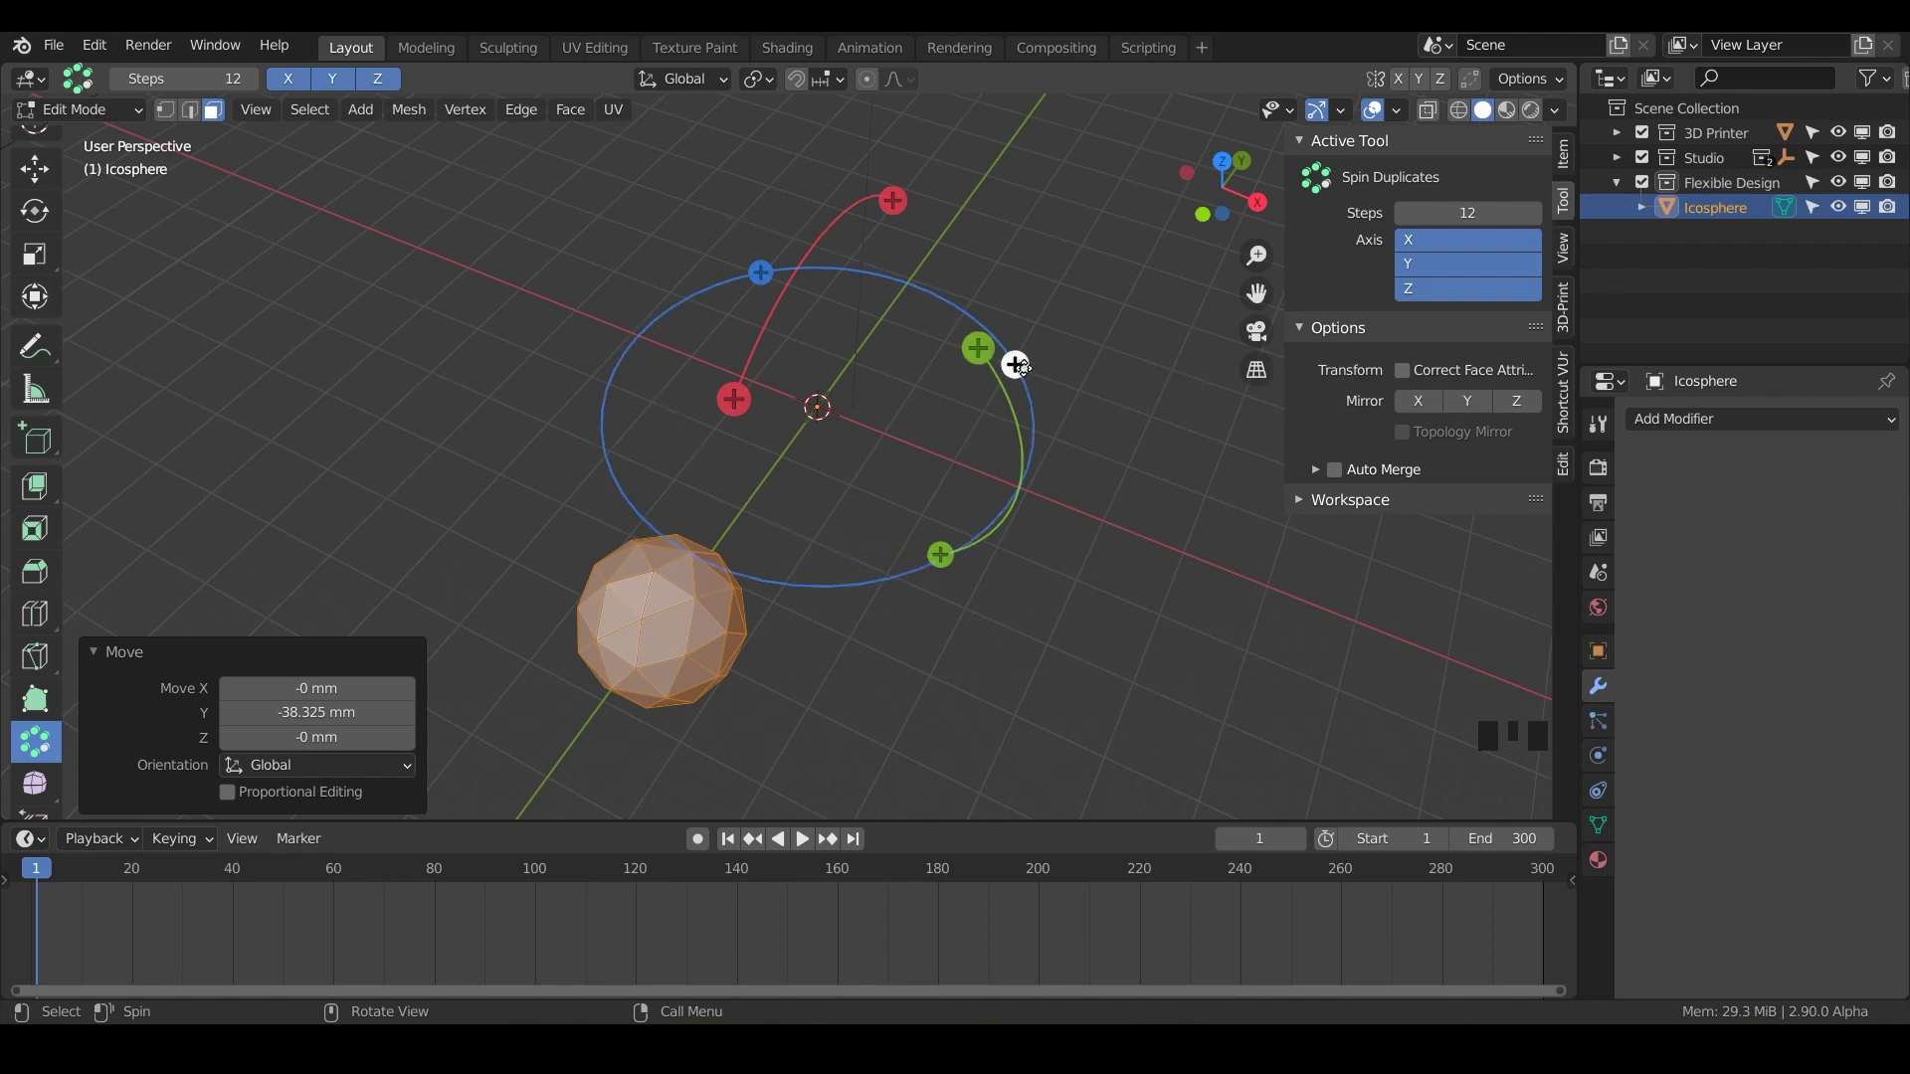
Step: Widen the spin angle so the twelve icospheres close into an even ring, then return to Object Mode
{"action": "left_click", "coordinate": [1023, 364]}
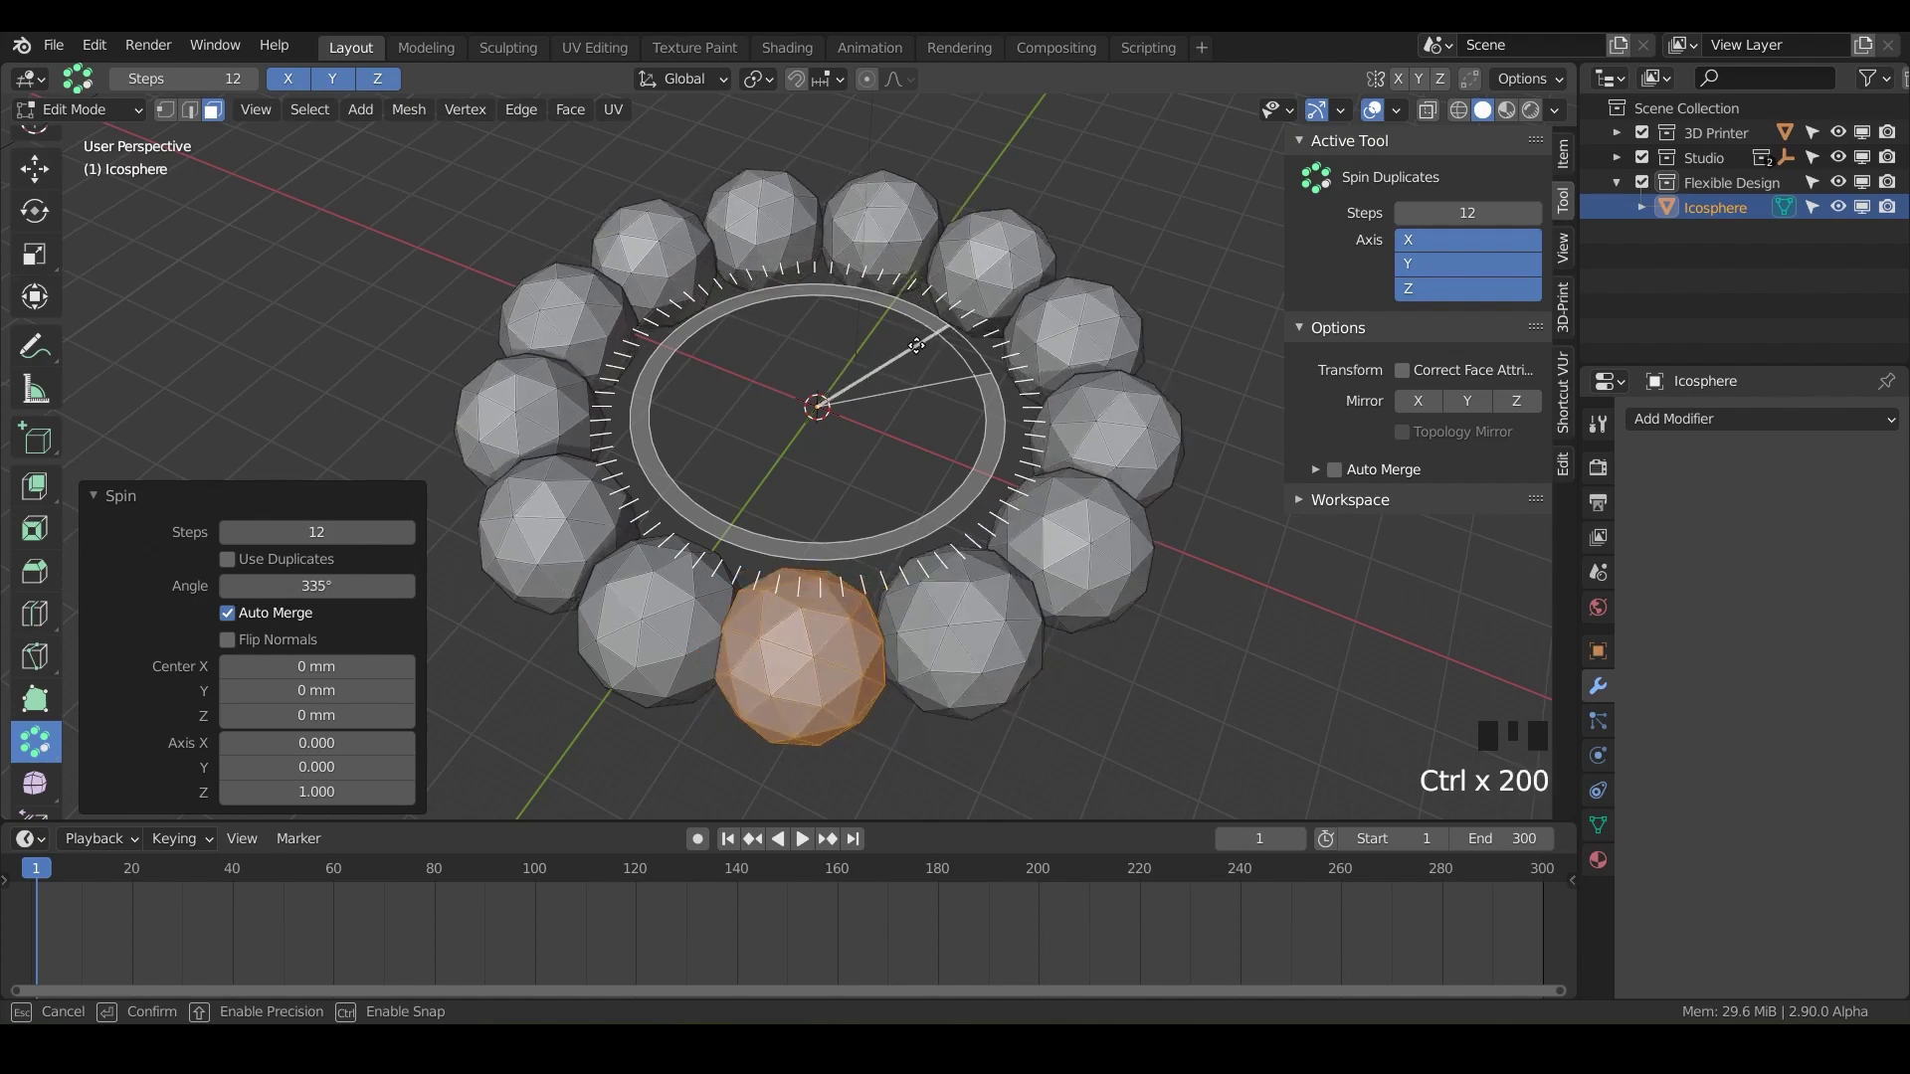
{"action": "left_click_drag", "start_coordinate": [971, 511], "coordinate": [859, 496]}
{"action": "scroll", "scroll_direction": "up", "scroll_amount": 3}
{"action": "left_click_drag", "start_coordinate": [859, 496], "coordinate": [915, 497]}
{"action": "scroll", "scroll_direction": "down", "scroll_amount": 3}
{"action": "left_click_drag", "start_coordinate": [916, 498], "coordinate": [785, 450]}
{"action": "key", "text": "Tab"}
Step: Inspect where neighbouring spheres meet up close, then view the whole ring from above
{"action": "left_click_drag", "start_coordinate": [886, 618], "coordinate": [936, 522]}
{"action": "scroll", "scroll_direction": "up", "scroll_amount": 3}
{"action": "left_click_drag", "start_coordinate": [936, 522], "coordinate": [875, 519]}
{"action": "scroll", "scroll_direction": "up", "scroll_amount": 3}
{"action": "left_click_drag", "start_coordinate": [875, 519], "coordinate": [717, 302]}
{"action": "scroll", "scroll_direction": "up", "scroll_amount": 3}
{"action": "left_click_drag", "start_coordinate": [717, 302], "coordinate": [662, 264]}
{"action": "scroll", "scroll_direction": "up", "scroll_amount": 3}
{"action": "key", "text": "alt+z"}
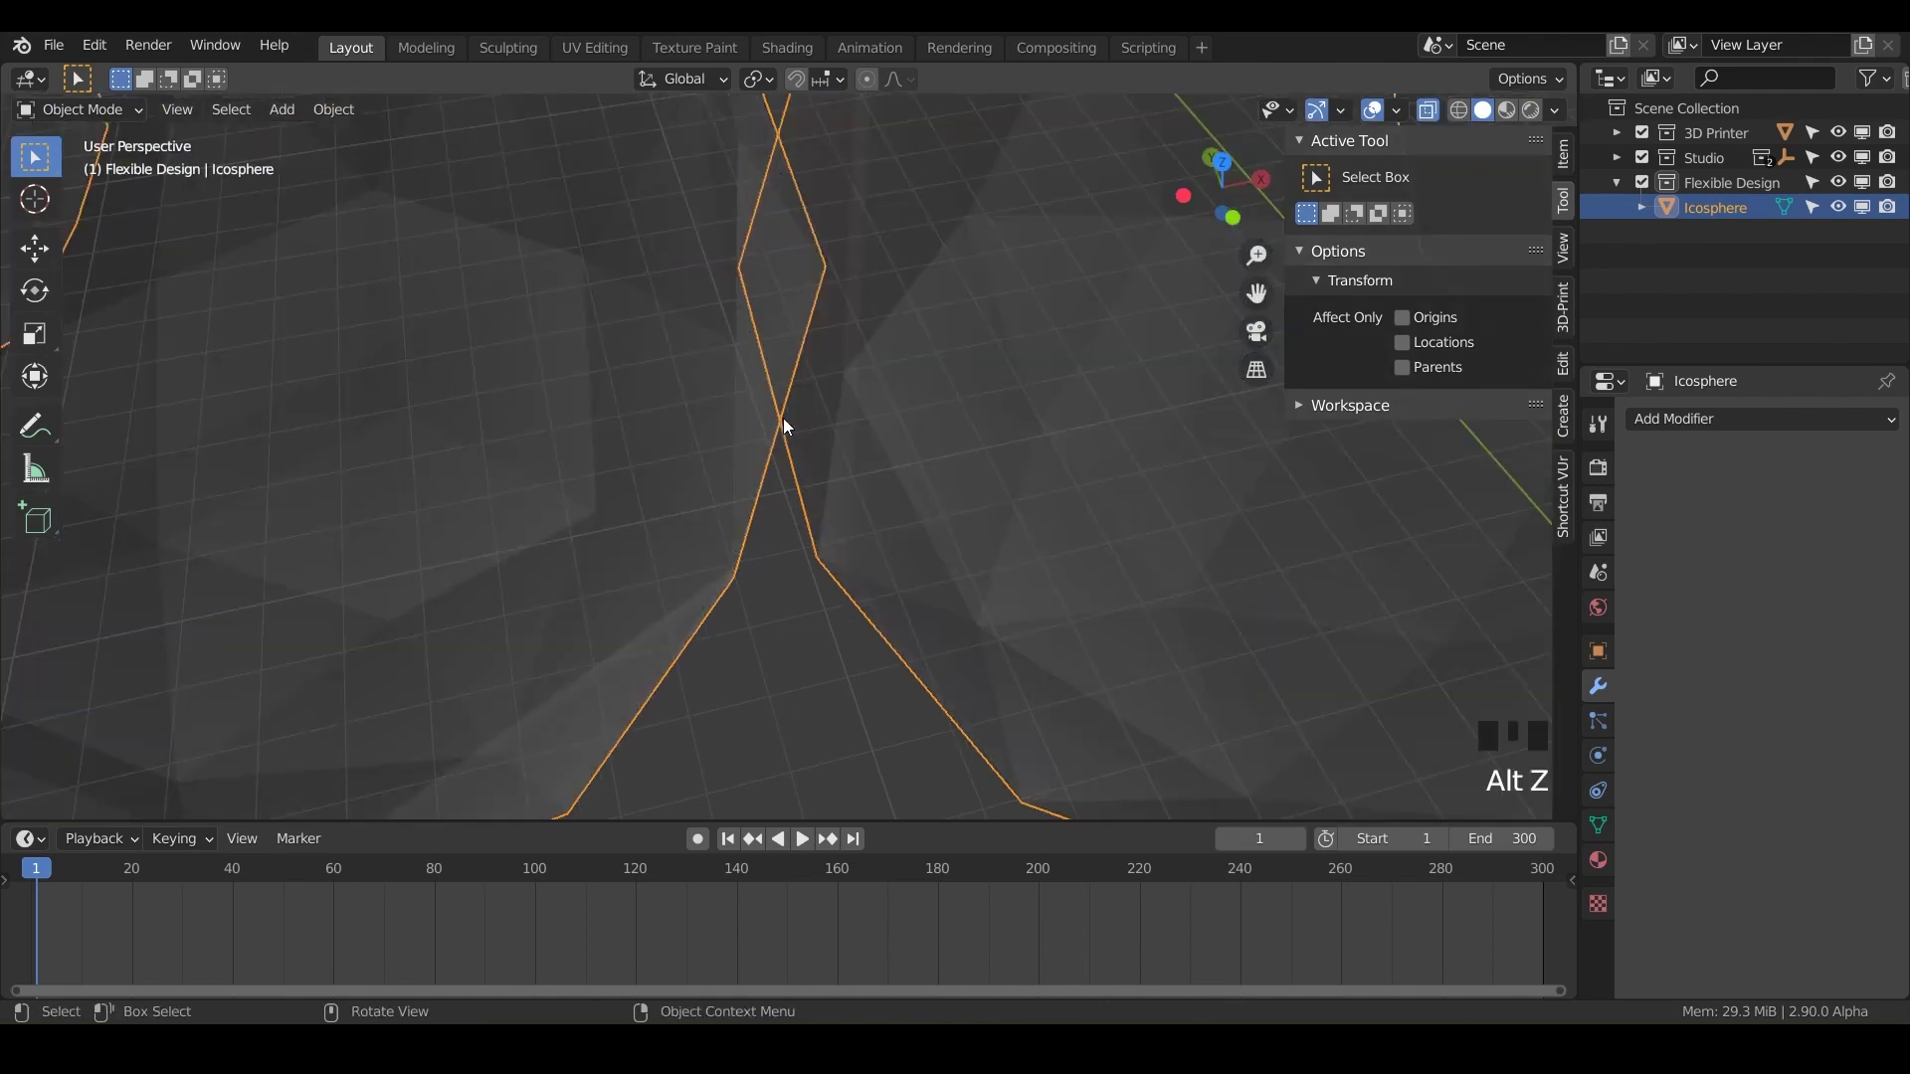
{"action": "key", "text": "alt+z"}
{"action": "scroll", "scroll_direction": "down", "scroll_amount": 3}
{"action": "left_click_drag", "start_coordinate": [852, 352], "coordinate": [857, 467]}
{"action": "scroll", "scroll_direction": "down", "scroll_amount": 3}
{"action": "left_click_drag", "start_coordinate": [857, 466], "coordinate": [1225, 527]}
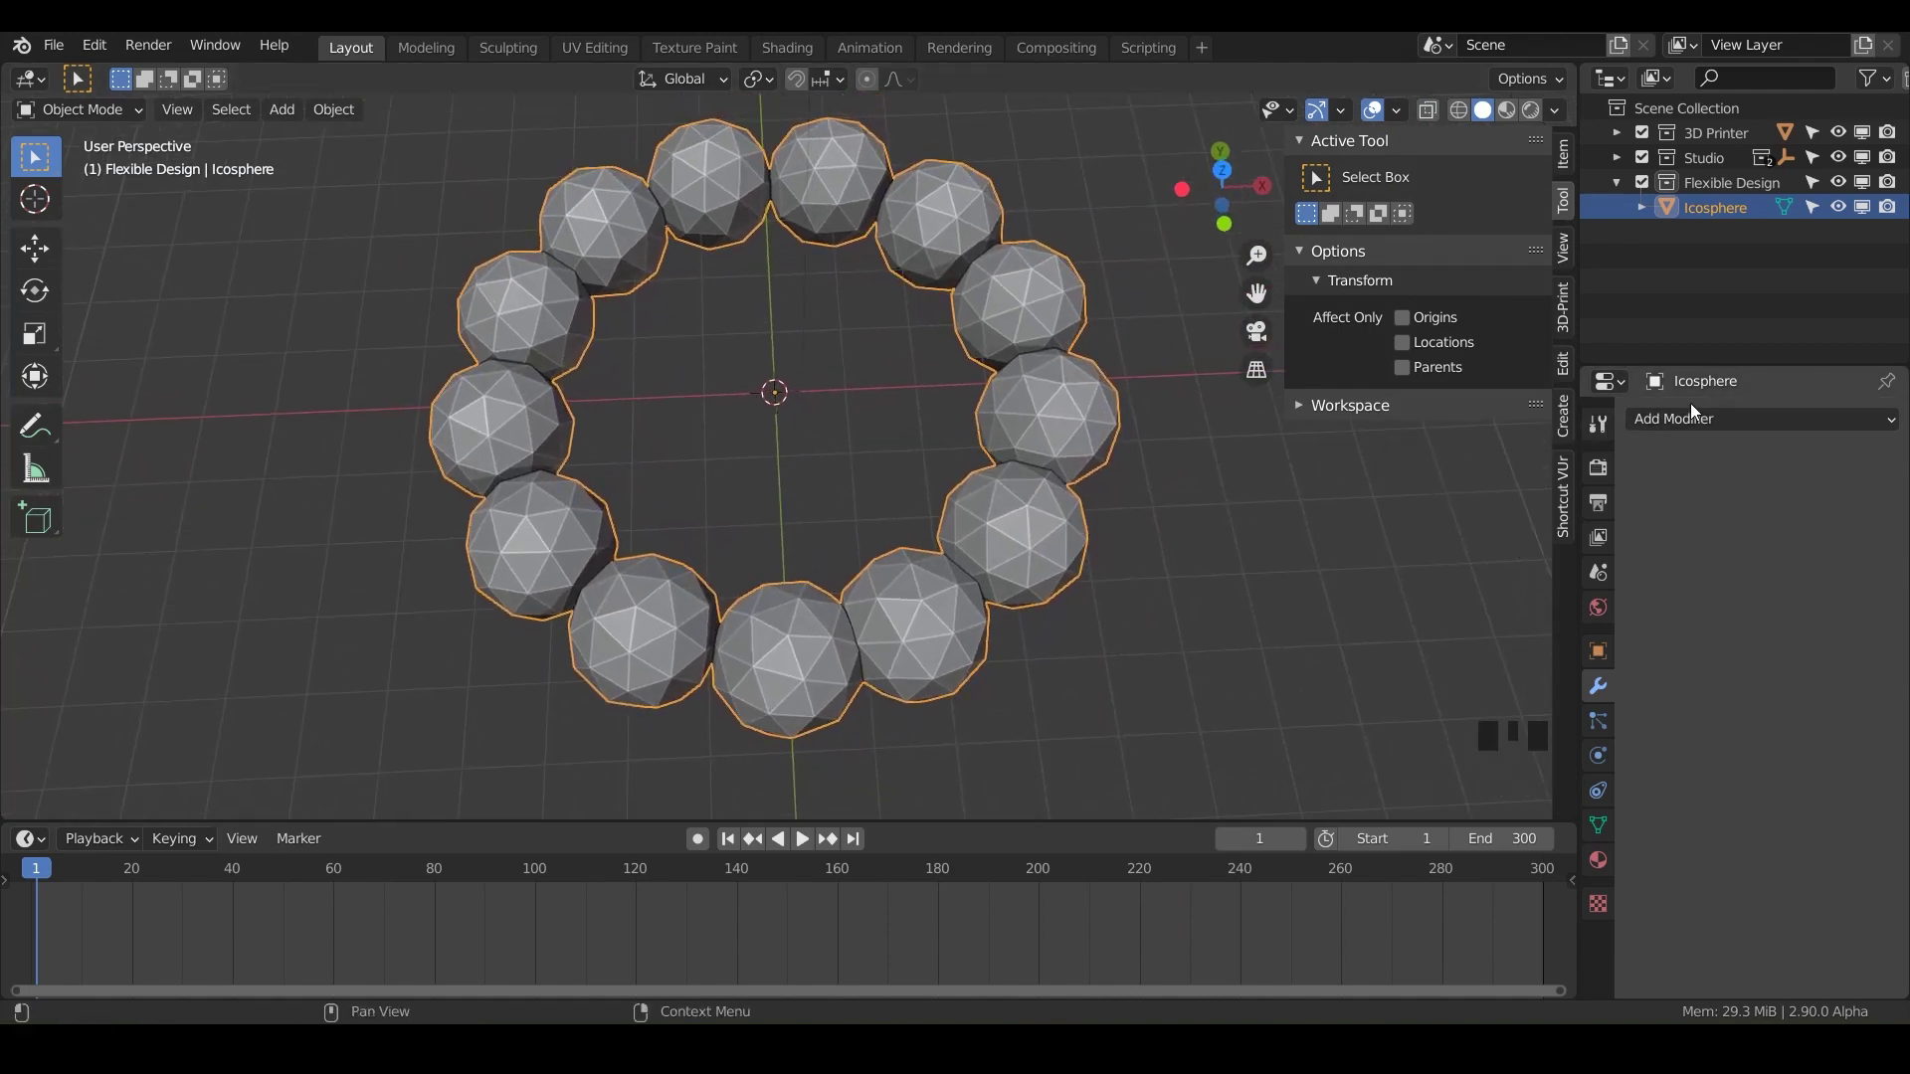
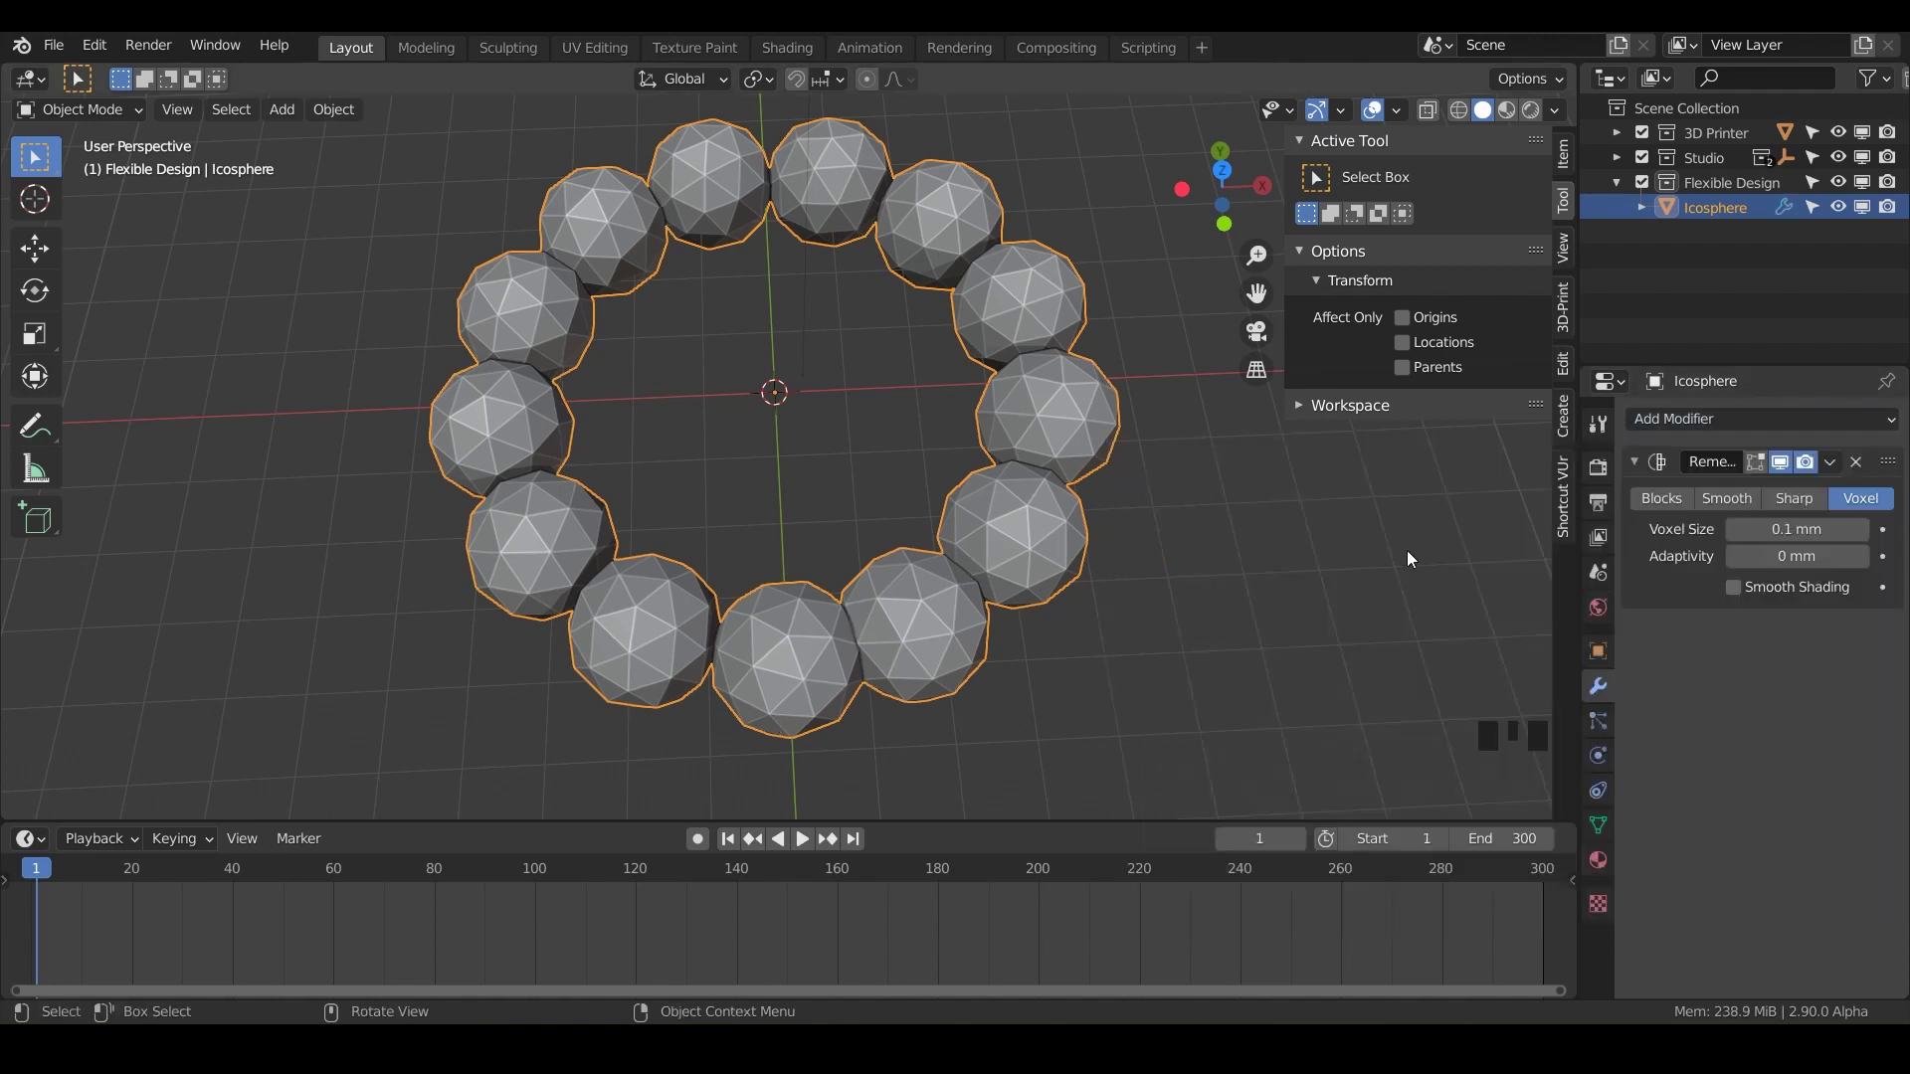
Step: Orbit and zoom around the Voxel-remeshed ring (0.1 mm voxel size) to inspect it
{"action": "scroll", "scroll_direction": "up", "scroll_amount": 3}
{"action": "scroll", "scroll_direction": "up", "scroll_amount": 3}
{"action": "middle_click", "coordinate": [826, 469]}
{"action": "scroll", "scroll_direction": "up", "scroll_amount": 3}
{"action": "left_click_drag", "start_coordinate": [701, 795], "coordinate": [884, 424]}
{"action": "scroll", "scroll_direction": "up", "scroll_amount": 3}
{"action": "left_click_drag", "start_coordinate": [885, 423], "coordinate": [698, 606]}
{"action": "scroll", "scroll_direction": "down", "scroll_amount": 3}
{"action": "left_click_drag", "start_coordinate": [698, 606], "coordinate": [720, 500]}
{"action": "scroll", "scroll_direction": "down", "scroll_amount": 3}
{"action": "left_click_drag", "start_coordinate": [719, 495], "coordinate": [1717, 228]}
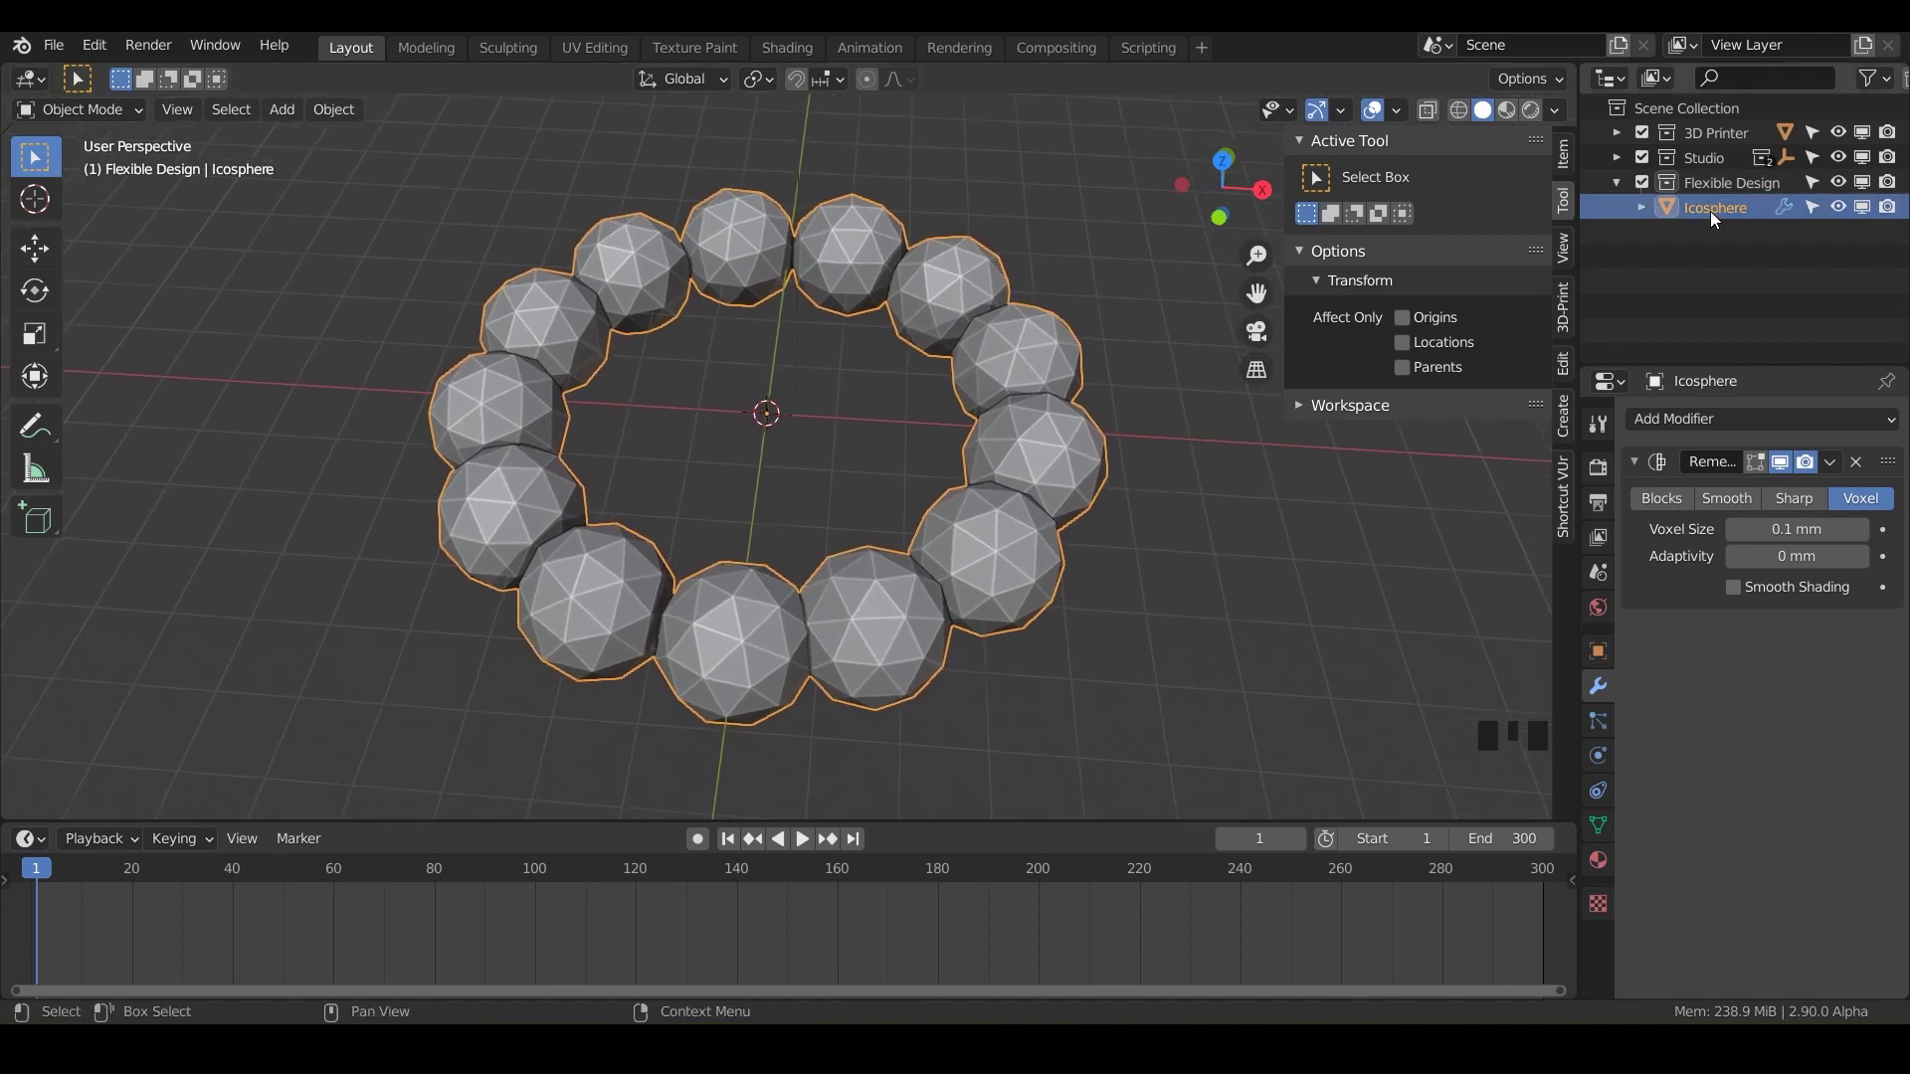
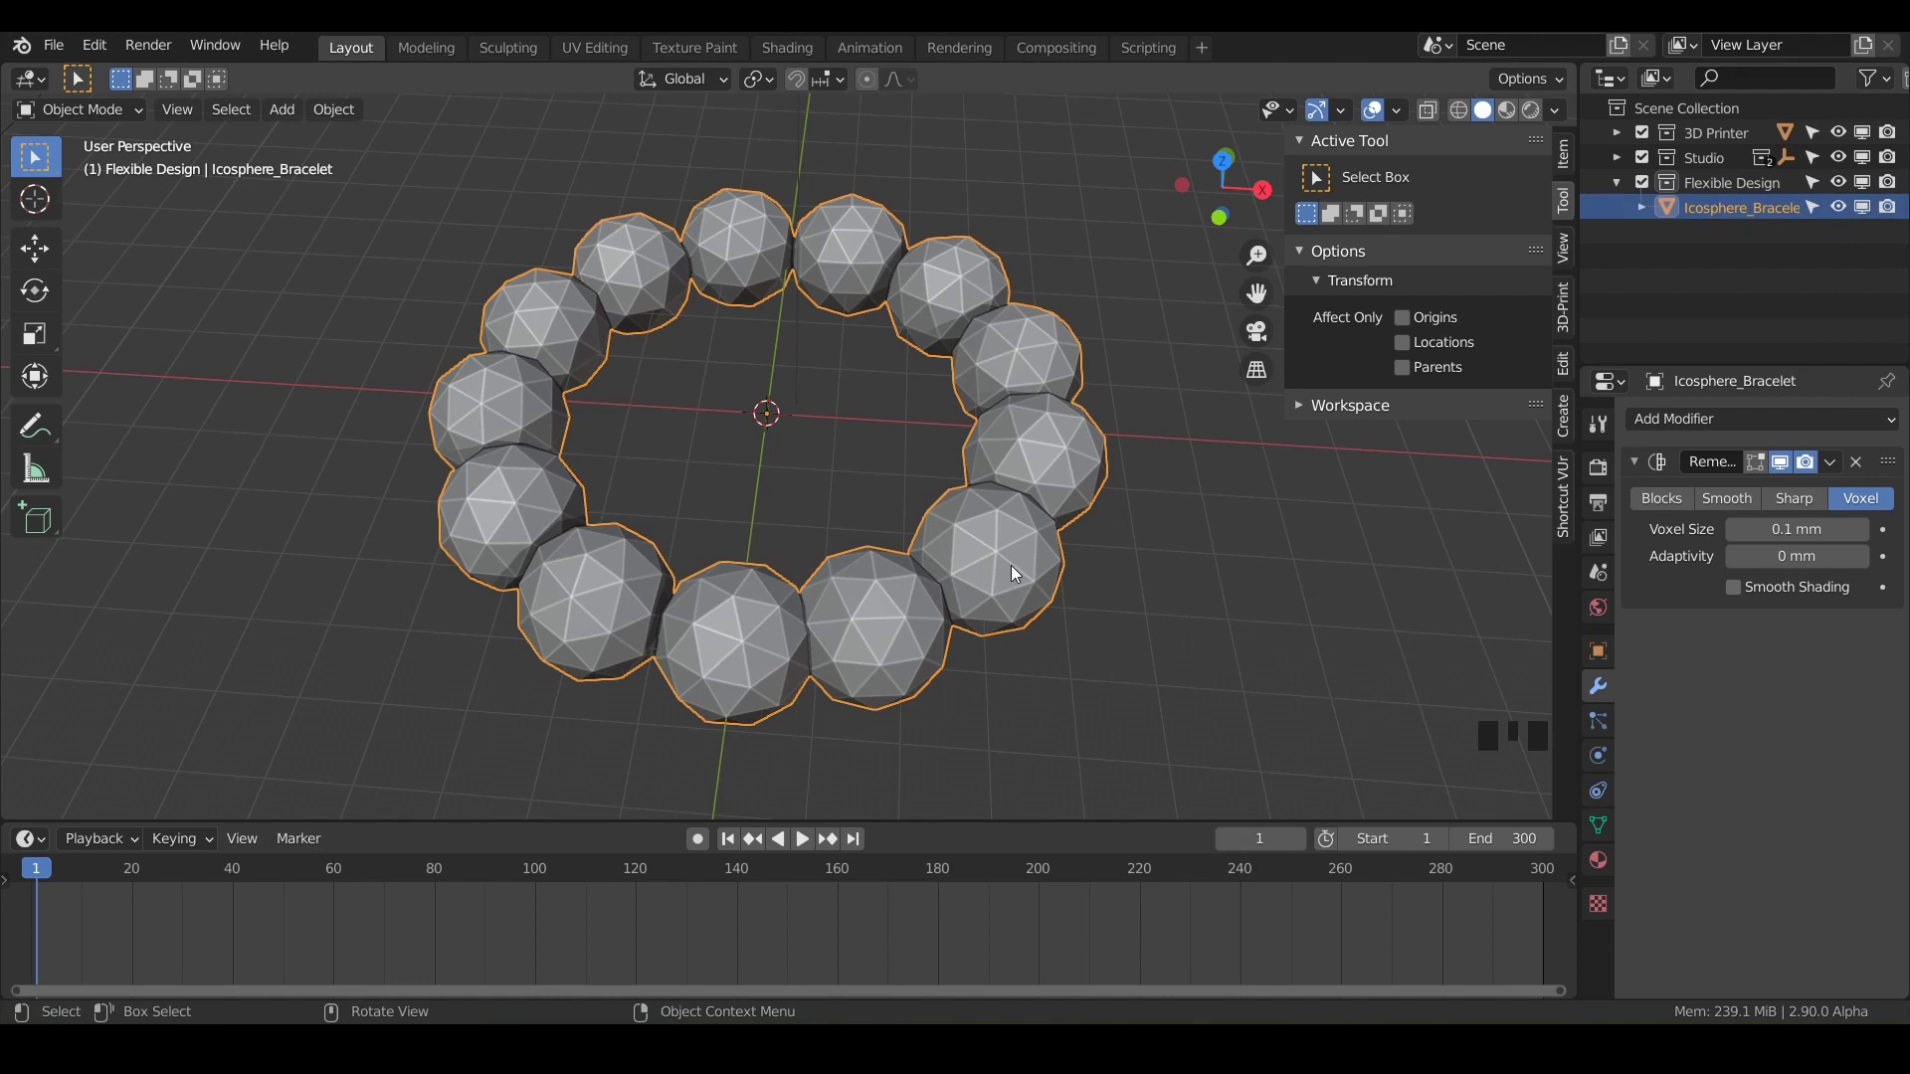
Step: Hide Icosphere_Bracelet from the viewport, save Spin_Duplicates.blend, and activate the Flexible Design collection
{"action": "left_click", "coordinate": [1846, 215]}
{"action": "key", "text": "ctrl+s"}
{"action": "left_click", "coordinate": [1702, 189]}
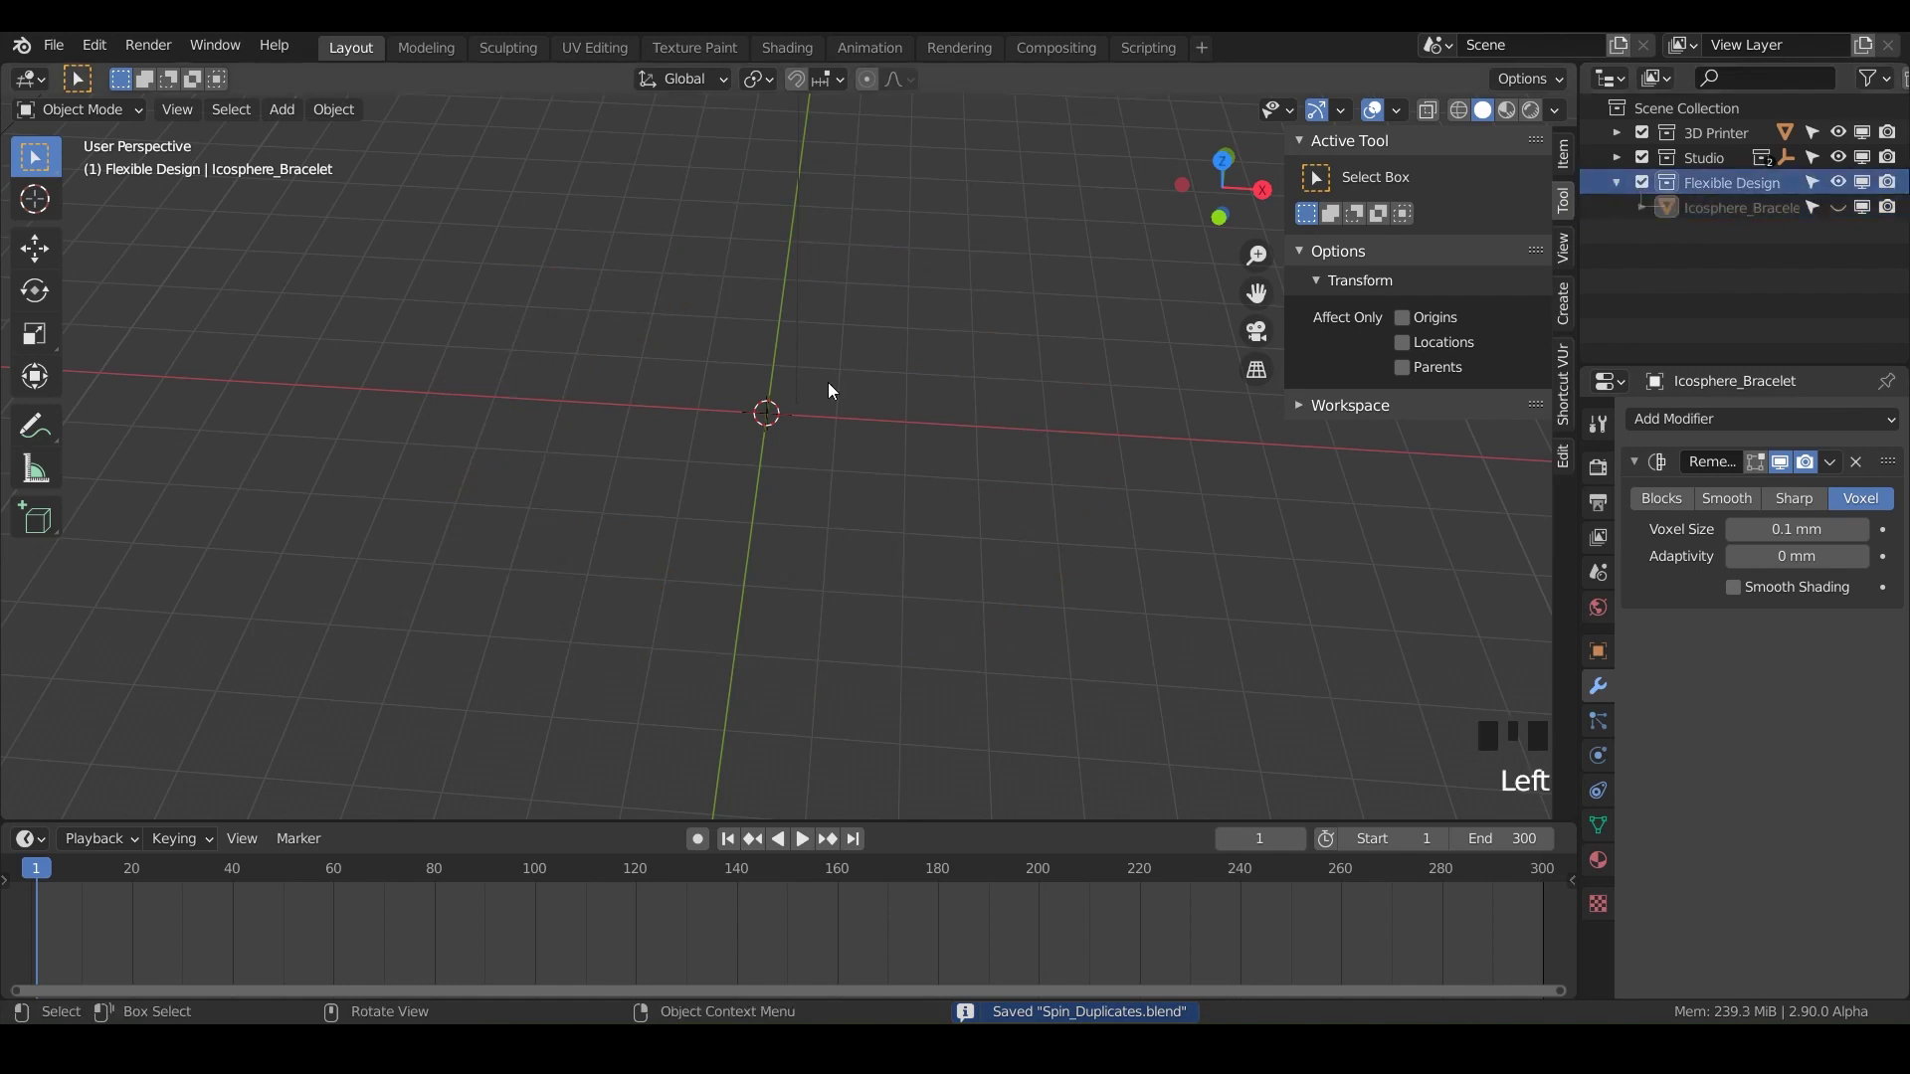
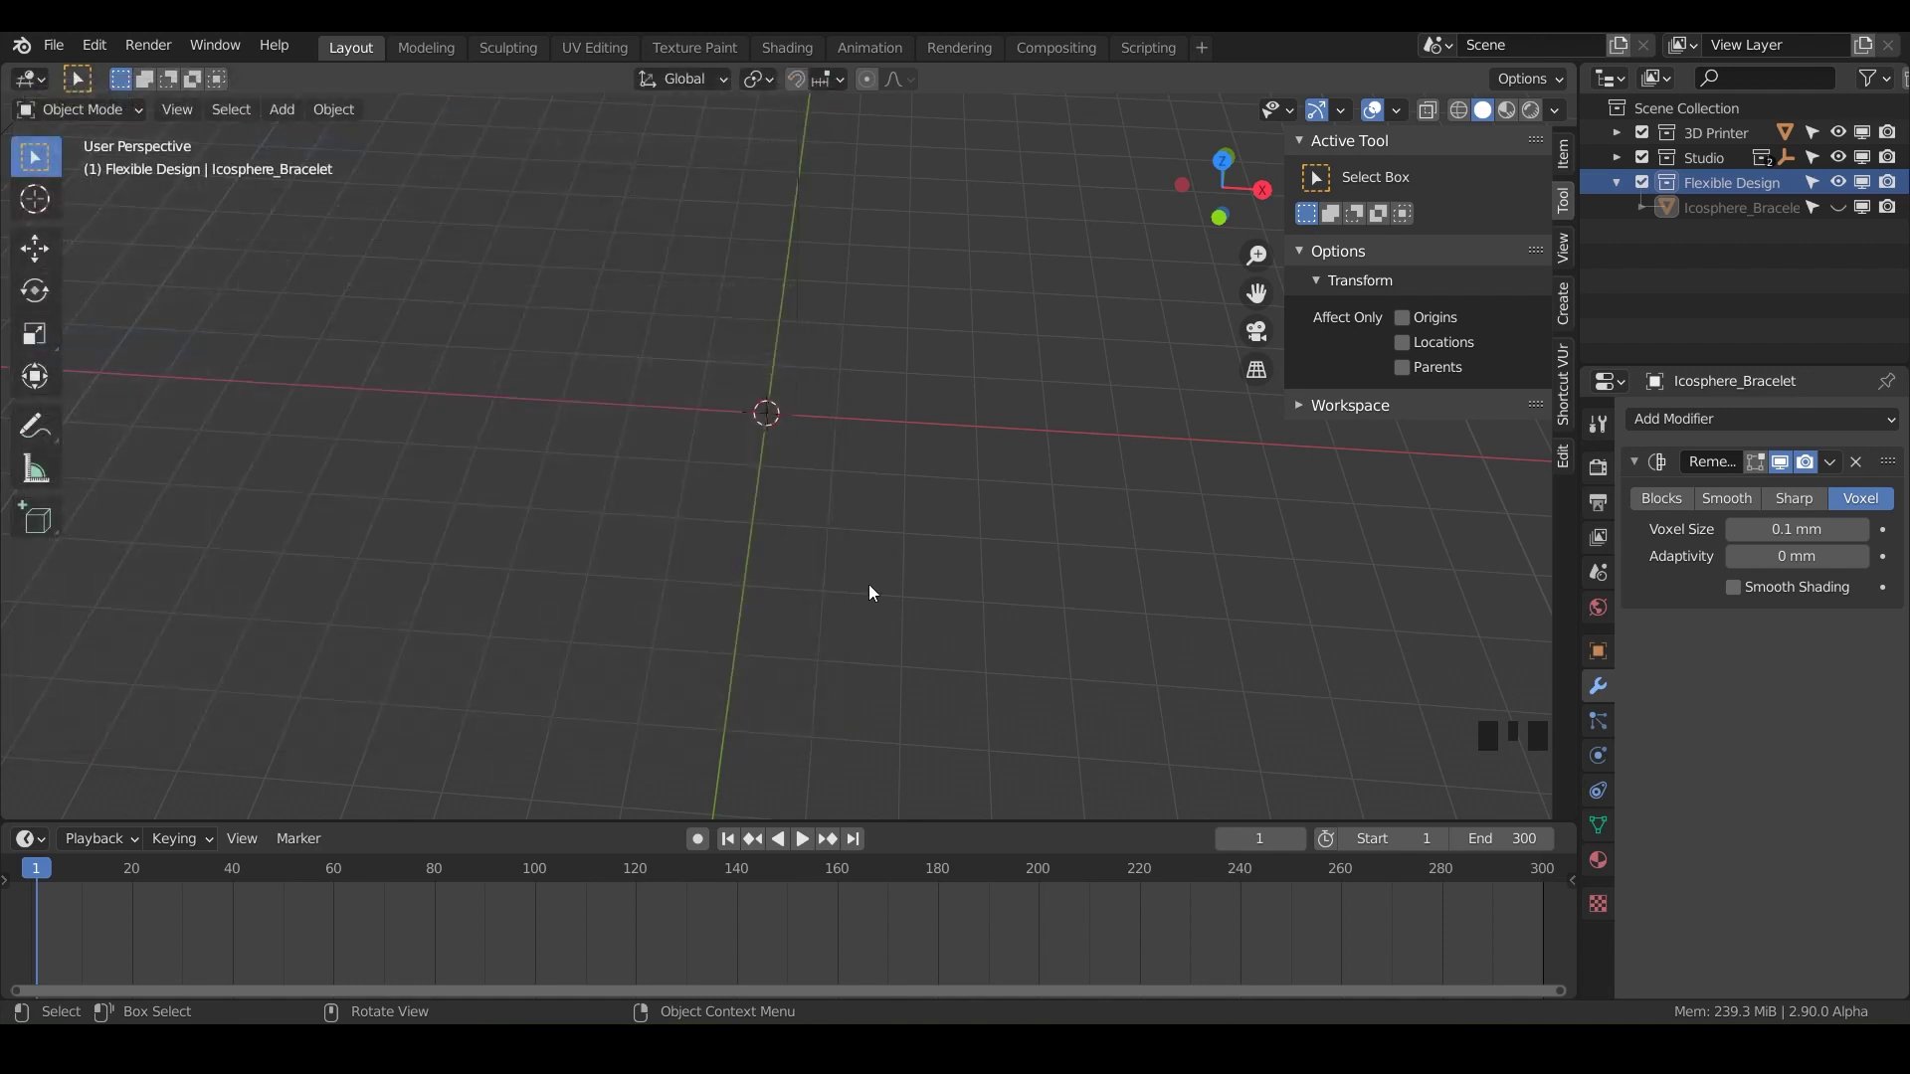
Step: Add a Bolt mesh at the origin and bring the small bolt up close in the view
{"action": "key", "text": "shift+a"}
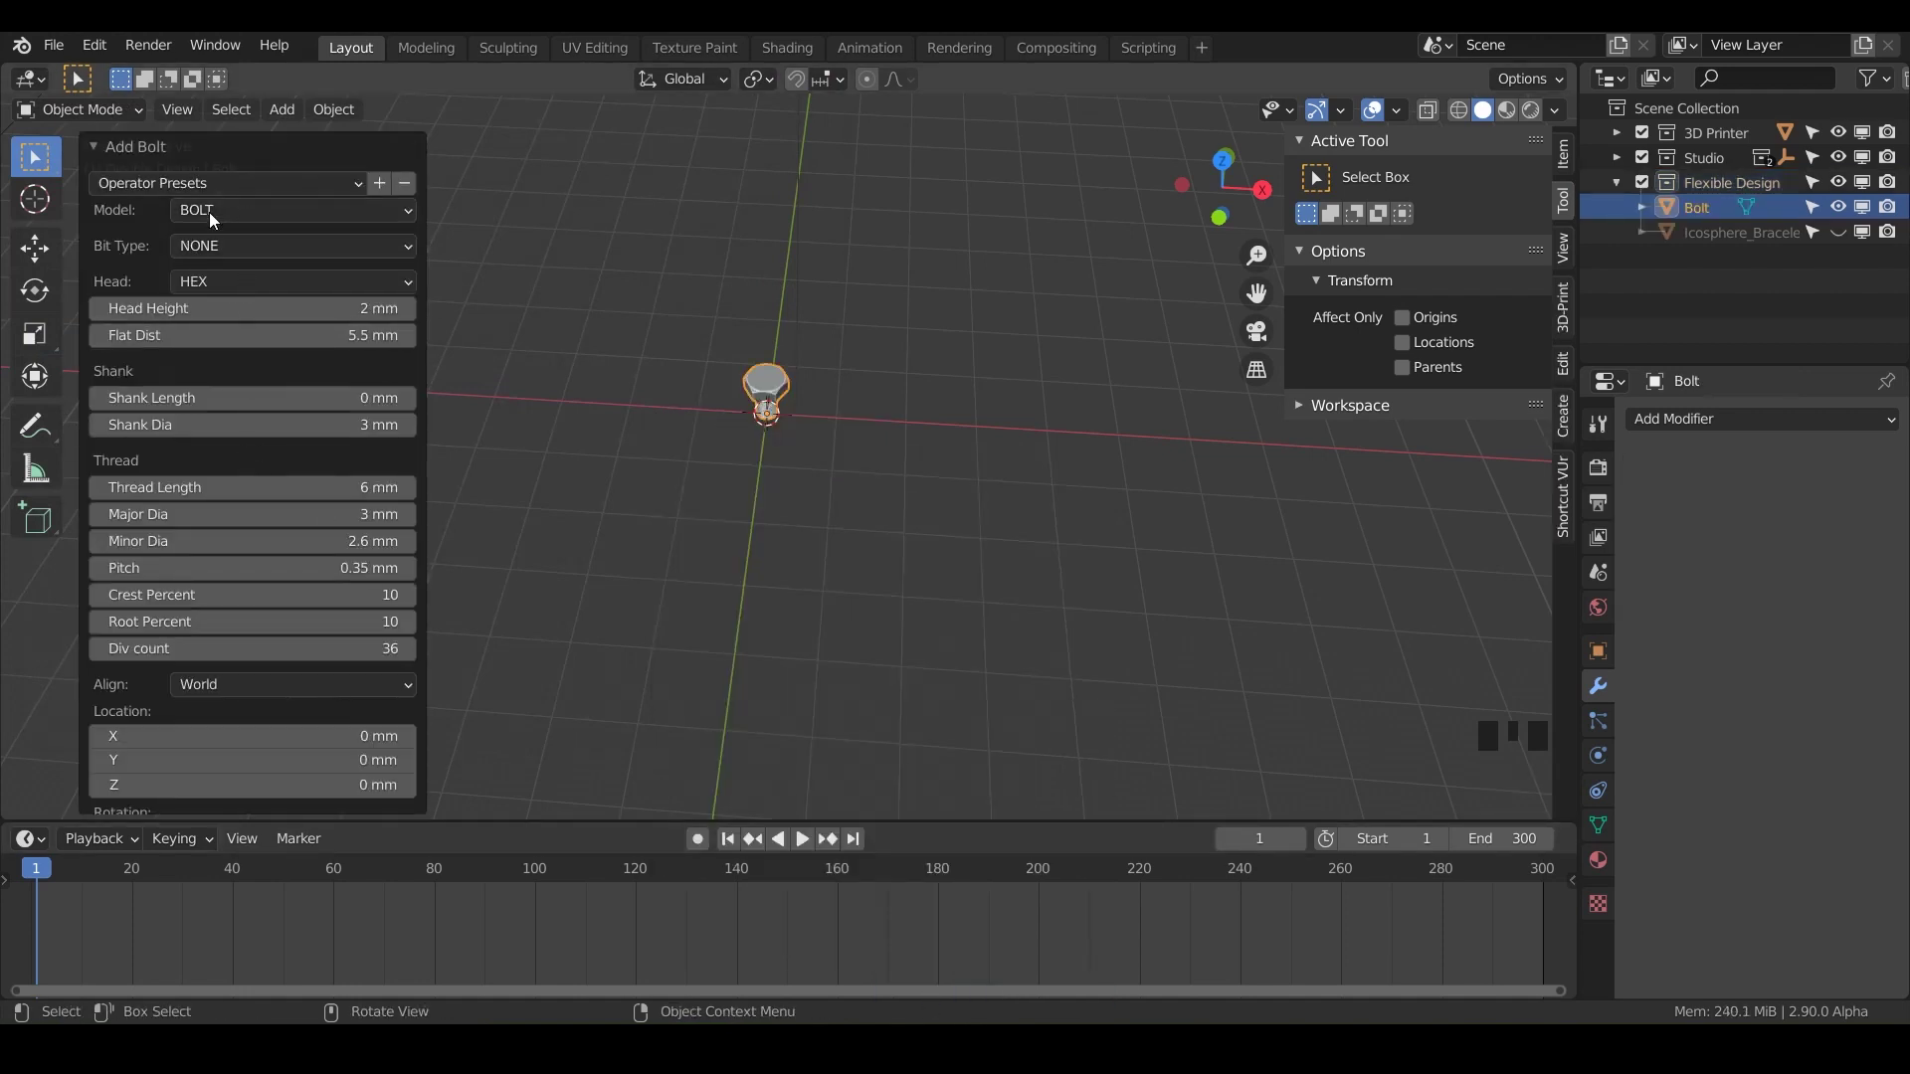
{"action": "left_click_drag", "start_coordinate": [209, 212], "coordinate": [143, 213]}
{"action": "left_click_drag", "start_coordinate": [191, 192], "coordinate": [324, 183]}
{"action": "left_click", "coordinate": [237, 214]}
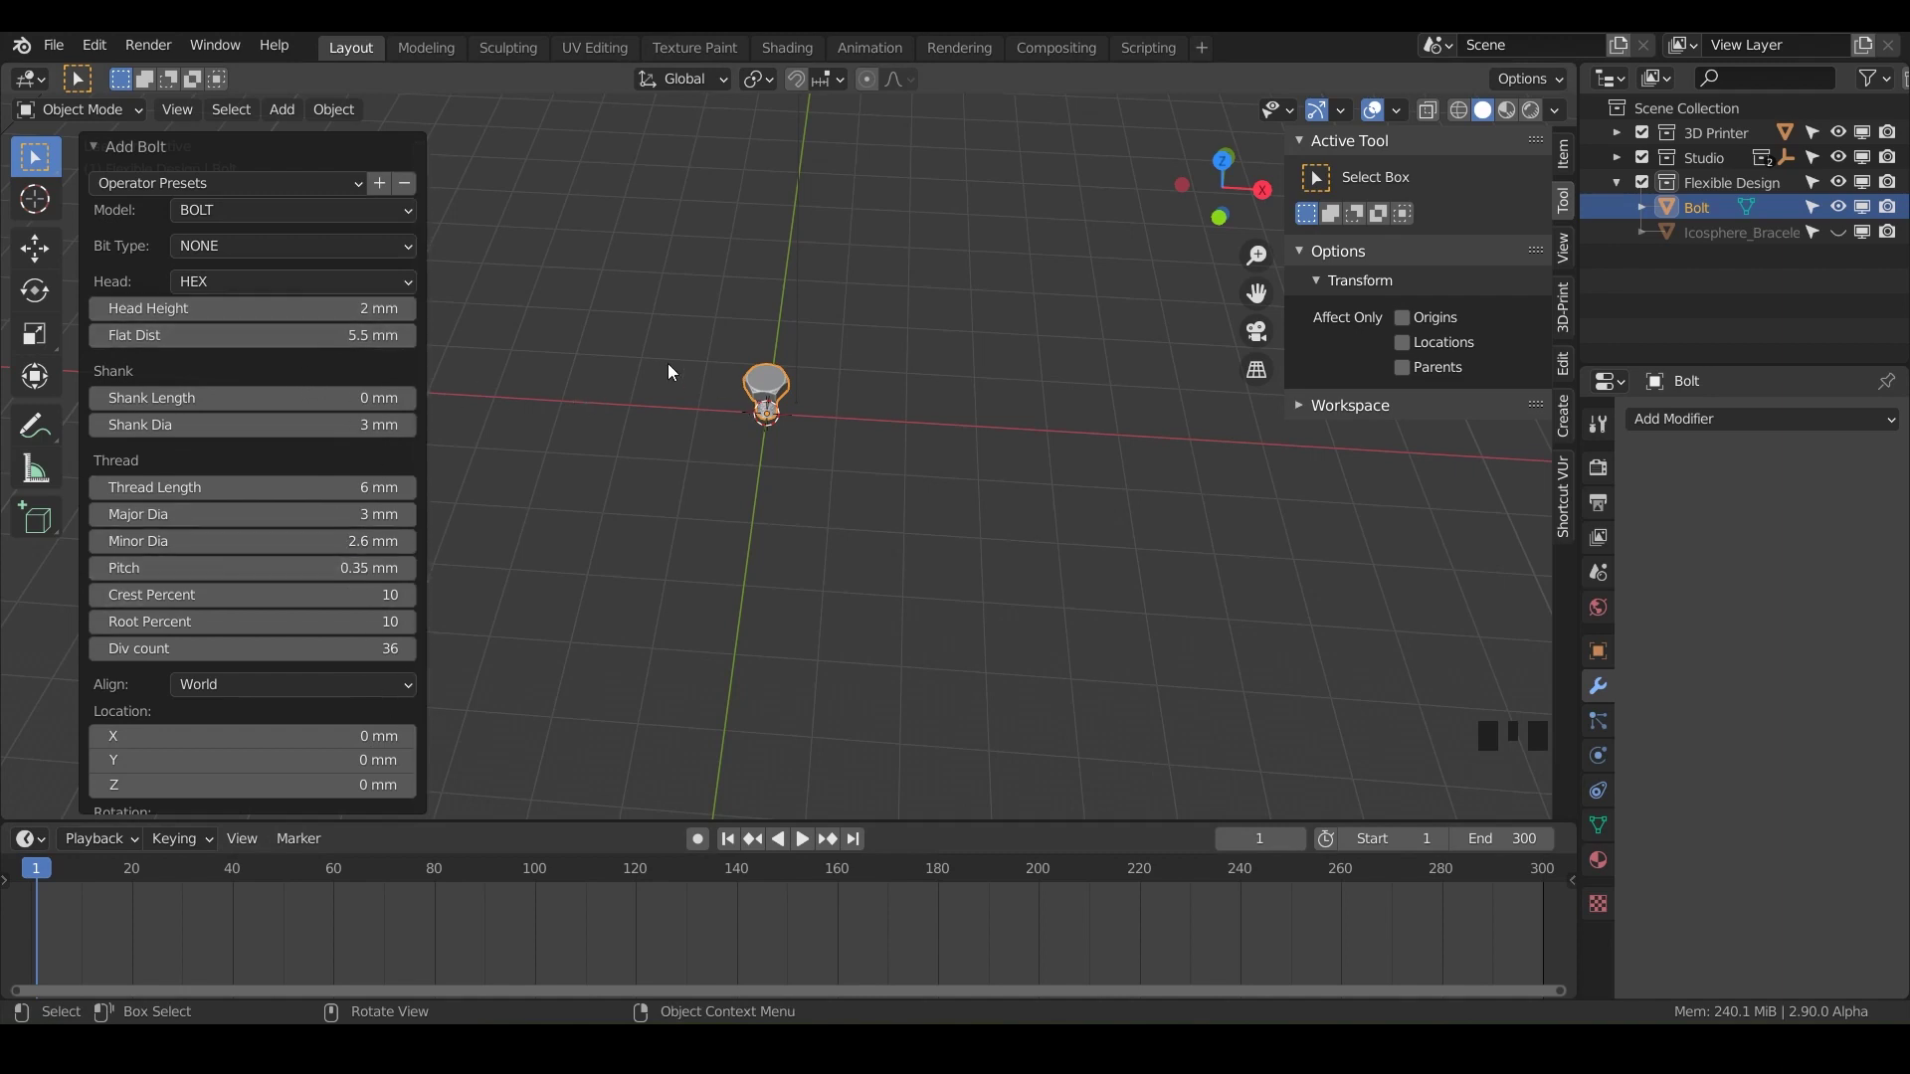
{"action": "scroll", "scroll_direction": "up", "scroll_amount": 3}
{"action": "left_click_drag", "start_coordinate": [673, 372], "coordinate": [746, 473]}
{"action": "left_click_drag", "start_coordinate": [746, 473], "coordinate": [731, 619]}
{"action": "scroll", "scroll_direction": "up", "scroll_amount": 3}
{"action": "left_click_drag", "start_coordinate": [732, 619], "coordinate": [836, 533]}
{"action": "scroll", "scroll_direction": "up", "scroll_amount": 3}
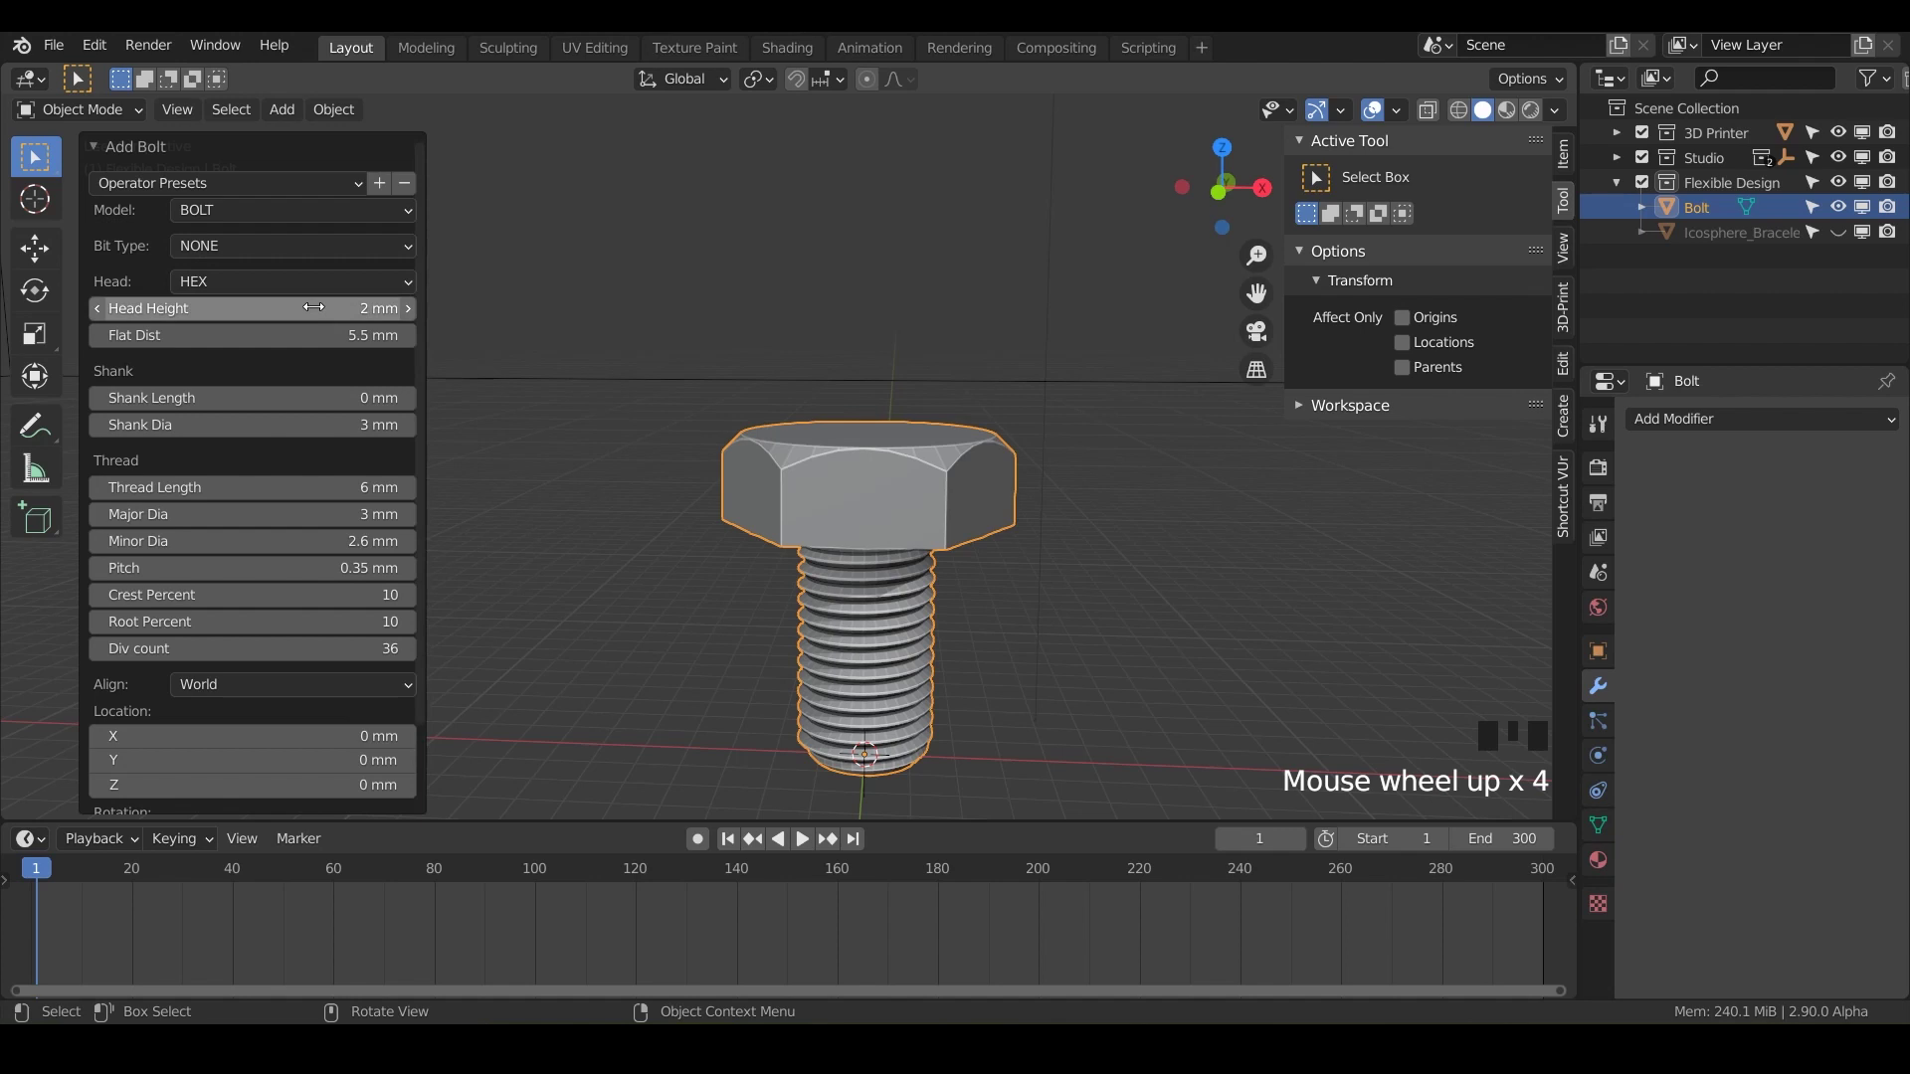
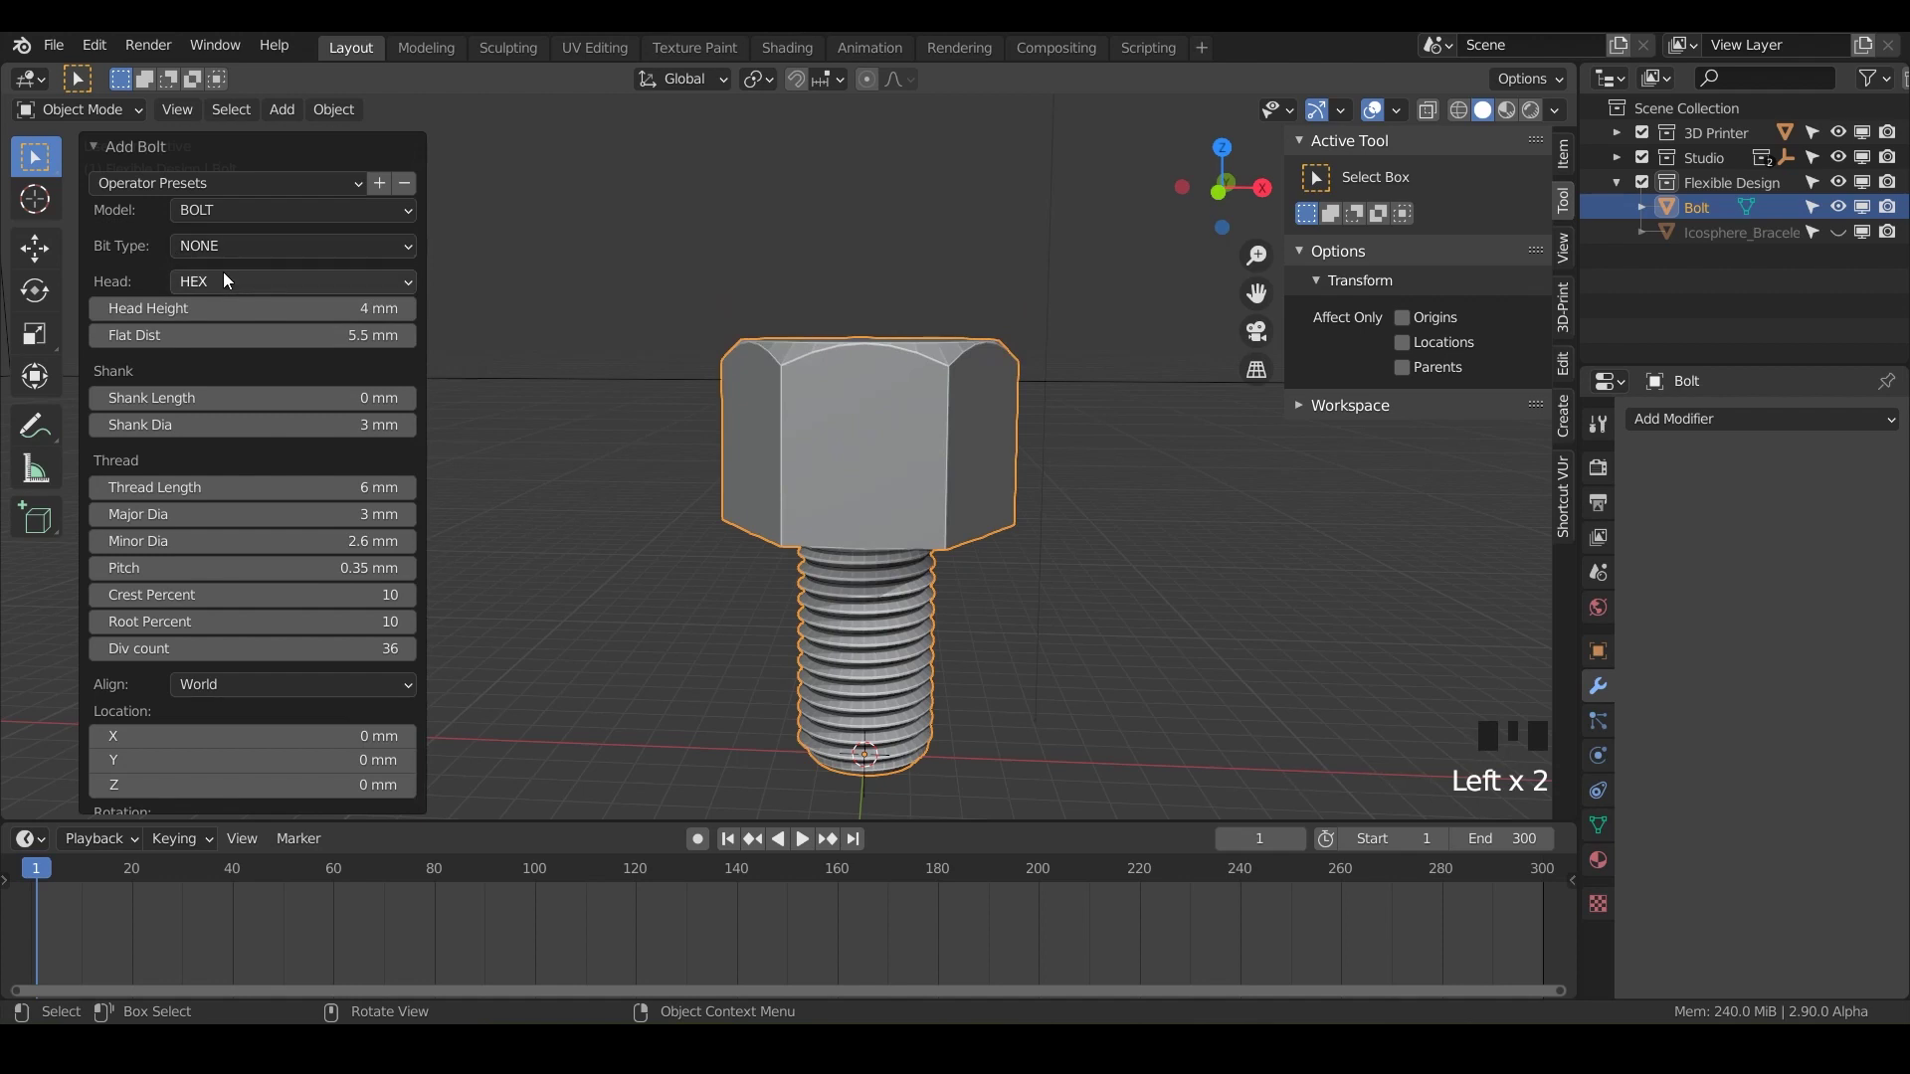
Step: Give the bolt a CAP head and adjust its head height in the Add Bolt panel
{"action": "left_click_drag", "start_coordinate": [226, 290], "coordinate": [969, 440]}
{"action": "left_click_drag", "start_coordinate": [969, 440], "coordinate": [779, 224]}
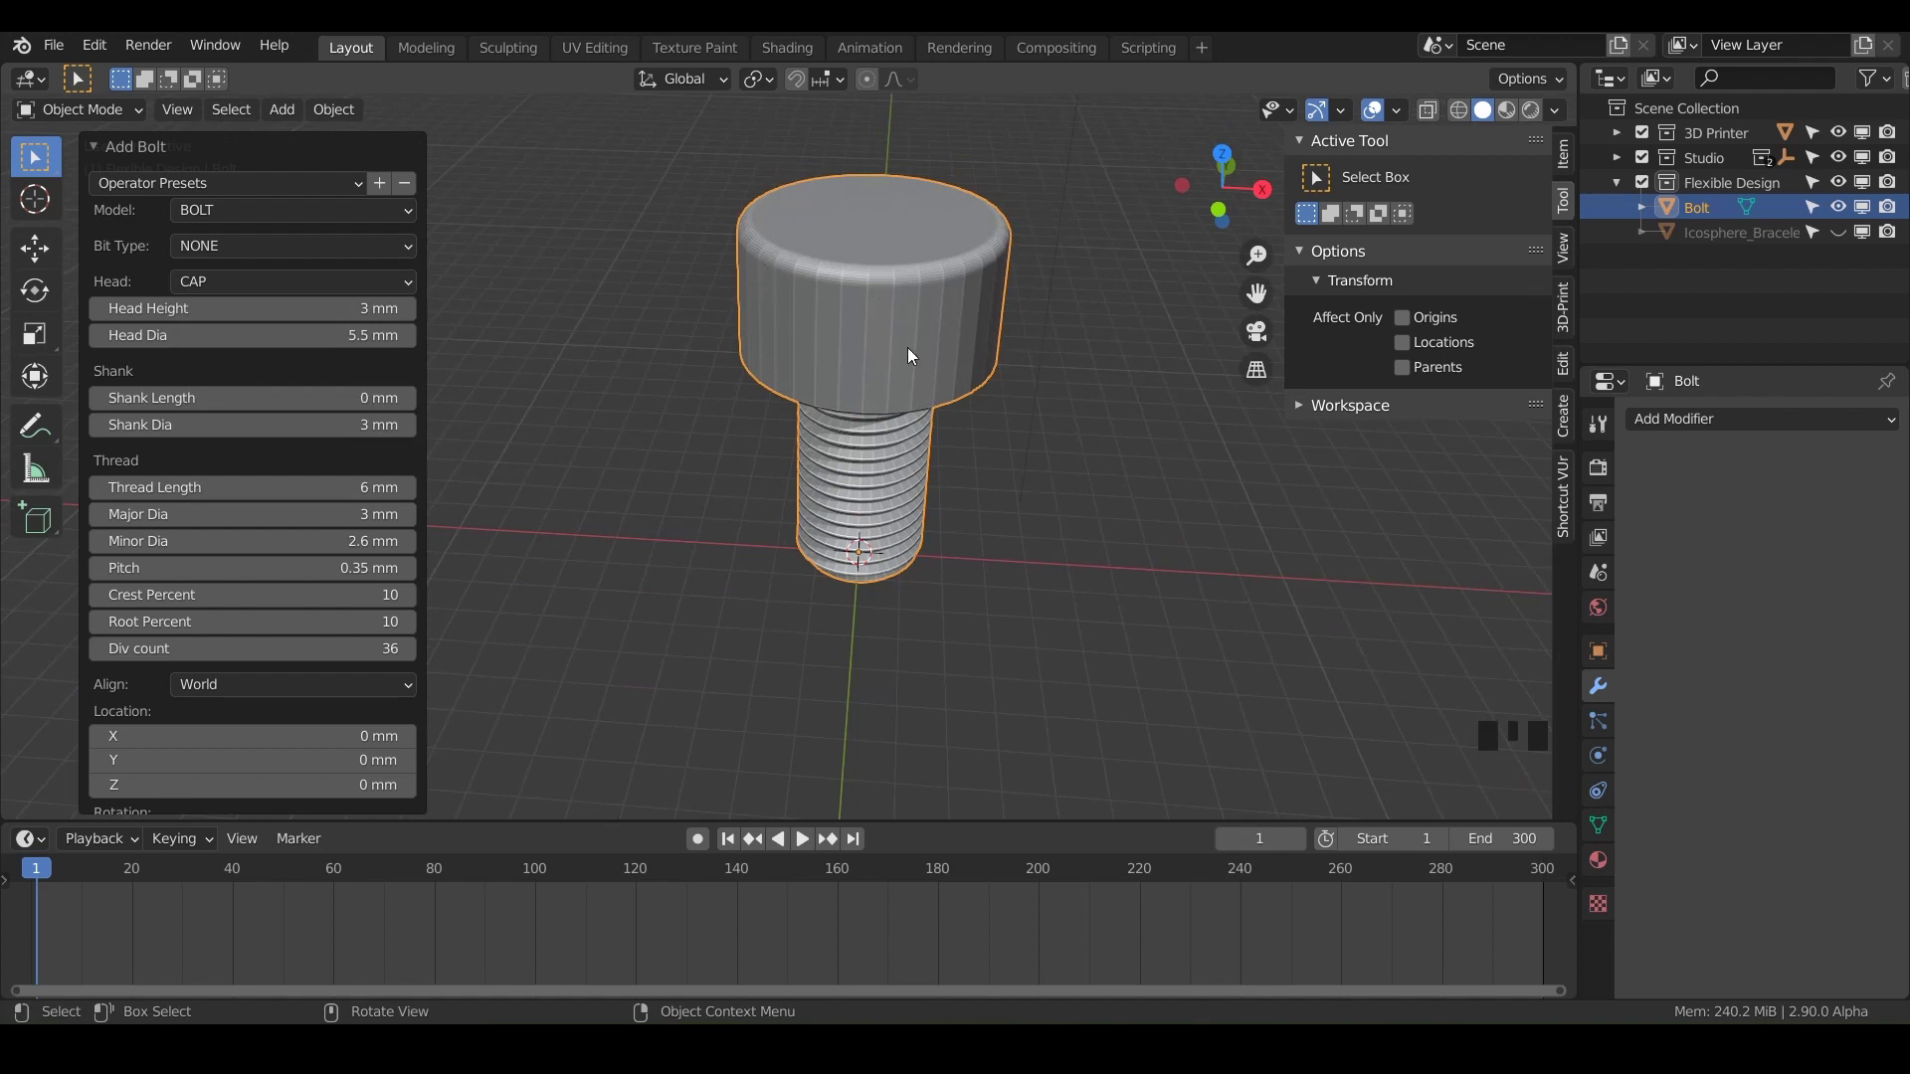
{"action": "left_click_drag", "start_coordinate": [876, 435], "coordinate": [1095, 450]}
{"action": "left_click", "coordinate": [1096, 450]}
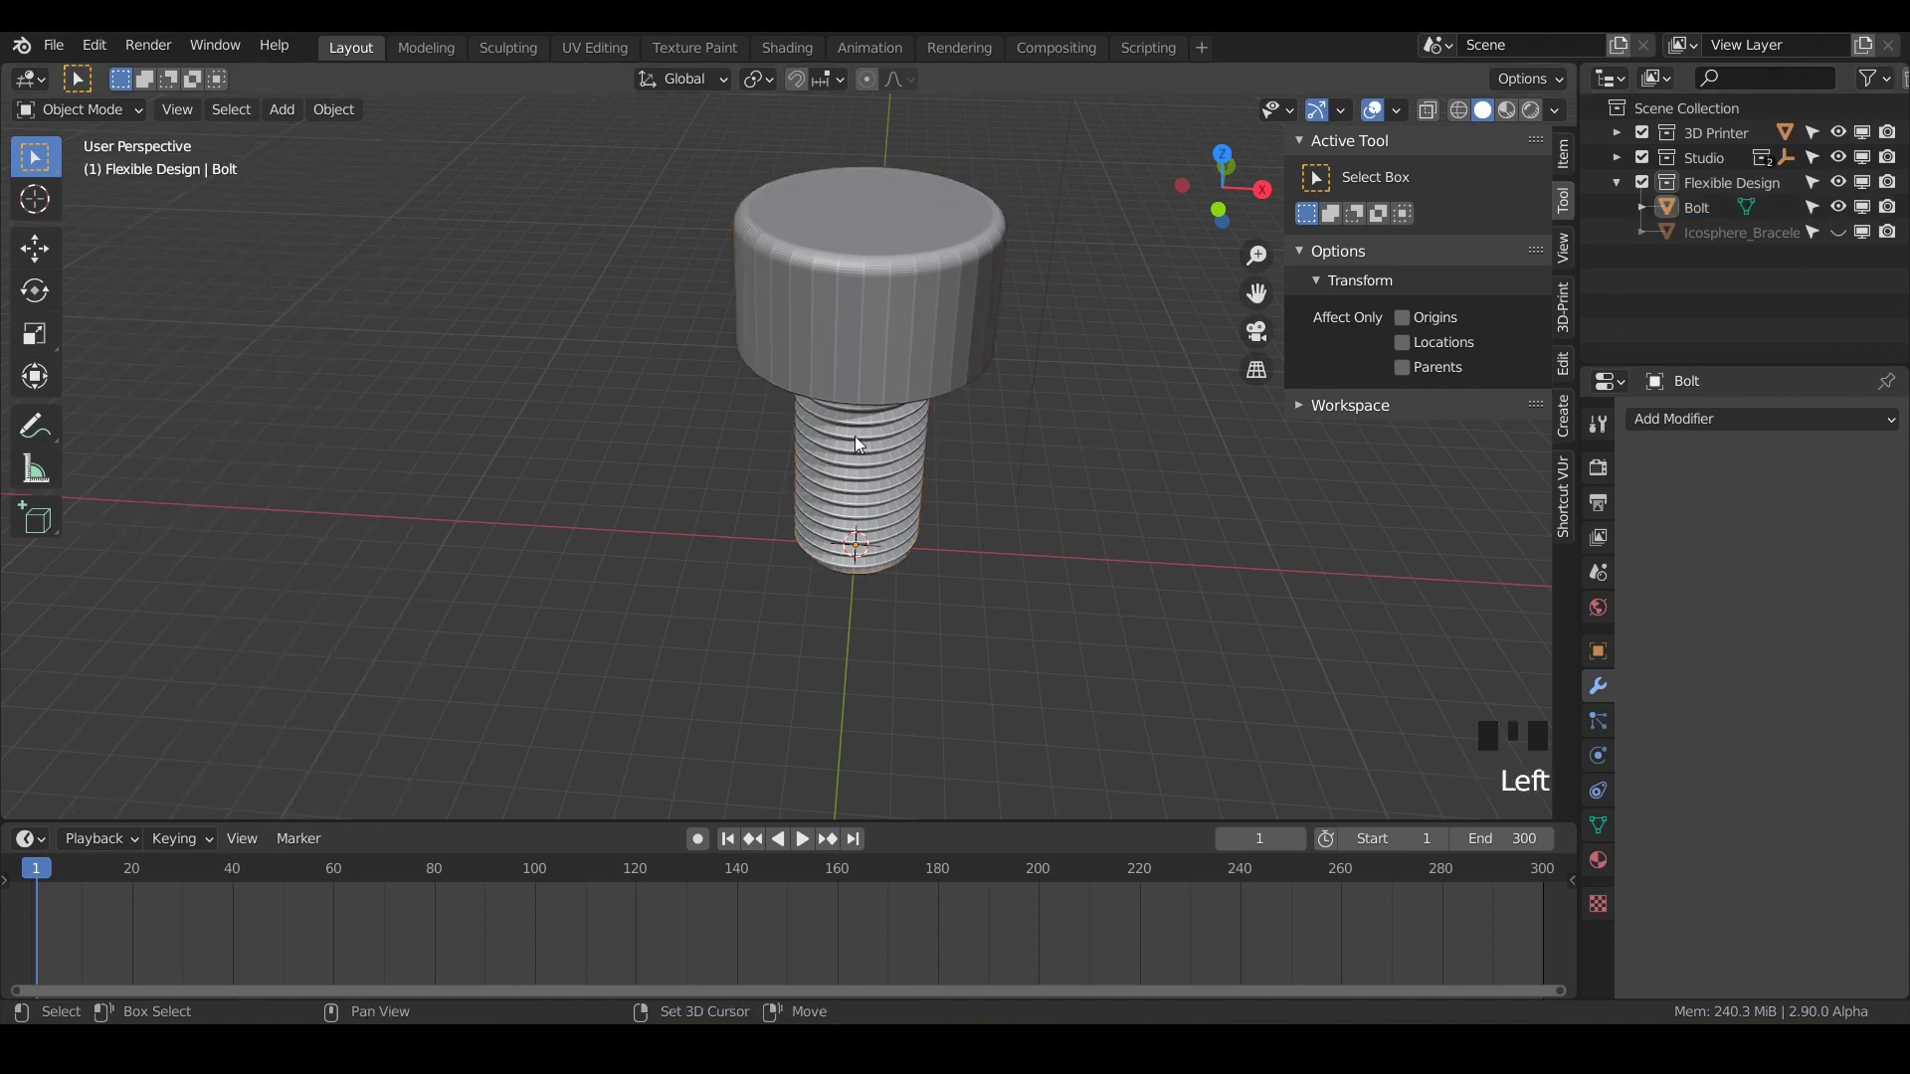
Step: Add another Bolt object and change its Model to NUT with HEX nut type
{"action": "key", "text": "shift+a"}
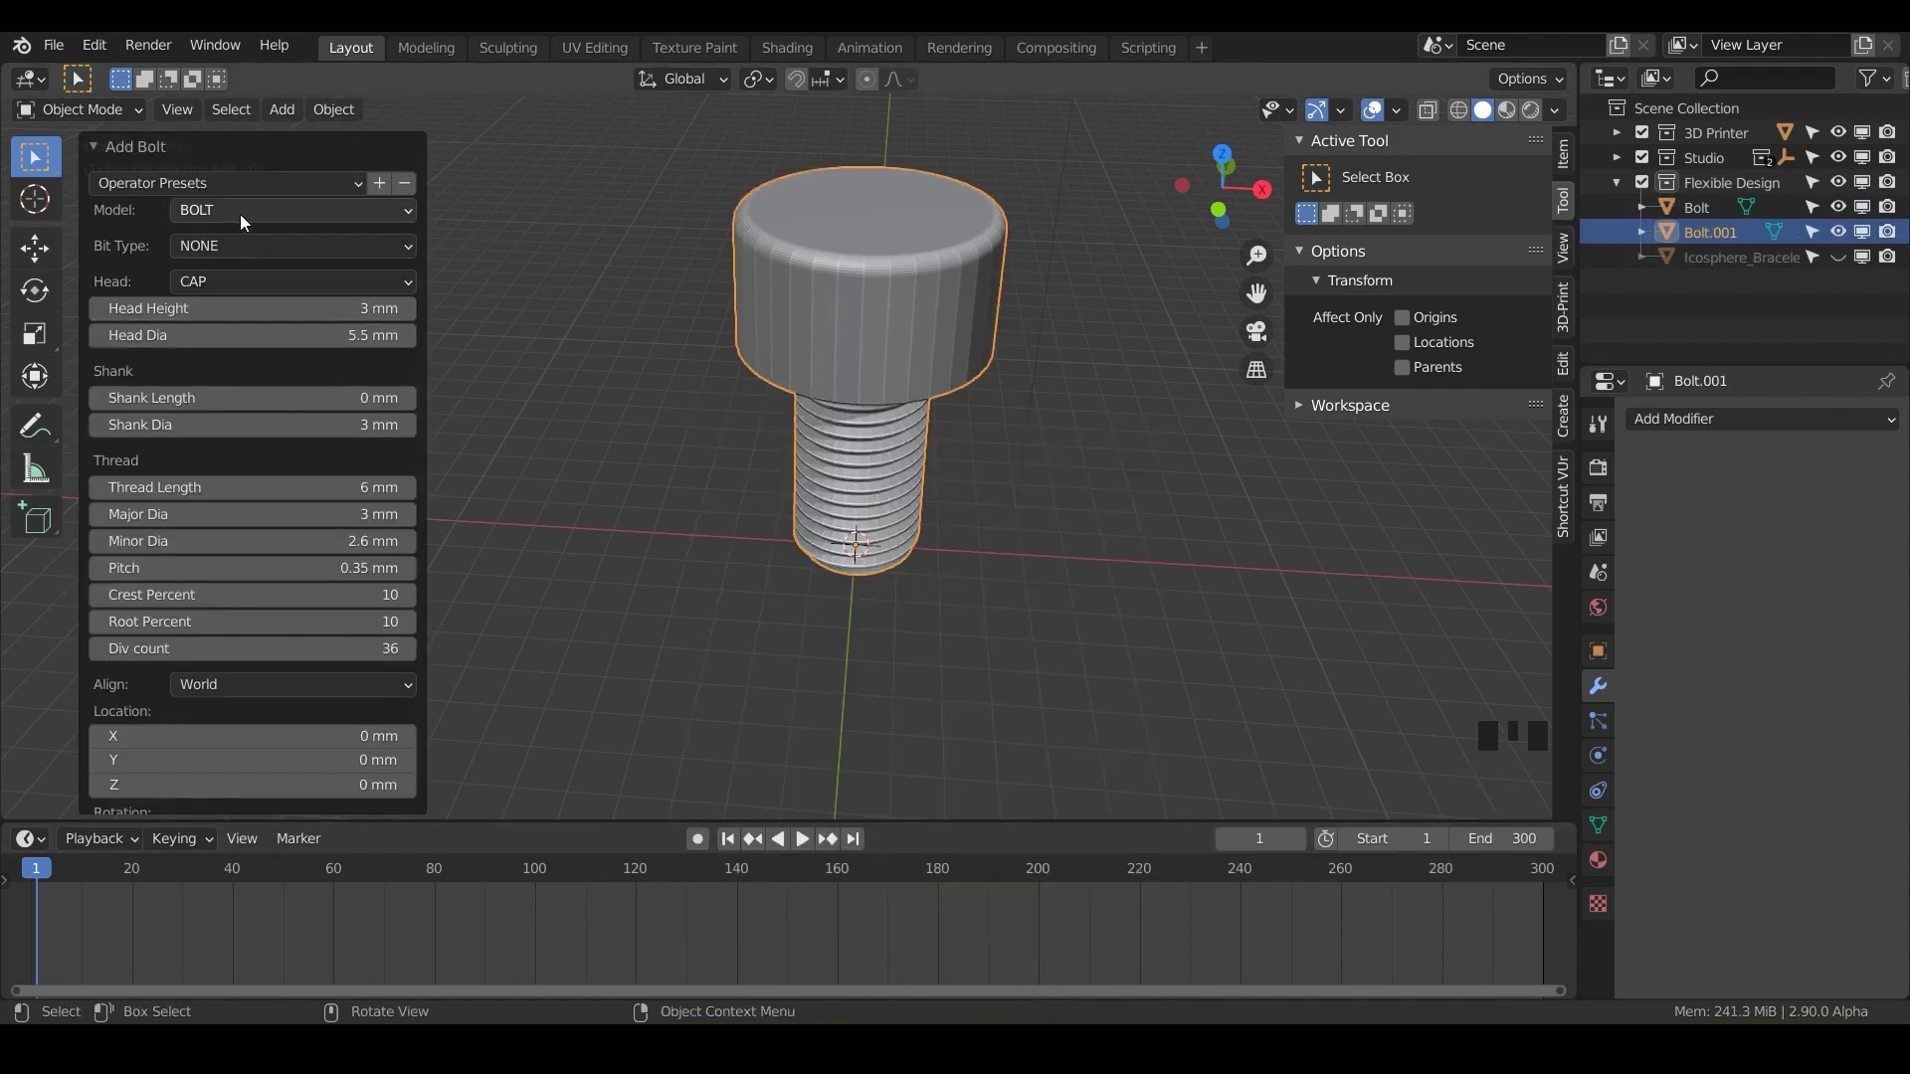
{"action": "left_click_drag", "start_coordinate": [264, 218], "coordinate": [713, 484]}
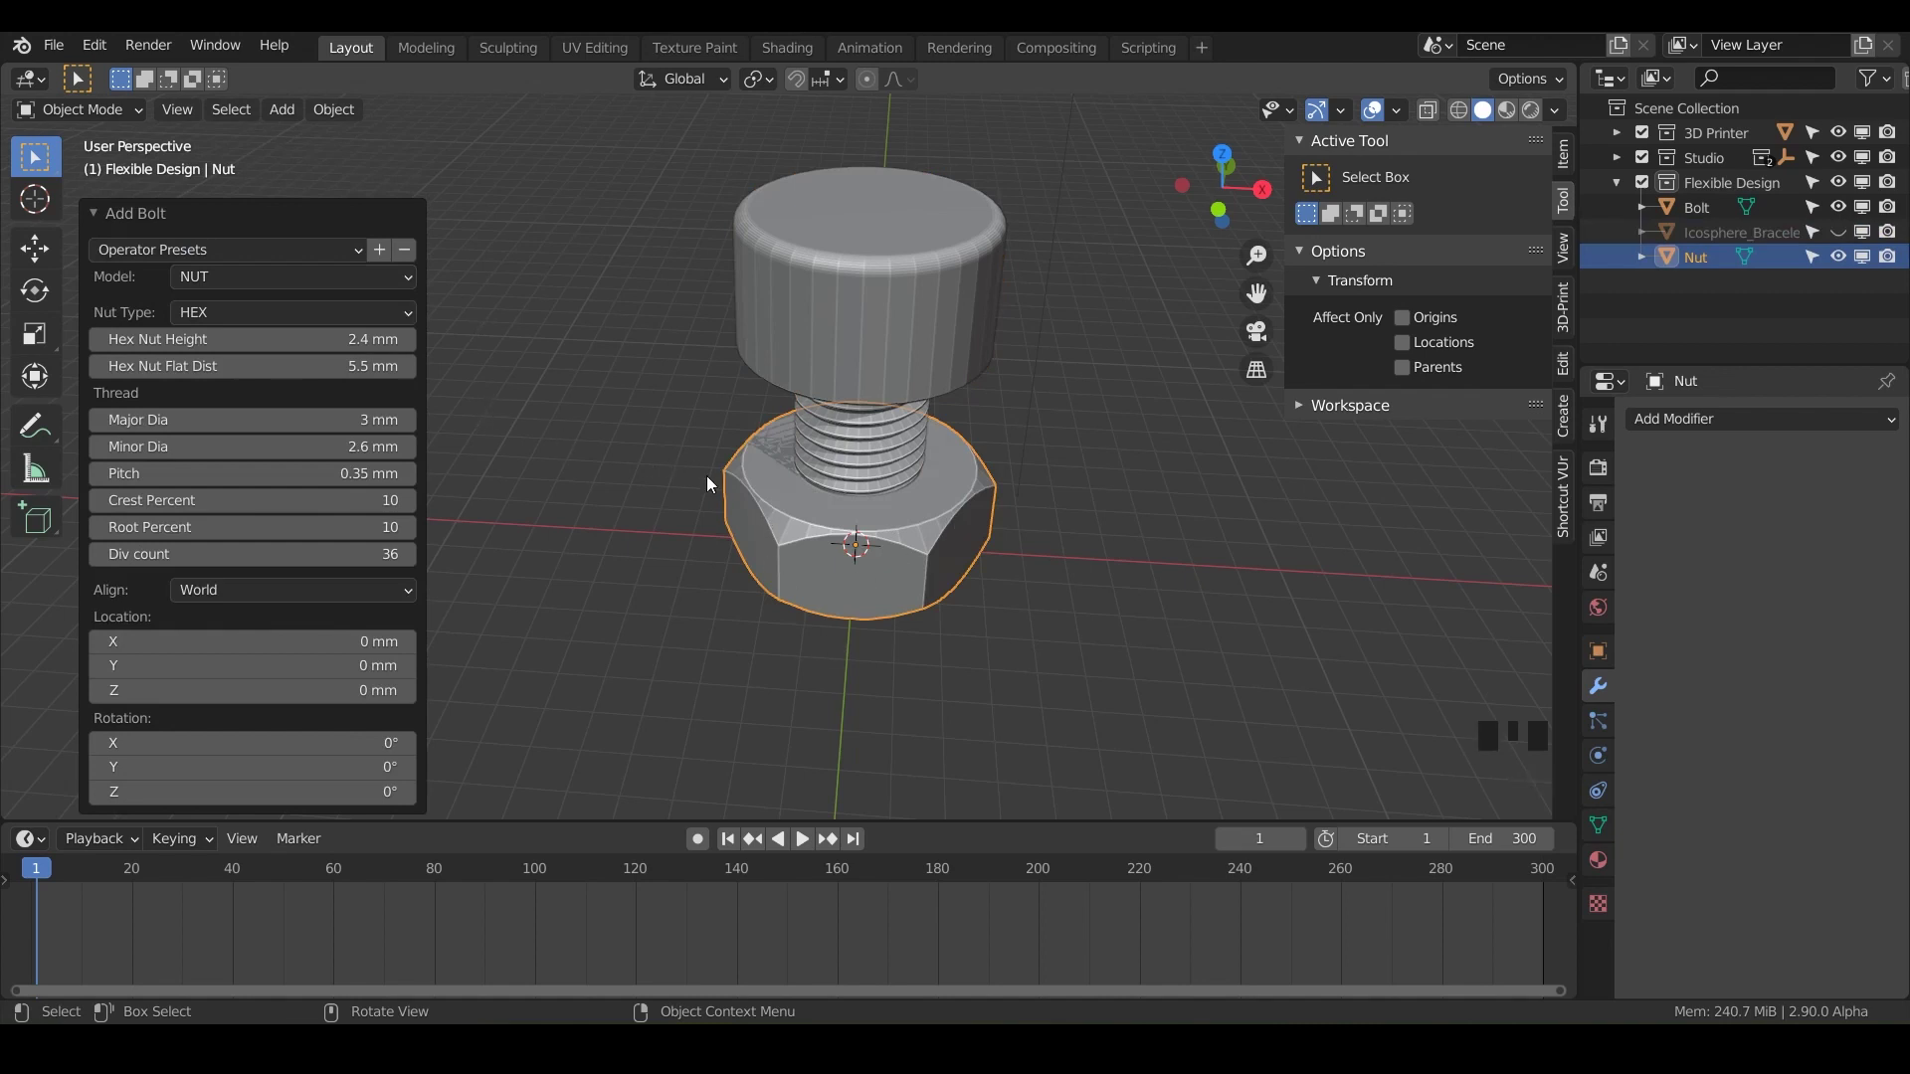
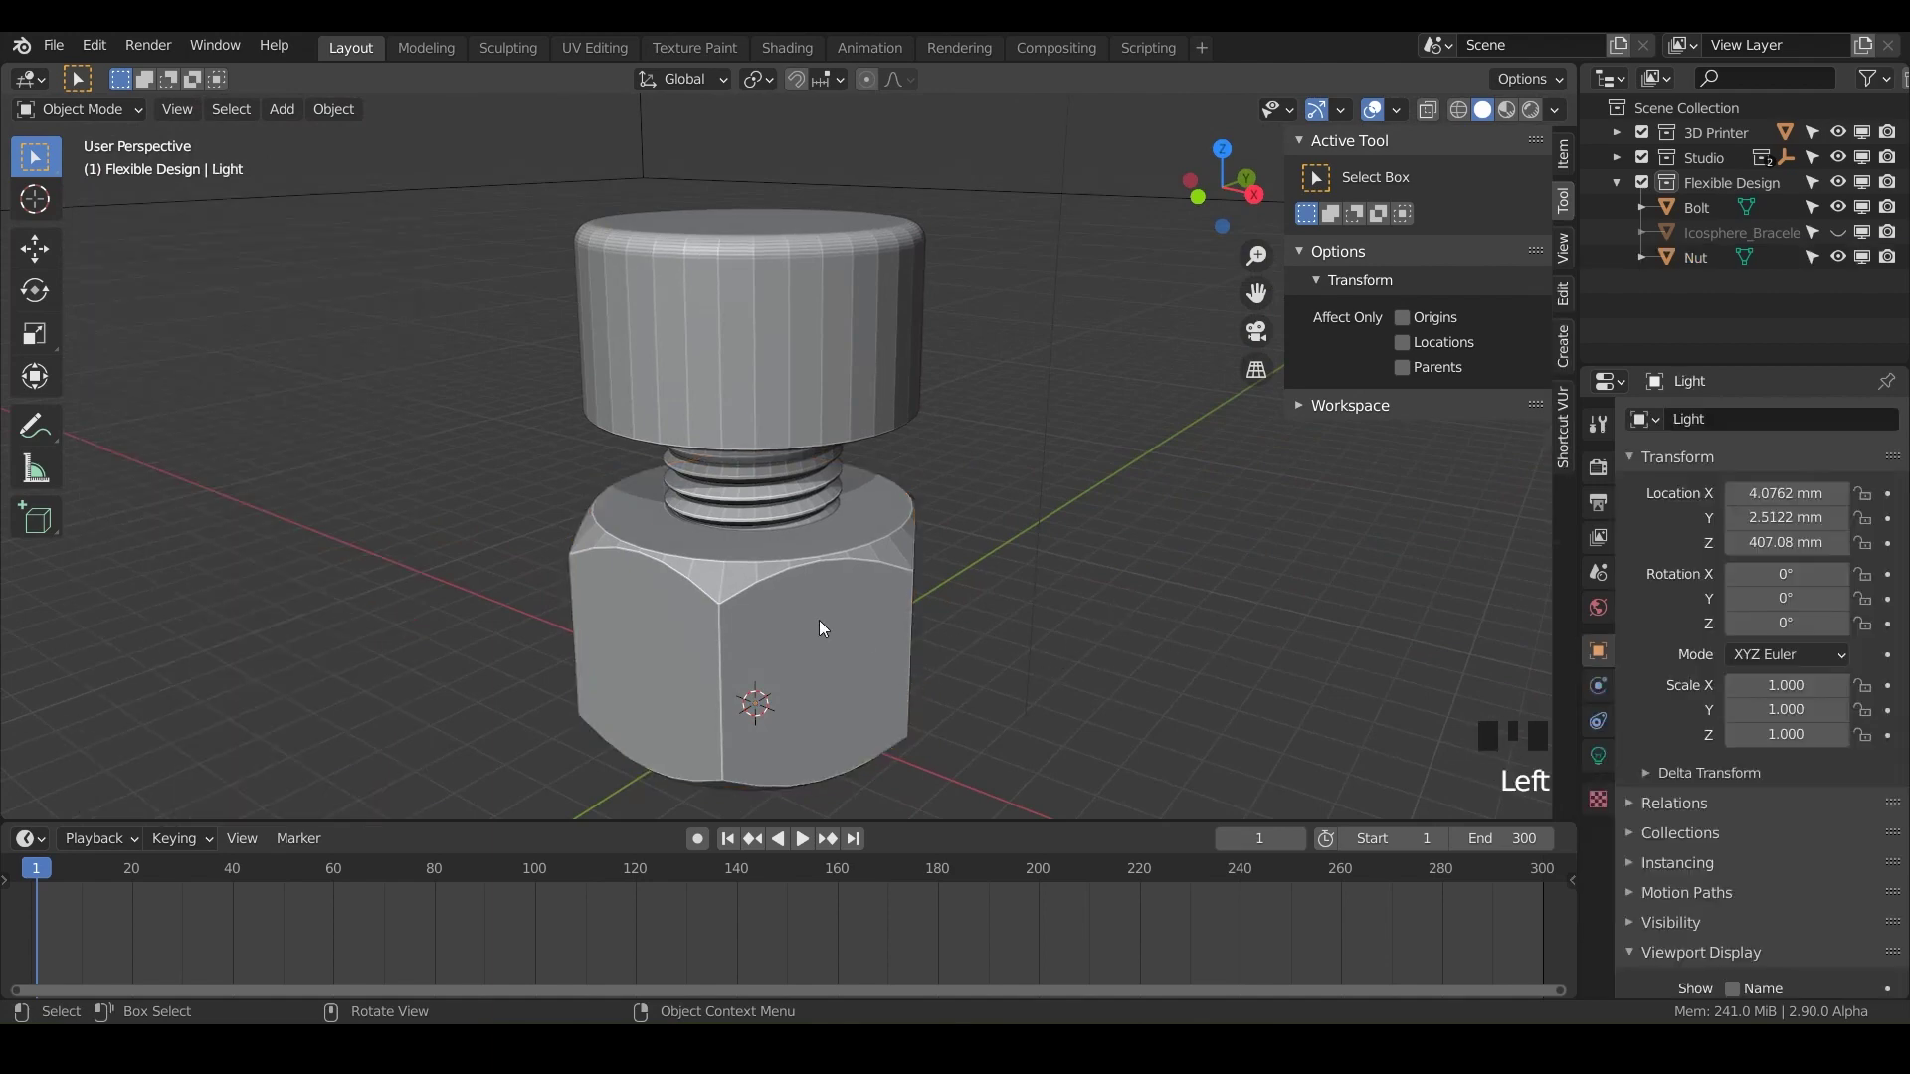
Step: Select the nut and frame its thread cross-section in front orthographic X-ray view
{"action": "left_click", "coordinate": [825, 621]}
{"action": "key", "text": "KP_1"}
{"action": "left_click_drag", "start_coordinate": [656, 604], "coordinate": [852, 492]}
{"action": "key", "text": "alt+z"}
{"action": "scroll", "scroll_direction": "up", "scroll_amount": 3}
{"action": "left_click_drag", "start_coordinate": [835, 472], "coordinate": [658, 547]}
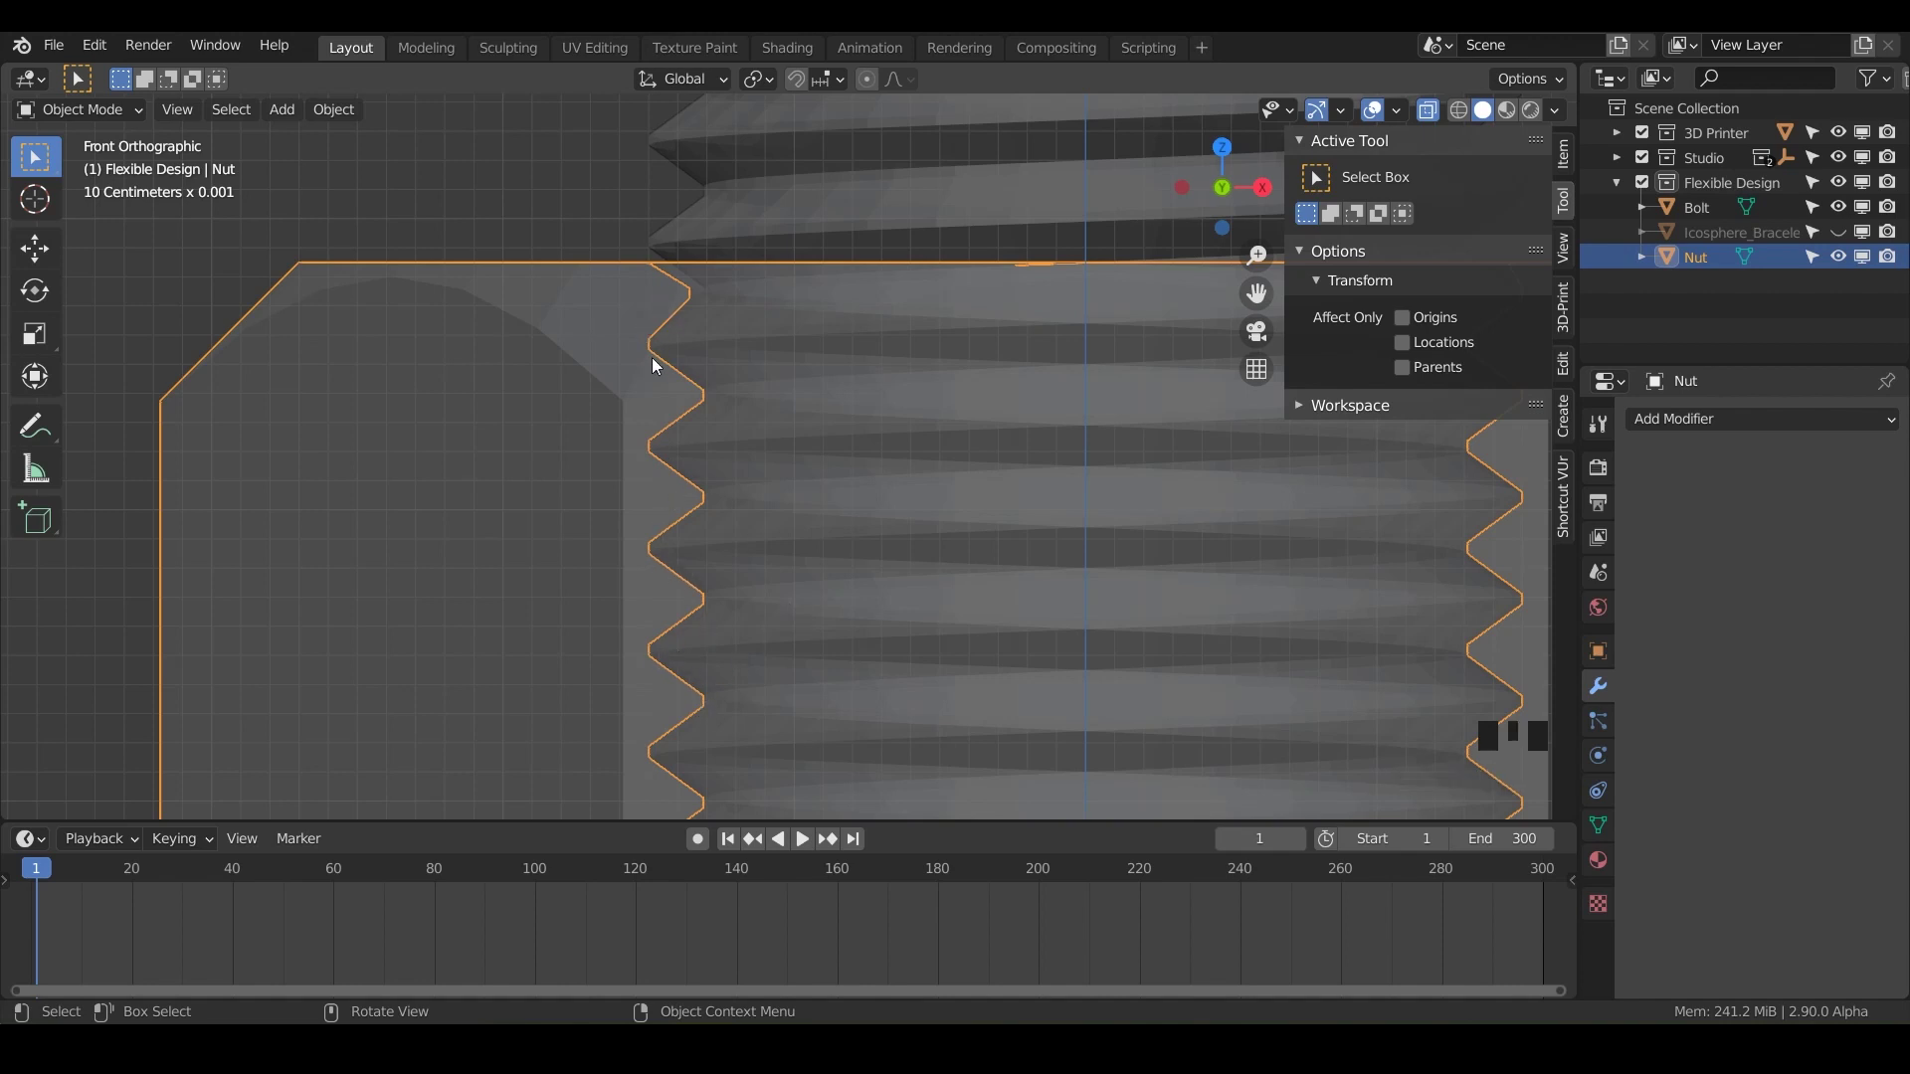
{"action": "scroll", "scroll_direction": "down", "scroll_amount": 3}
{"action": "left_click_drag", "start_coordinate": [773, 645], "coordinate": [734, 449]}
{"action": "scroll", "scroll_direction": "down", "scroll_amount": 3}
{"action": "left_click_drag", "start_coordinate": [734, 449], "coordinate": [611, 323]}
{"action": "left_click_drag", "start_coordinate": [617, 436], "coordinate": [670, 423]}
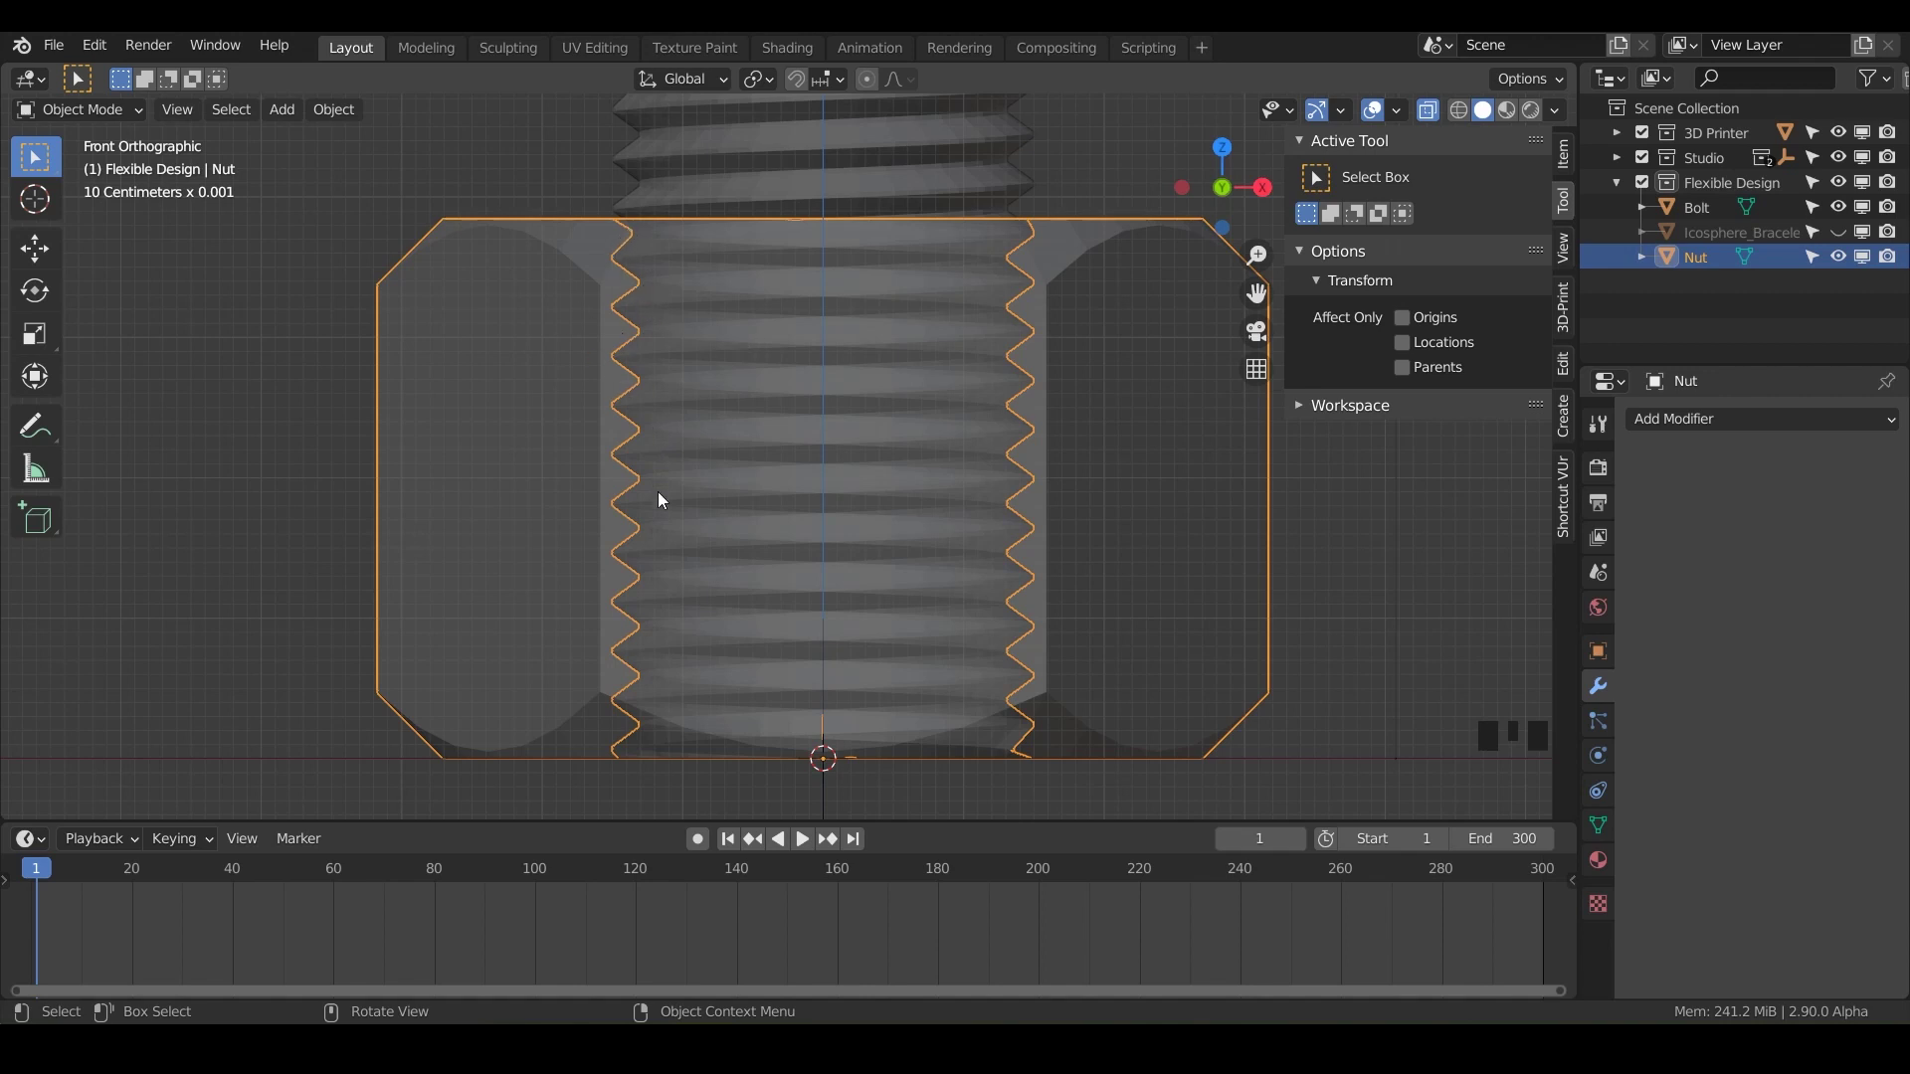
Step: Begin scaling the nut up slightly so its thread clears the bolt
{"action": "key", "text": "s"}
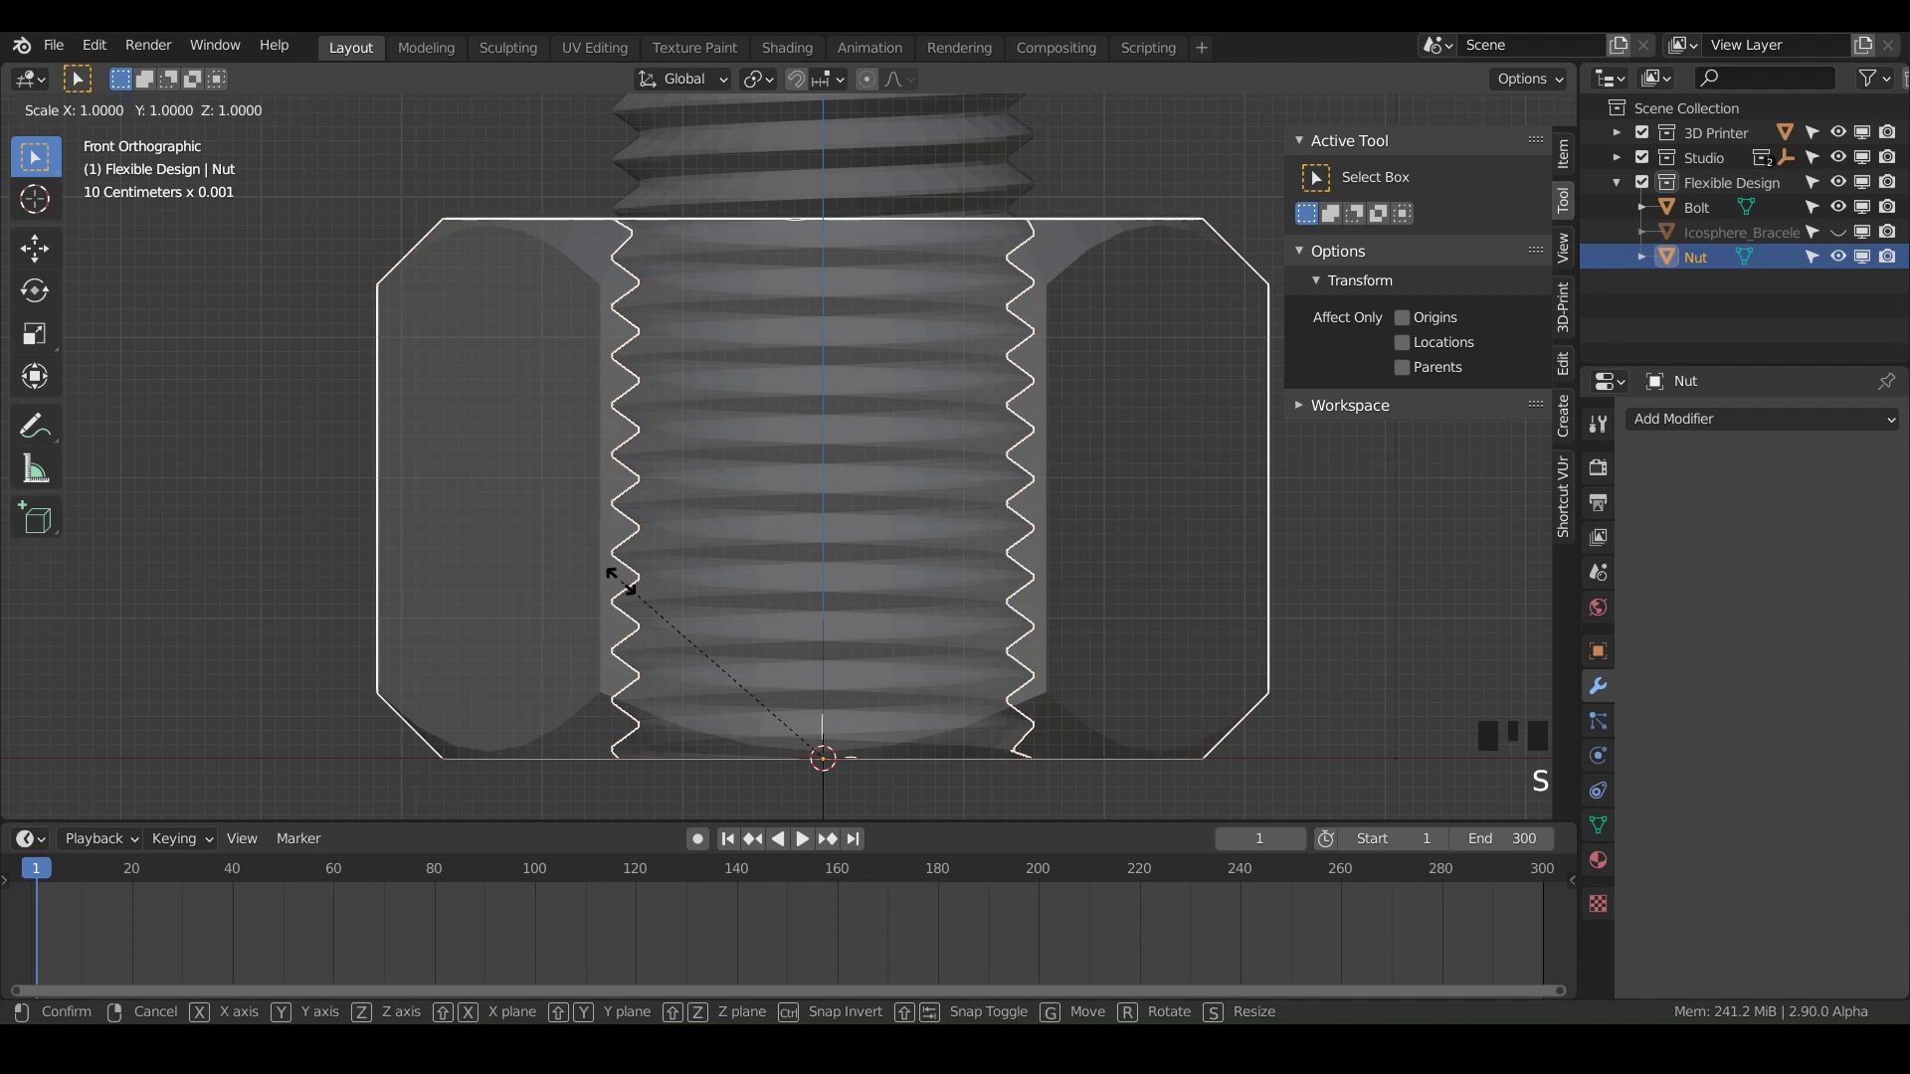
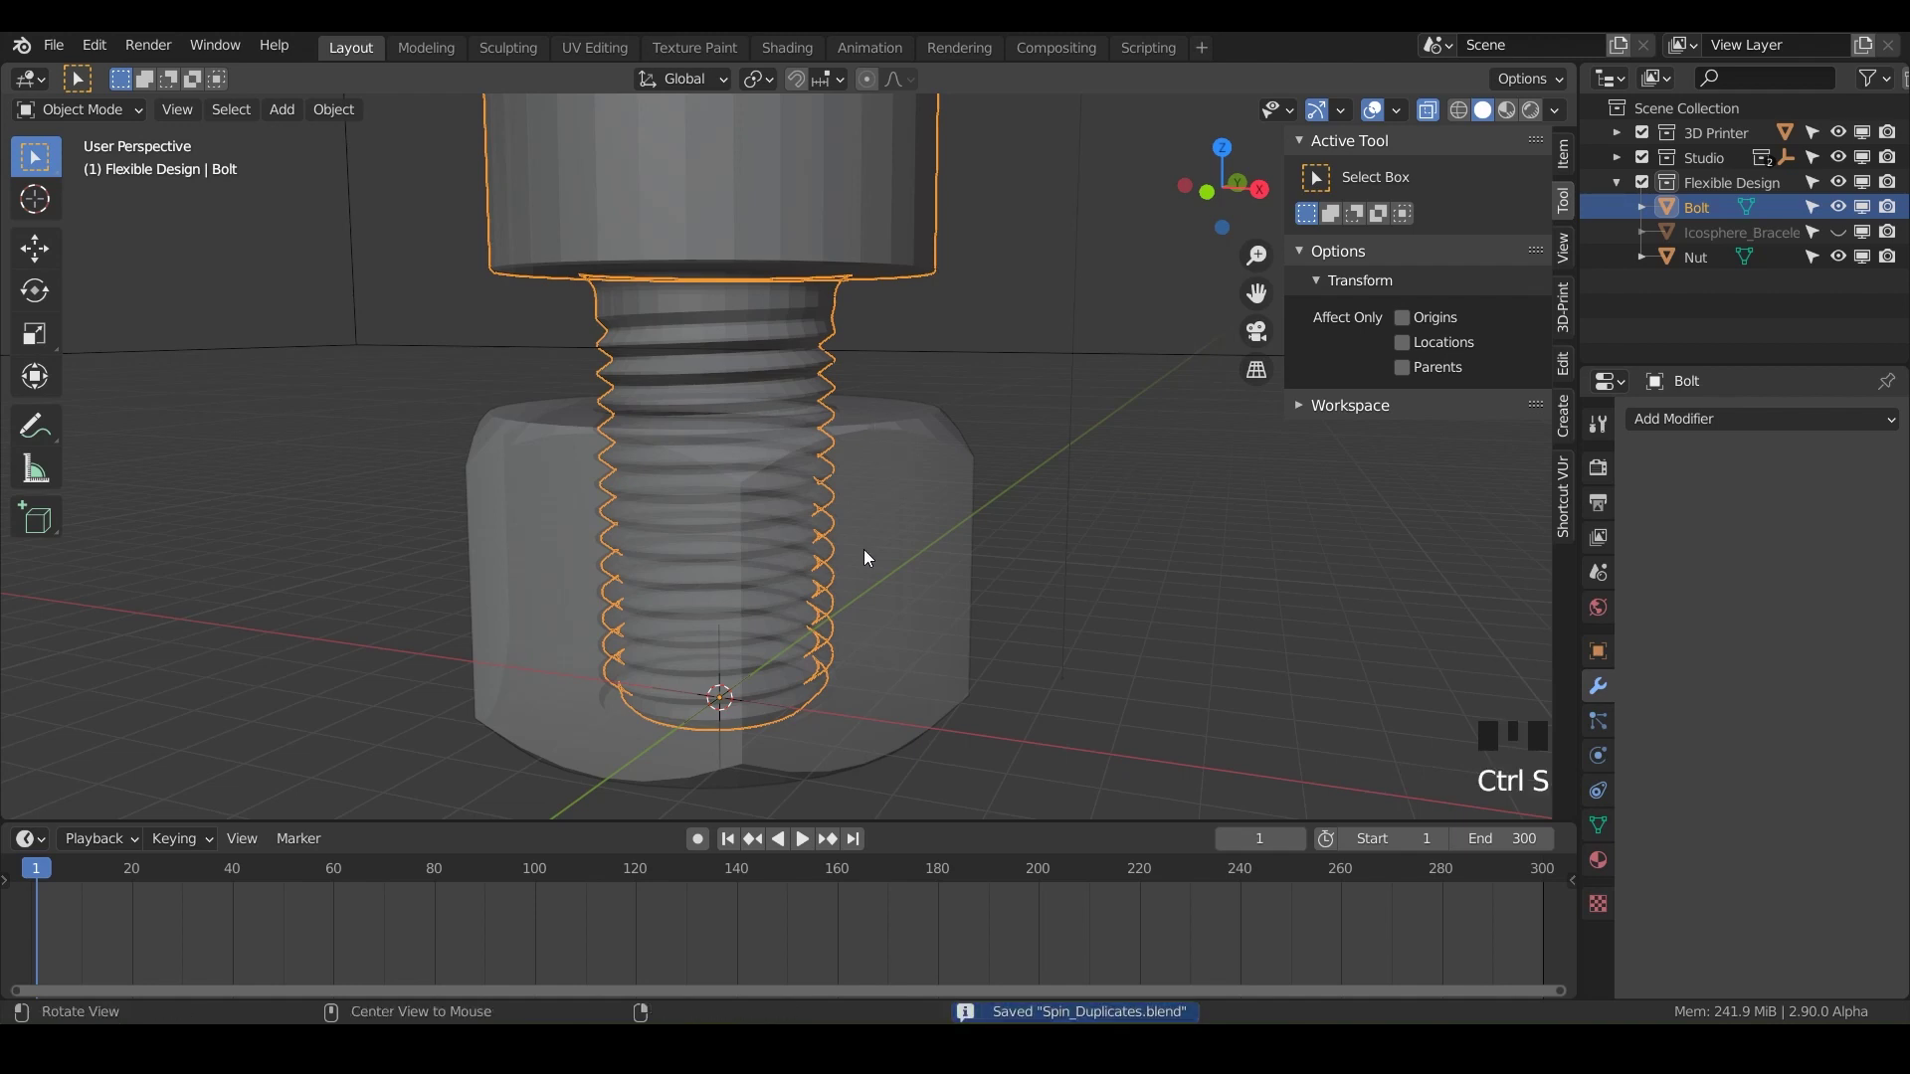
Step: Leave X-ray view and orbit to see the bolt and nut assembly together
{"action": "key", "text": "alt+z"}
{"action": "left_click_drag", "start_coordinate": [795, 510], "coordinate": [904, 602]}
Step: Save the file and place the 3D cursor on the bolt cap in front orthographic view
{"action": "scroll", "scroll_direction": "down", "scroll_amount": 3}
{"action": "left_click_drag", "start_coordinate": [904, 601], "coordinate": [843, 432]}
{"action": "left_click_drag", "start_coordinate": [843, 432], "coordinate": [702, 339]}
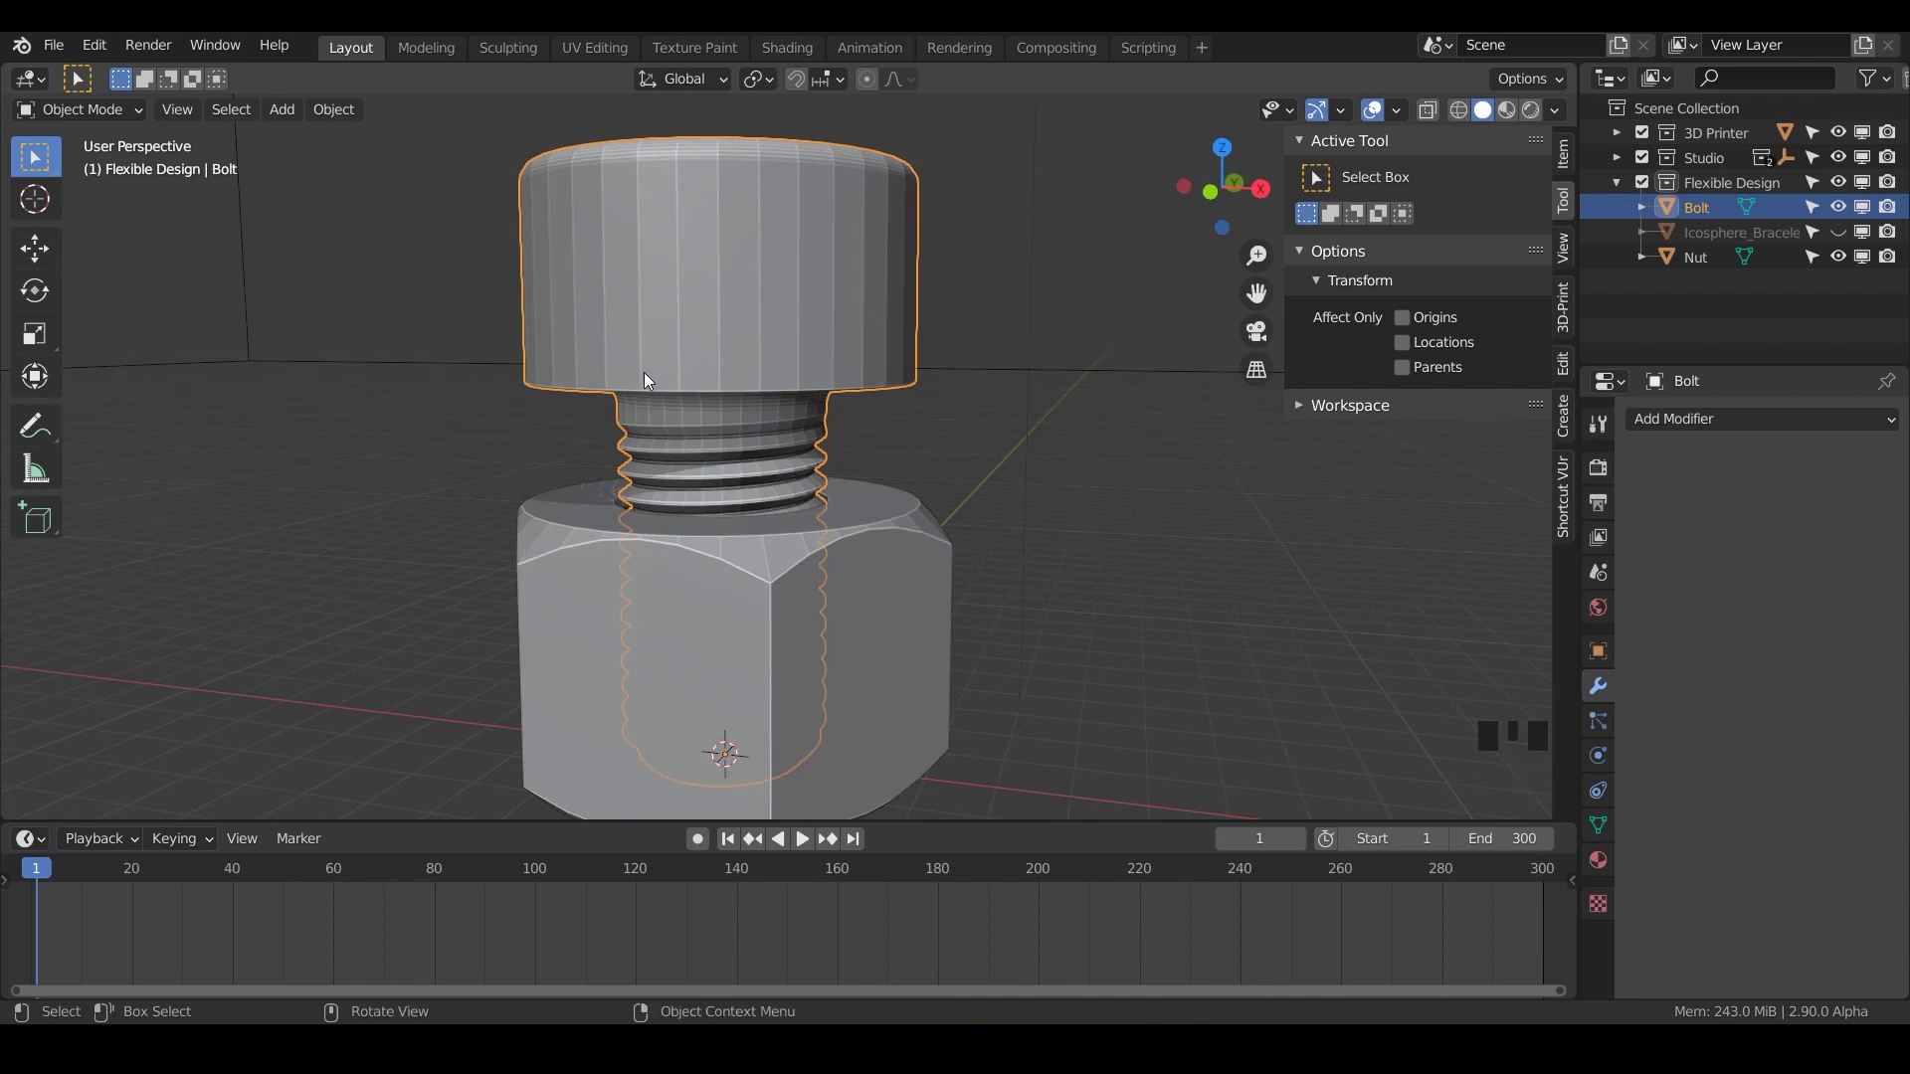
{"action": "key", "text": "ctrl+s"}
{"action": "key", "text": "KP_1"}
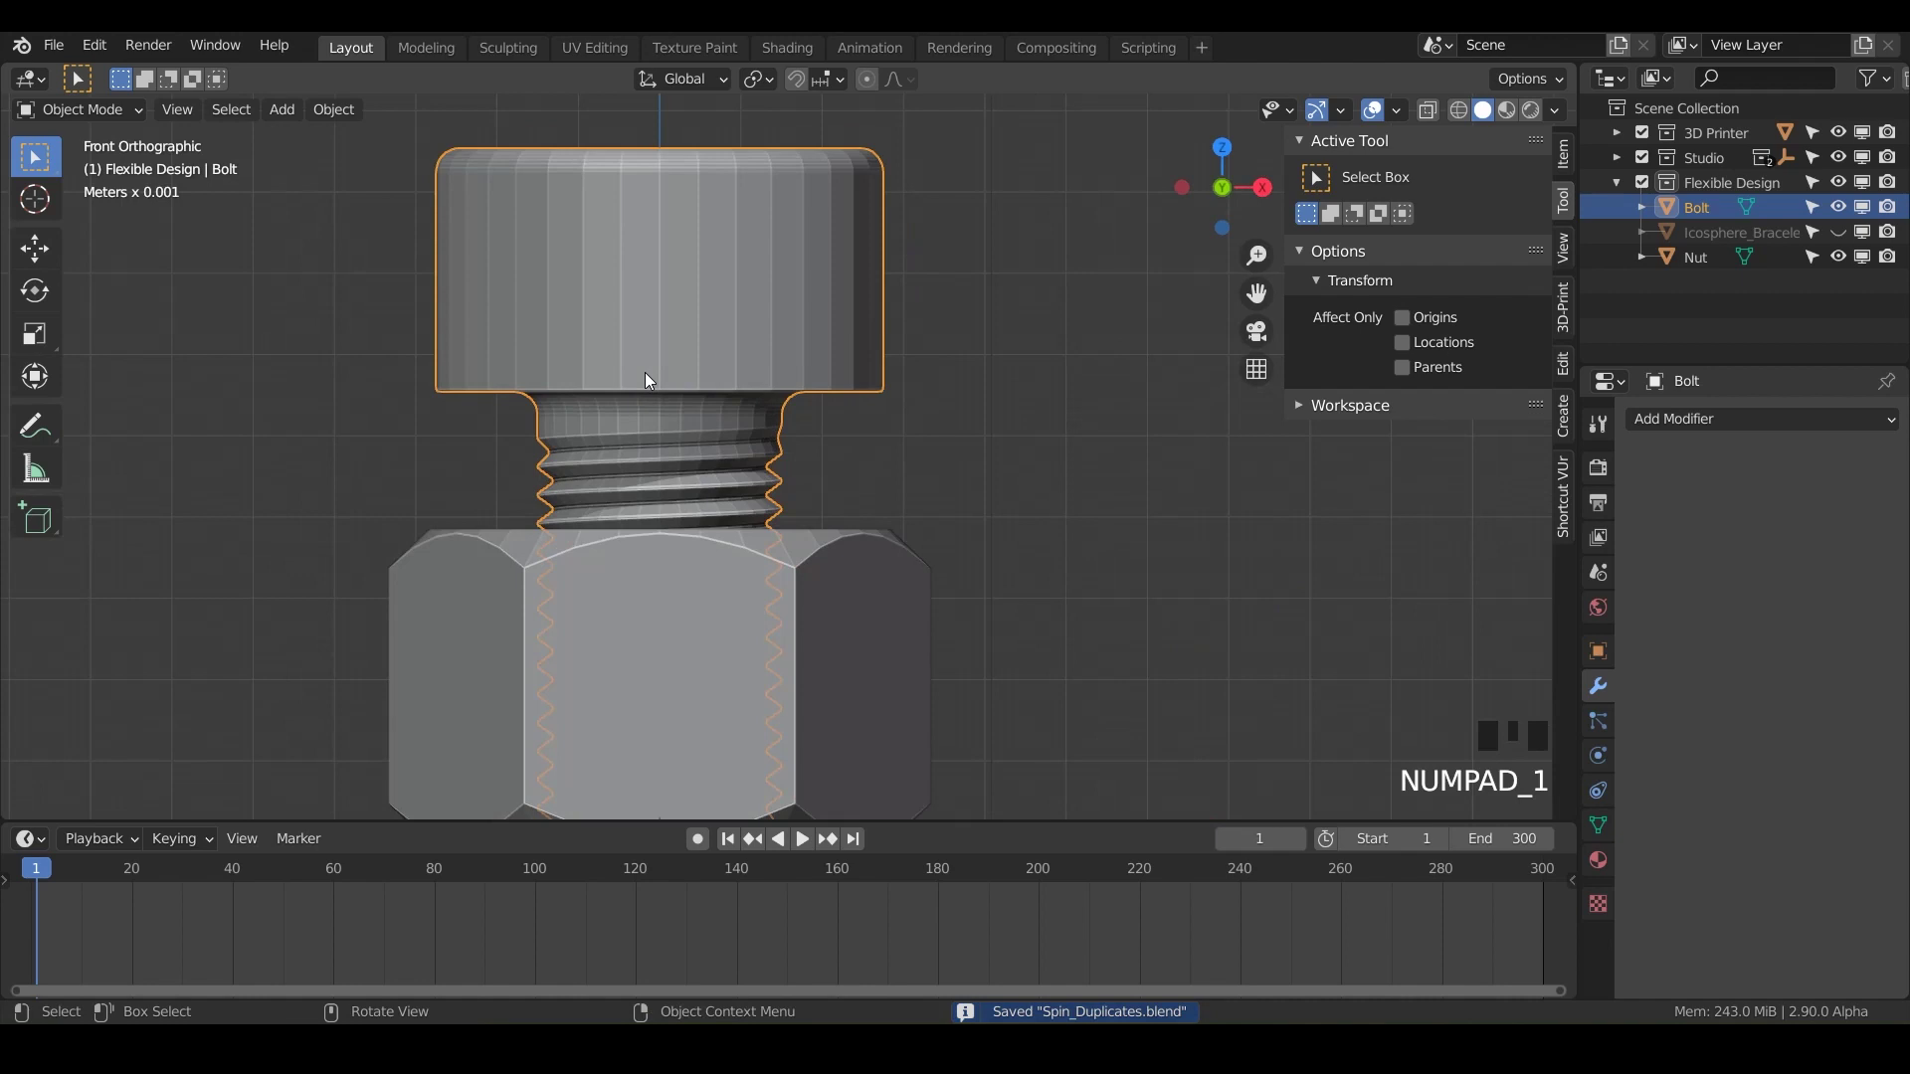
{"action": "left_click_drag", "start_coordinate": [652, 379], "coordinate": [704, 312]}
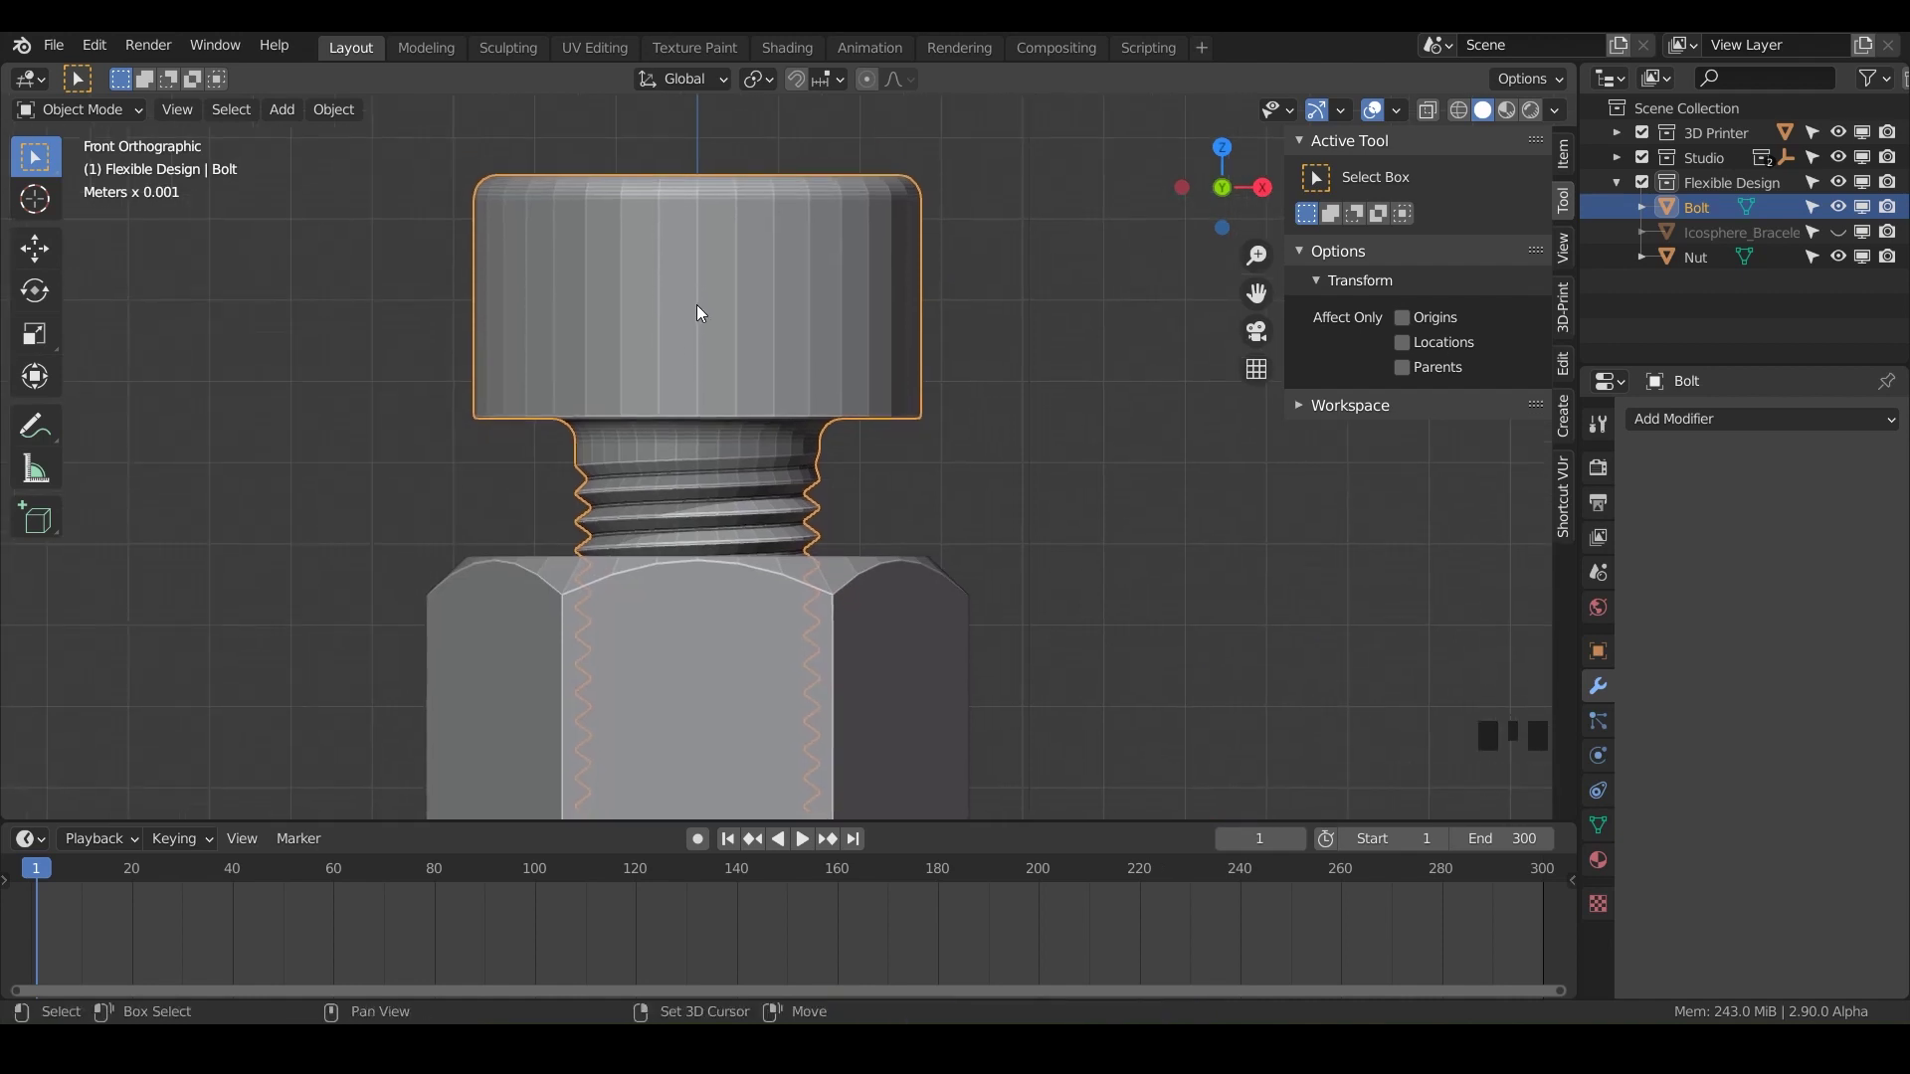
{"action": "right_click", "coordinate": [703, 311]}
Step: Enable surface snapping and snap the 3D cursor onto the cap surface up close
{"action": "scroll", "scroll_direction": "up", "scroll_amount": 3}
{"action": "left_click_drag", "start_coordinate": [725, 334], "coordinate": [800, 407]}
{"action": "scroll", "scroll_direction": "up", "scroll_amount": 3}
{"action": "left_click_drag", "start_coordinate": [800, 408], "coordinate": [808, 92]}
{"action": "left_click", "coordinate": [809, 92]}
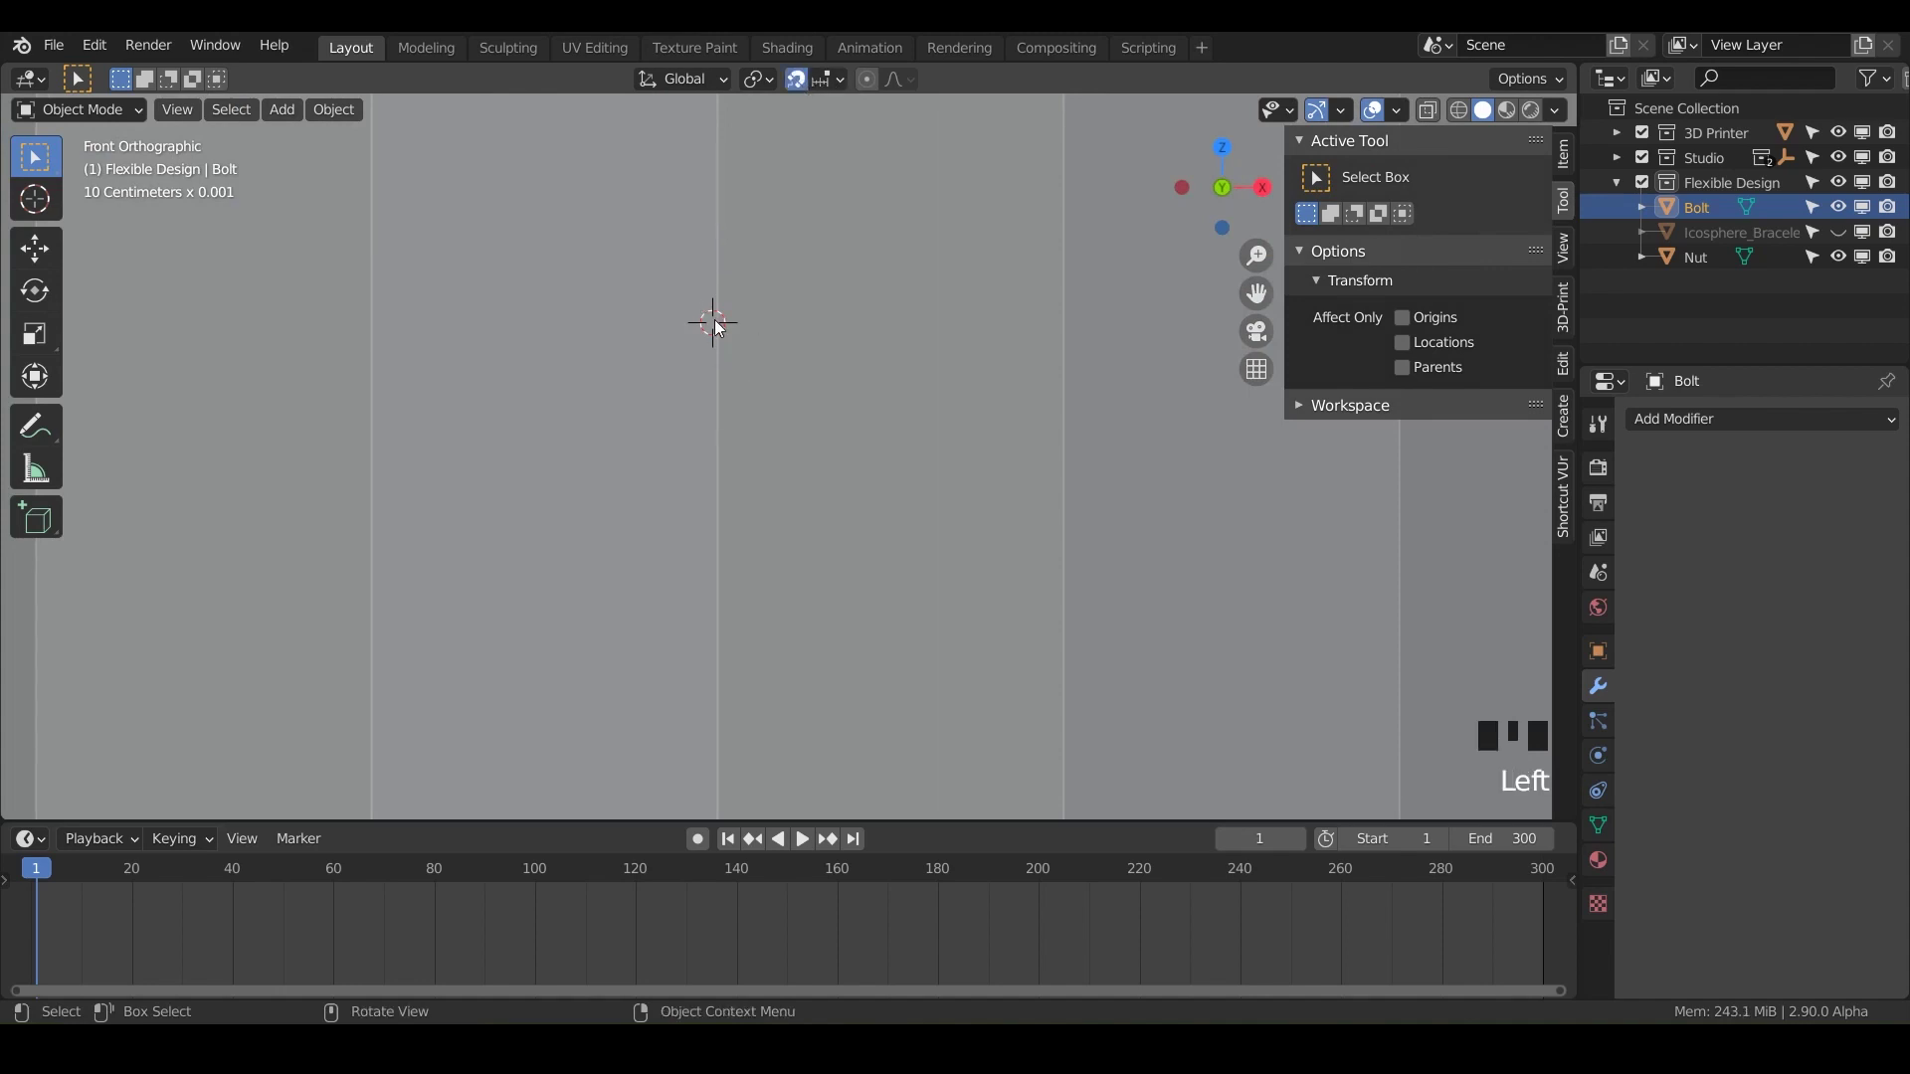
{"action": "right_click", "coordinate": [721, 327]}
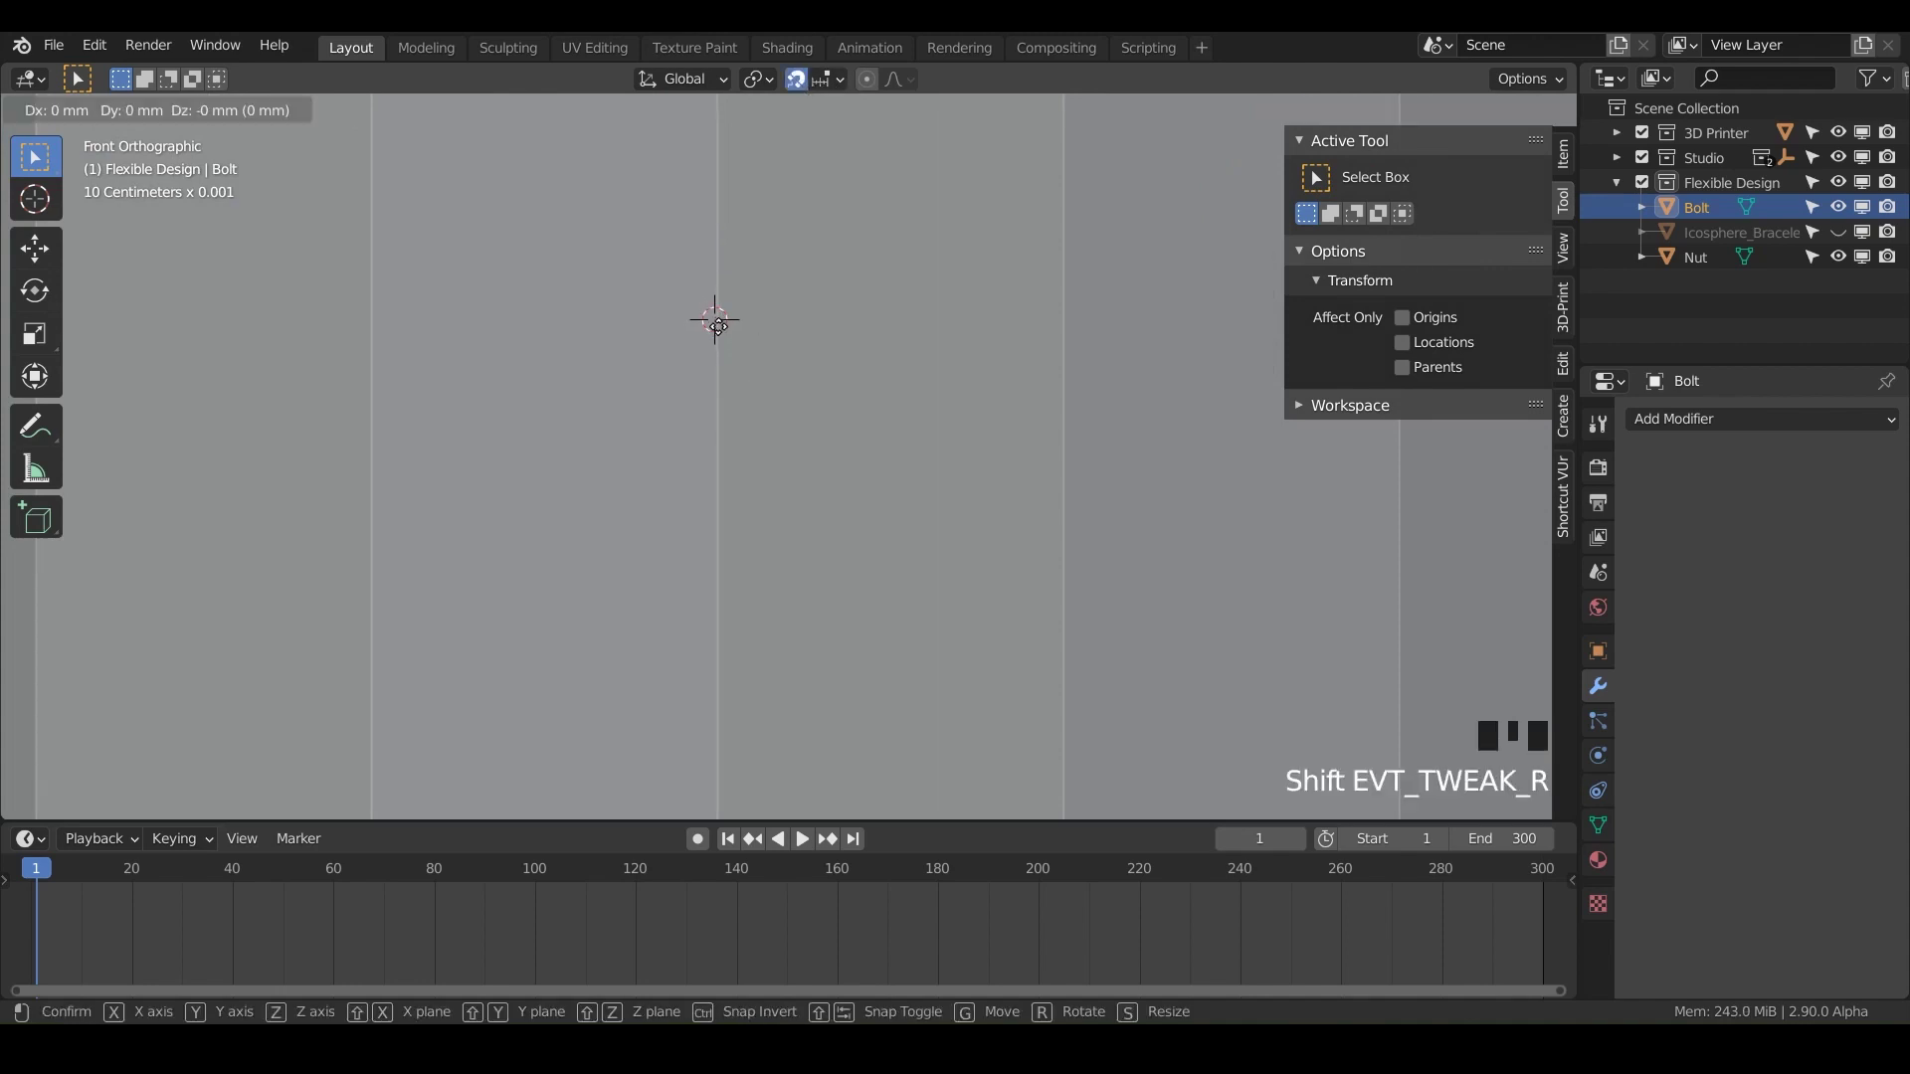
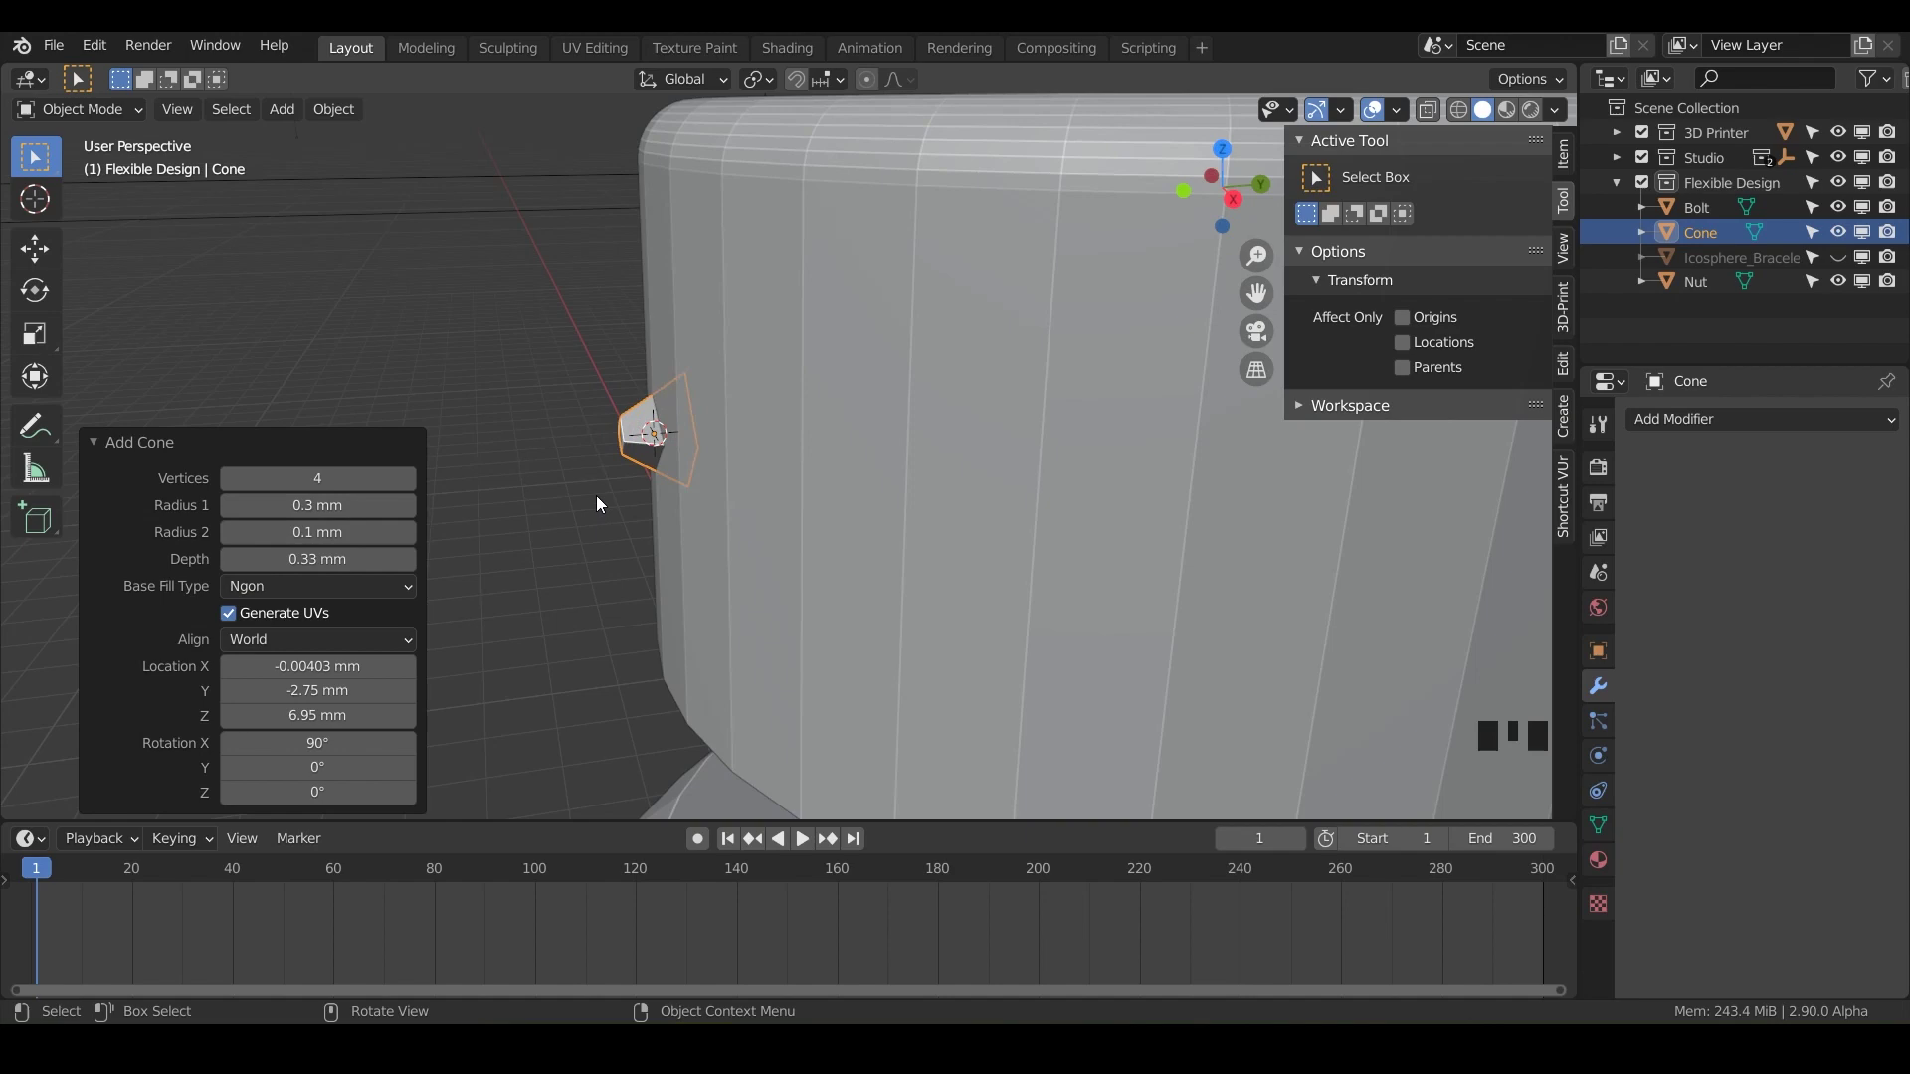
Step: Move the cone about -0.104 mm along Y so it embeds in the cap's side, checking from above
{"action": "left_click_drag", "start_coordinate": [602, 504], "coordinate": [656, 488]}
{"action": "key", "text": "g"}
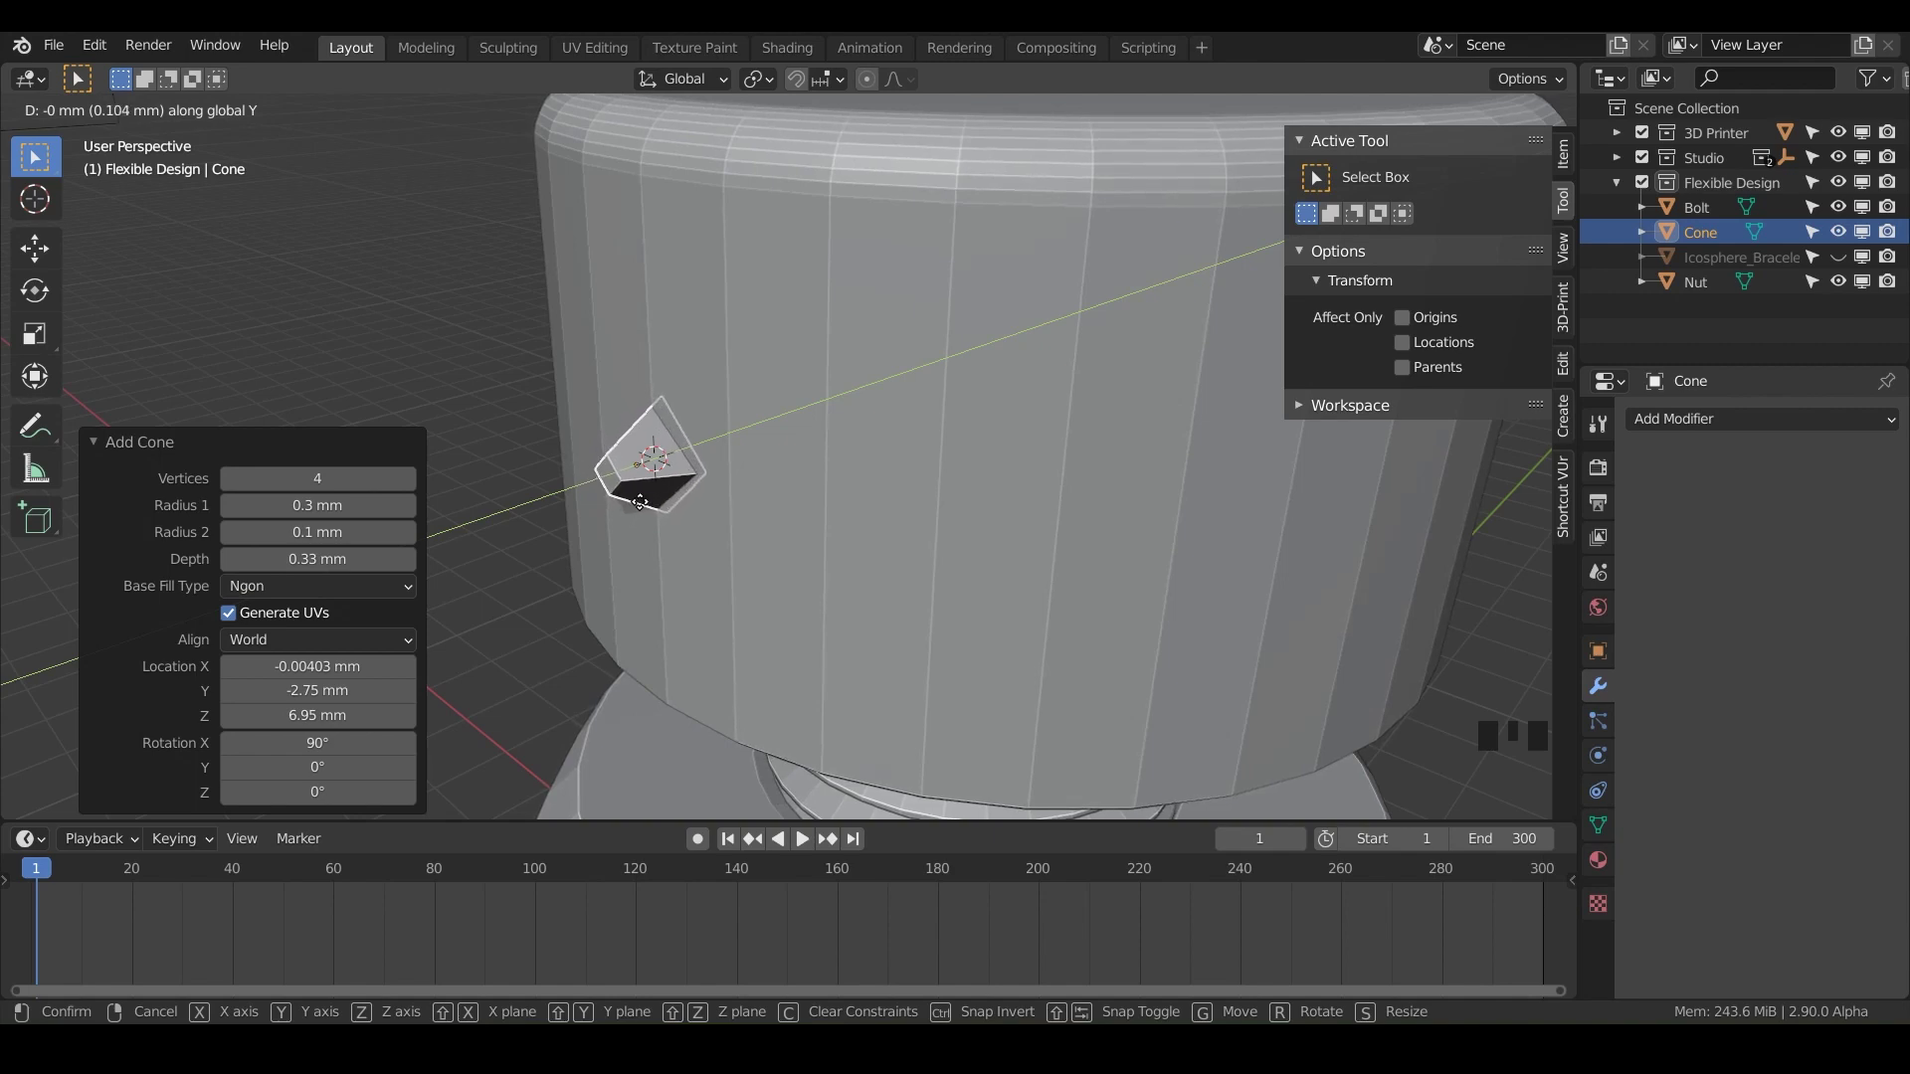
{"action": "left_click_drag", "start_coordinate": [706, 575], "coordinate": [832, 545]}
{"action": "scroll", "scroll_direction": "down", "scroll_amount": 3}
{"action": "left_click_drag", "start_coordinate": [802, 505], "coordinate": [683, 491]}
{"action": "scroll", "scroll_direction": "up", "scroll_amount": 3}
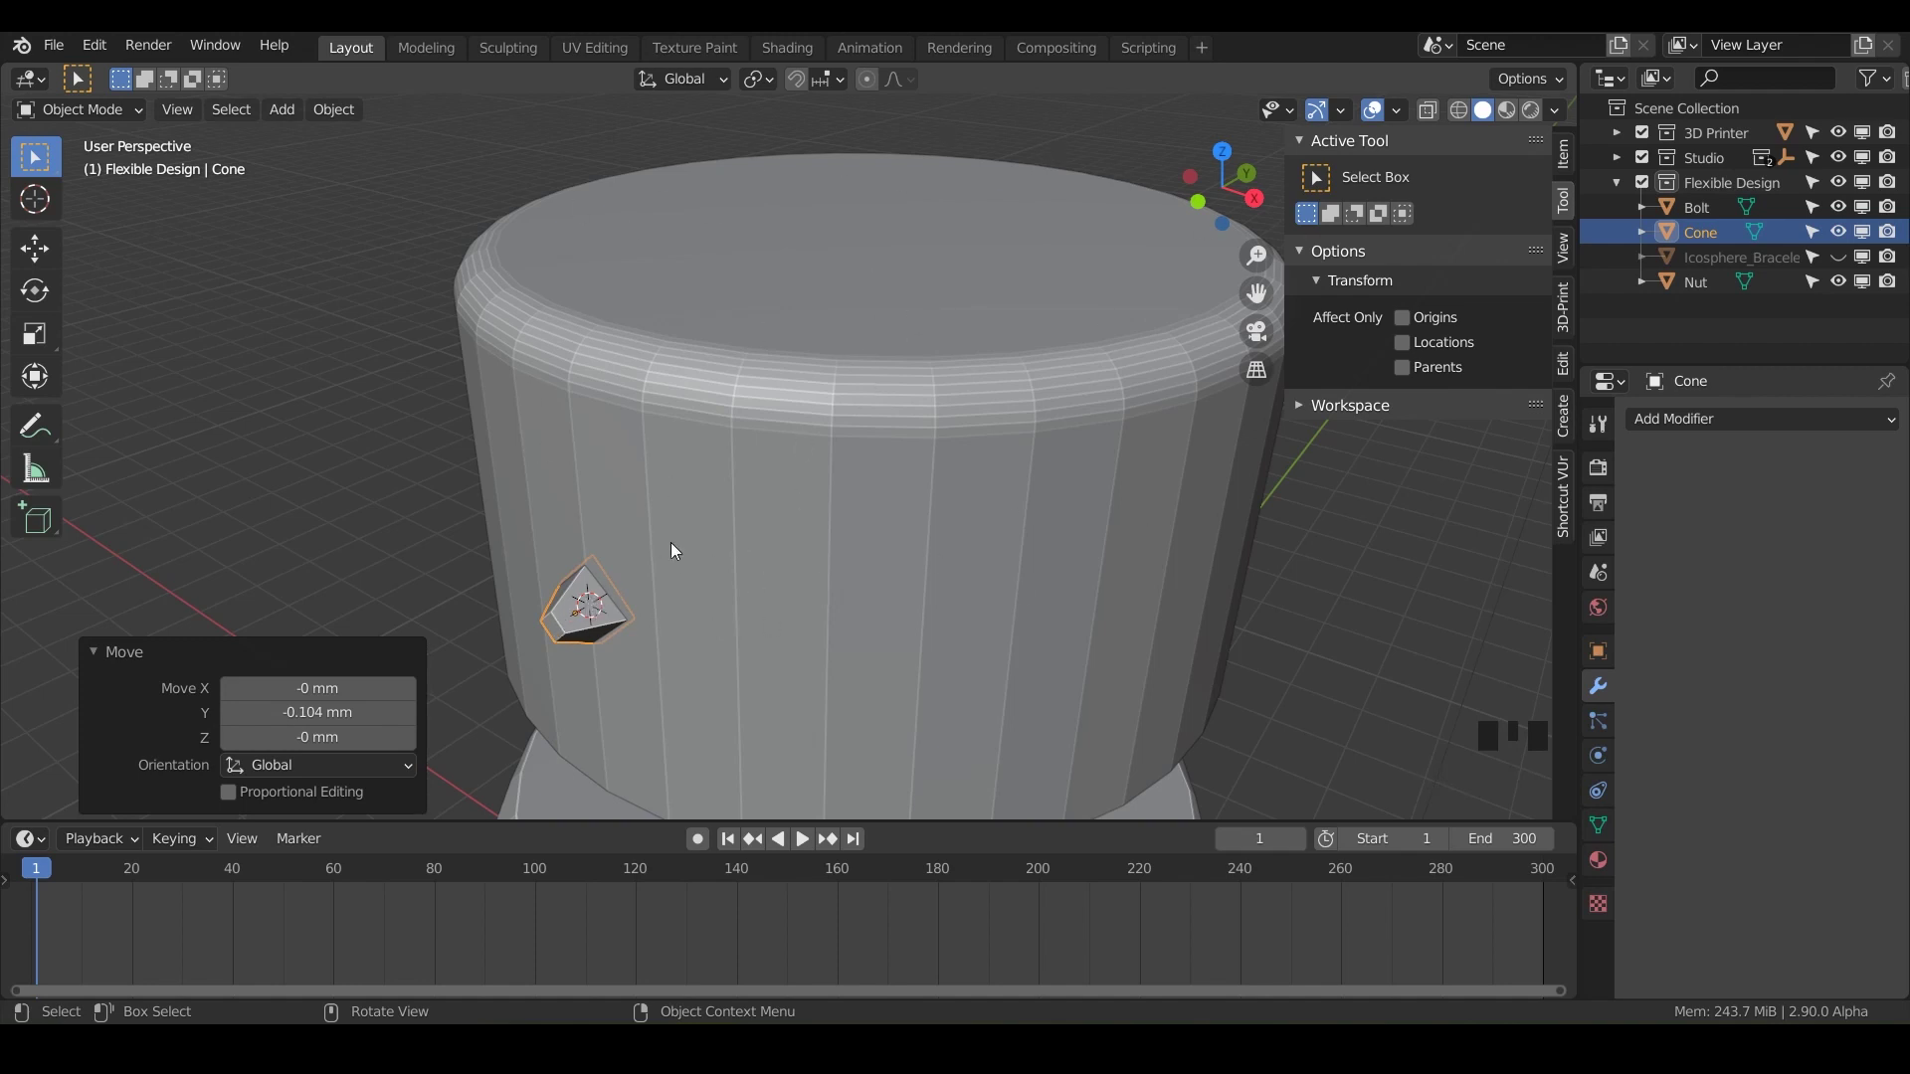
Step: Snap the 3D cursor to the bolt cap's top centre vertex in Edit Mode, then return to Object Mode
{"action": "left_click", "coordinate": [825, 506]}
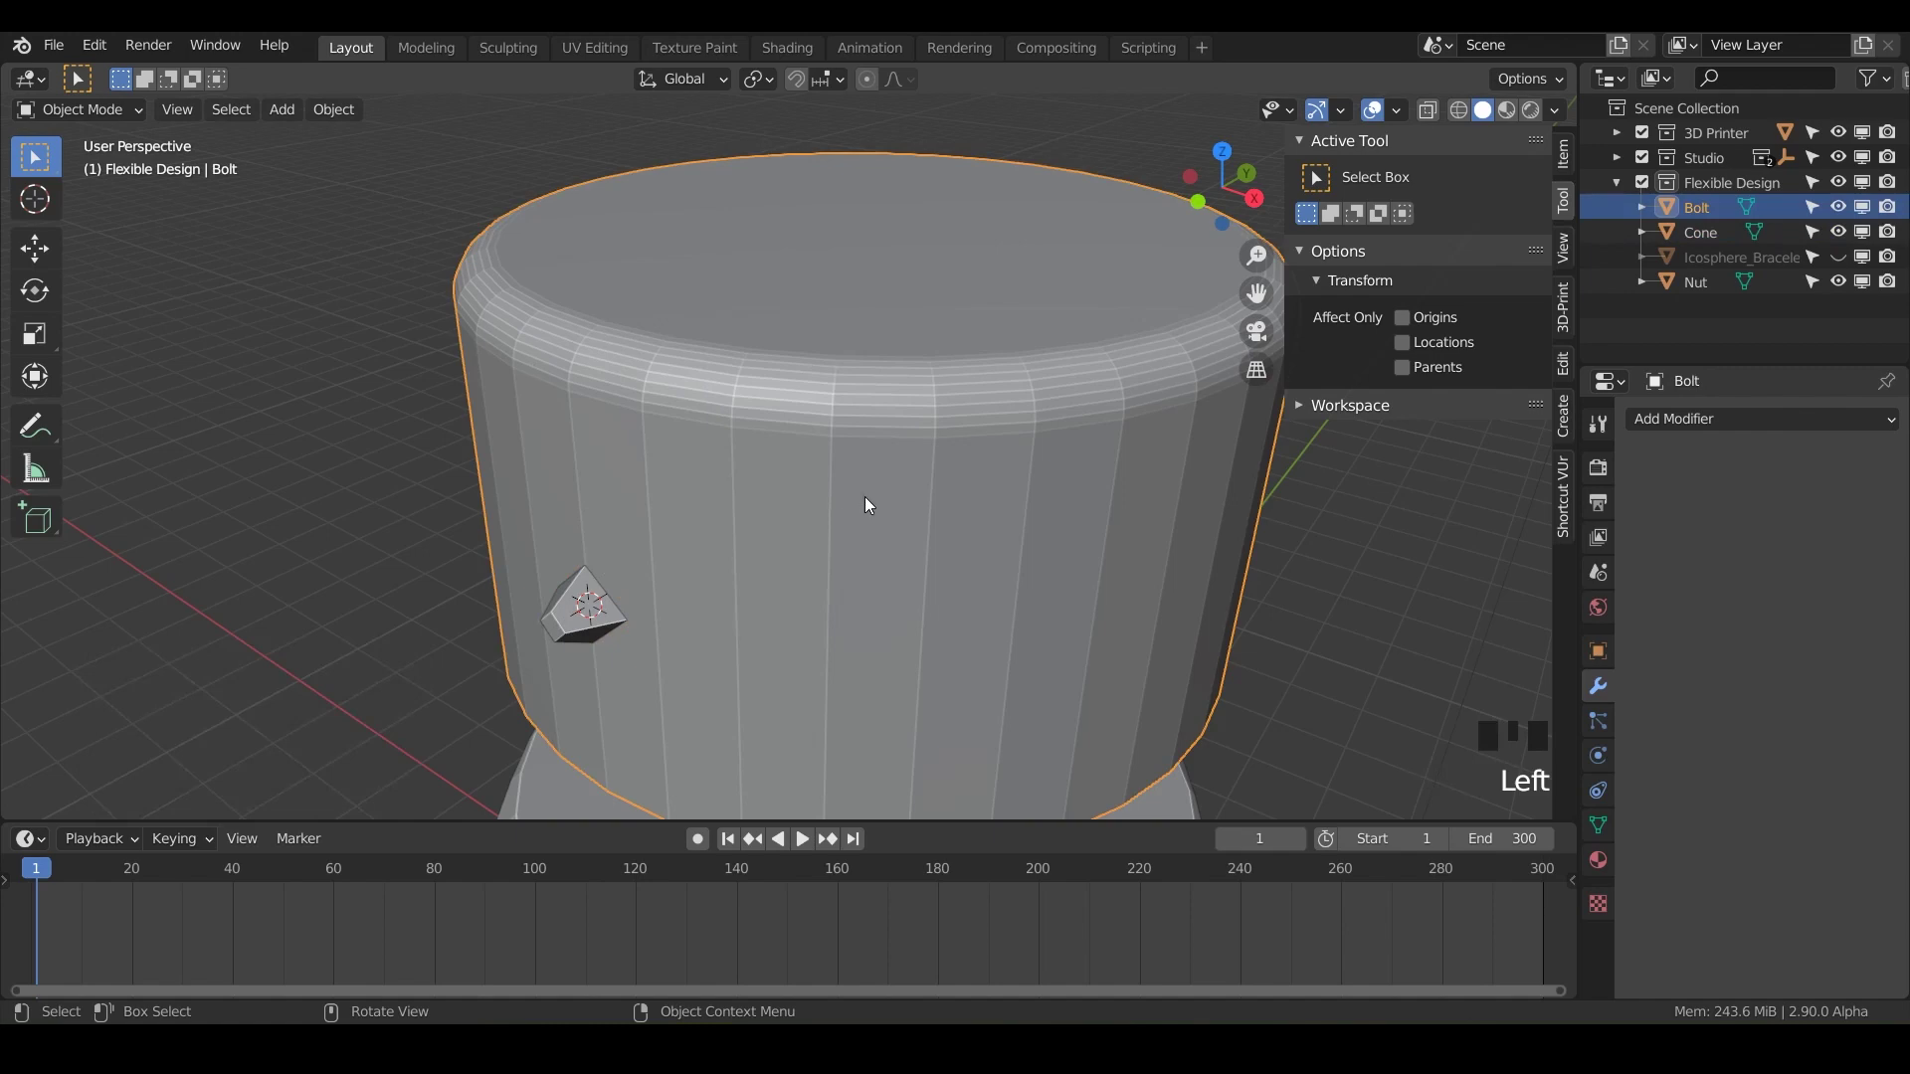
{"action": "key", "text": "Tab"}
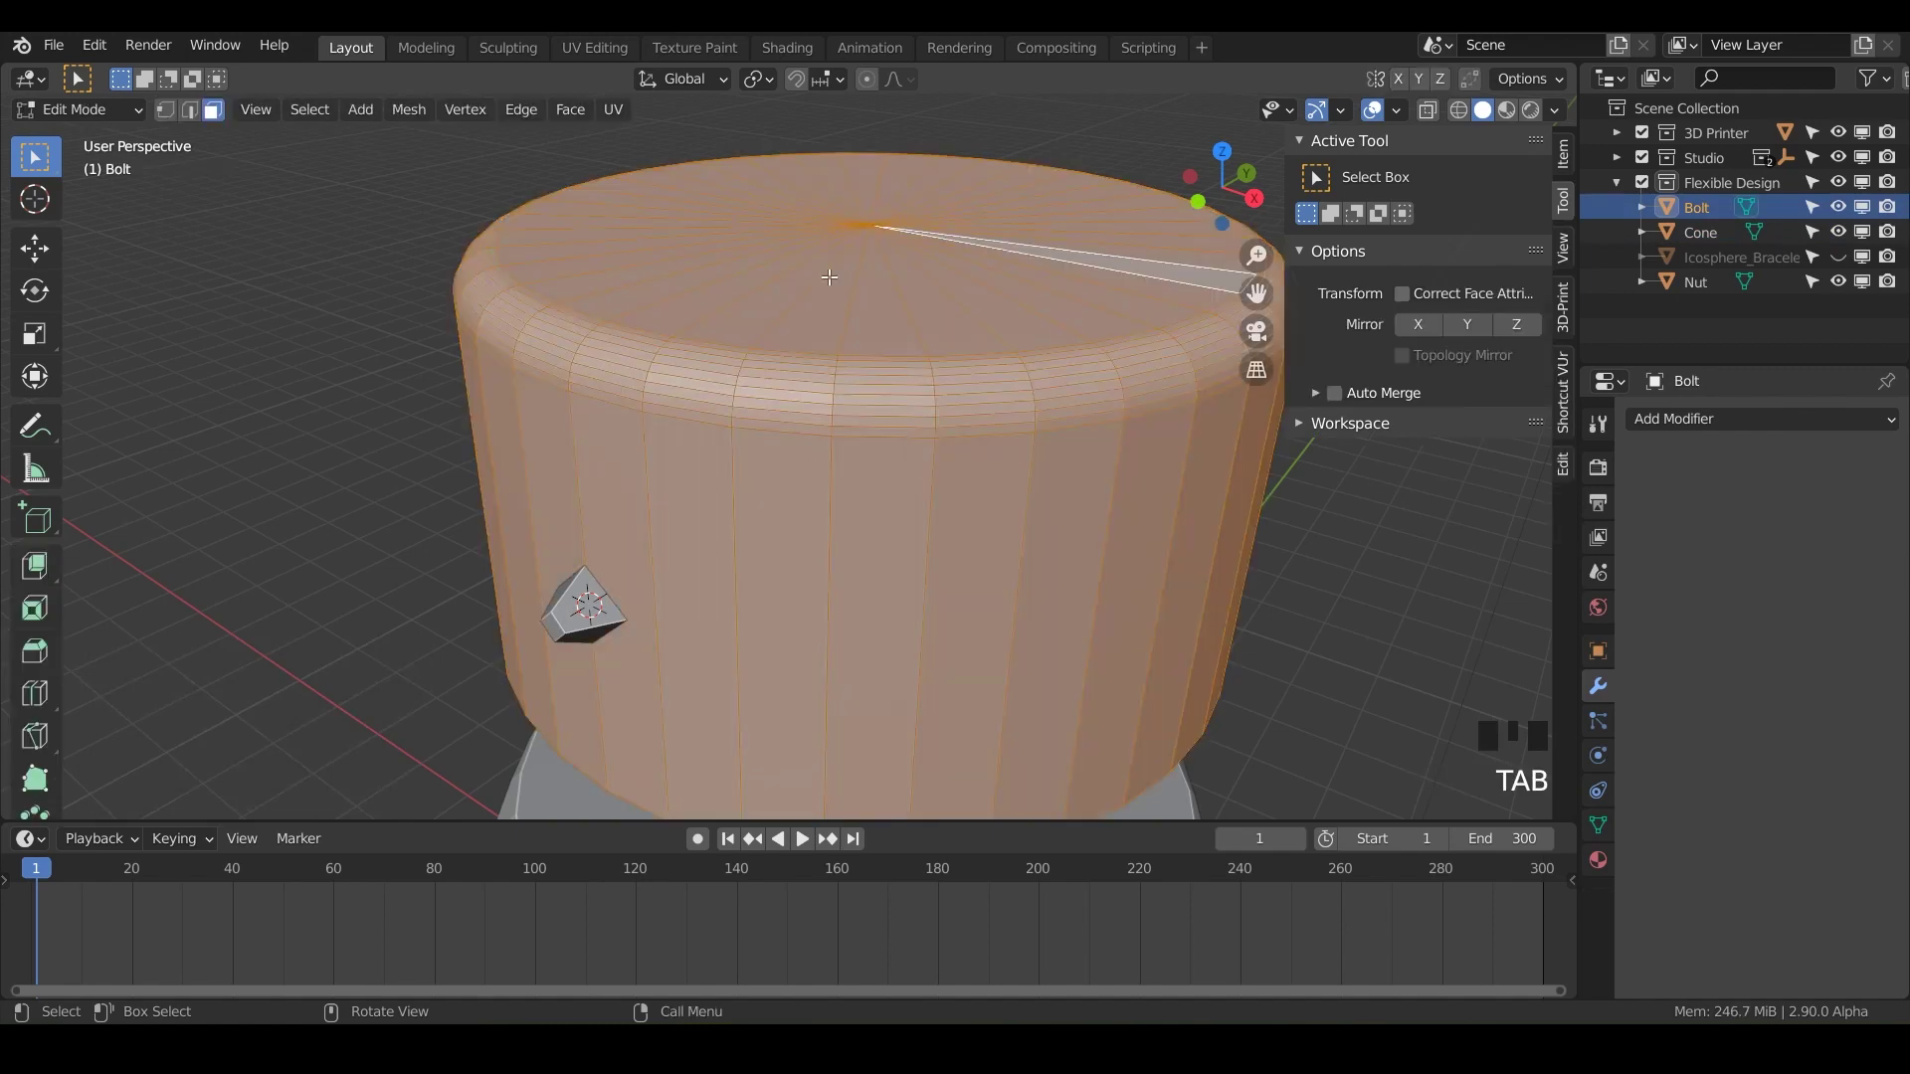
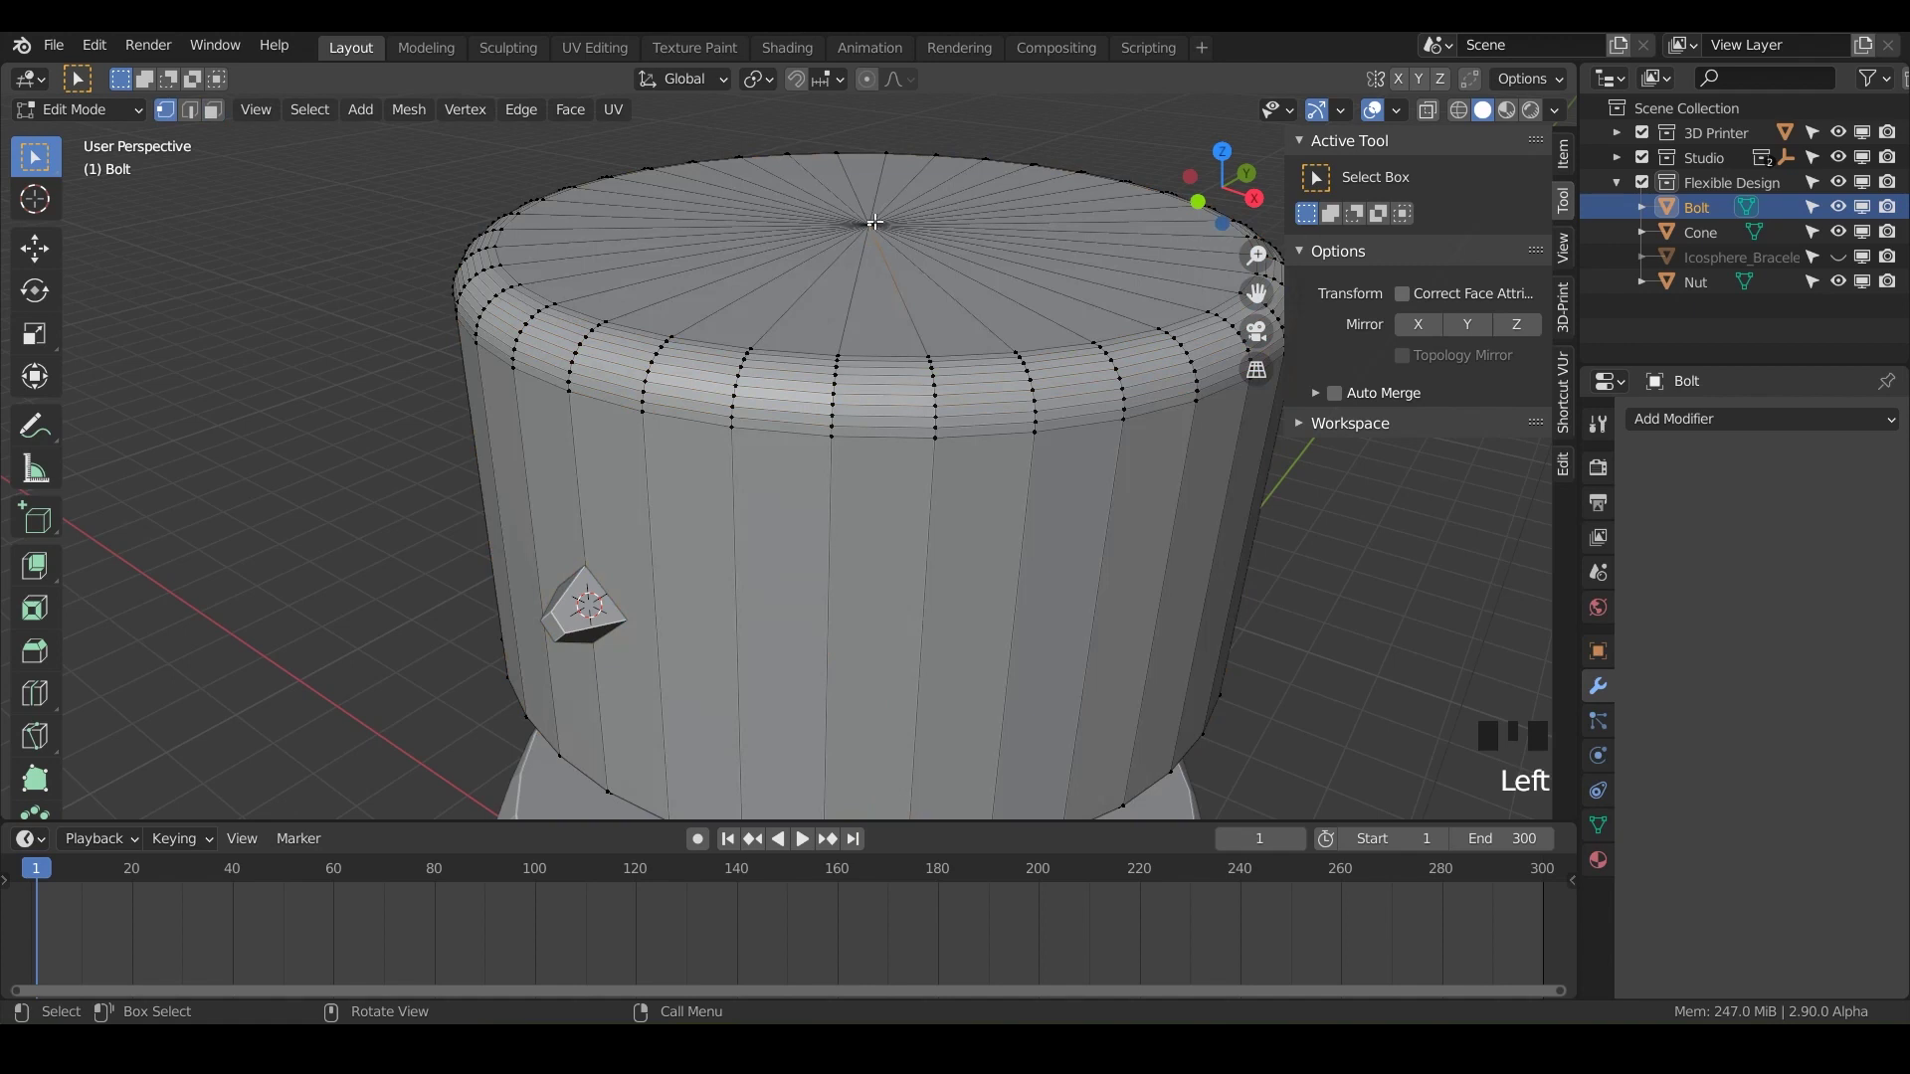
{"action": "key", "text": "shift+s"}
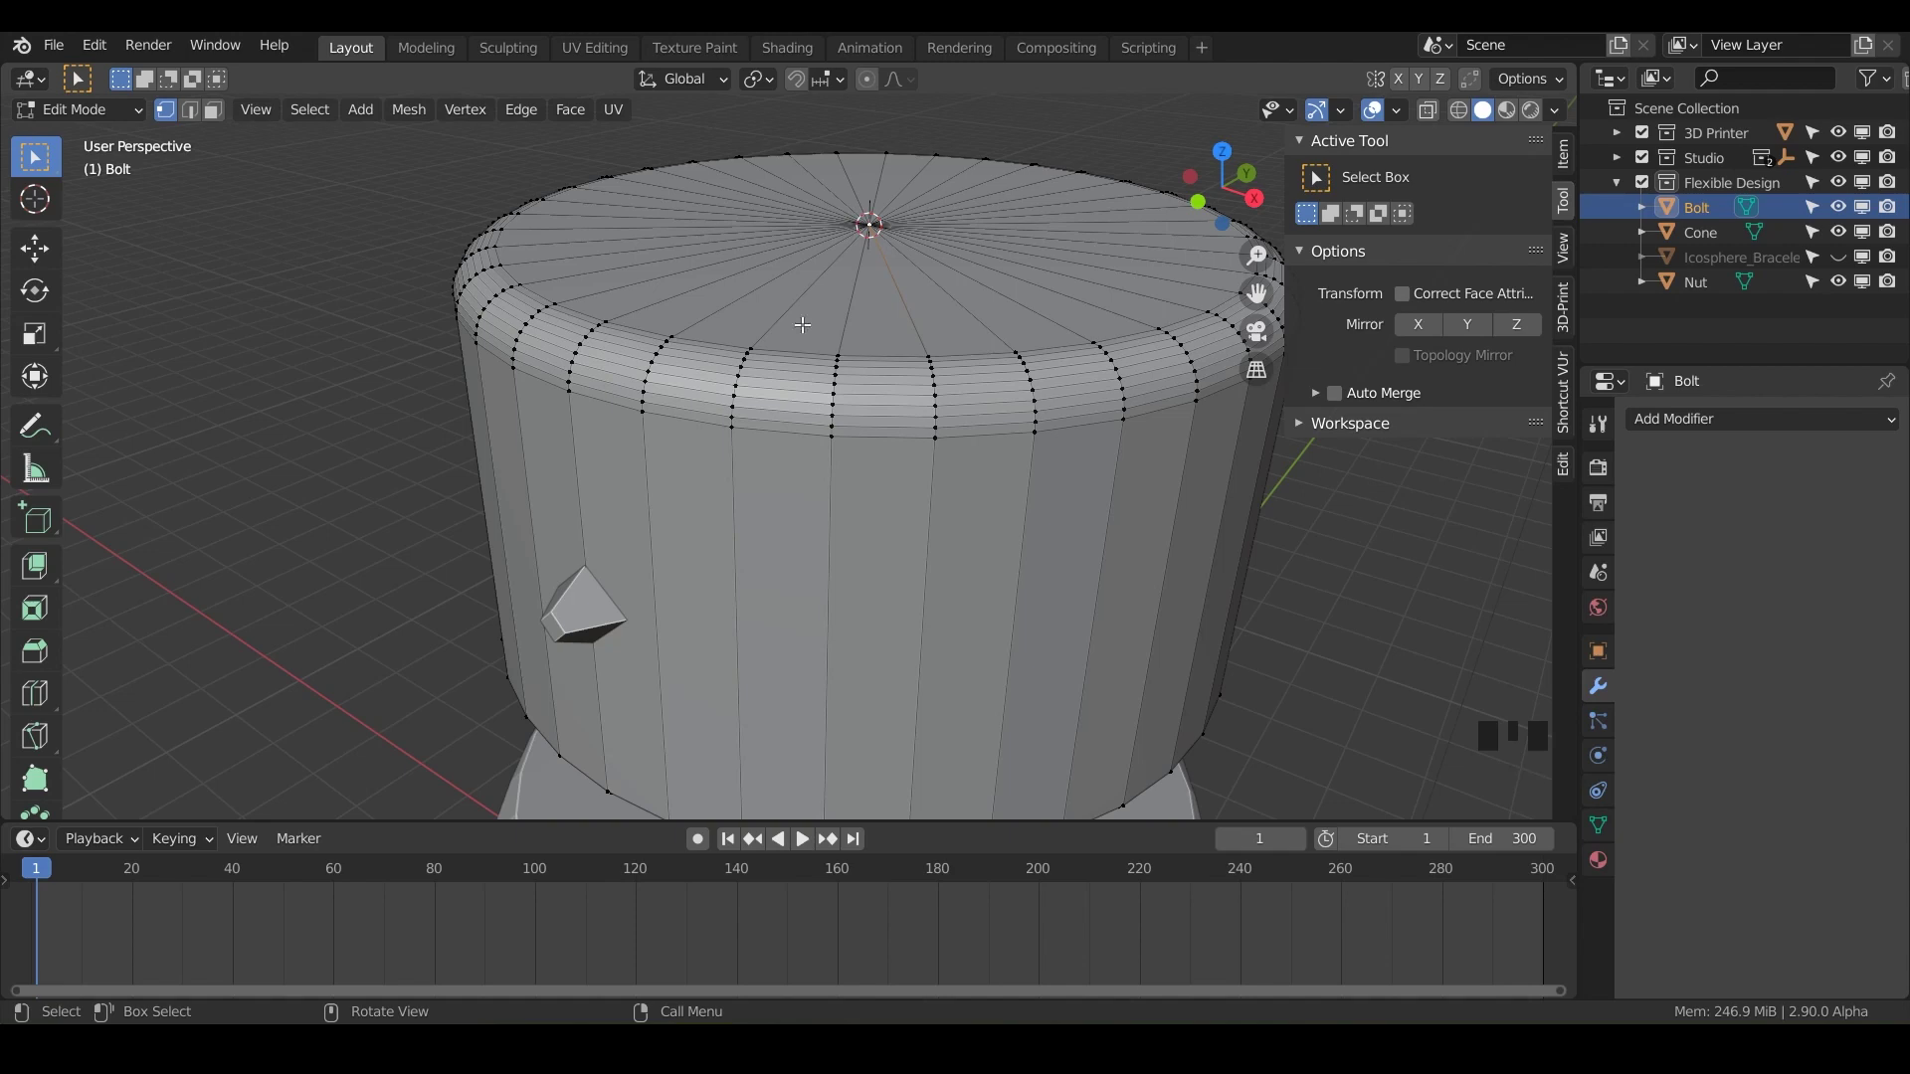
{"action": "key", "text": "Tab"}
Step: Reselect the cone ready to spin duplicates around the cap
{"action": "left_click", "coordinate": [599, 616]}
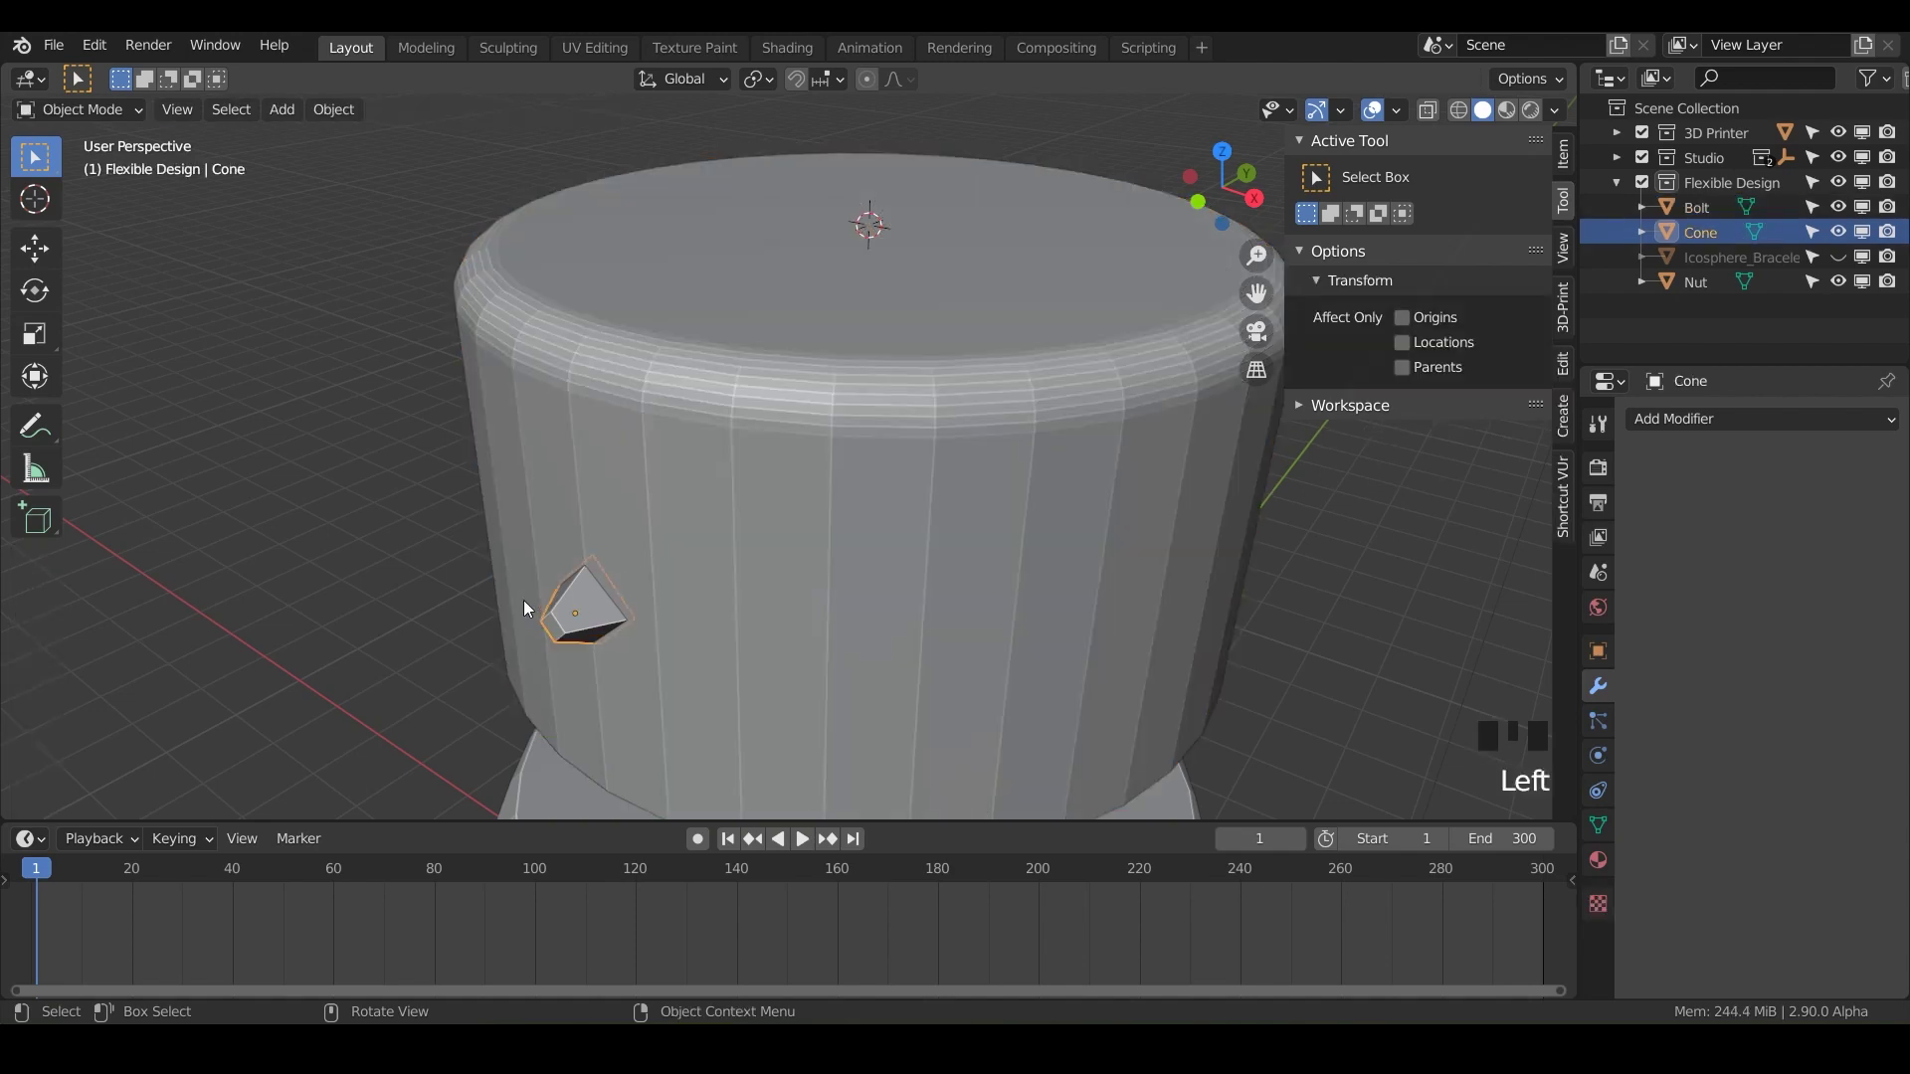
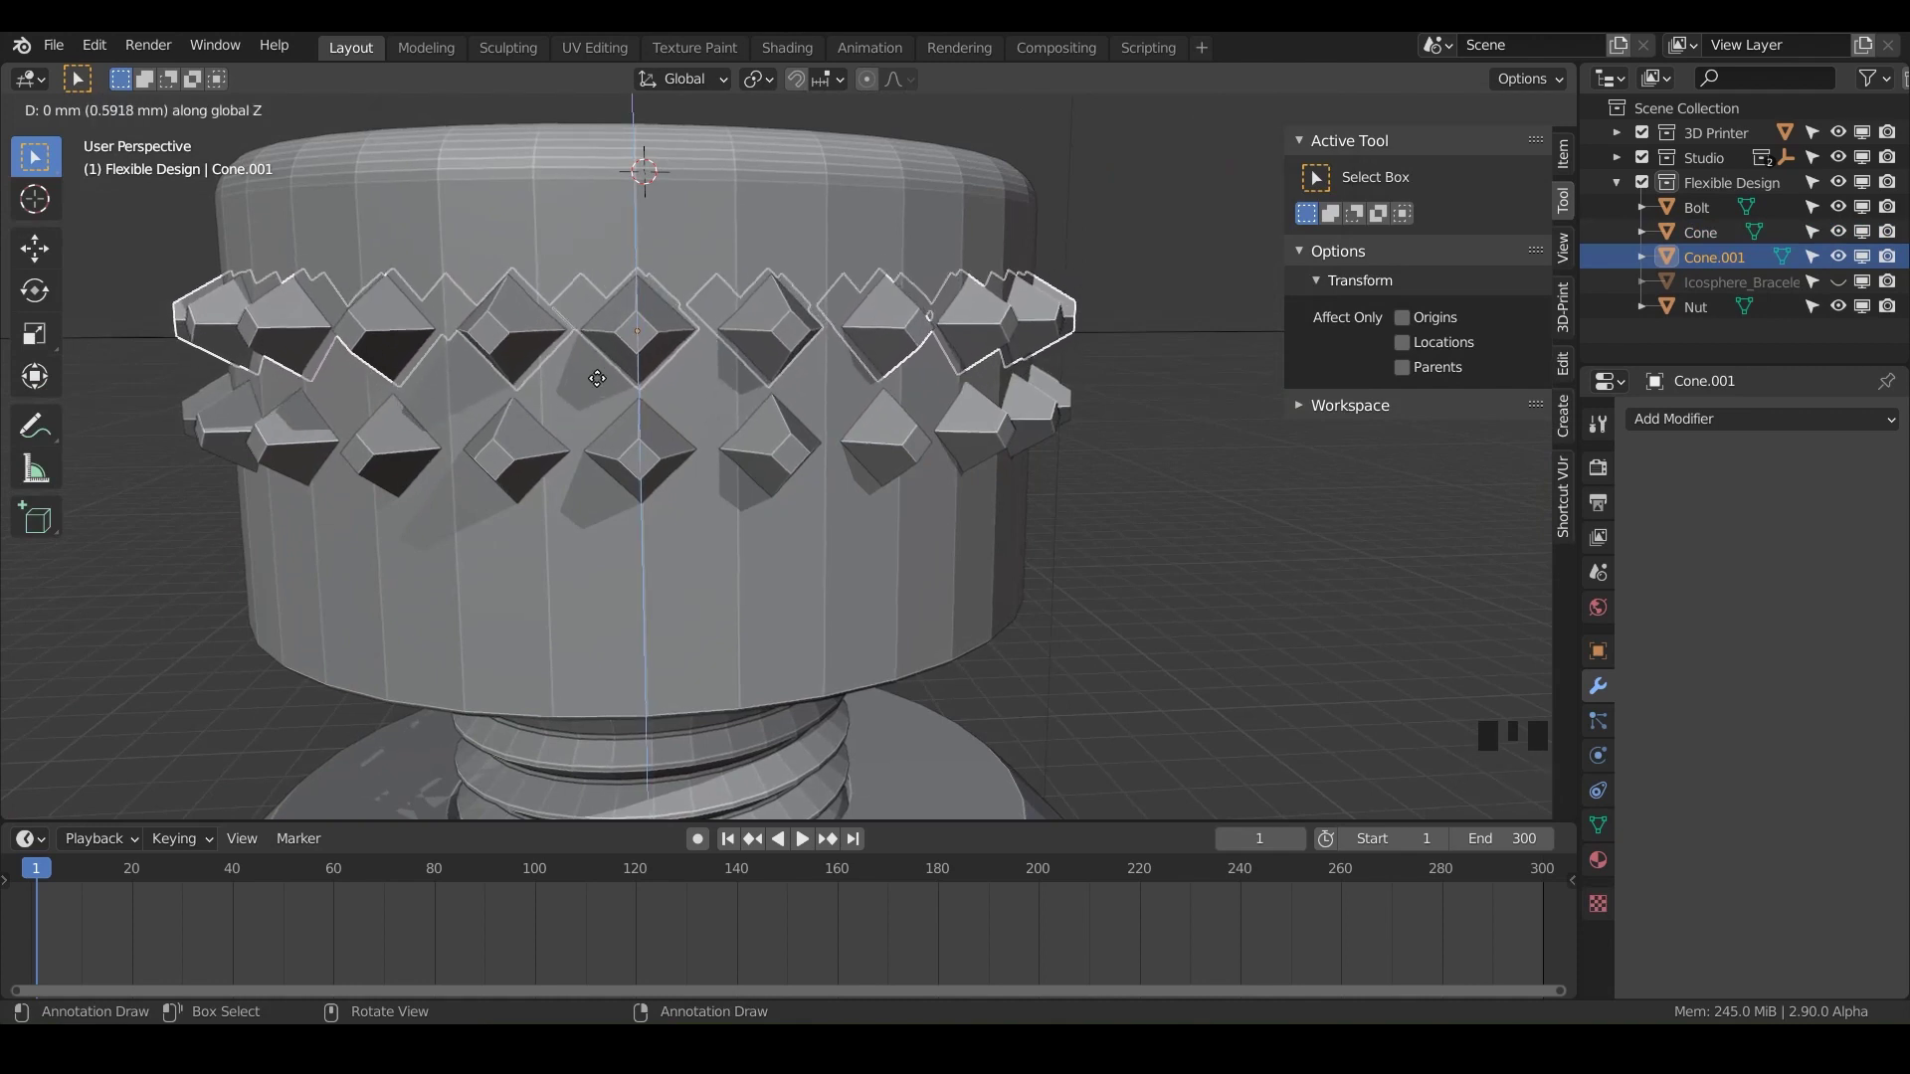
Step: Place the duplicate ring higher and rotate it around Z so its studs stagger with the first ring
{"action": "key", "text": "r"}
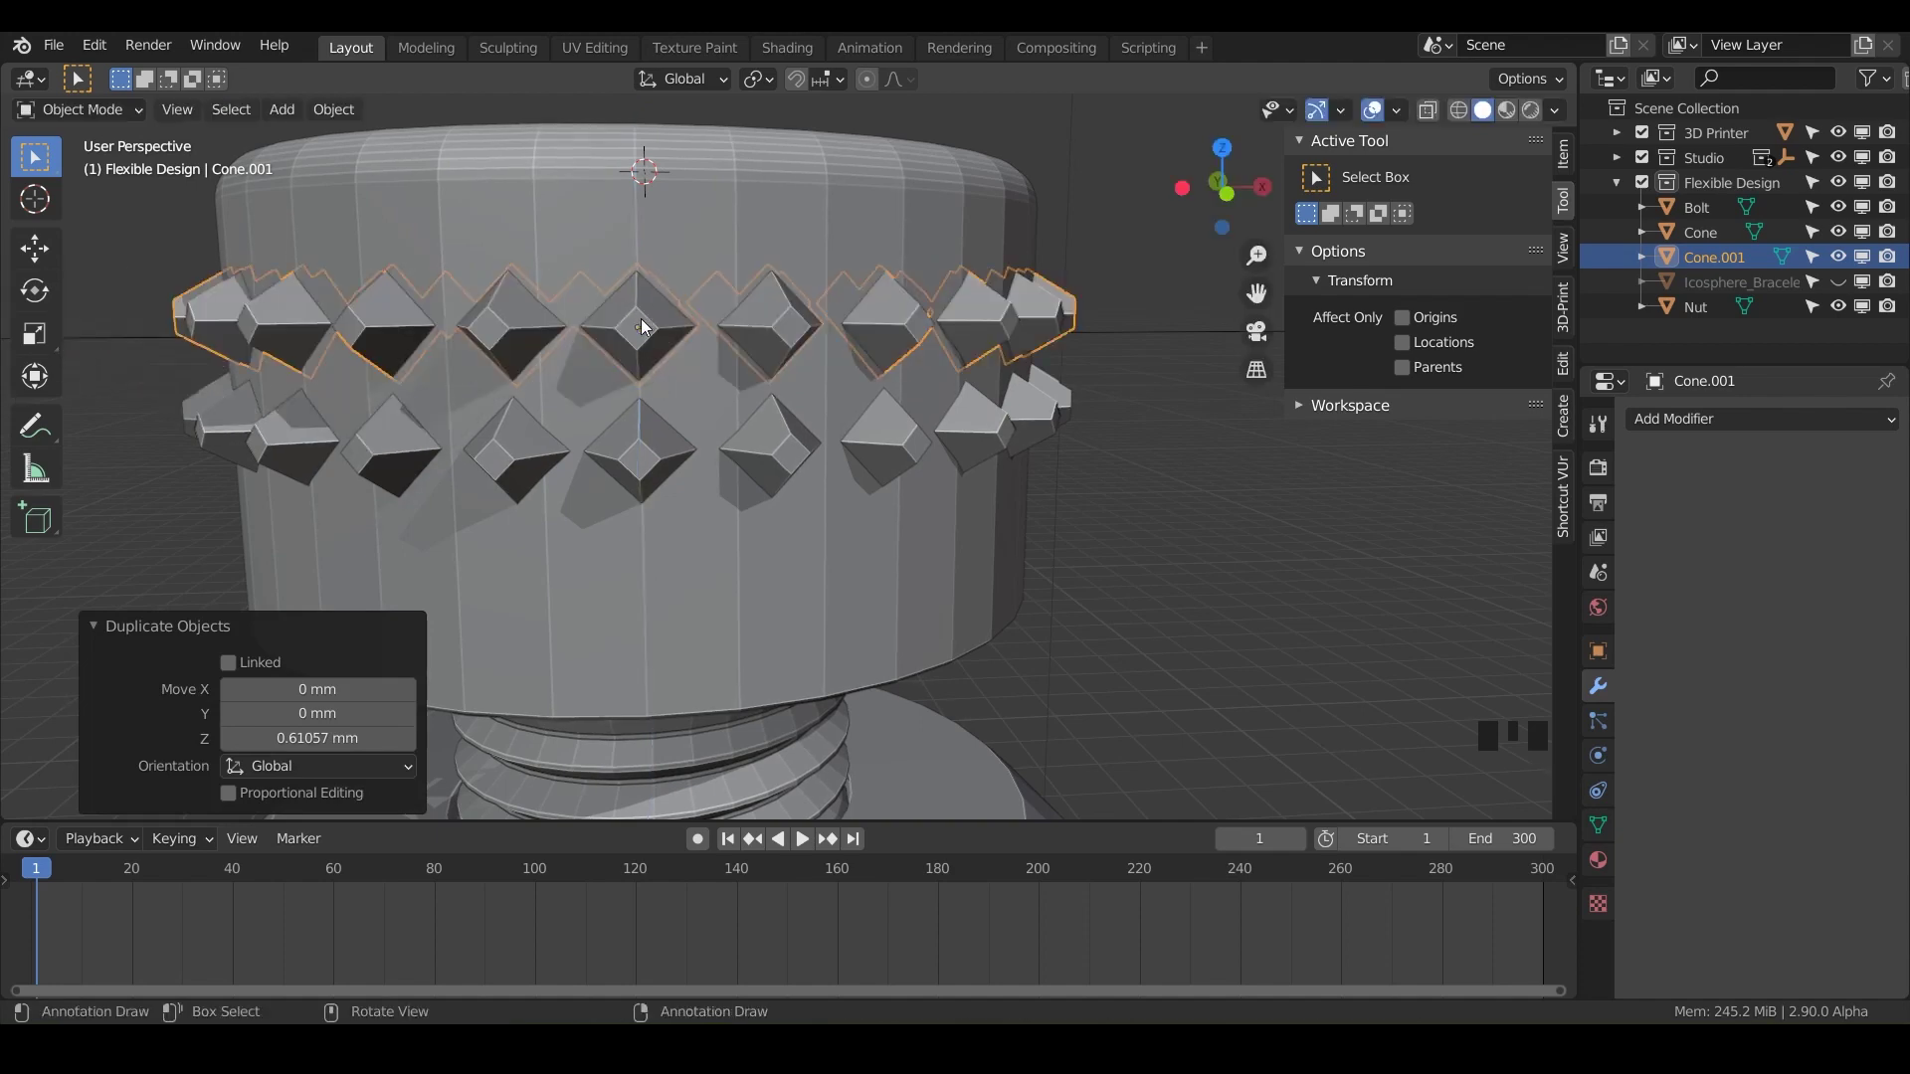
{"action": "left_click_drag", "start_coordinate": [637, 356], "coordinate": [737, 207]}
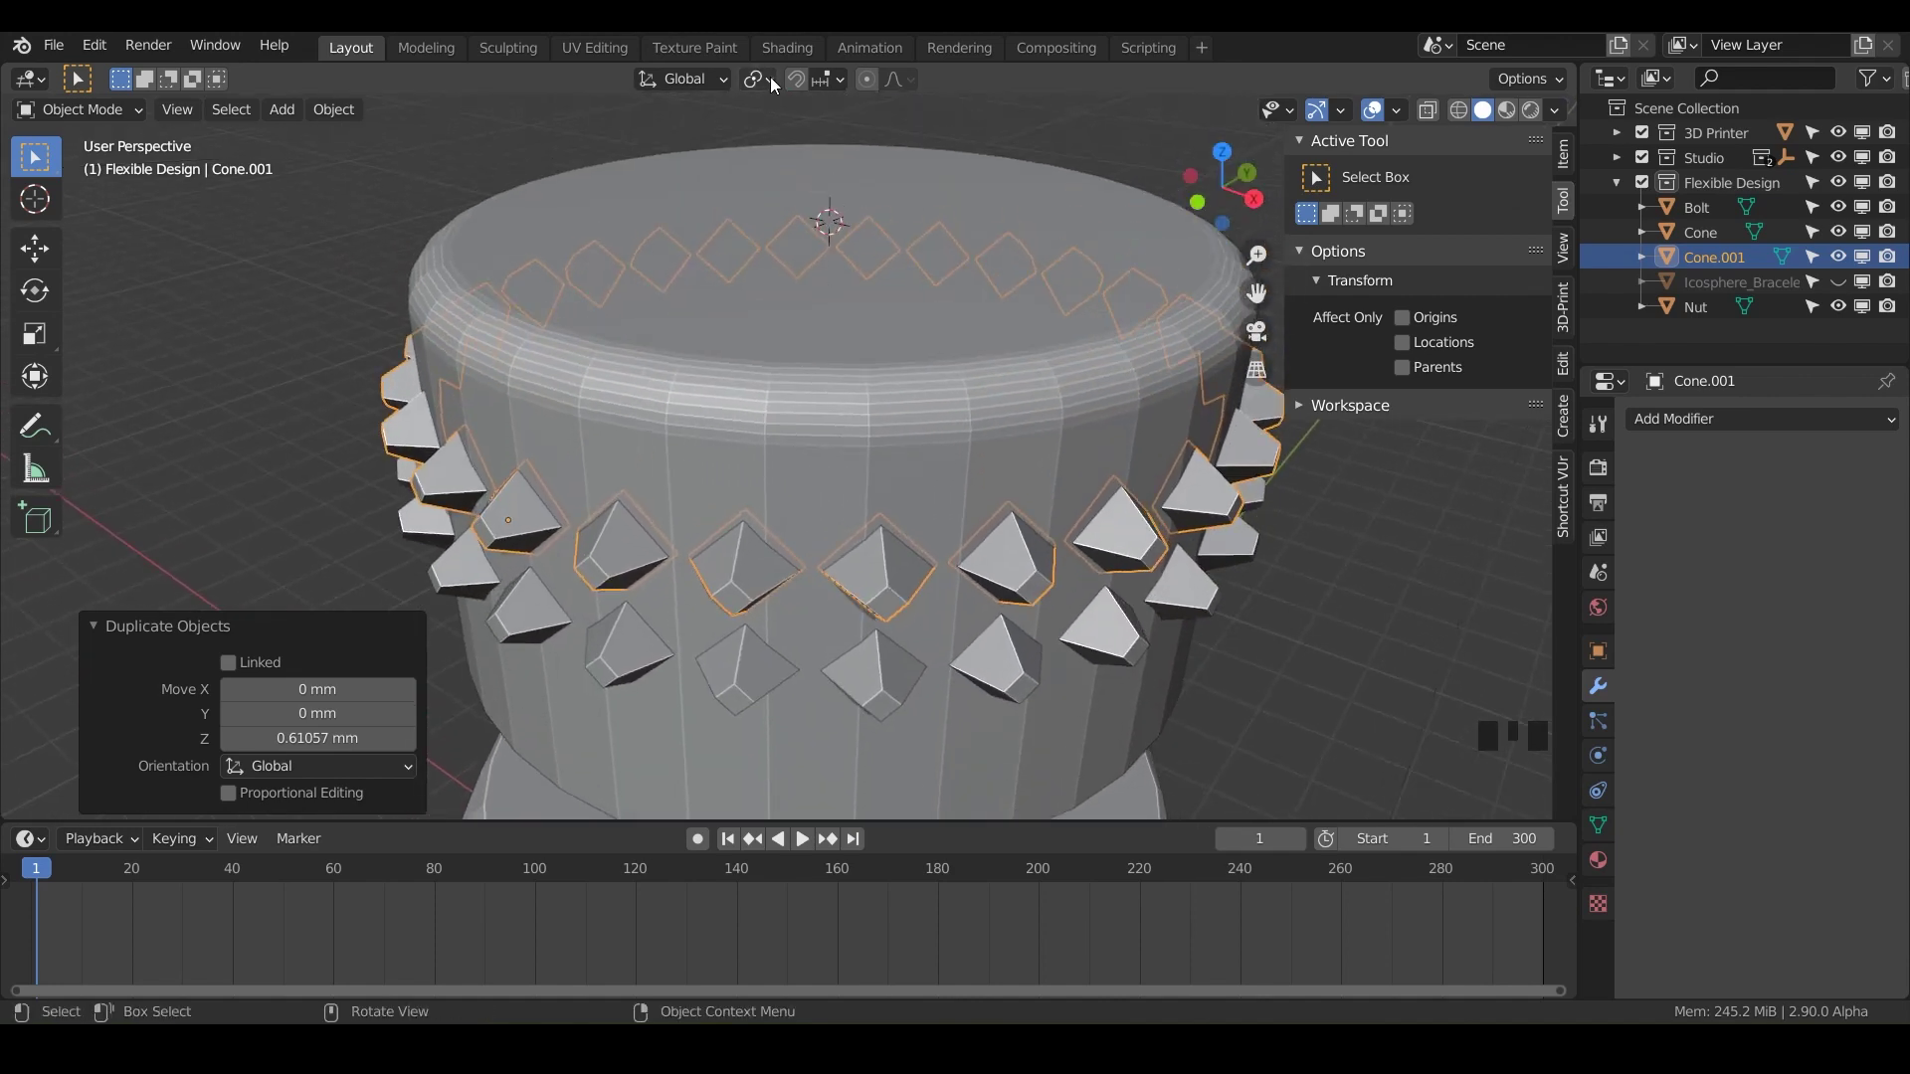
{"action": "left_click_drag", "start_coordinate": [772, 87], "coordinate": [646, 530]}
{"action": "key", "text": "r"}
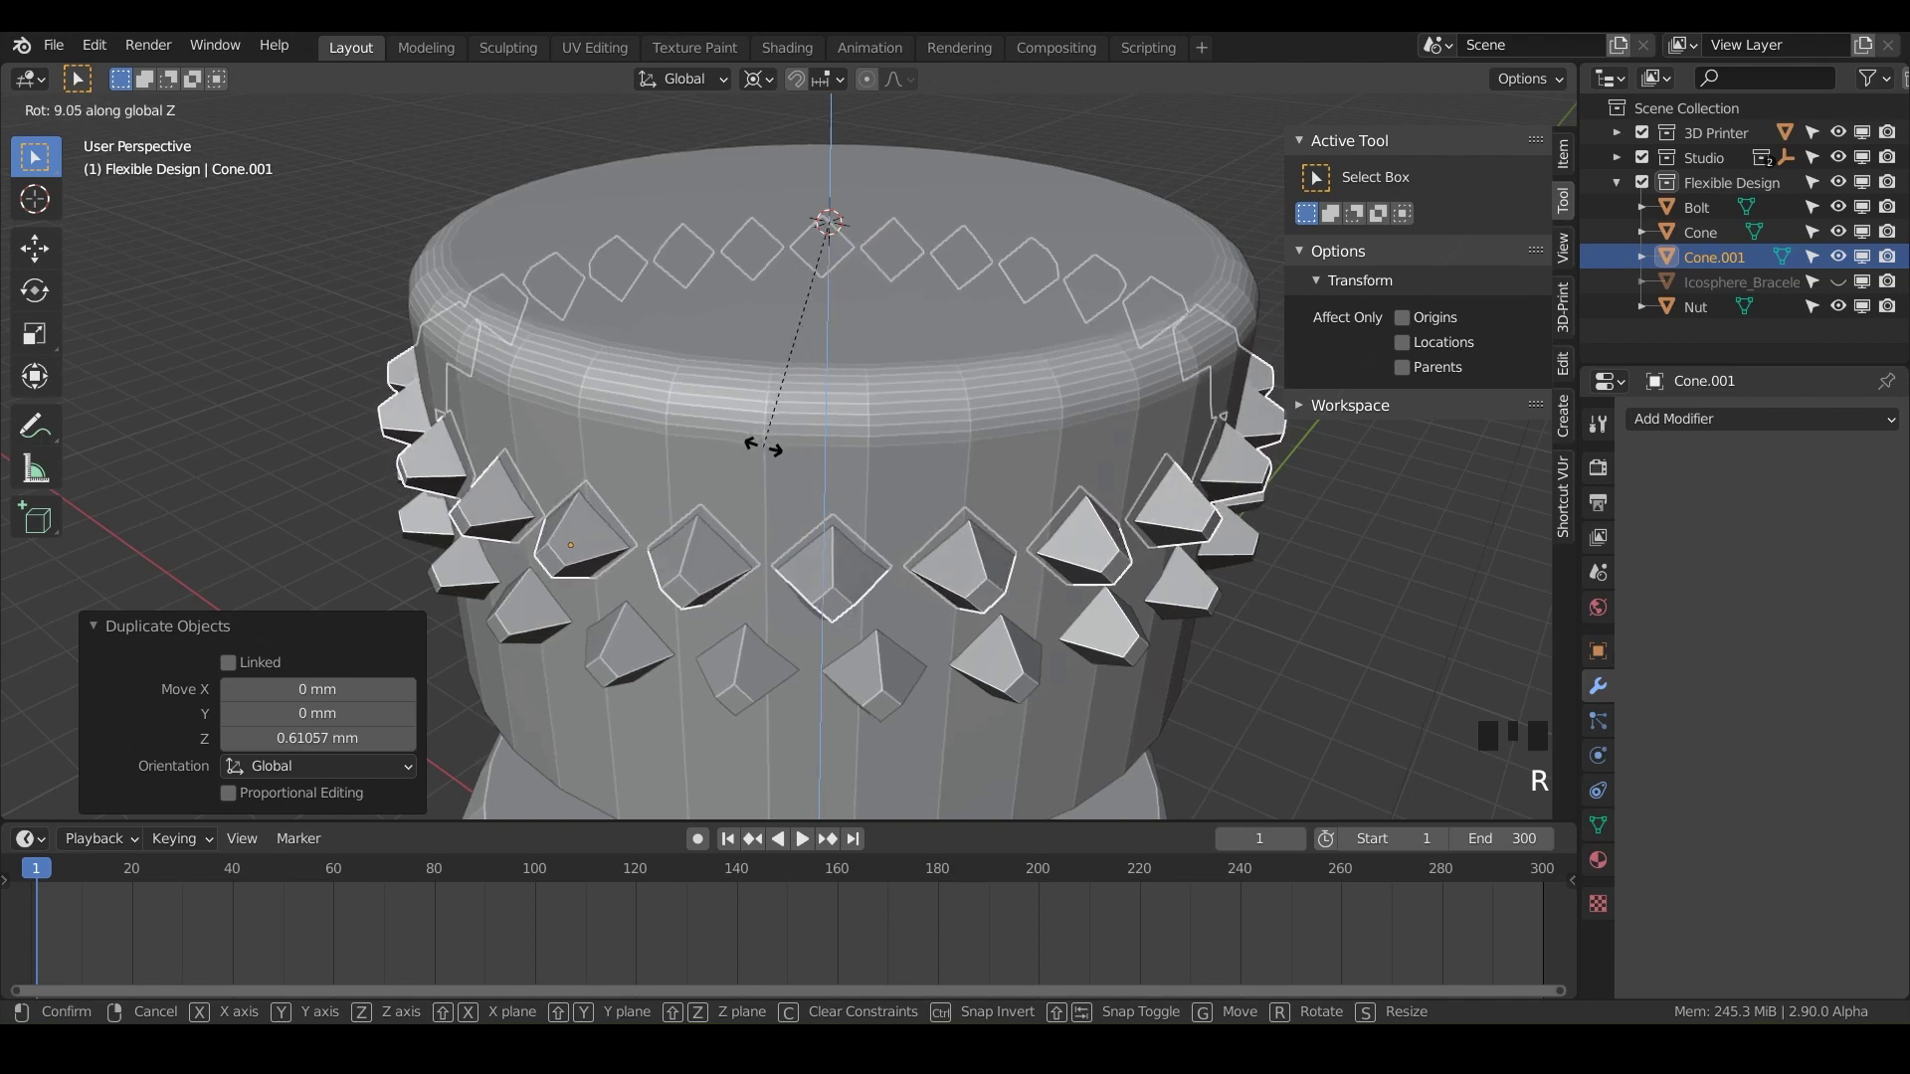
{"action": "left_click_drag", "start_coordinate": [820, 327], "coordinate": [756, 454]}
{"action": "key", "text": "r"}
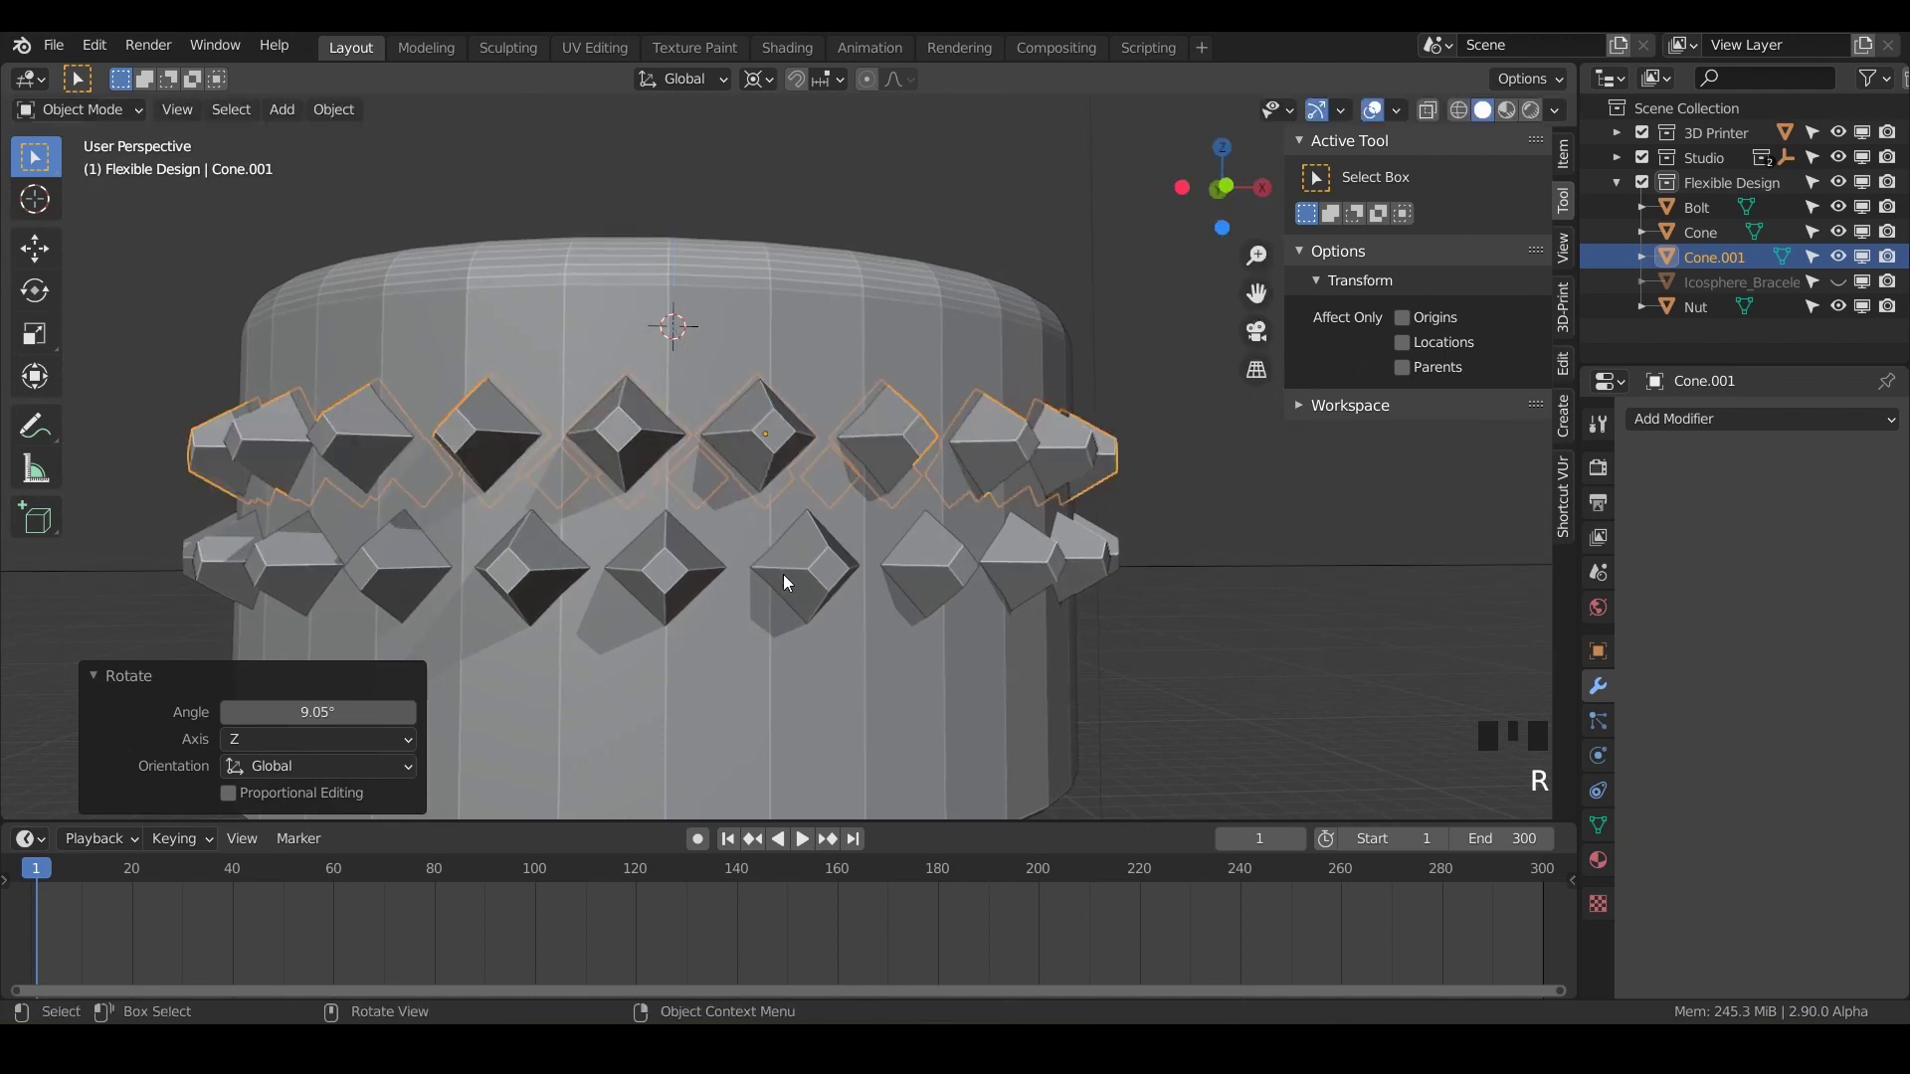
{"action": "key", "text": "r"}
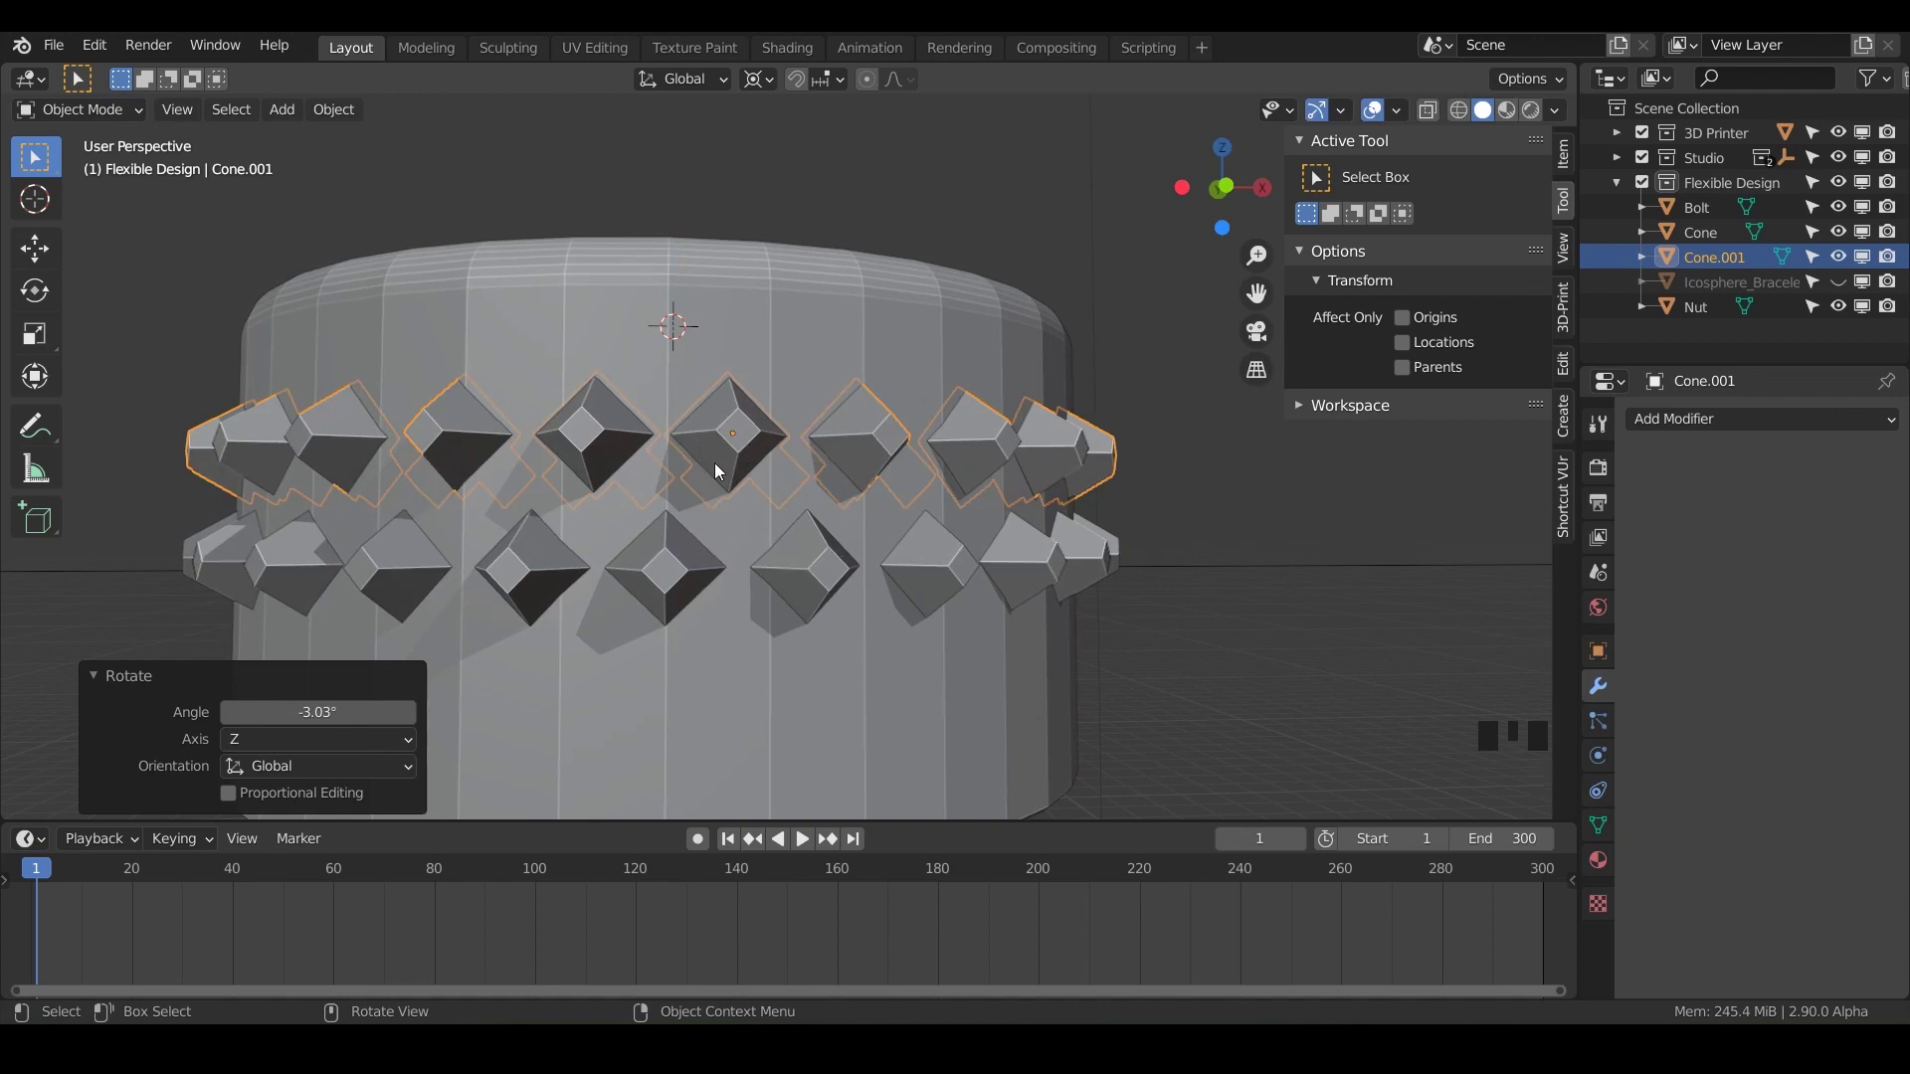
Step: Lower the upper ring along Z closer to the first and fine-turn its rotation in front view
{"action": "key", "text": "g"}
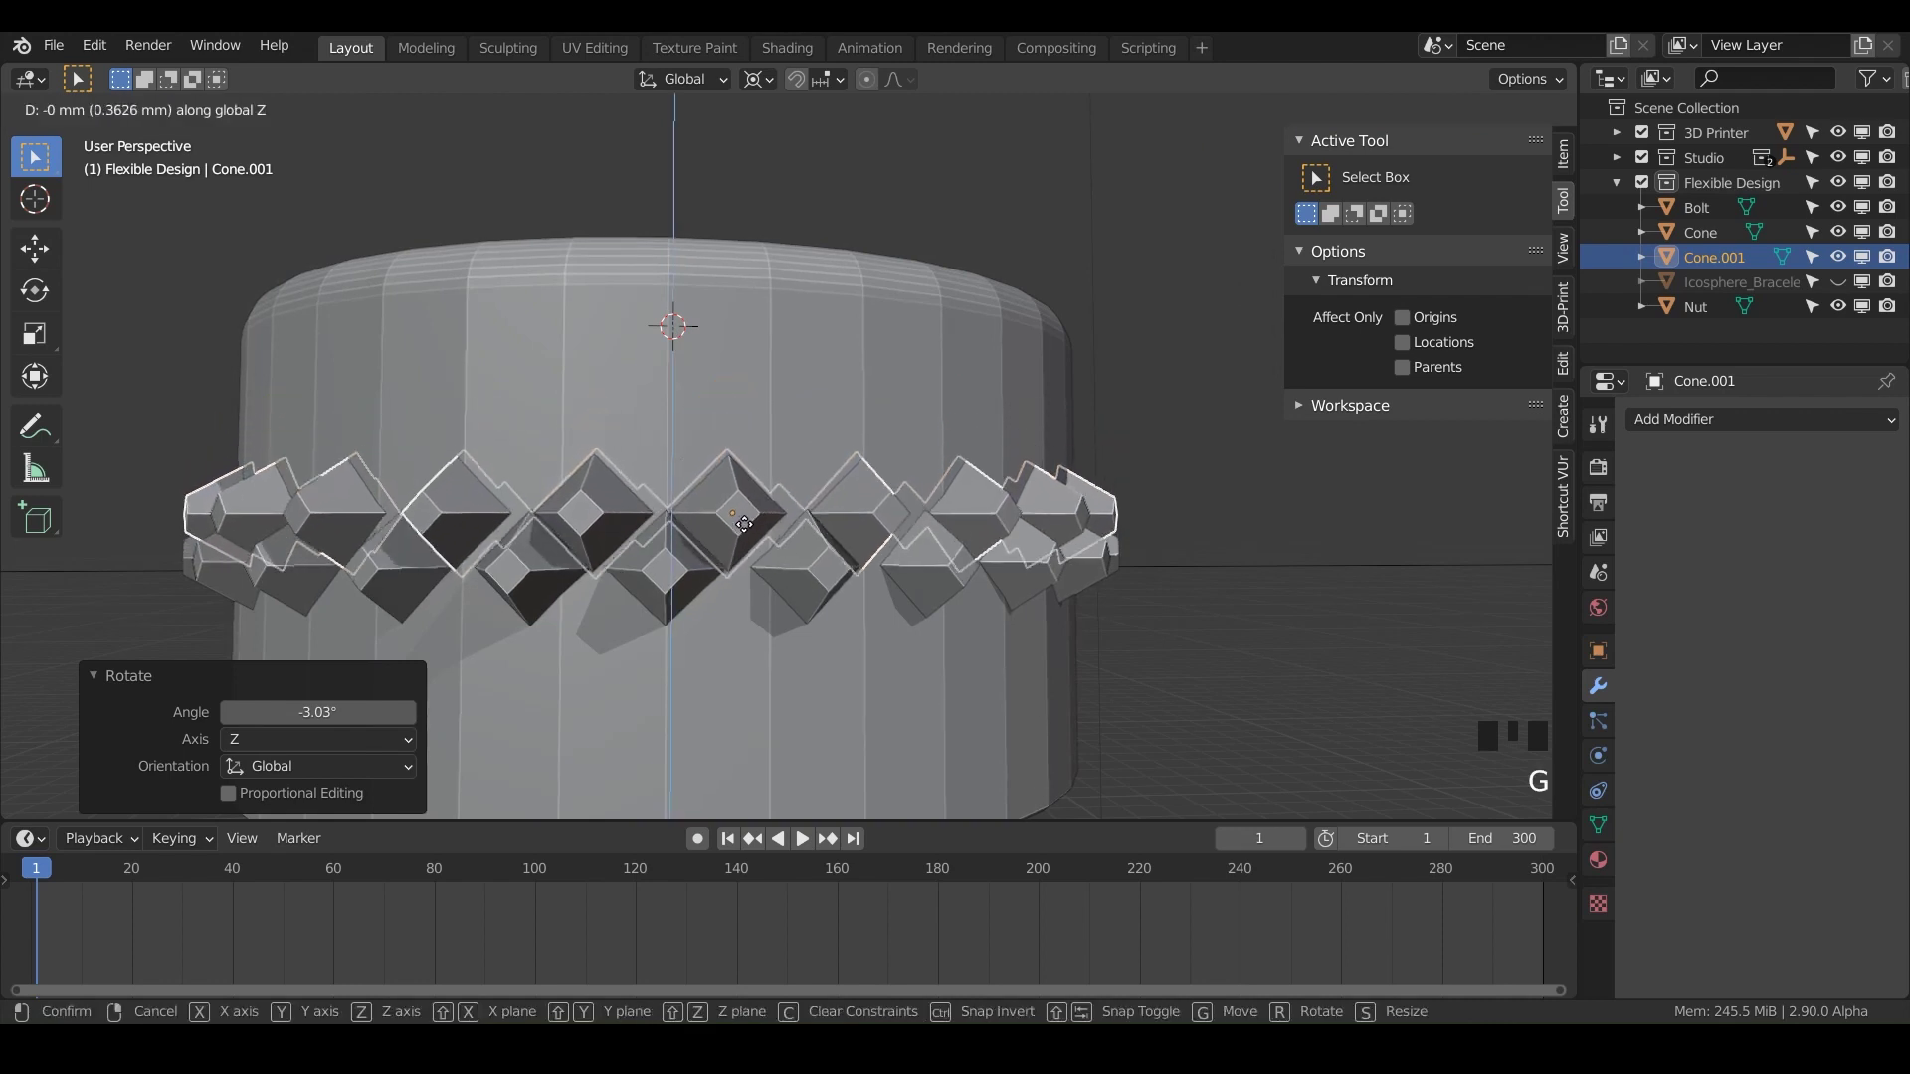
{"action": "left_click_drag", "start_coordinate": [691, 531], "coordinate": [664, 476]}
{"action": "scroll", "scroll_direction": "up", "scroll_amount": 3}
{"action": "key", "text": "KP_1"}
{"action": "left_click_drag", "start_coordinate": [664, 477], "coordinate": [763, 382]}
{"action": "scroll", "scroll_direction": "up", "scroll_amount": 3}
{"action": "left_click_drag", "start_coordinate": [773, 371], "coordinate": [874, 337]}
{"action": "key", "text": "r"}
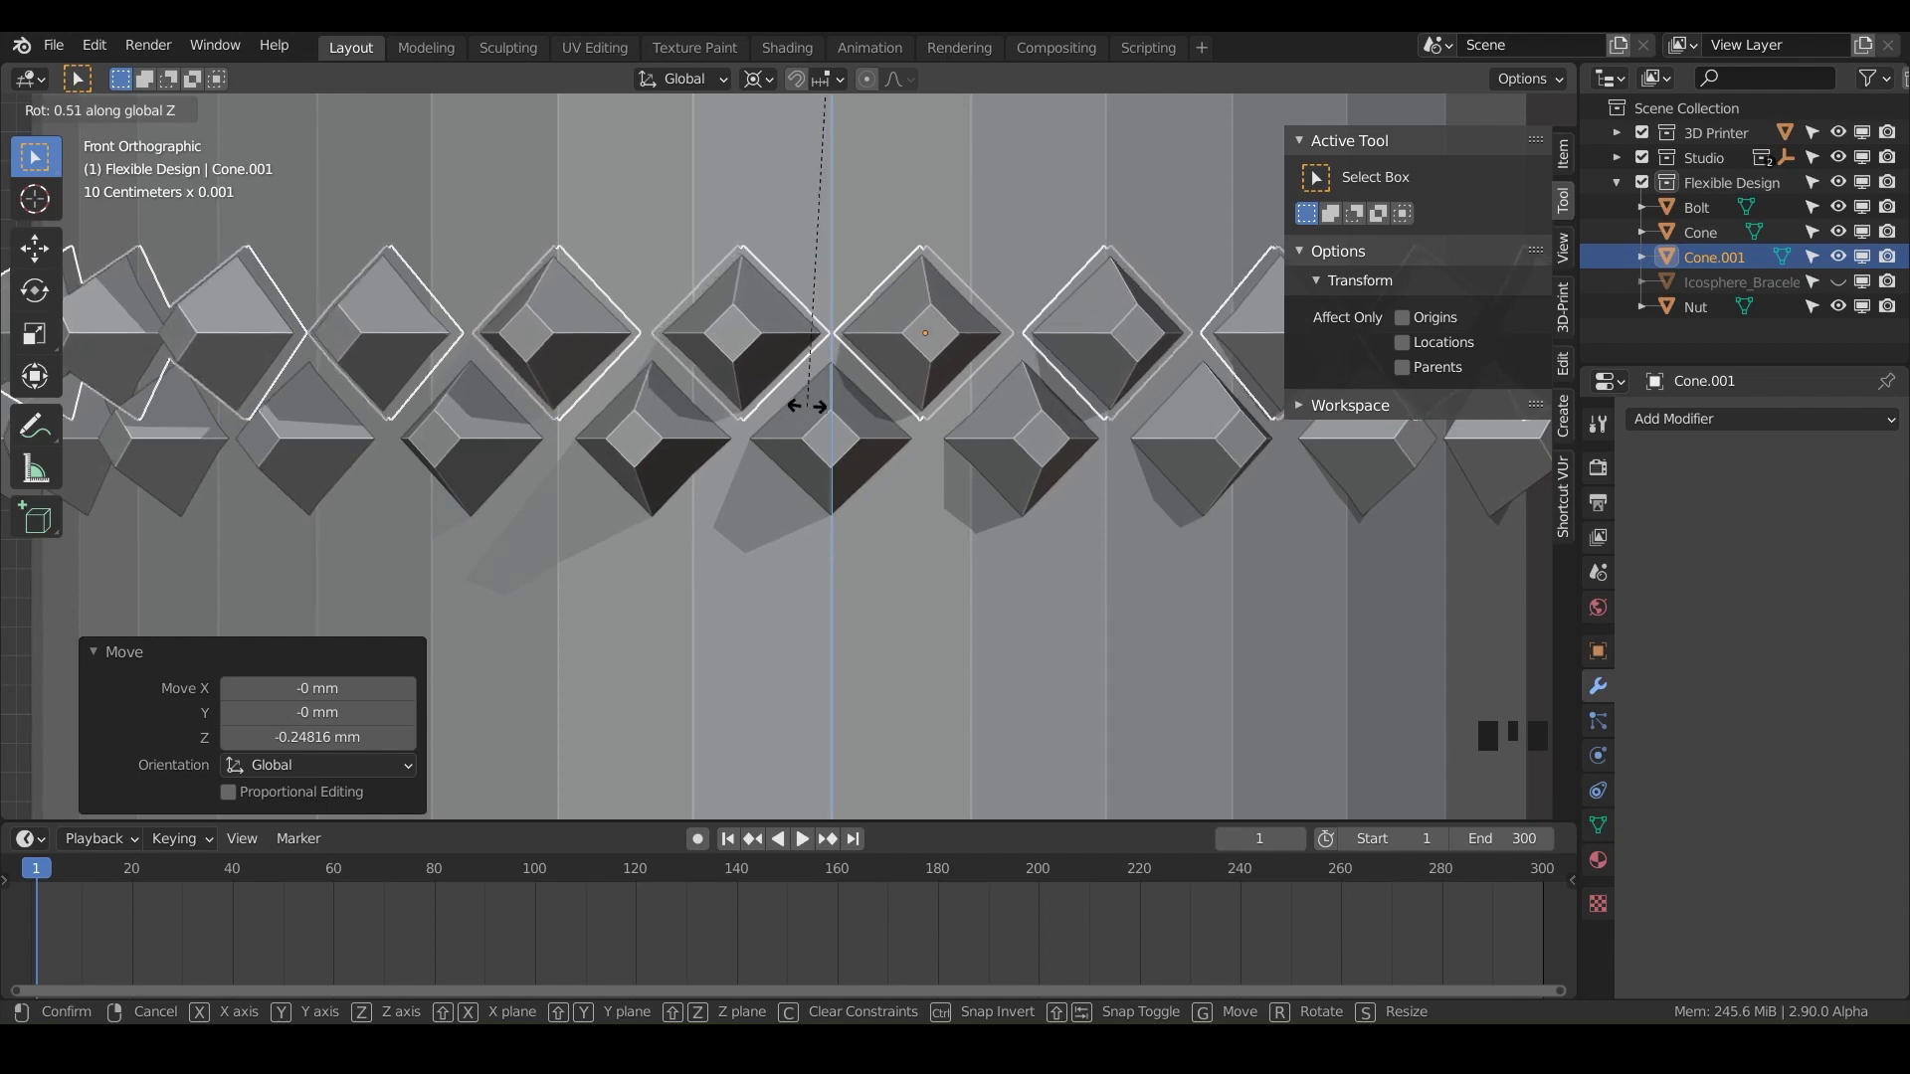
{"action": "scroll", "scroll_direction": "down", "scroll_amount": 3}
Step: Select both stud rings and duplicate them higher up the bolt cap
{"action": "middle_click", "coordinate": [930, 543]}
{"action": "scroll", "scroll_direction": "up", "scroll_amount": 3}
{"action": "scroll", "scroll_direction": "up", "scroll_amount": 3}
{"action": "left_click", "coordinate": [860, 523]}
{"action": "left_click", "coordinate": [803, 443]}
{"action": "left_click_drag", "start_coordinate": [833, 533], "coordinate": [811, 513]}
{"action": "key", "text": "shift+d"}
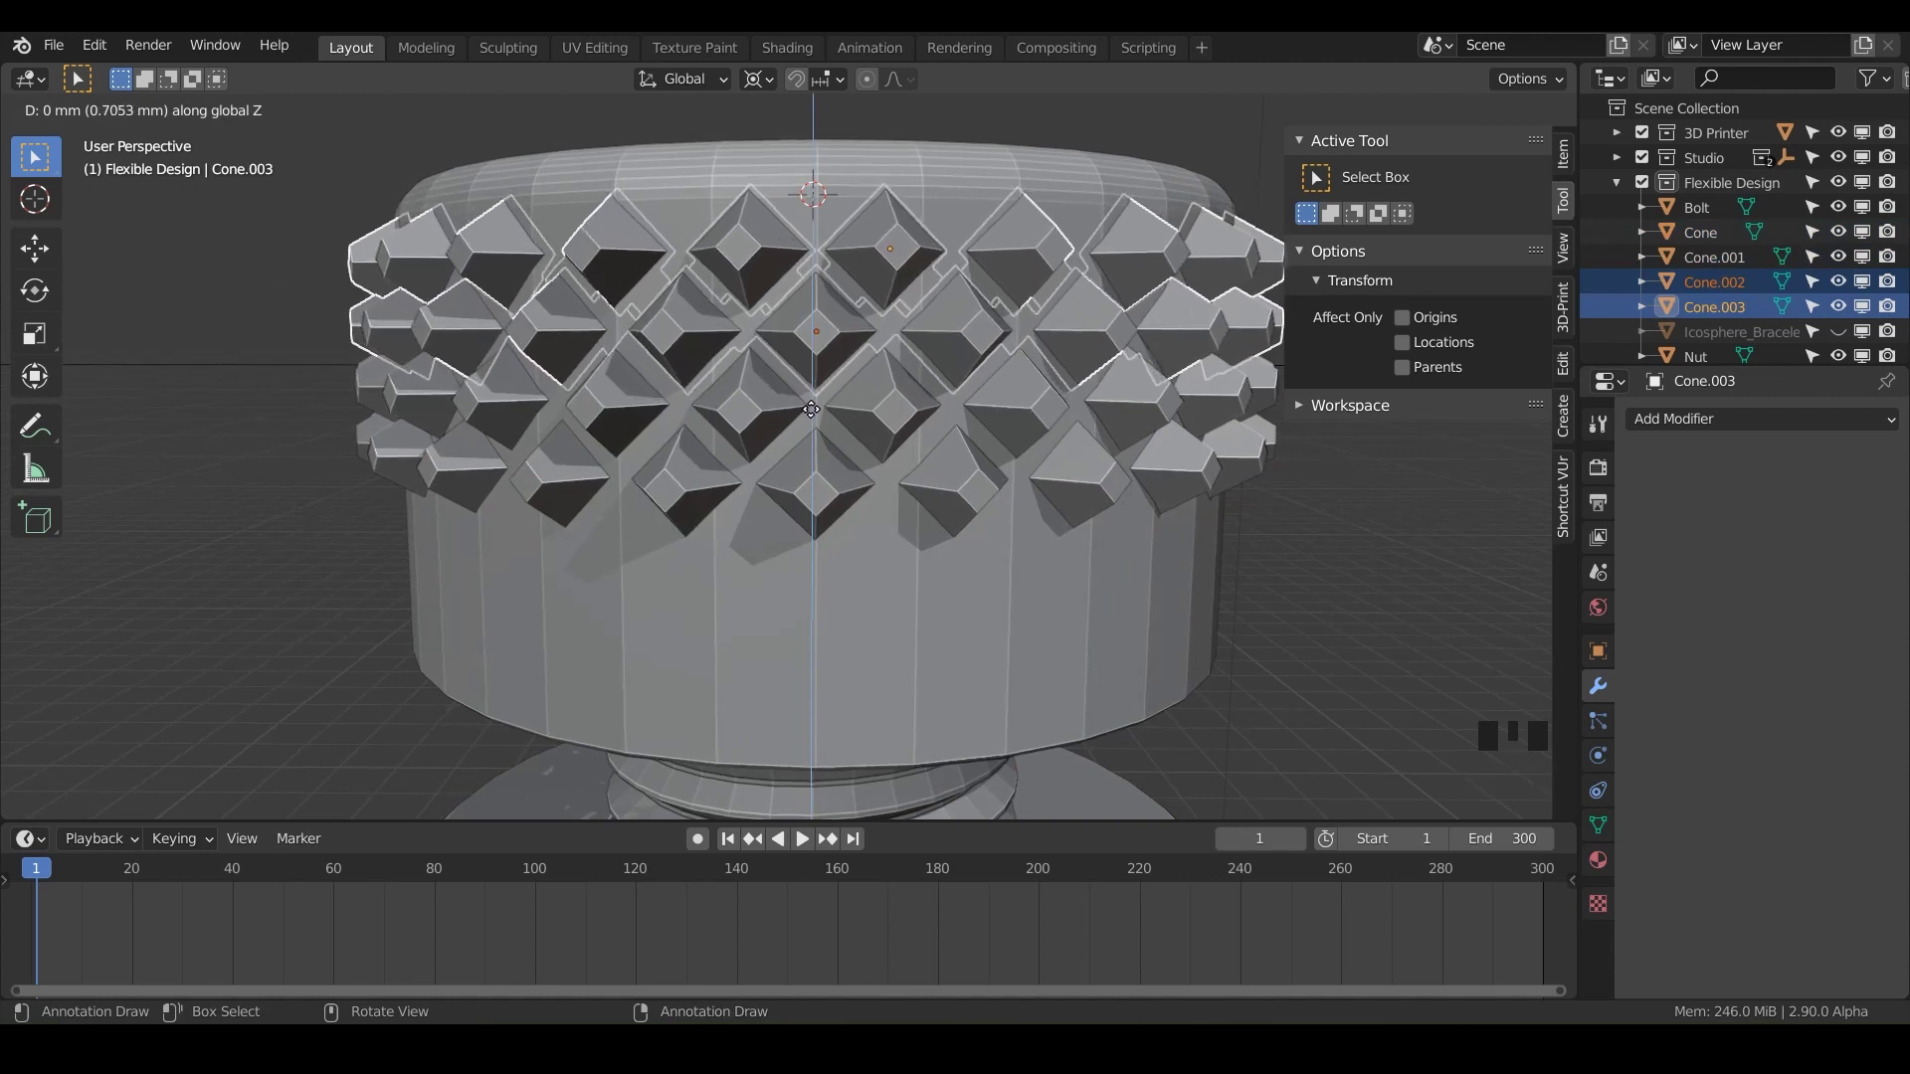
{"action": "left_click", "coordinate": [753, 417]}
Step: Duplicate the rings again lower on the cap and down to its base, then view the whole studded cap
{"action": "key", "text": "shift+d"}
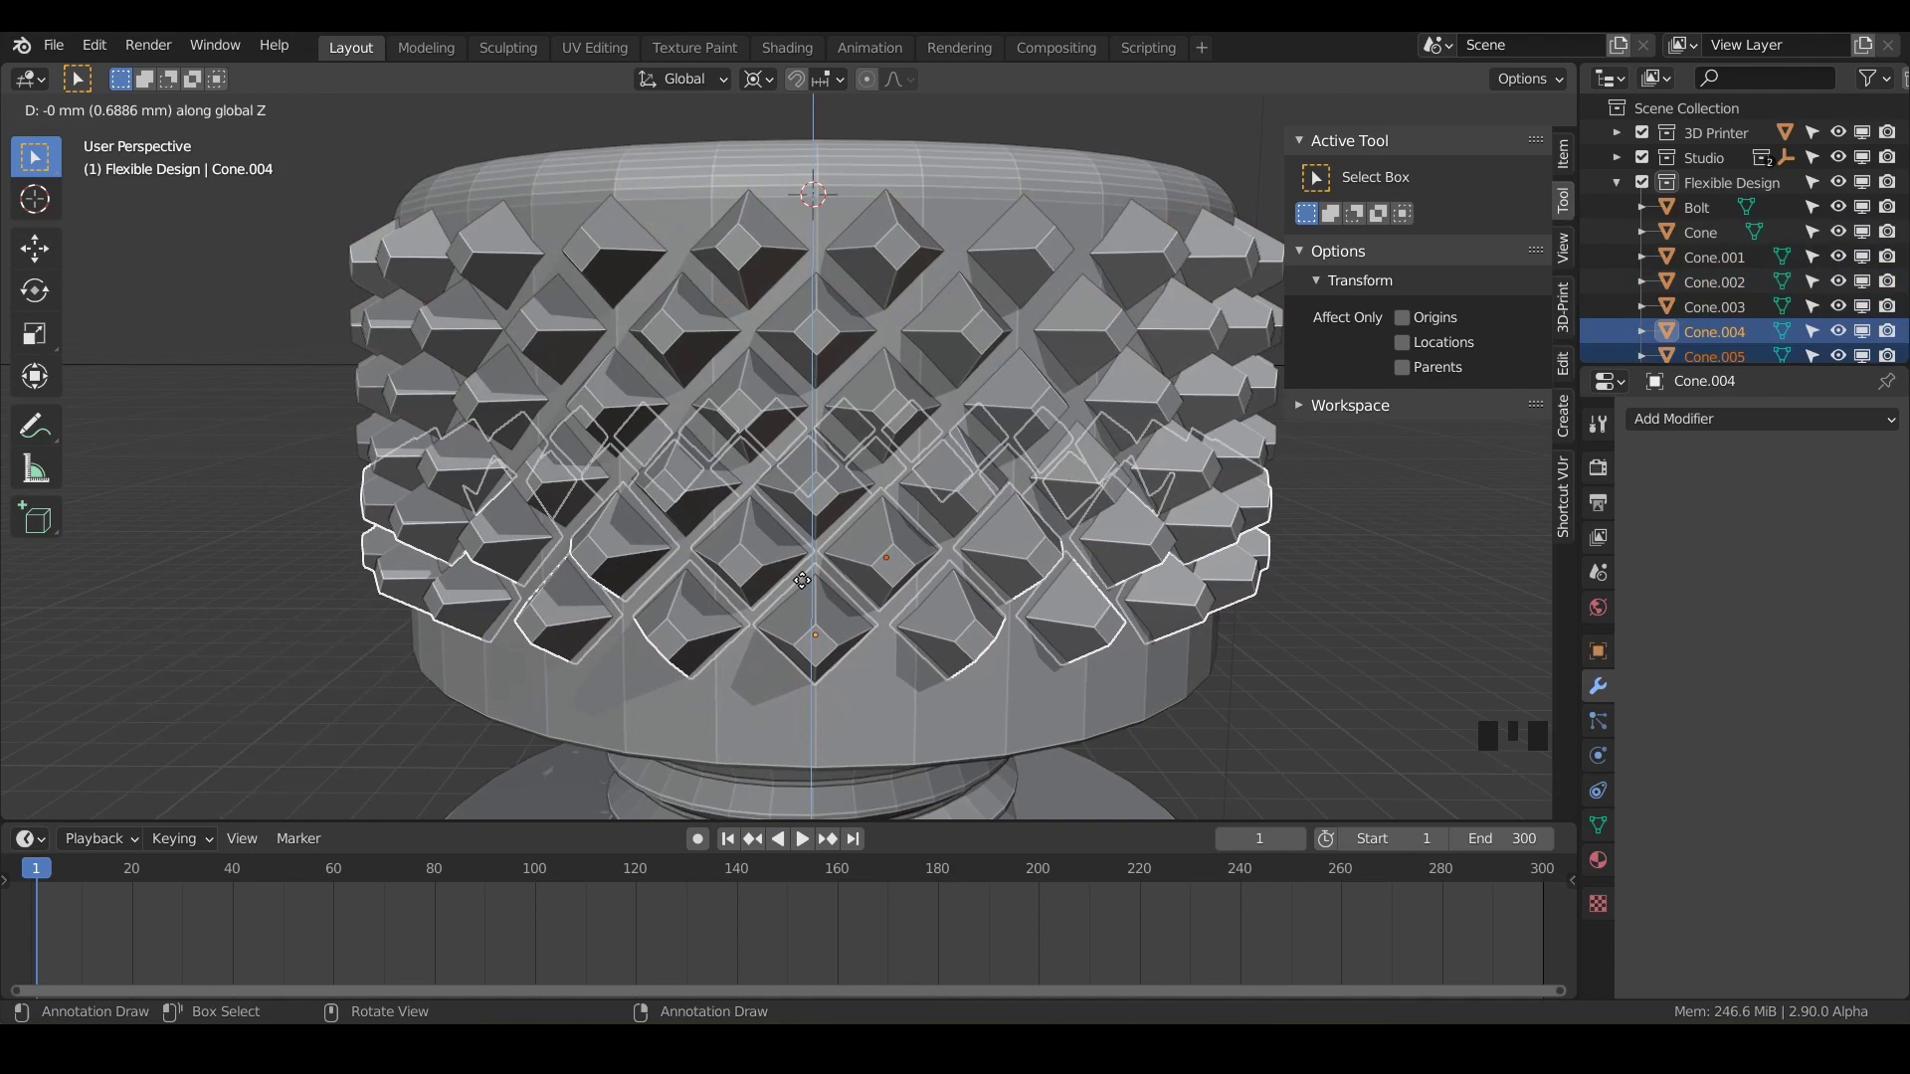
{"action": "left_click", "coordinate": [879, 567]}
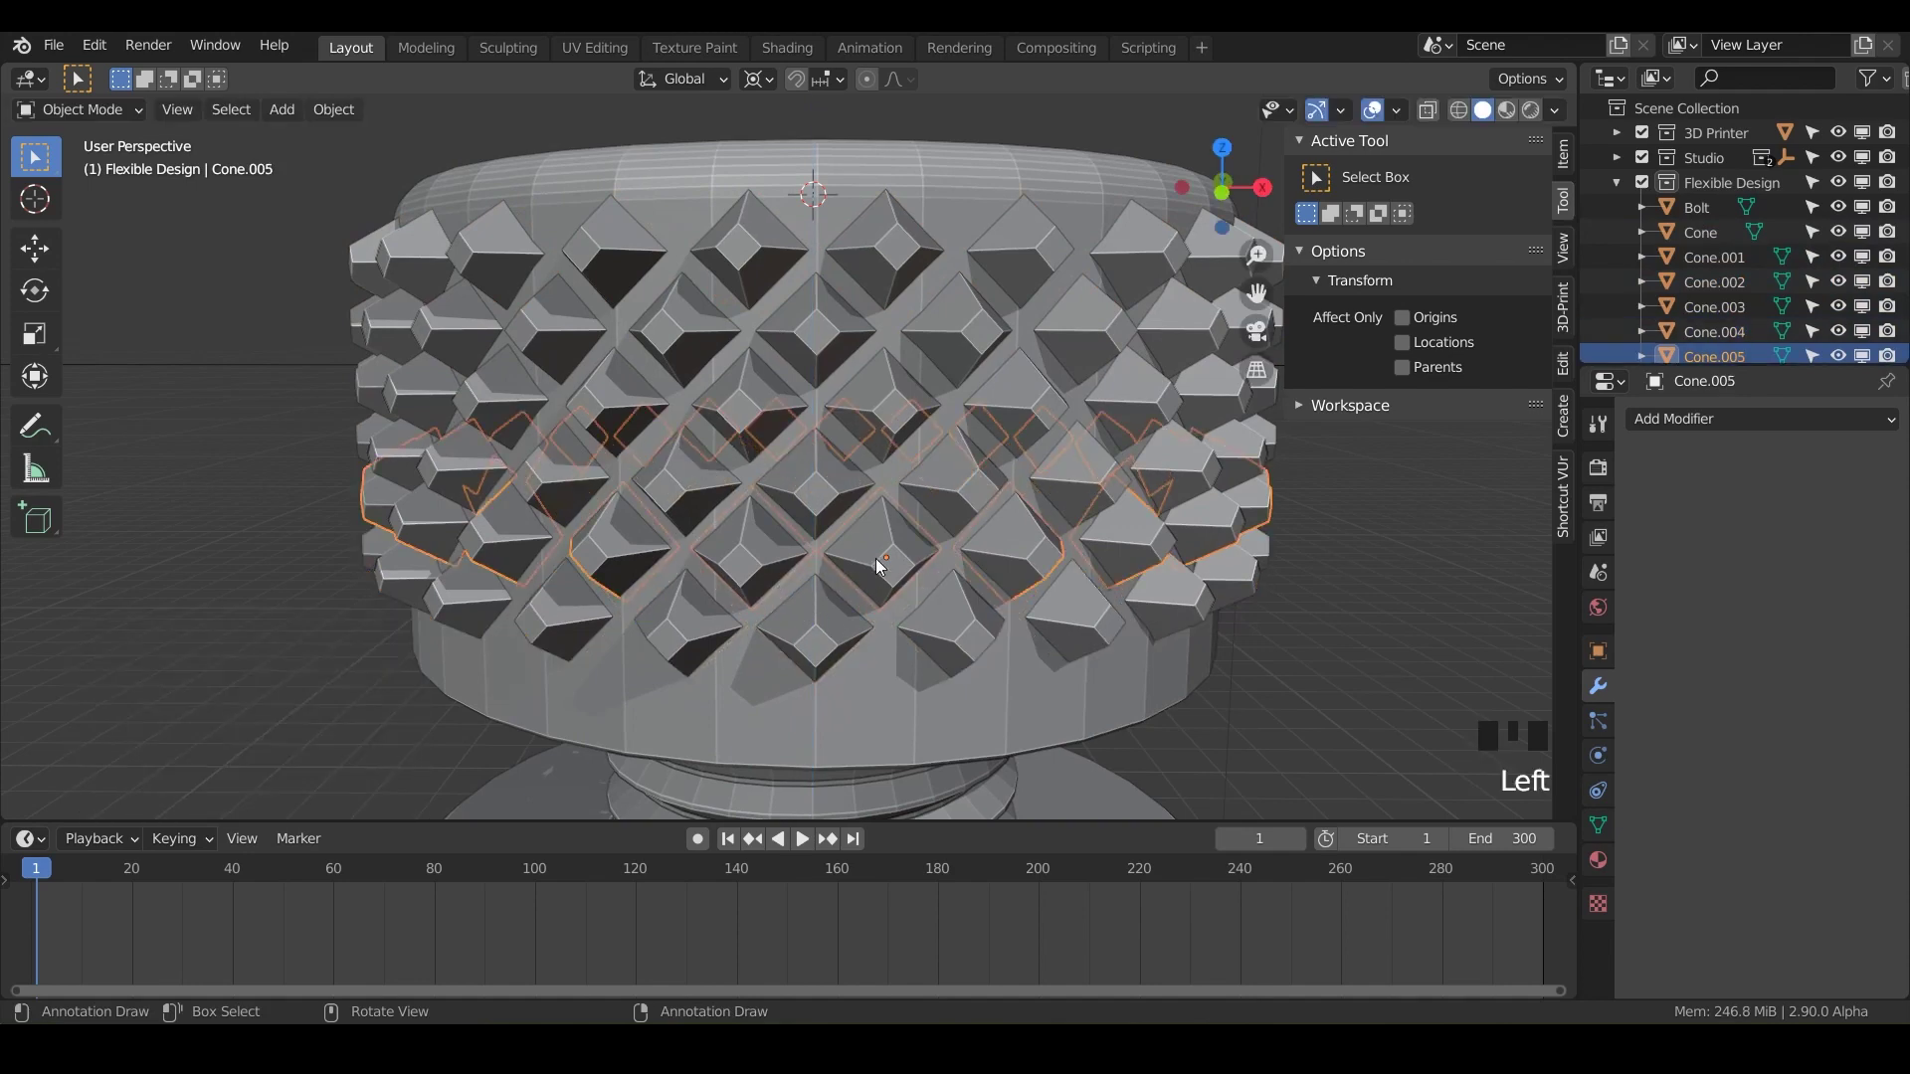
{"action": "key", "text": "shift+d"}
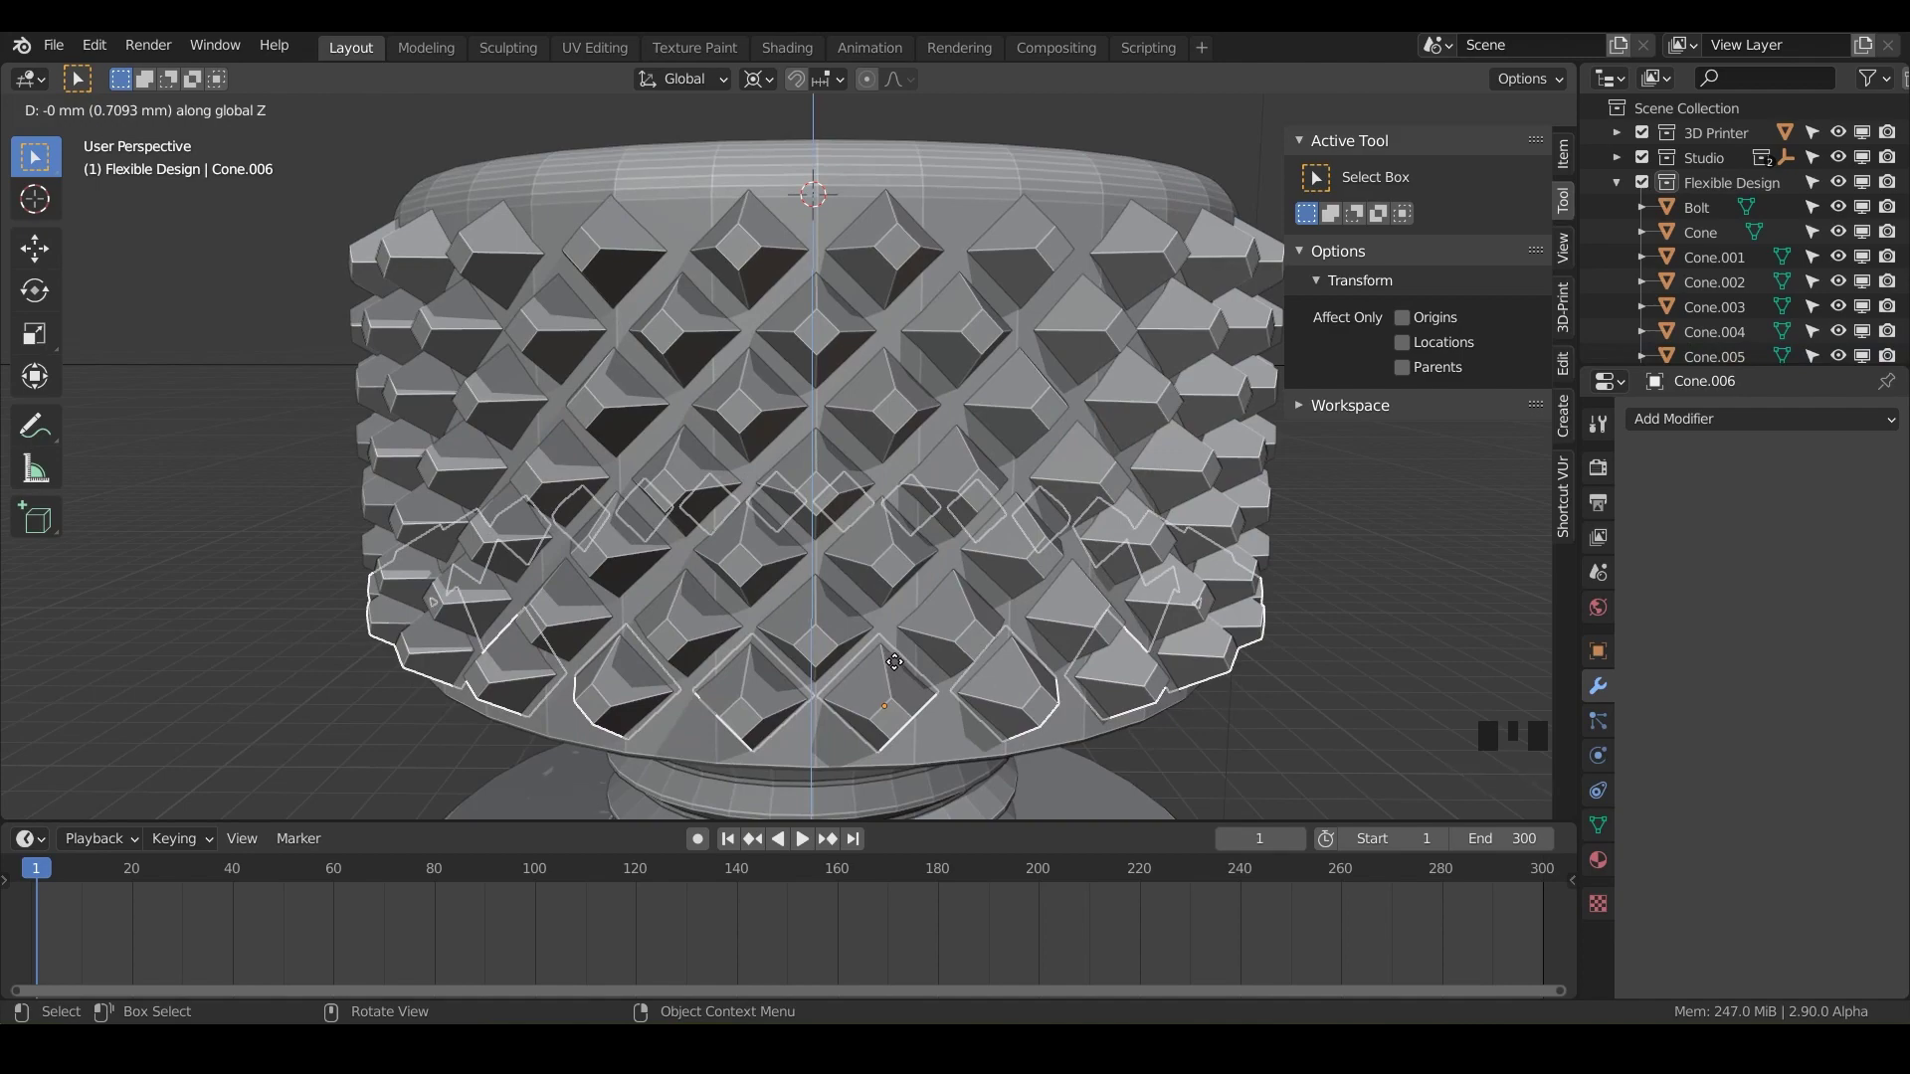
{"action": "left_click_drag", "start_coordinate": [811, 662], "coordinate": [925, 642]}
{"action": "scroll", "scroll_direction": "down", "scroll_amount": 3}
{"action": "left_click_drag", "start_coordinate": [1046, 585], "coordinate": [1155, 566]}
{"action": "left_click", "coordinate": [1155, 566]}
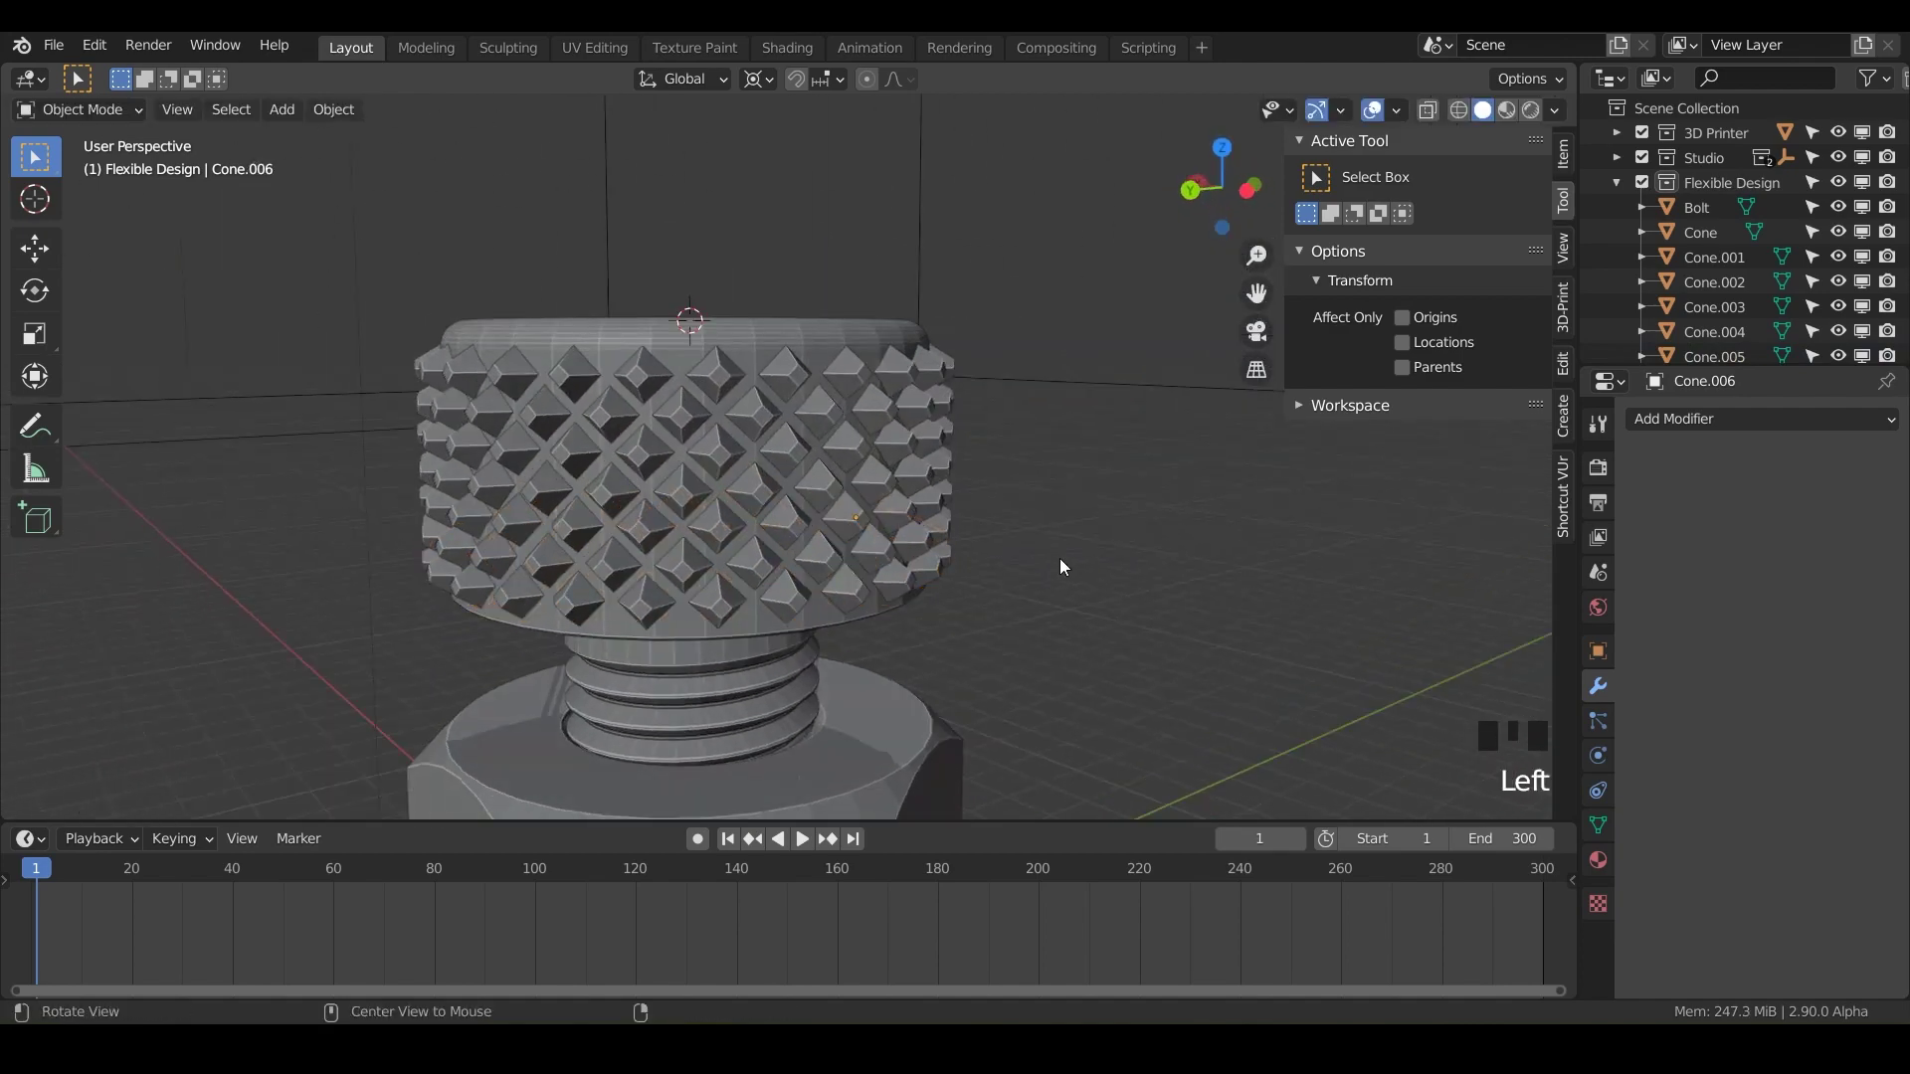
{"action": "left_click_drag", "start_coordinate": [1066, 566], "coordinate": [951, 426]}
{"action": "scroll", "scroll_direction": "up", "scroll_amount": 3}
{"action": "left_click_drag", "start_coordinate": [952, 425], "coordinate": [793, 615]}
{"action": "key", "text": "ctrl+s"}
{"action": "left_click_drag", "start_coordinate": [725, 680], "coordinate": [685, 527]}
{"action": "left_click", "coordinate": [685, 528]}
{"action": "left_click_drag", "start_coordinate": [799, 640], "coordinate": [695, 240]}
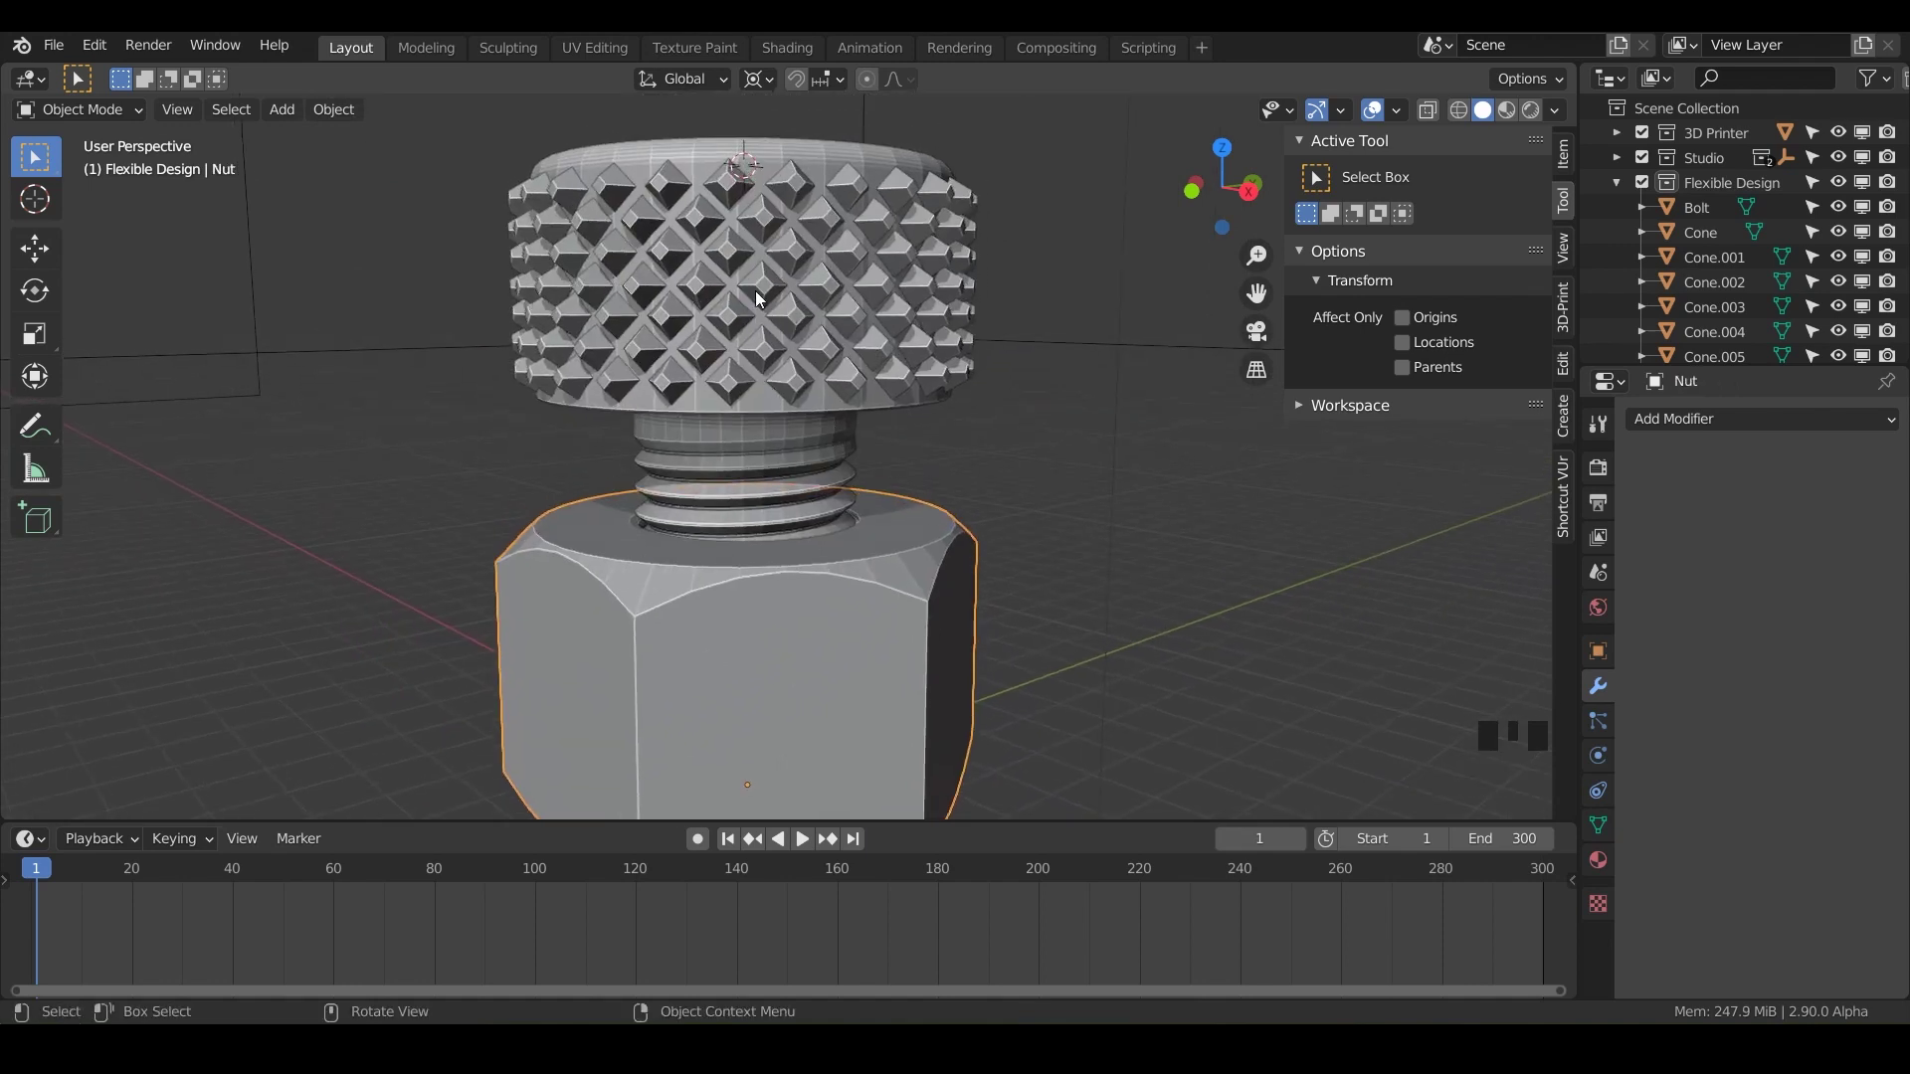
{"action": "left_click_drag", "start_coordinate": [776, 533], "coordinate": [730, 442]}
{"action": "left_click", "coordinate": [730, 441]}
{"action": "left_click", "coordinate": [742, 495]}
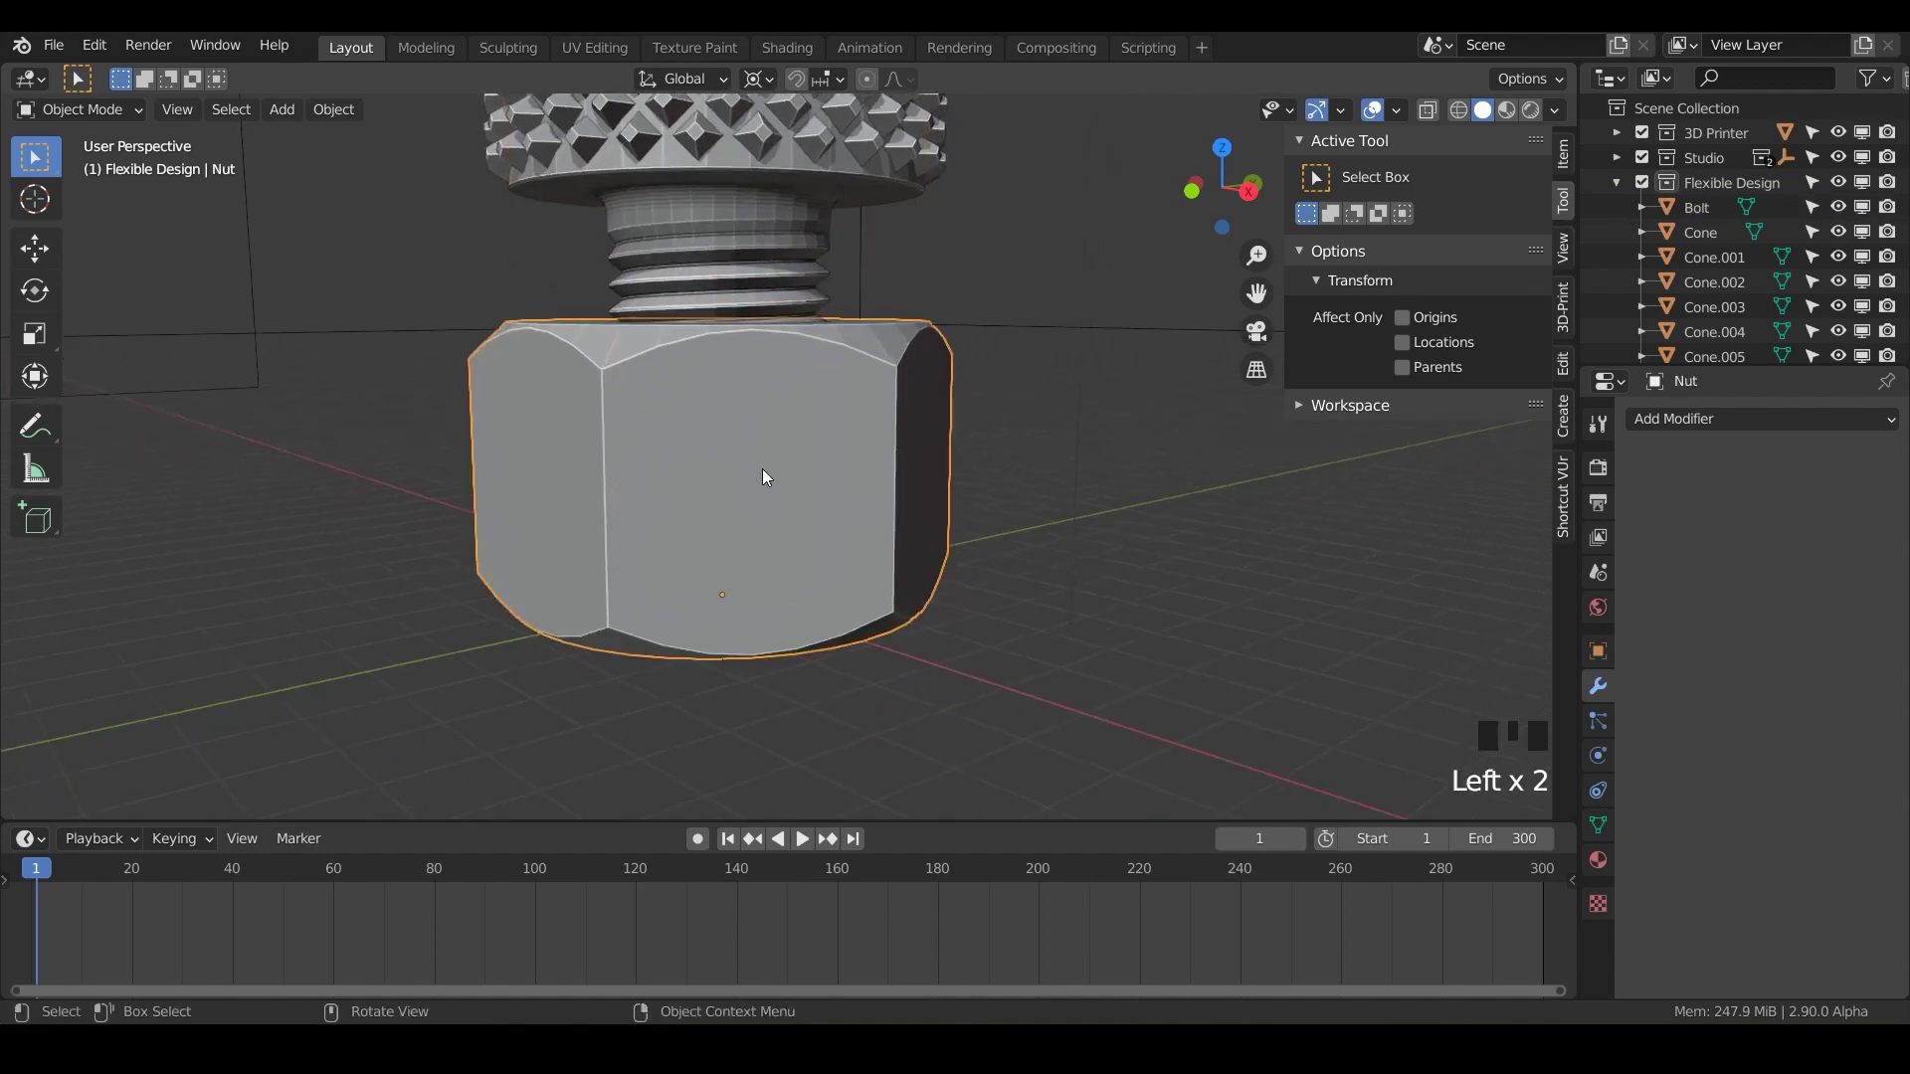
{"action": "key", "text": "KP_1"}
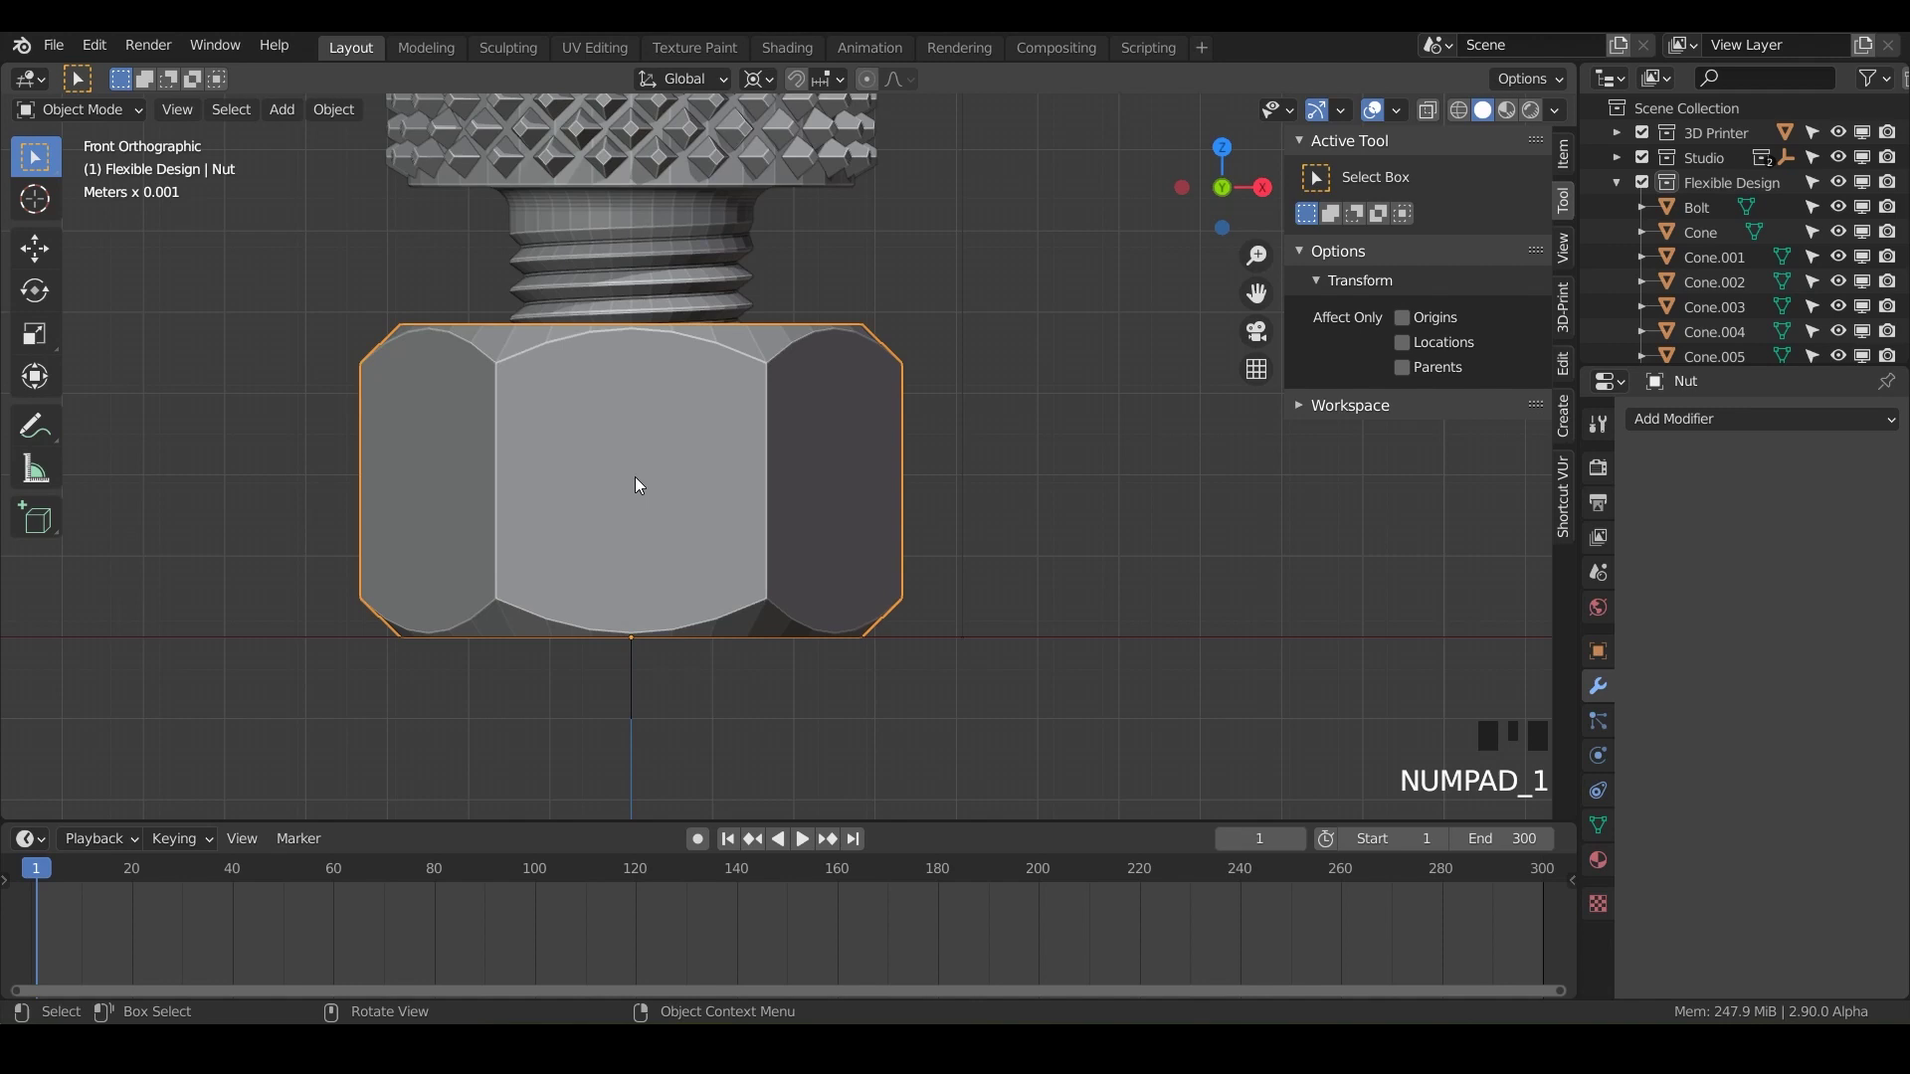
Step: Place the 3D cursor on the nut face and add a 1 mm UV sphere there, checking it from the side
{"action": "right_click", "coordinate": [633, 487]}
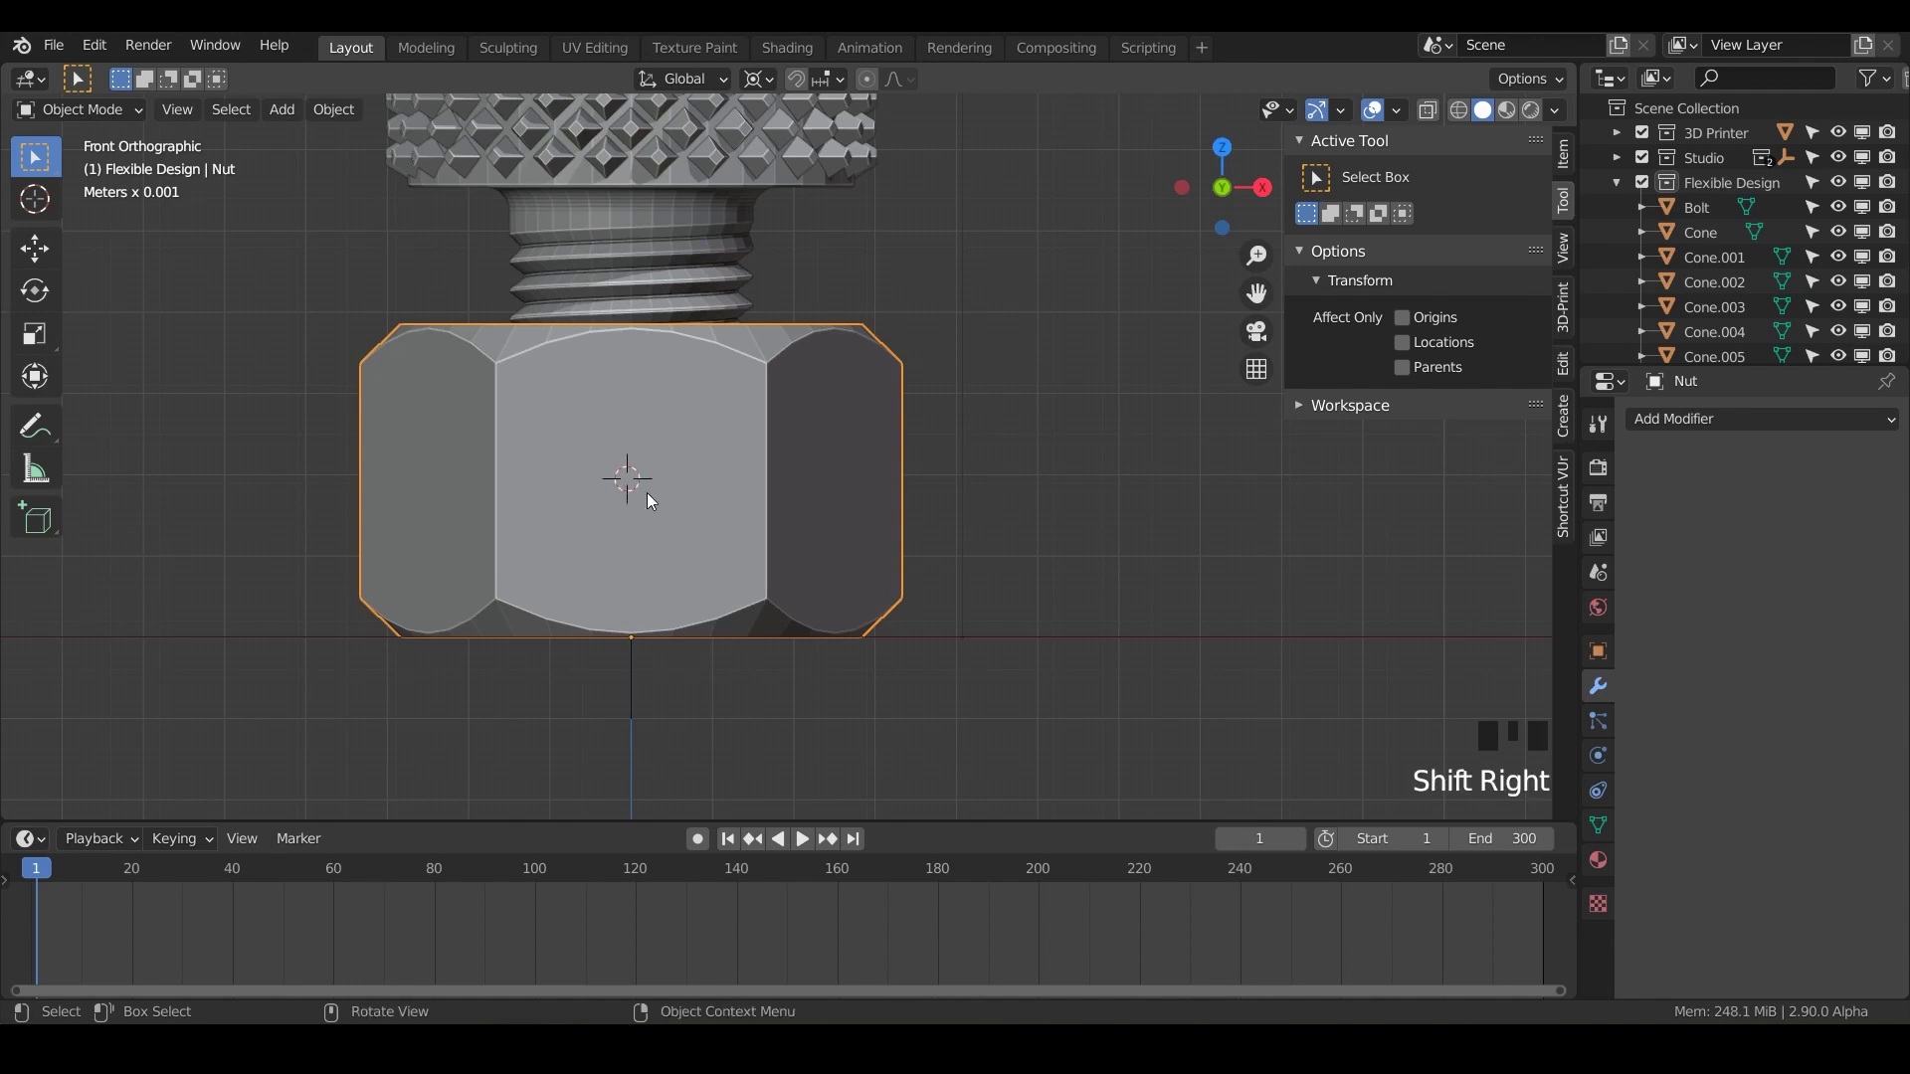
{"action": "left_click_drag", "start_coordinate": [647, 523], "coordinate": [1753, 131]}
{"action": "left_click", "coordinate": [1727, 192]}
{"action": "key", "text": "shift+a"}
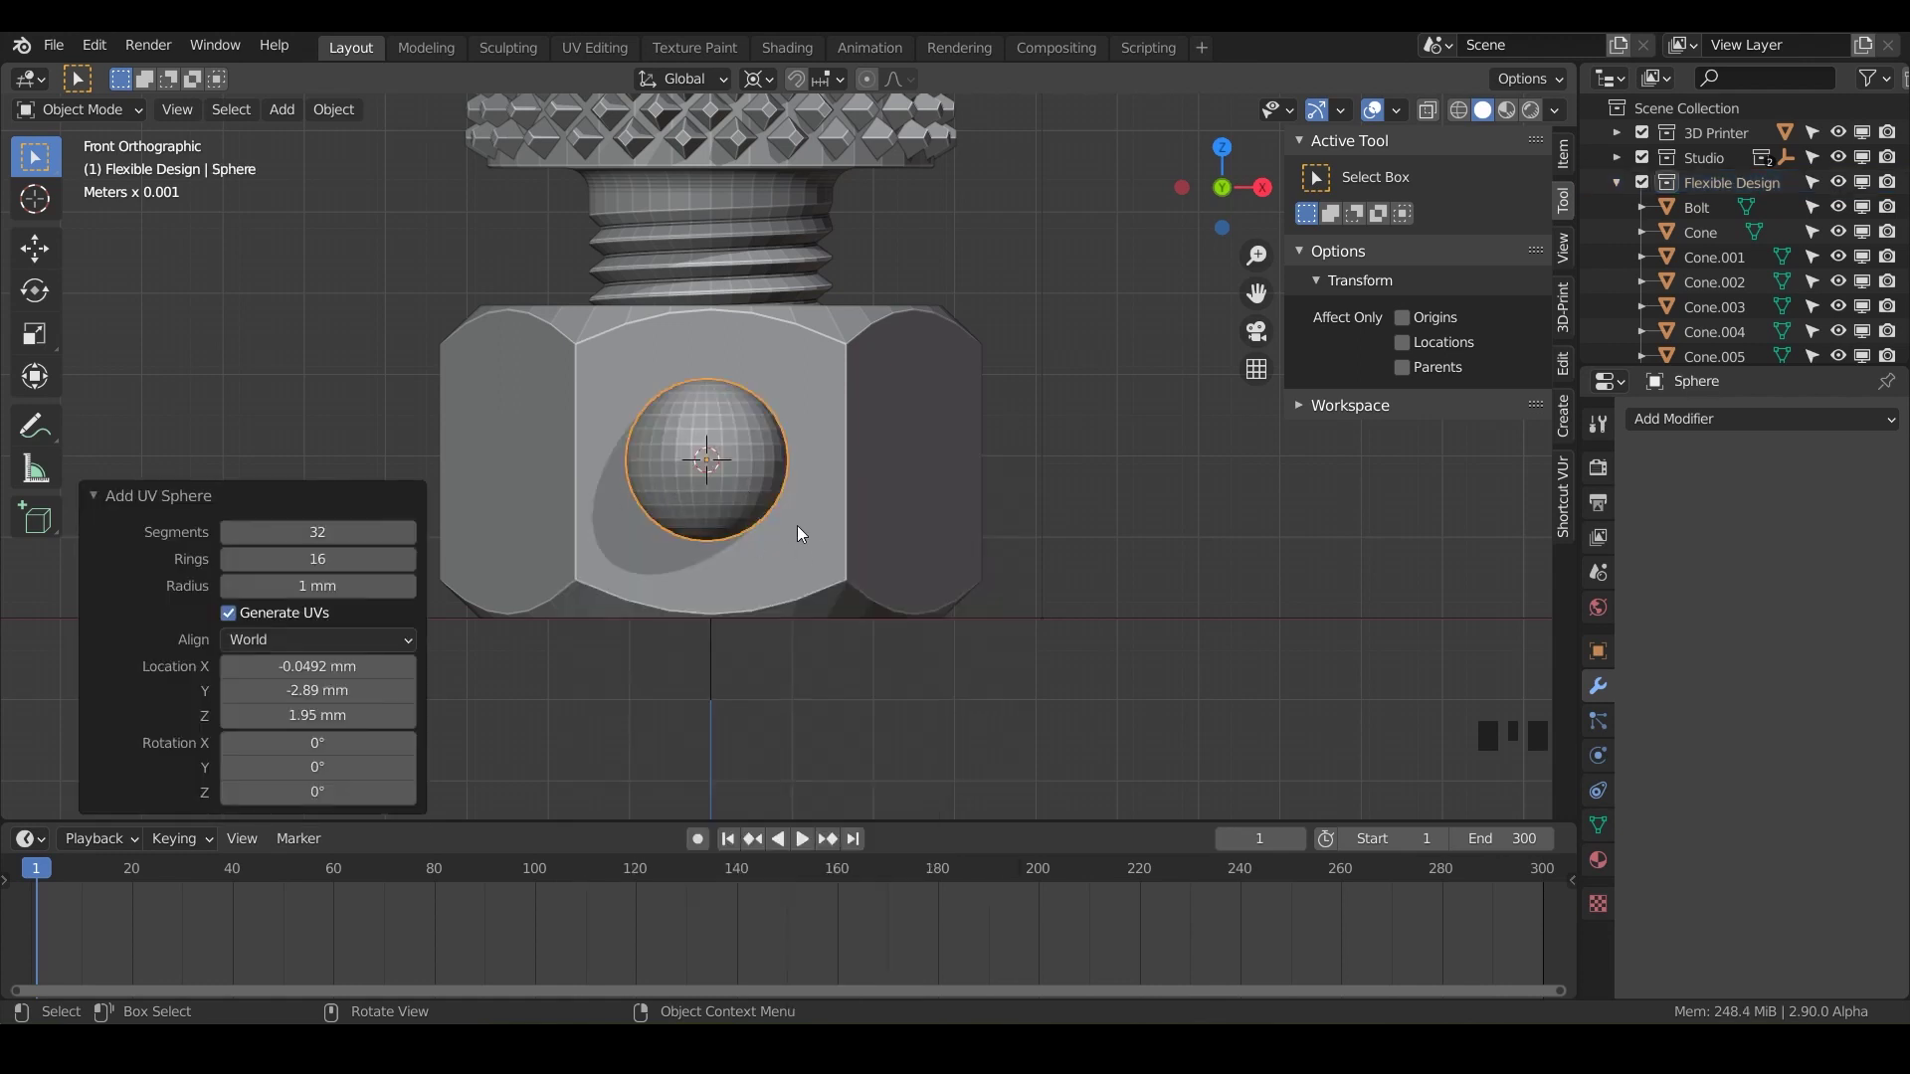
{"action": "left_click_drag", "start_coordinate": [700, 554], "coordinate": [557, 630]}
{"action": "key", "text": "KP_3"}
{"action": "key", "text": "alt+z"}
{"action": "scroll", "scroll_direction": "up", "scroll_amount": 3}
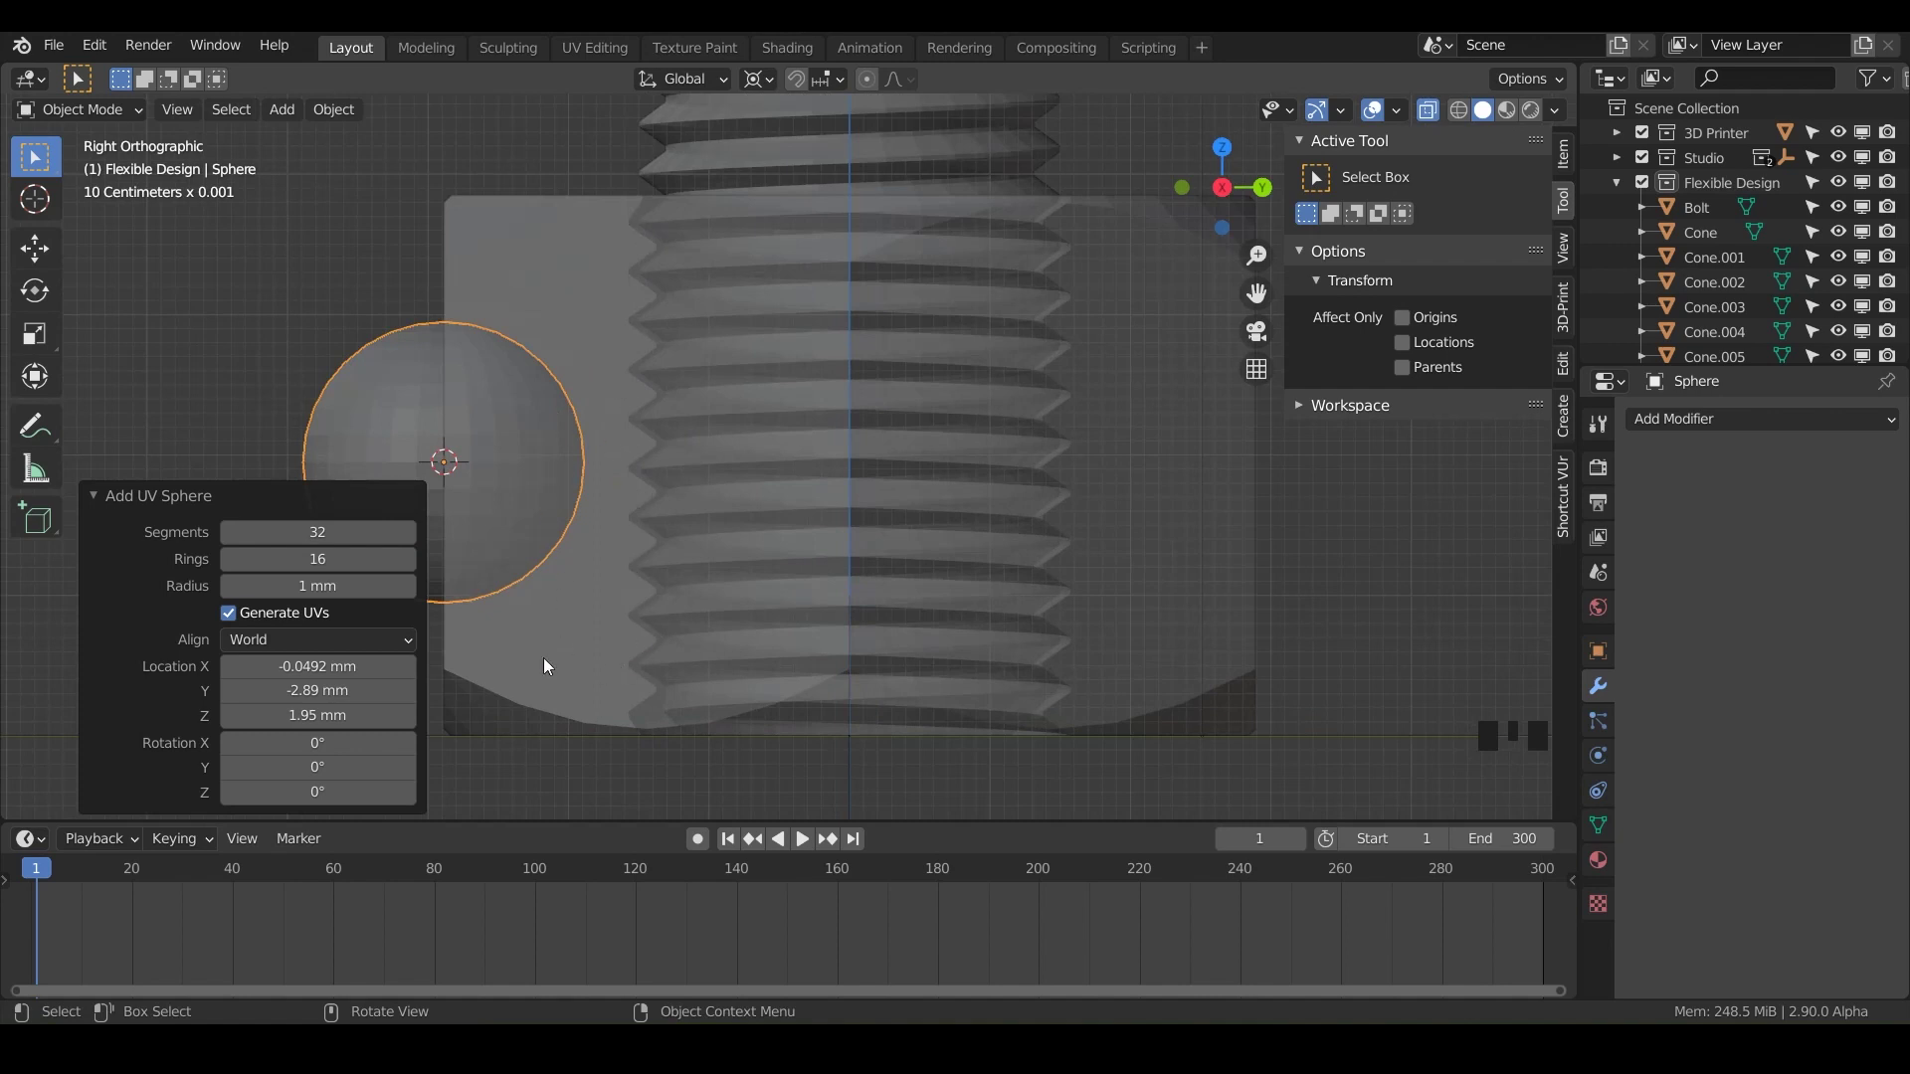
Step: Check the sphere bulging from the nut face, select the nut and snap the 3D cursor to its centre
{"action": "key", "text": "KP_1"}
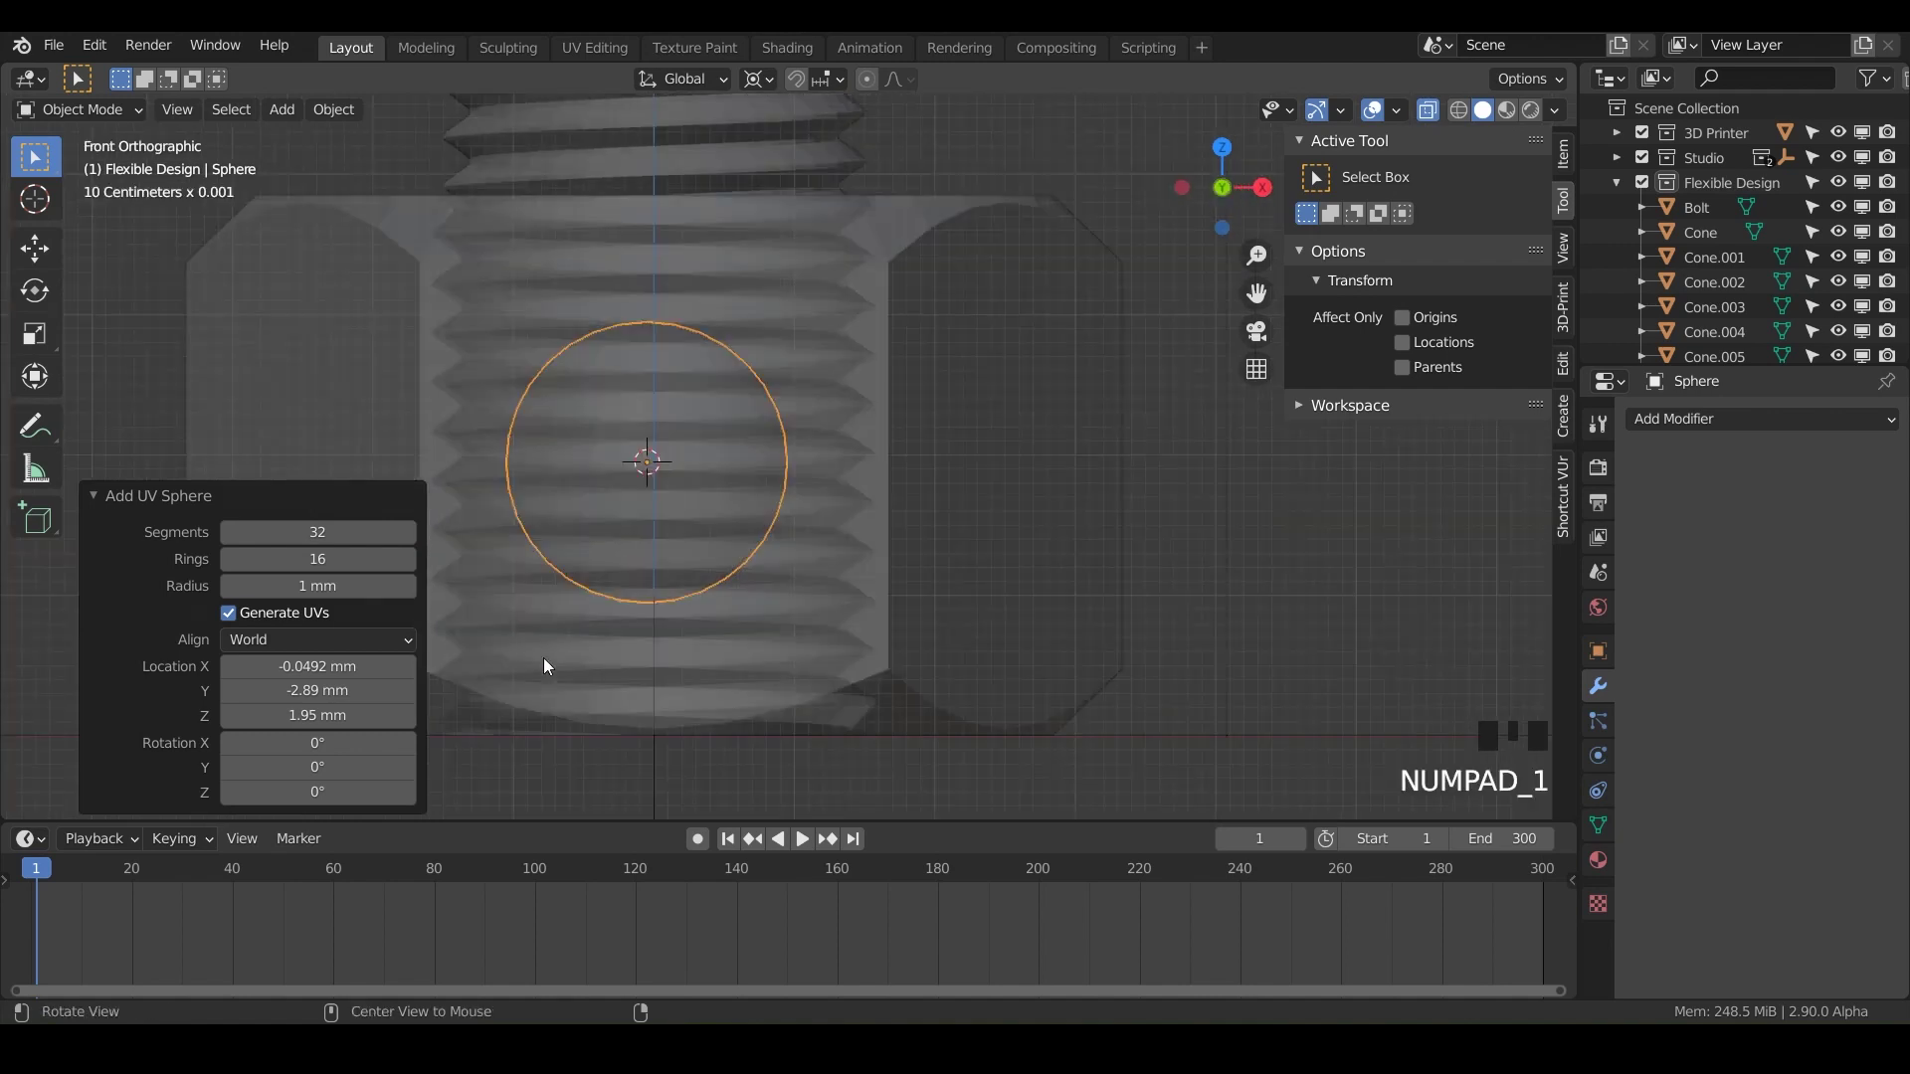
{"action": "key", "text": "alt+z"}
{"action": "left_click_drag", "start_coordinate": [643, 611], "coordinate": [893, 600]}
{"action": "key", "text": "shift+s"}
{"action": "key", "text": "shift+s"}
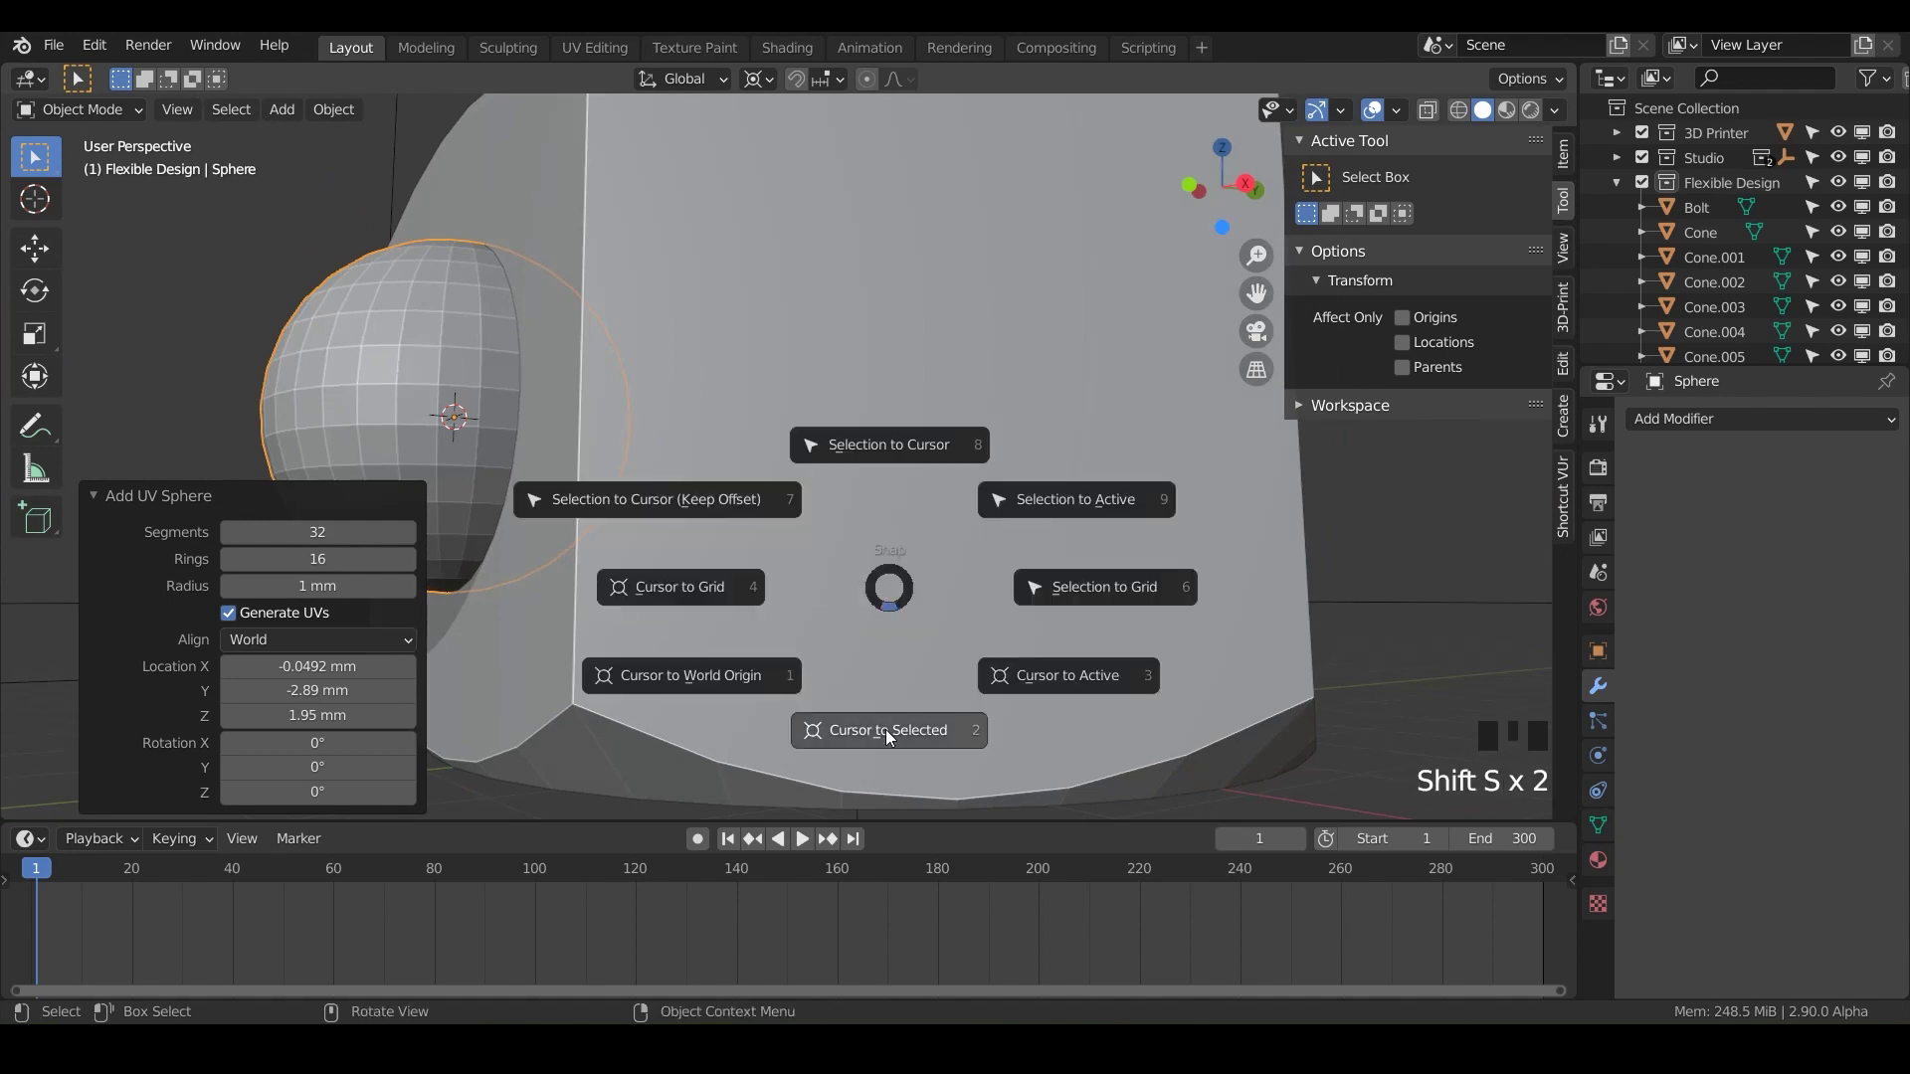
{"action": "left_click_drag", "start_coordinate": [816, 699], "coordinate": [785, 712]}
{"action": "scroll", "scroll_direction": "down", "scroll_amount": 3}
{"action": "left_click", "coordinate": [595, 538]}
{"action": "left_click", "coordinate": [596, 539]}
Step: Spin duplicates of the sphere around the 3D cursor so one bulges from each nut face
{"action": "key", "text": "Tab"}
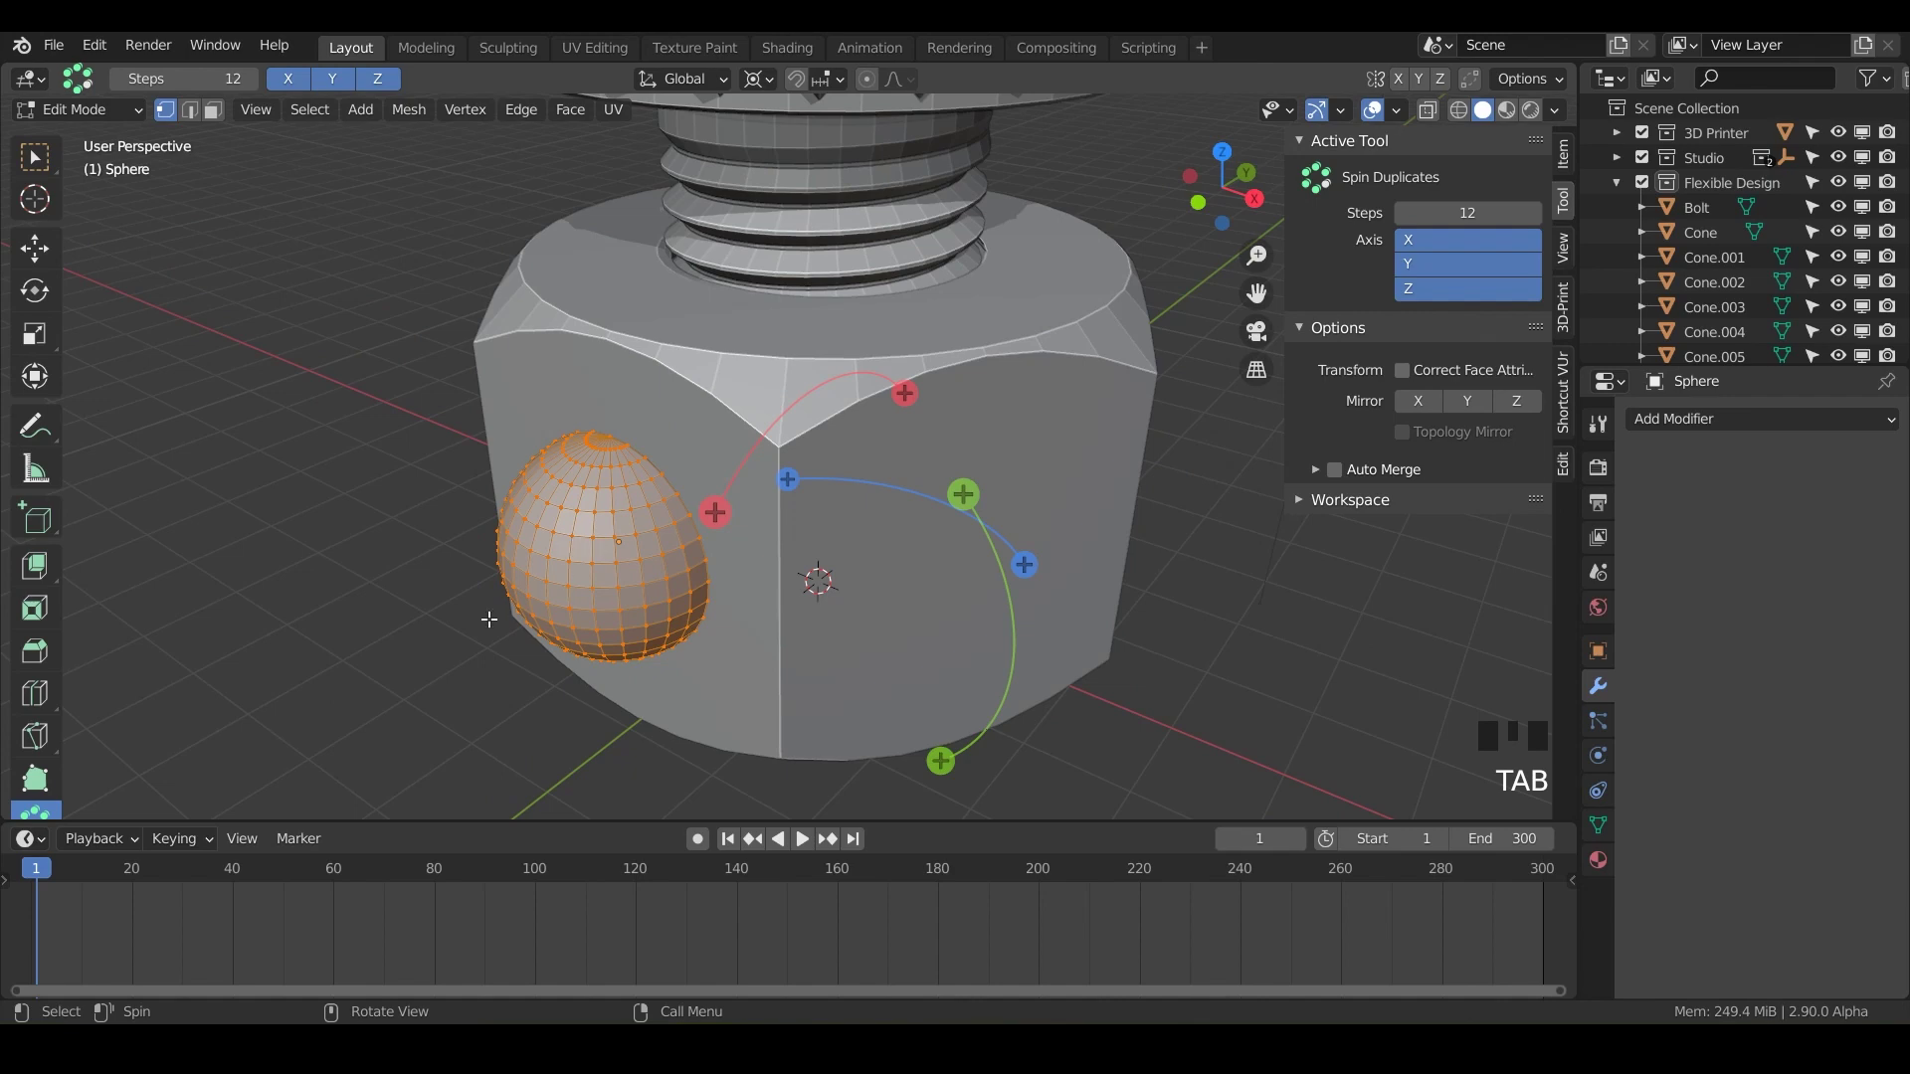
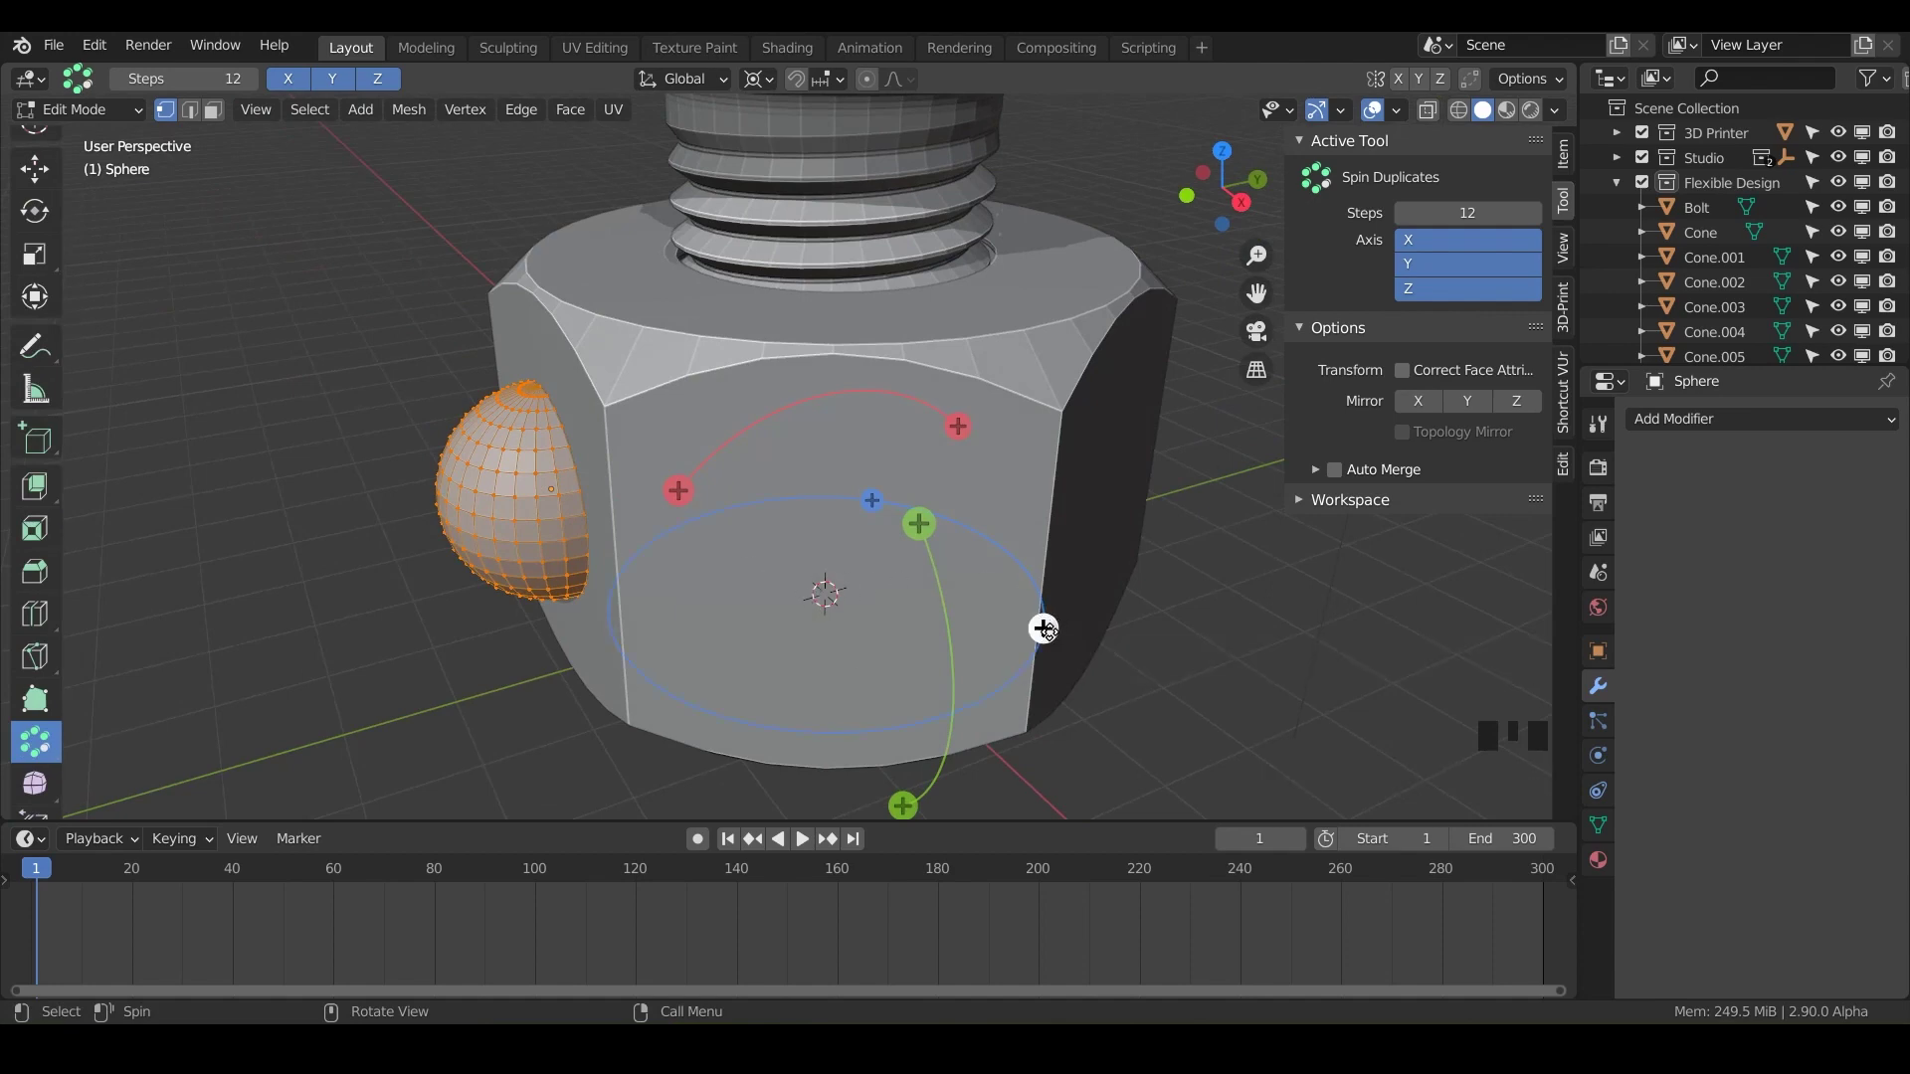
{"action": "left_click_drag", "start_coordinate": [1048, 635], "coordinate": [947, 707]}
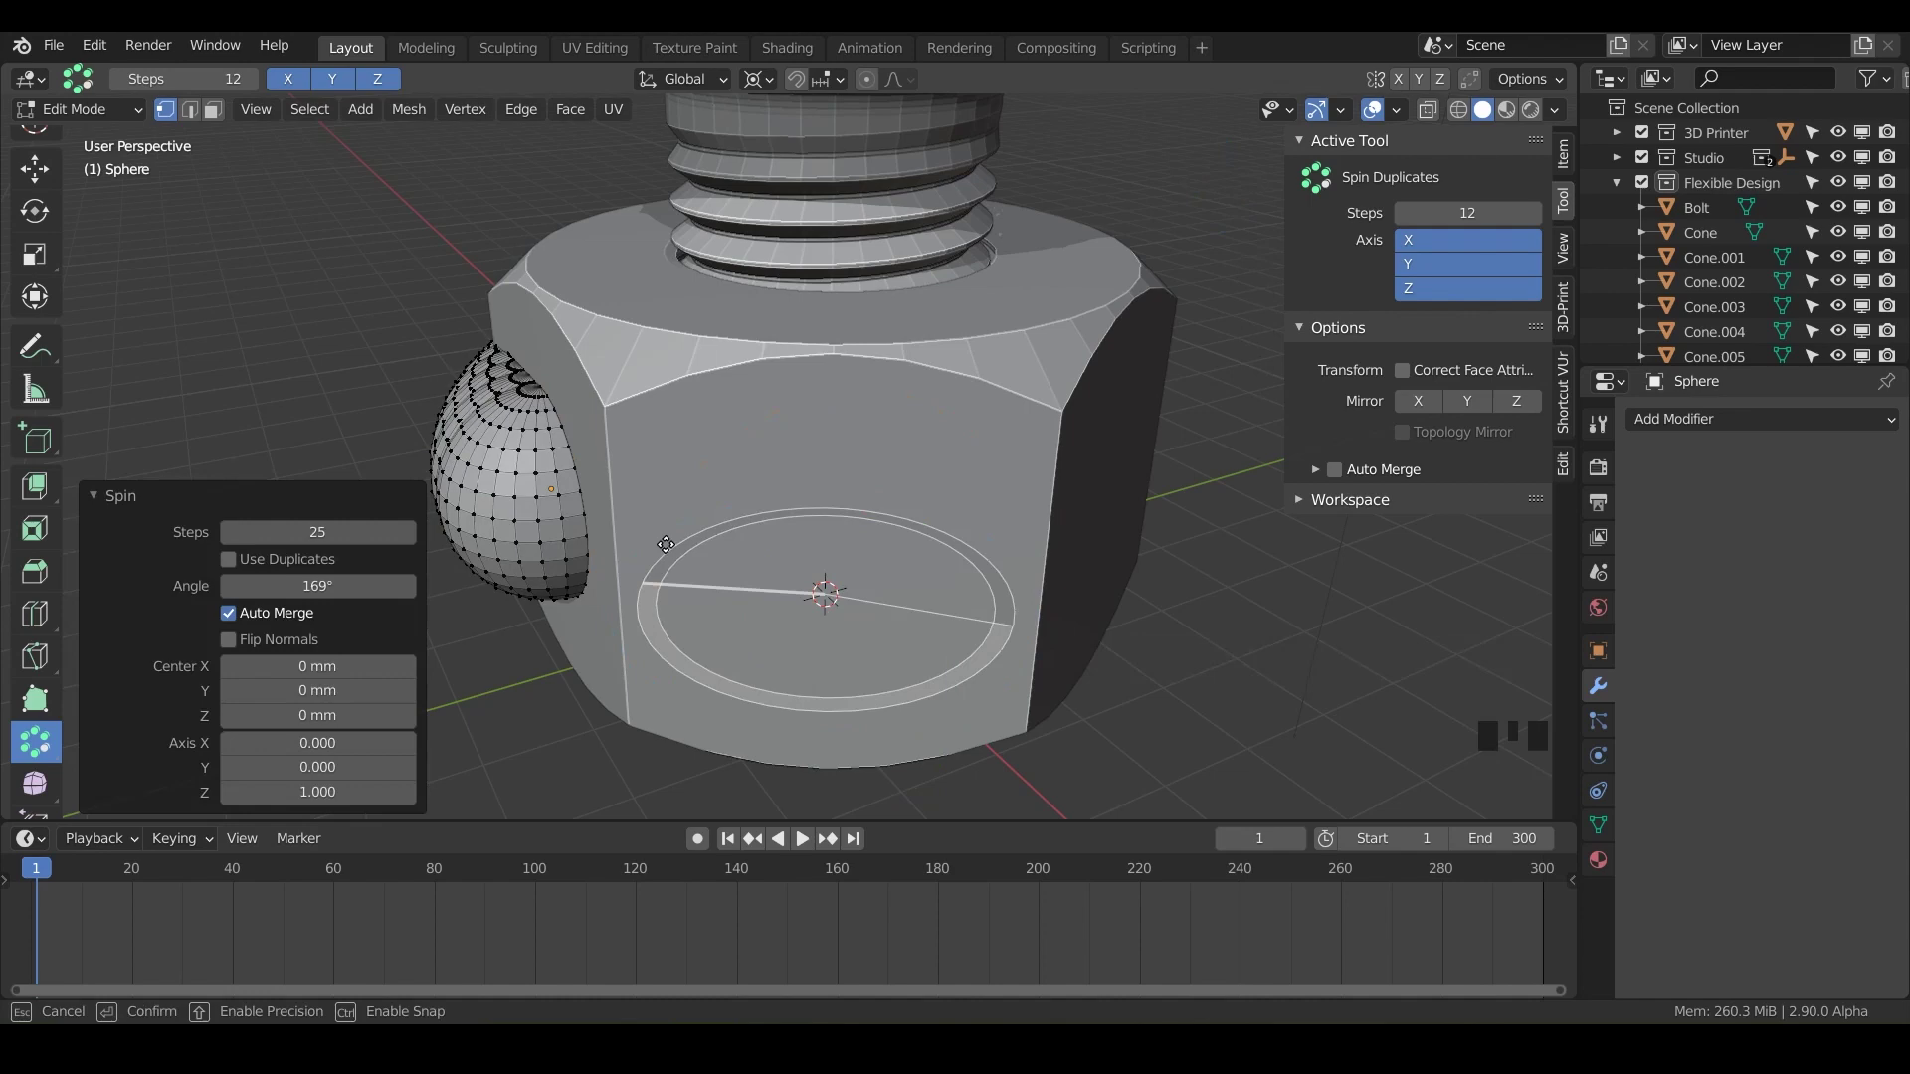
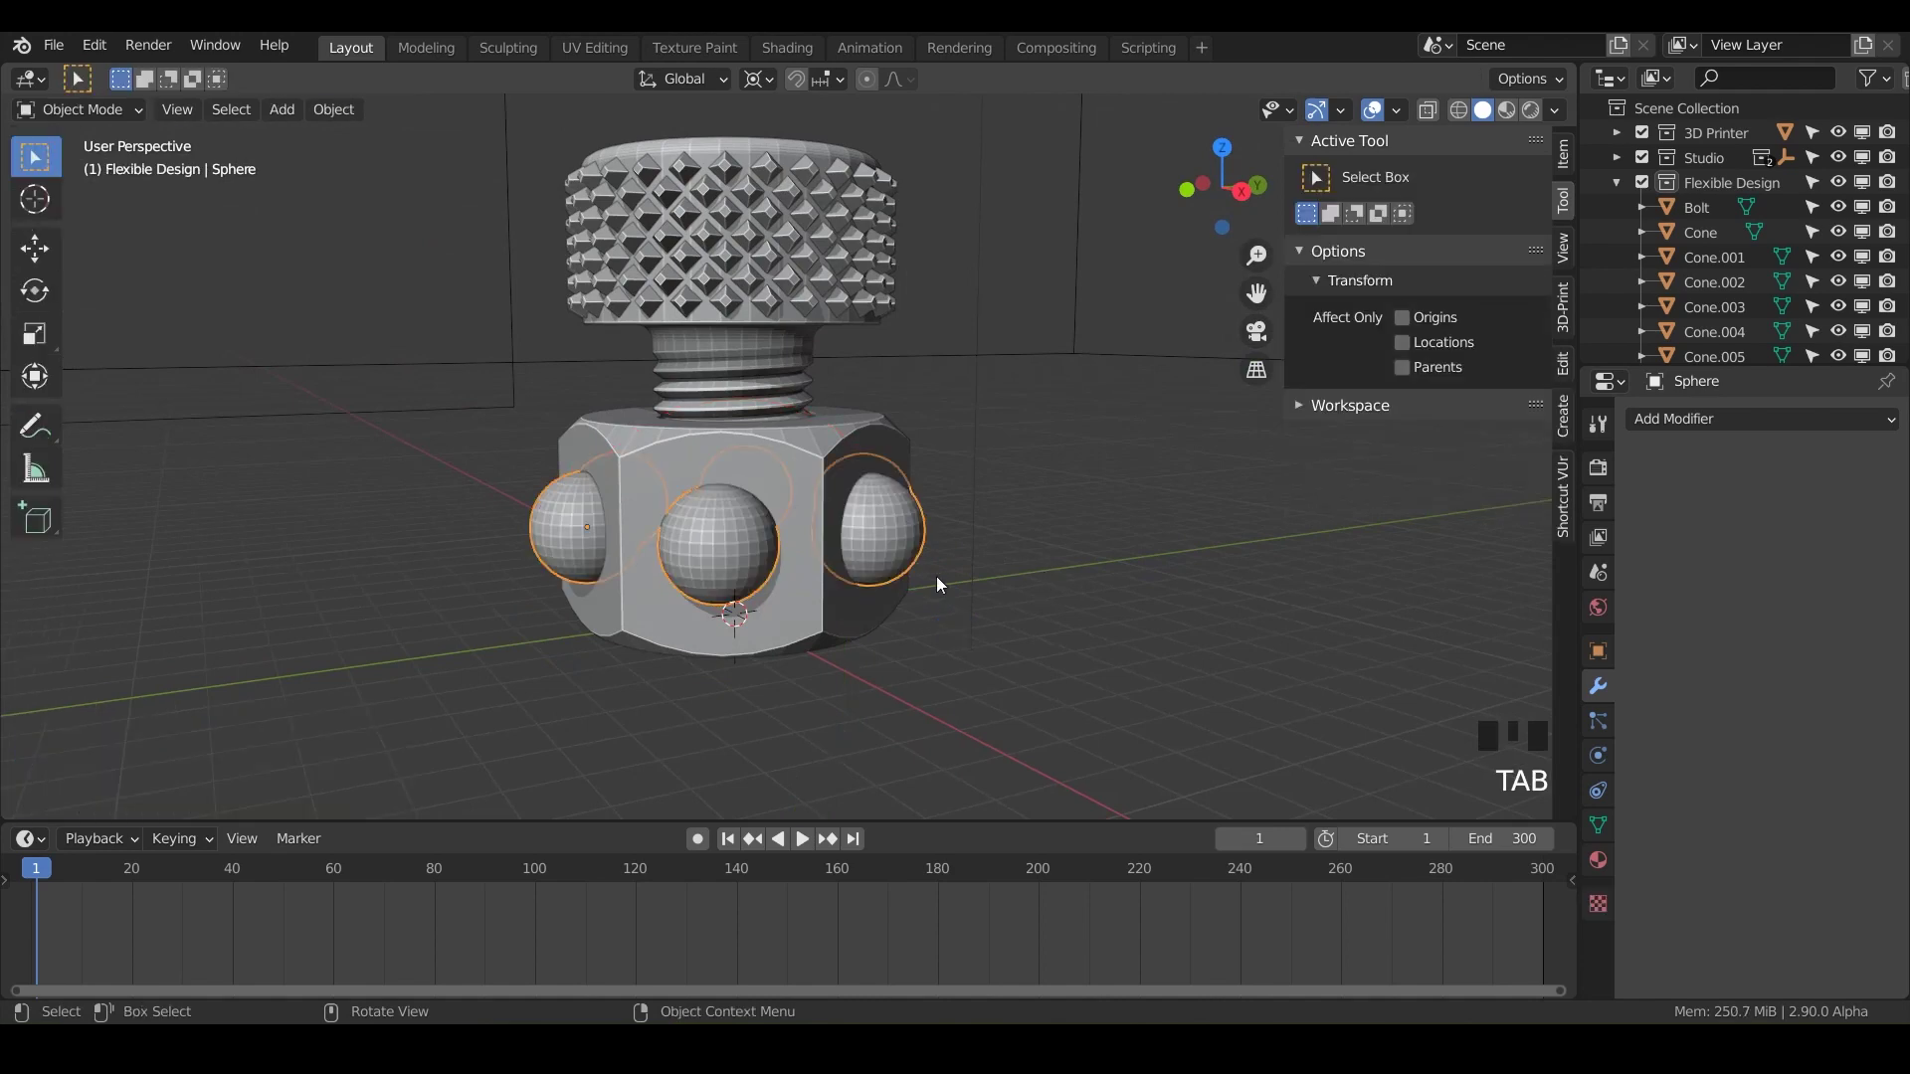
Step: Union the spheres into the nut with BoolTool
{"action": "left_click", "coordinate": [715, 576]}
{"action": "left_click", "coordinate": [732, 573]}
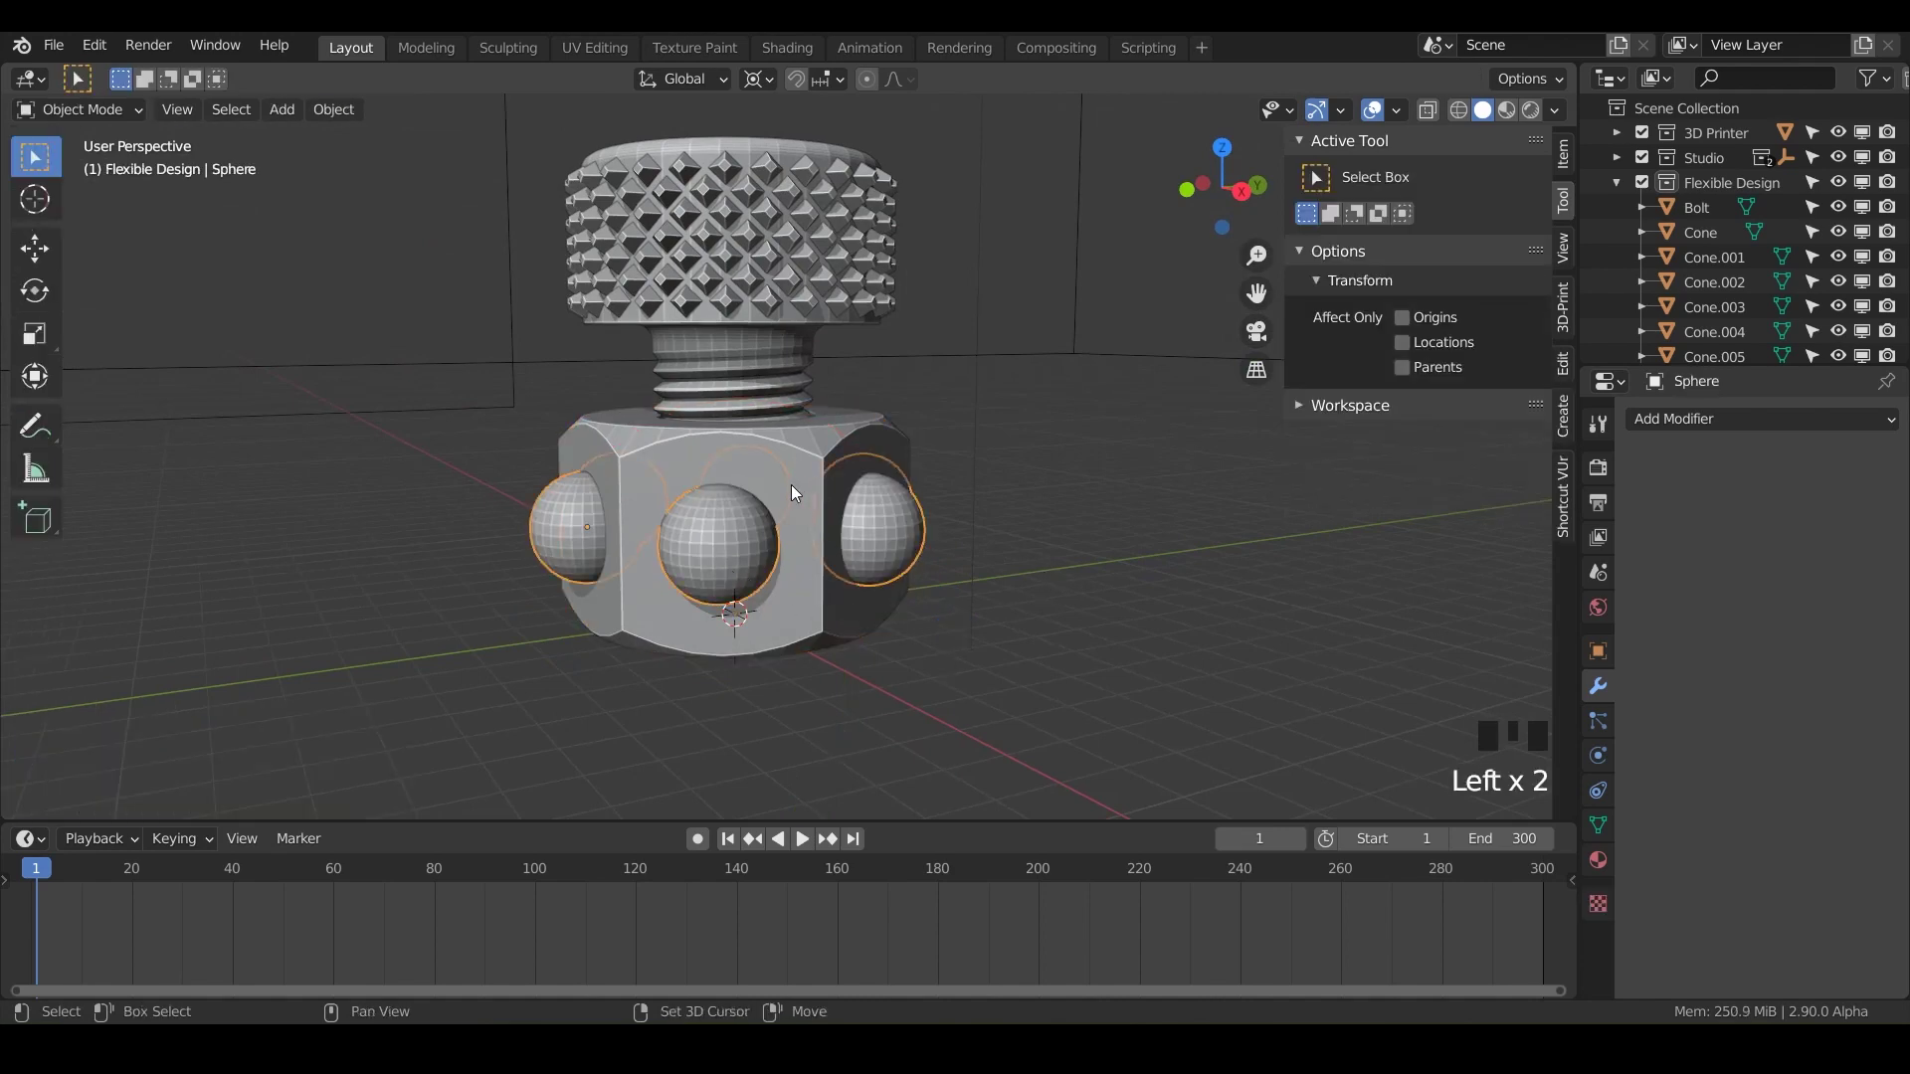
{"action": "left_click", "coordinate": [798, 493]}
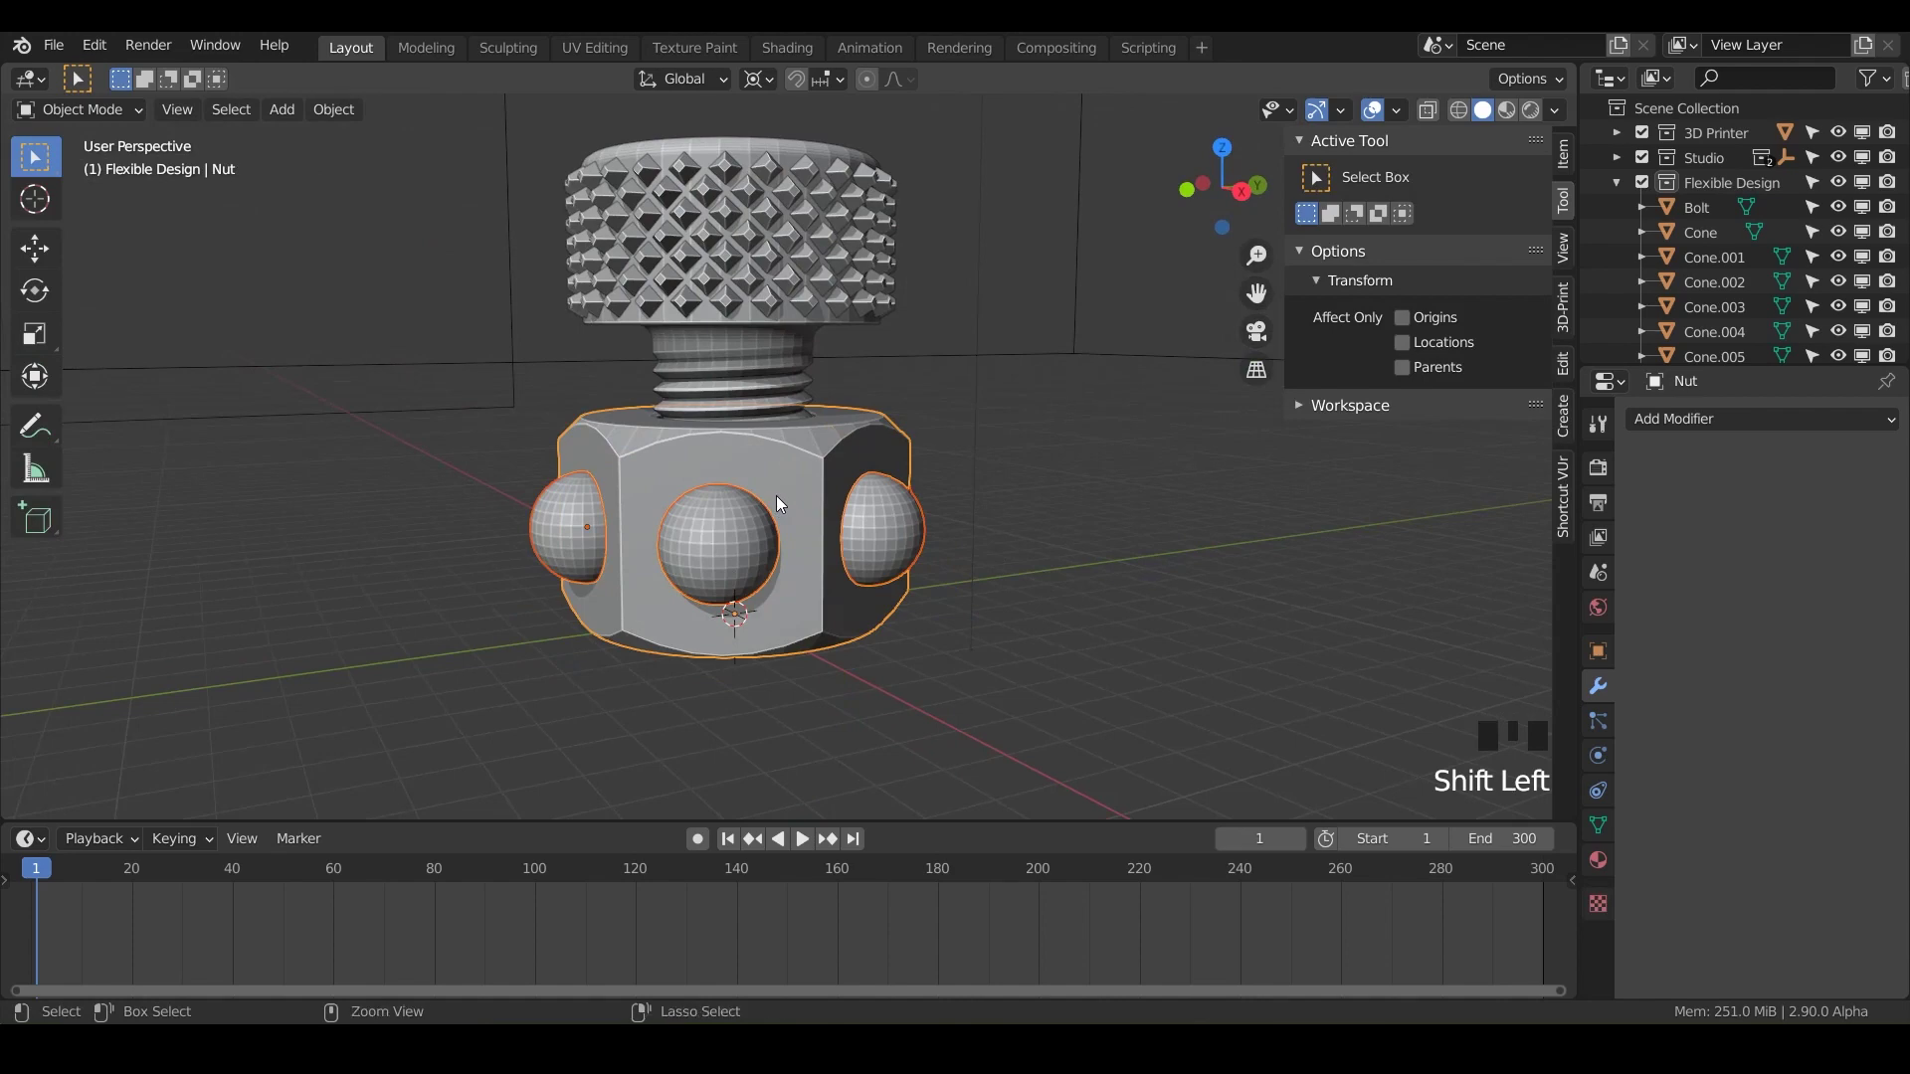
{"action": "key", "text": "ctrl+KP_Add"}
{"action": "left_click", "coordinate": [974, 647]}
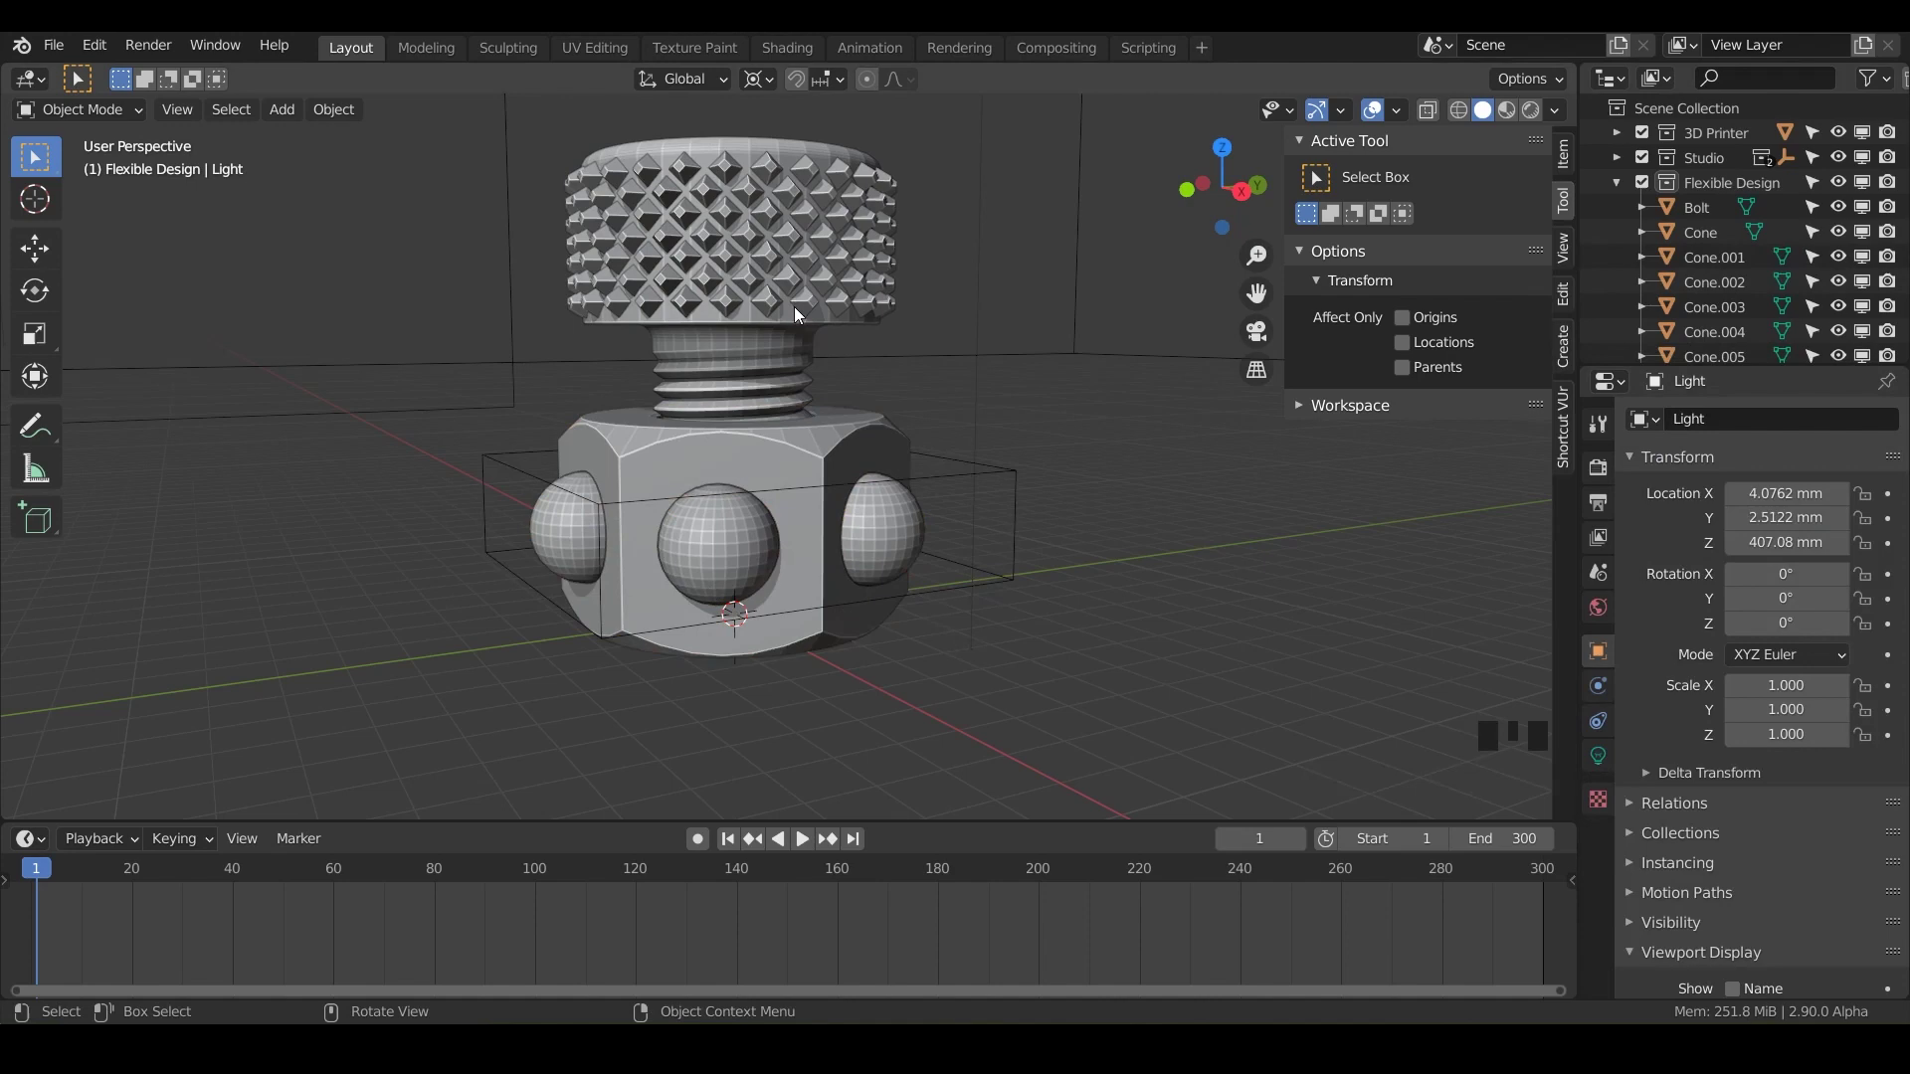
Step: Union the stud cone rings into the bolt with BoolTool
{"action": "left_click", "coordinate": [806, 312]}
{"action": "left_click", "coordinate": [795, 284]}
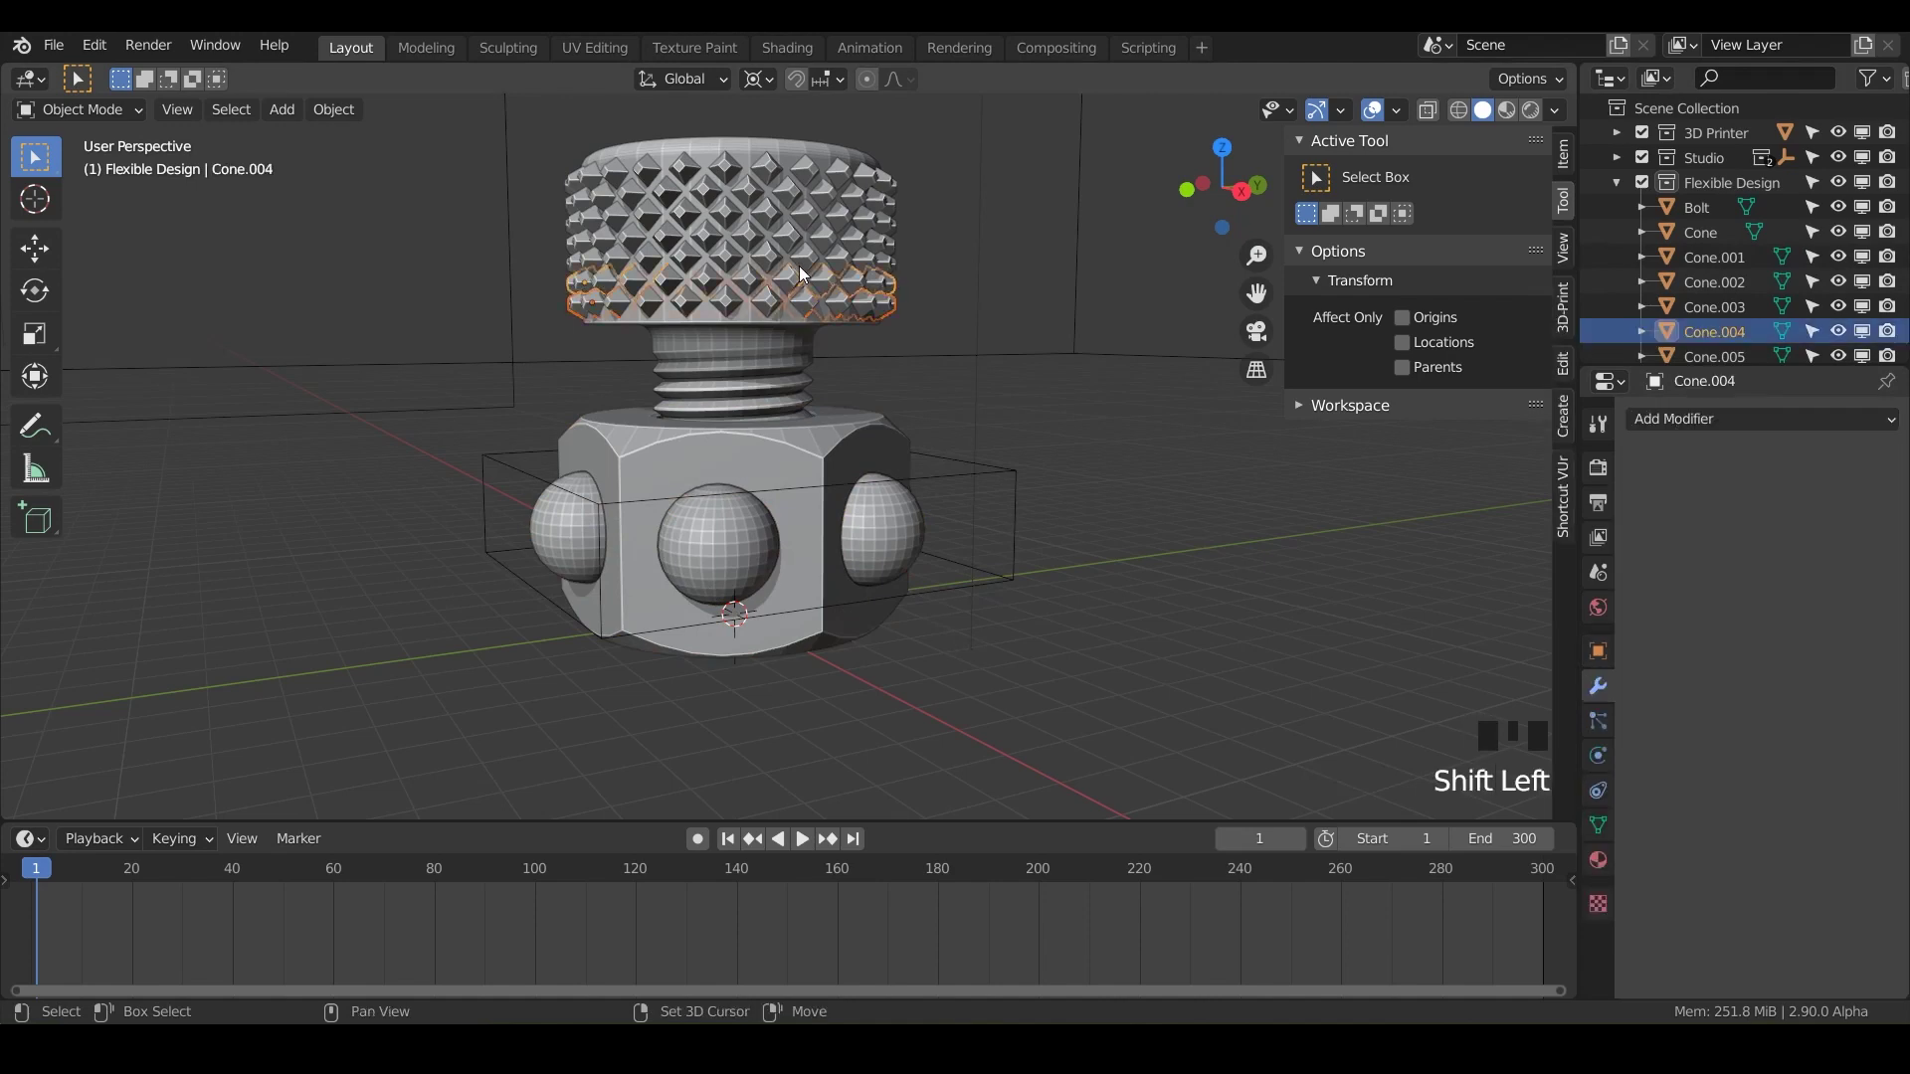
{"action": "left_click", "coordinate": [804, 273]}
{"action": "left_click", "coordinate": [793, 249]}
{"action": "left_click", "coordinate": [809, 220]}
{"action": "left_click", "coordinate": [829, 204]}
{"action": "left_click", "coordinate": [807, 184]}
{"action": "left_click_drag", "start_coordinate": [791, 252], "coordinate": [736, 220]}
{"action": "left_click", "coordinate": [736, 221]}
{"action": "left_click_drag", "start_coordinate": [772, 439], "coordinate": [825, 377]}
{"action": "key", "text": "ctrl+KP_Add"}
{"action": "left_click", "coordinate": [1100, 457]}
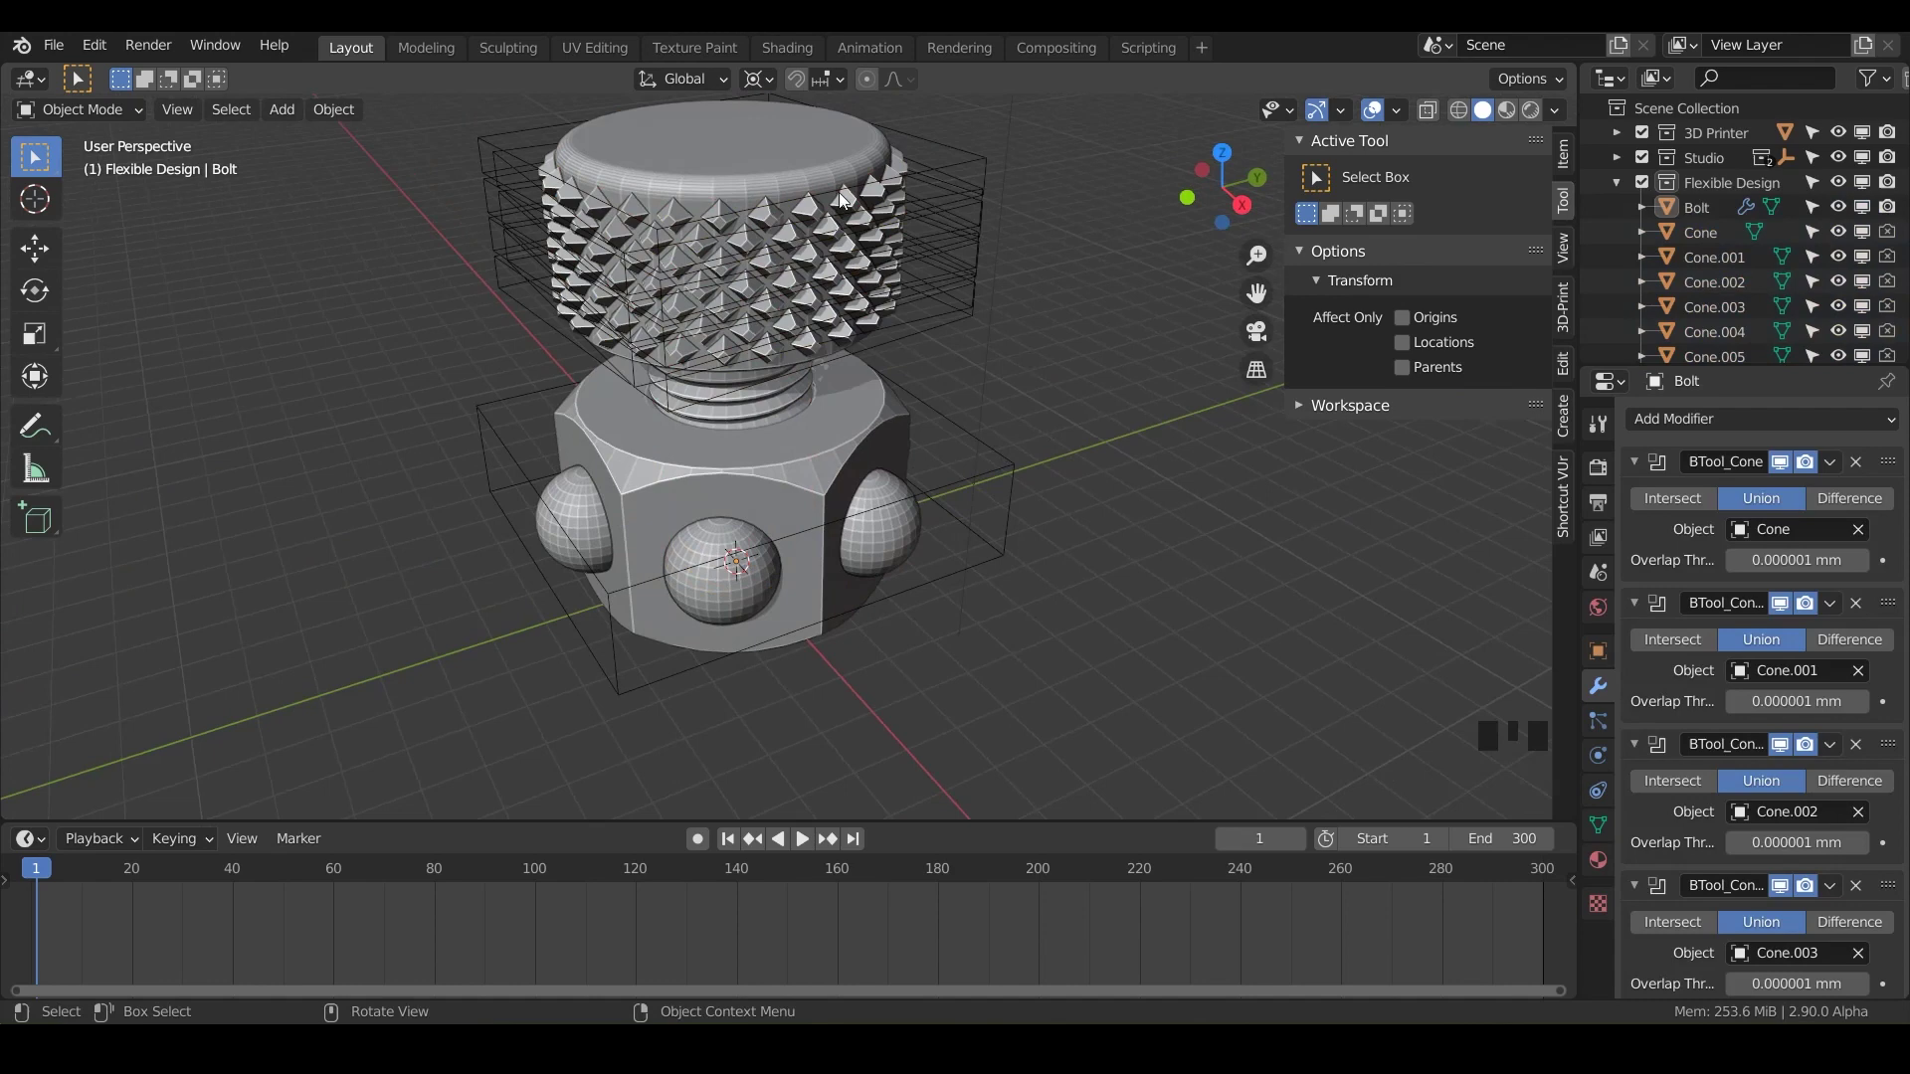
Step: Parent the sphere copies to the Nut using Parent > Object
{"action": "left_click_drag", "start_coordinate": [1095, 426], "coordinate": [1678, 344]}
{"action": "left_click", "coordinate": [1678, 343]}
{"action": "left_click_drag", "start_coordinate": [1672, 347], "coordinate": [1681, 347]}
{"action": "left_click", "coordinate": [1681, 347]}
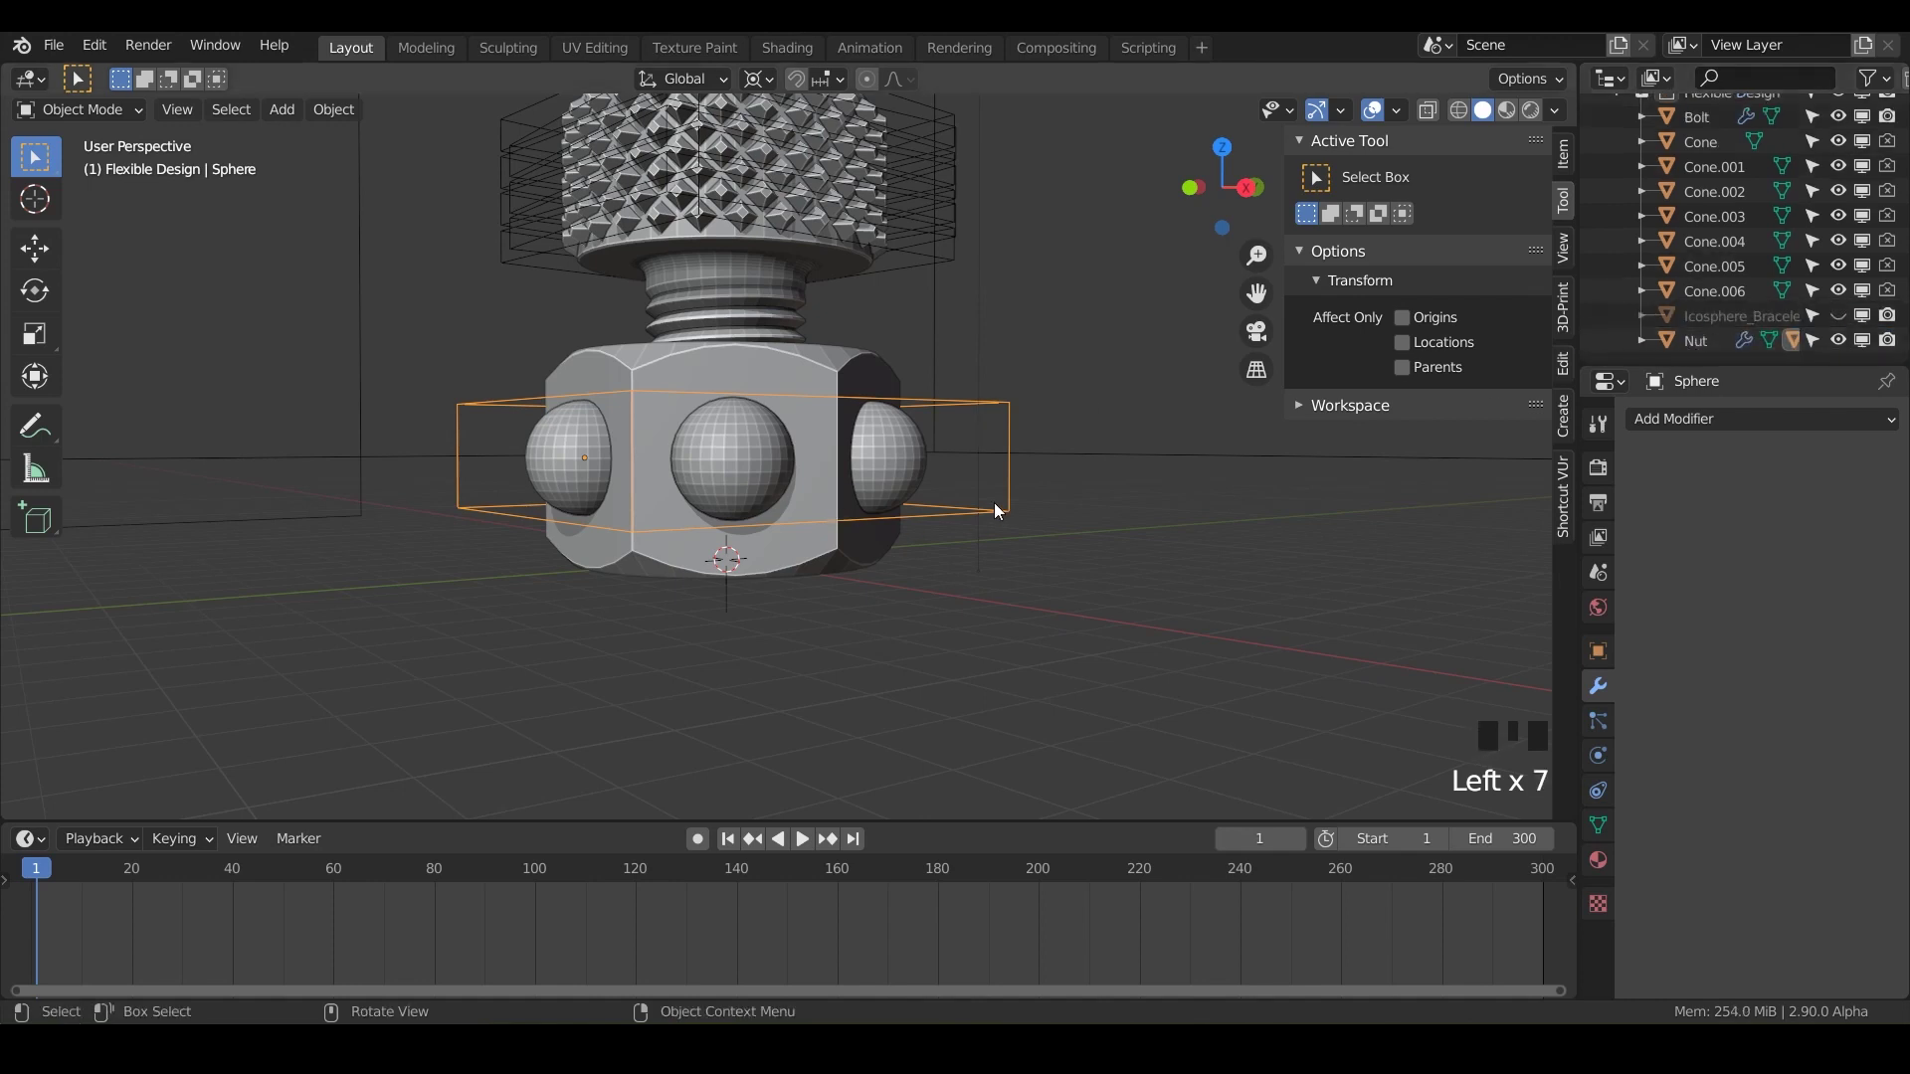
{"action": "scroll", "scroll_direction": "up", "scroll_amount": 3}
Step: Select all stud cones in the Outliner and parent them to the Bolt
{"action": "left_click", "coordinate": [1688, 227]}
{"action": "scroll", "scroll_direction": "down", "scroll_amount": 3}
{"action": "left_click", "coordinate": [1700, 343]}
{"action": "scroll", "scroll_direction": "up", "scroll_amount": 3}
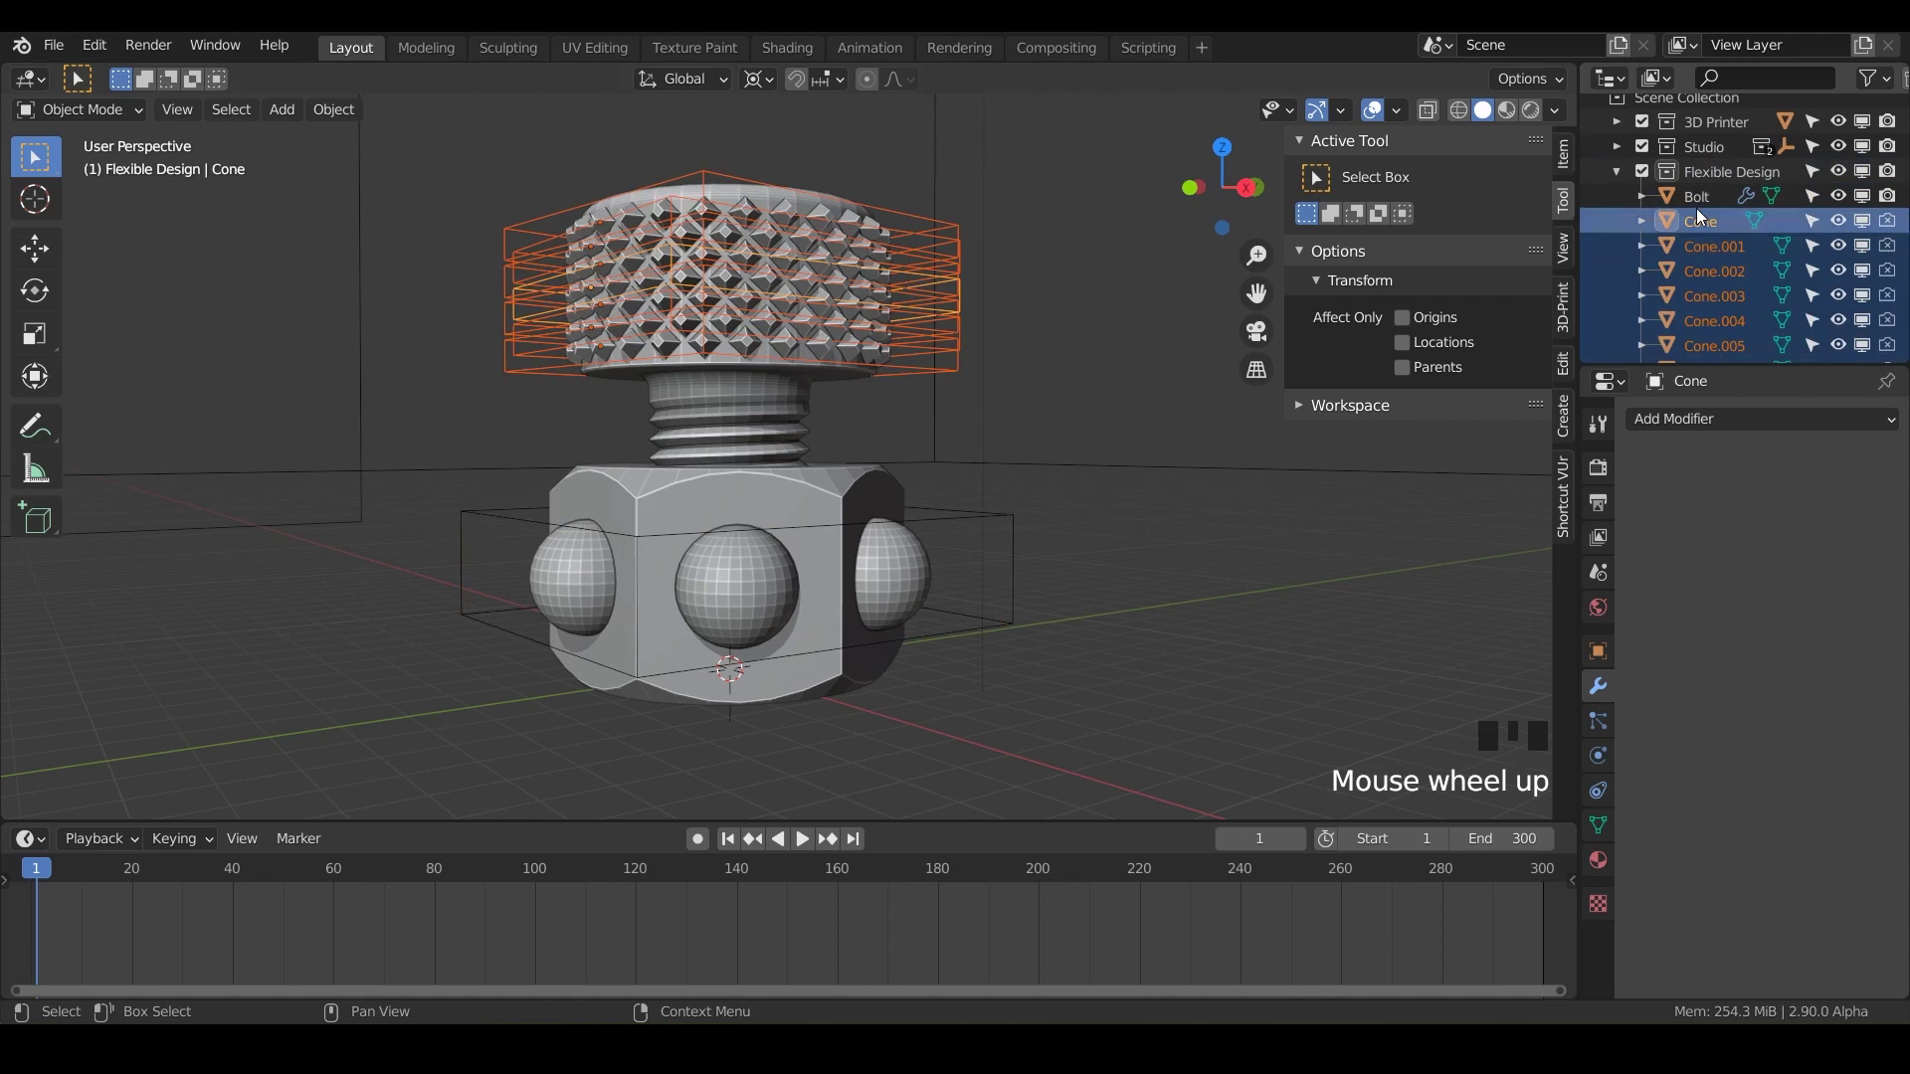
{"action": "left_click", "coordinate": [1701, 229]}
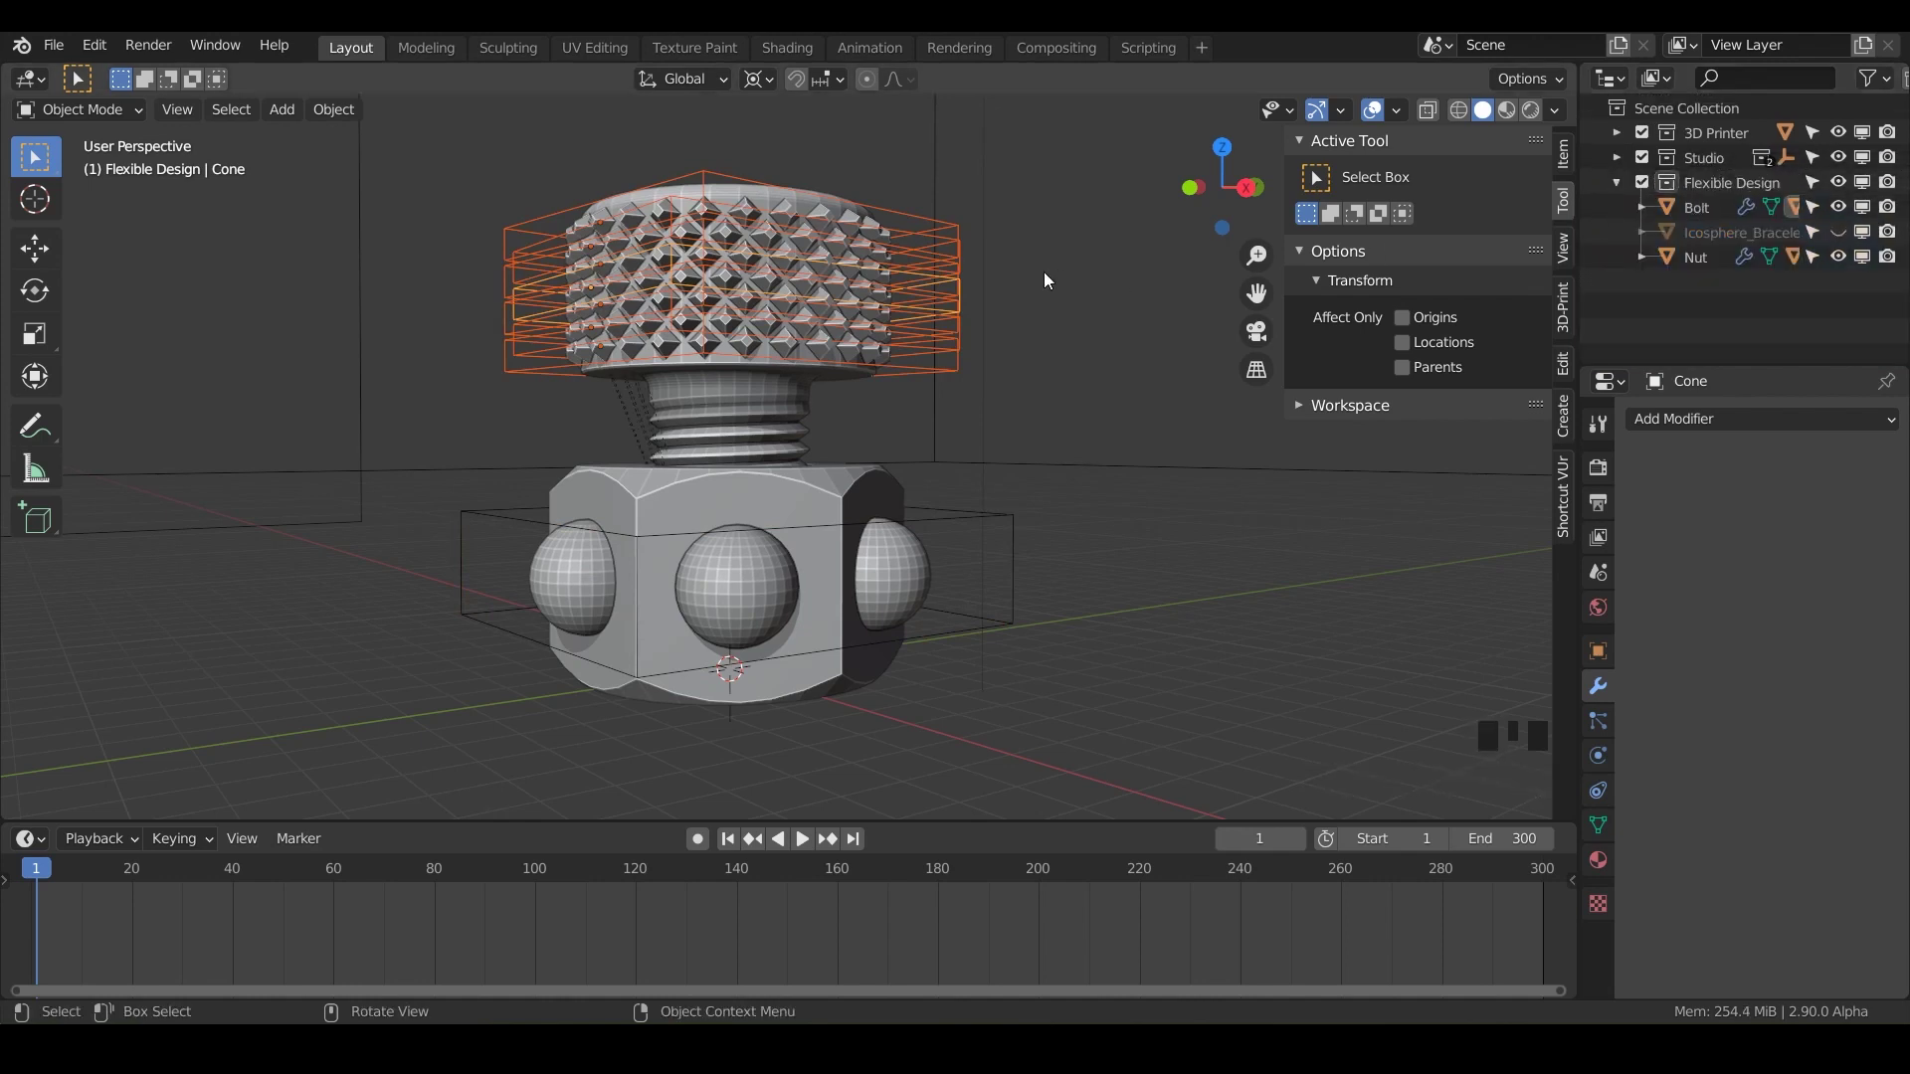
Step: Grab-move the bolt to confirm the cones now follow it as children
{"action": "left_click", "coordinate": [757, 432]}
{"action": "key", "text": "g"}
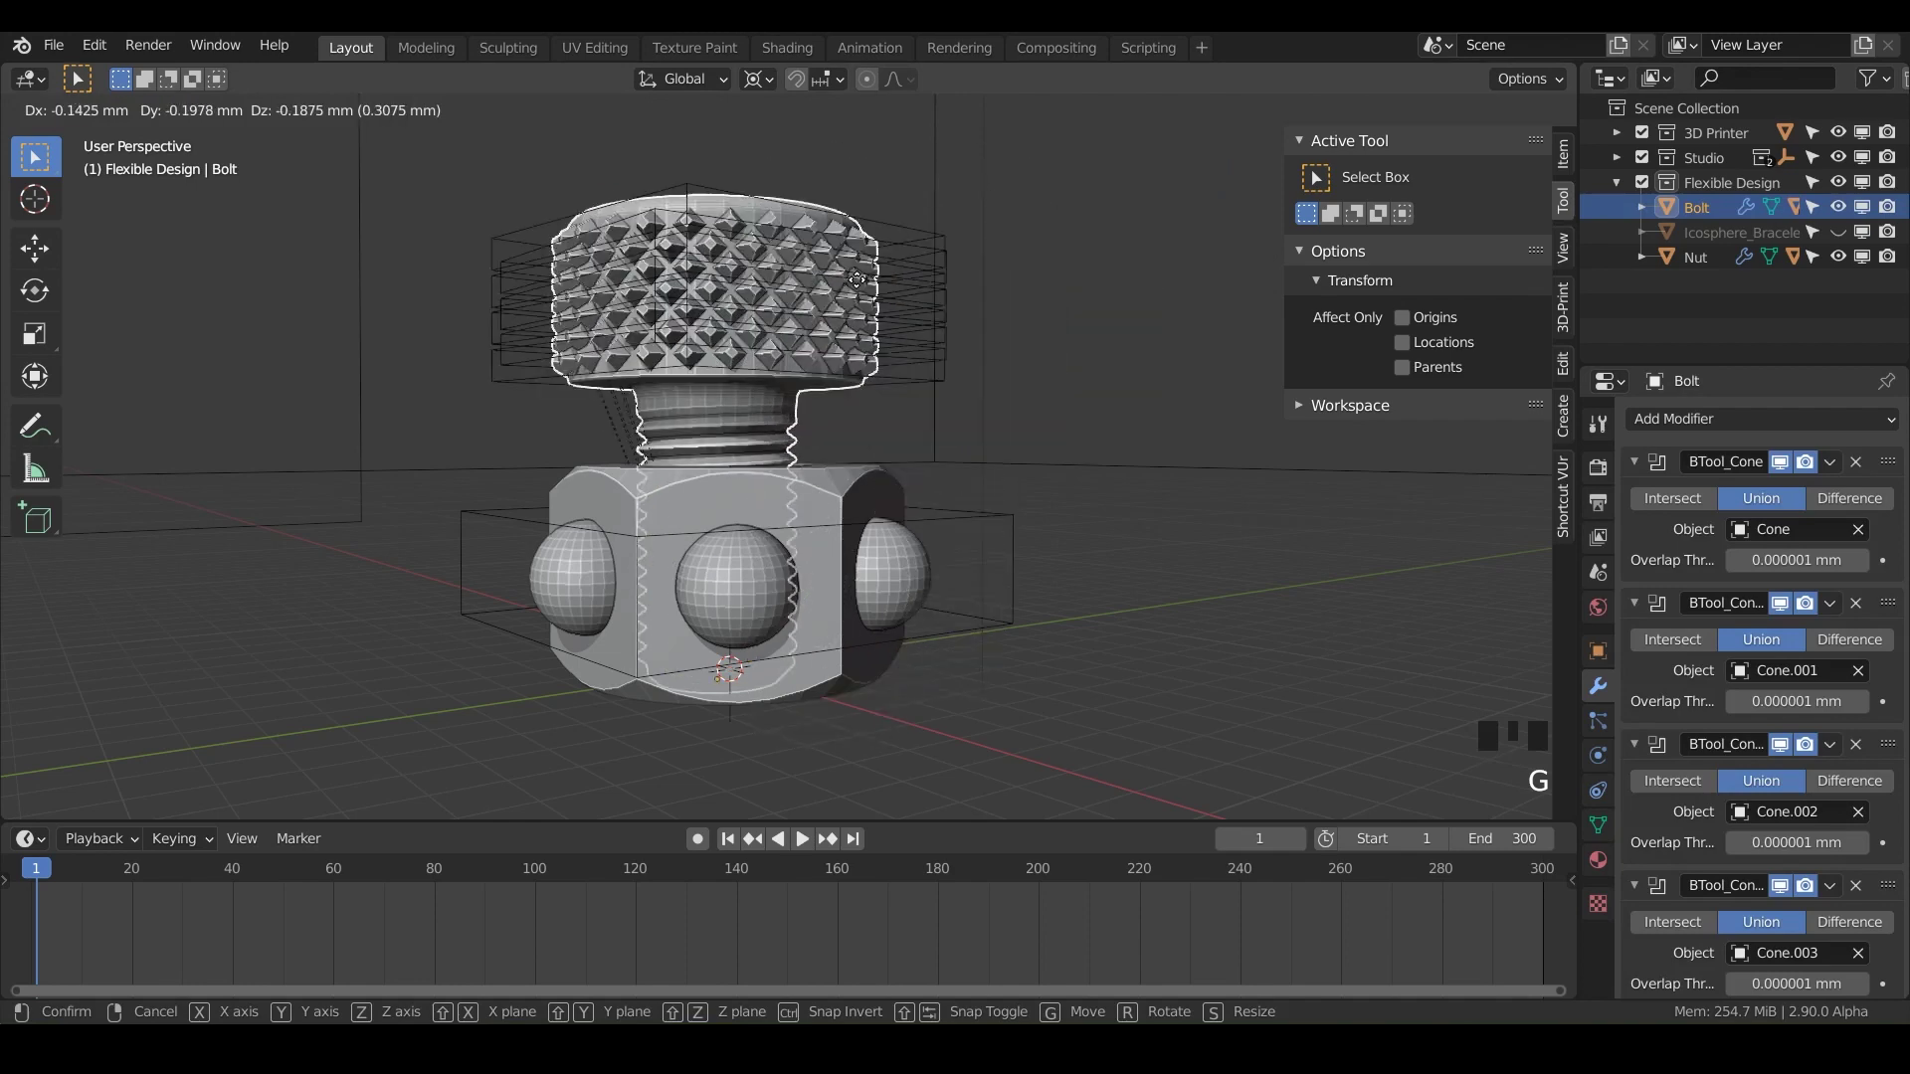
{"action": "left_click", "coordinate": [838, 516]}
{"action": "key", "text": "g"}
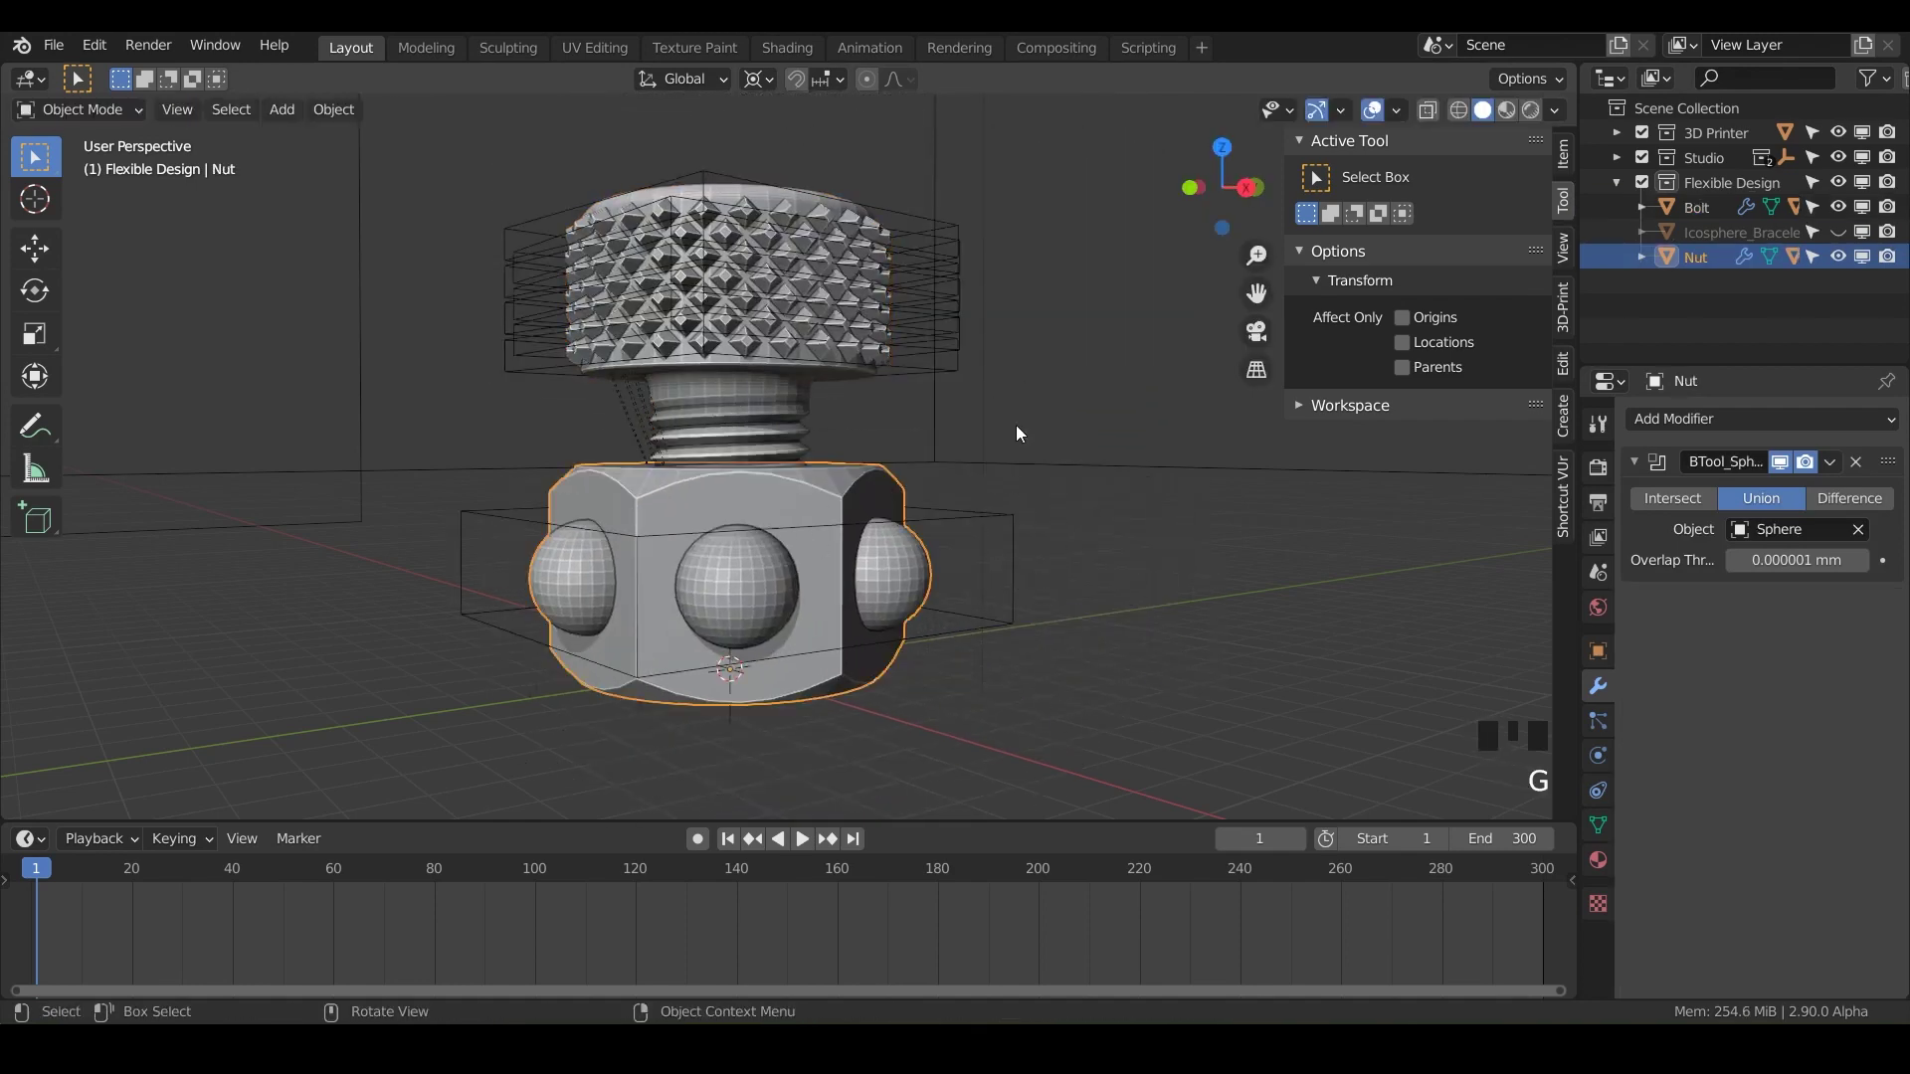
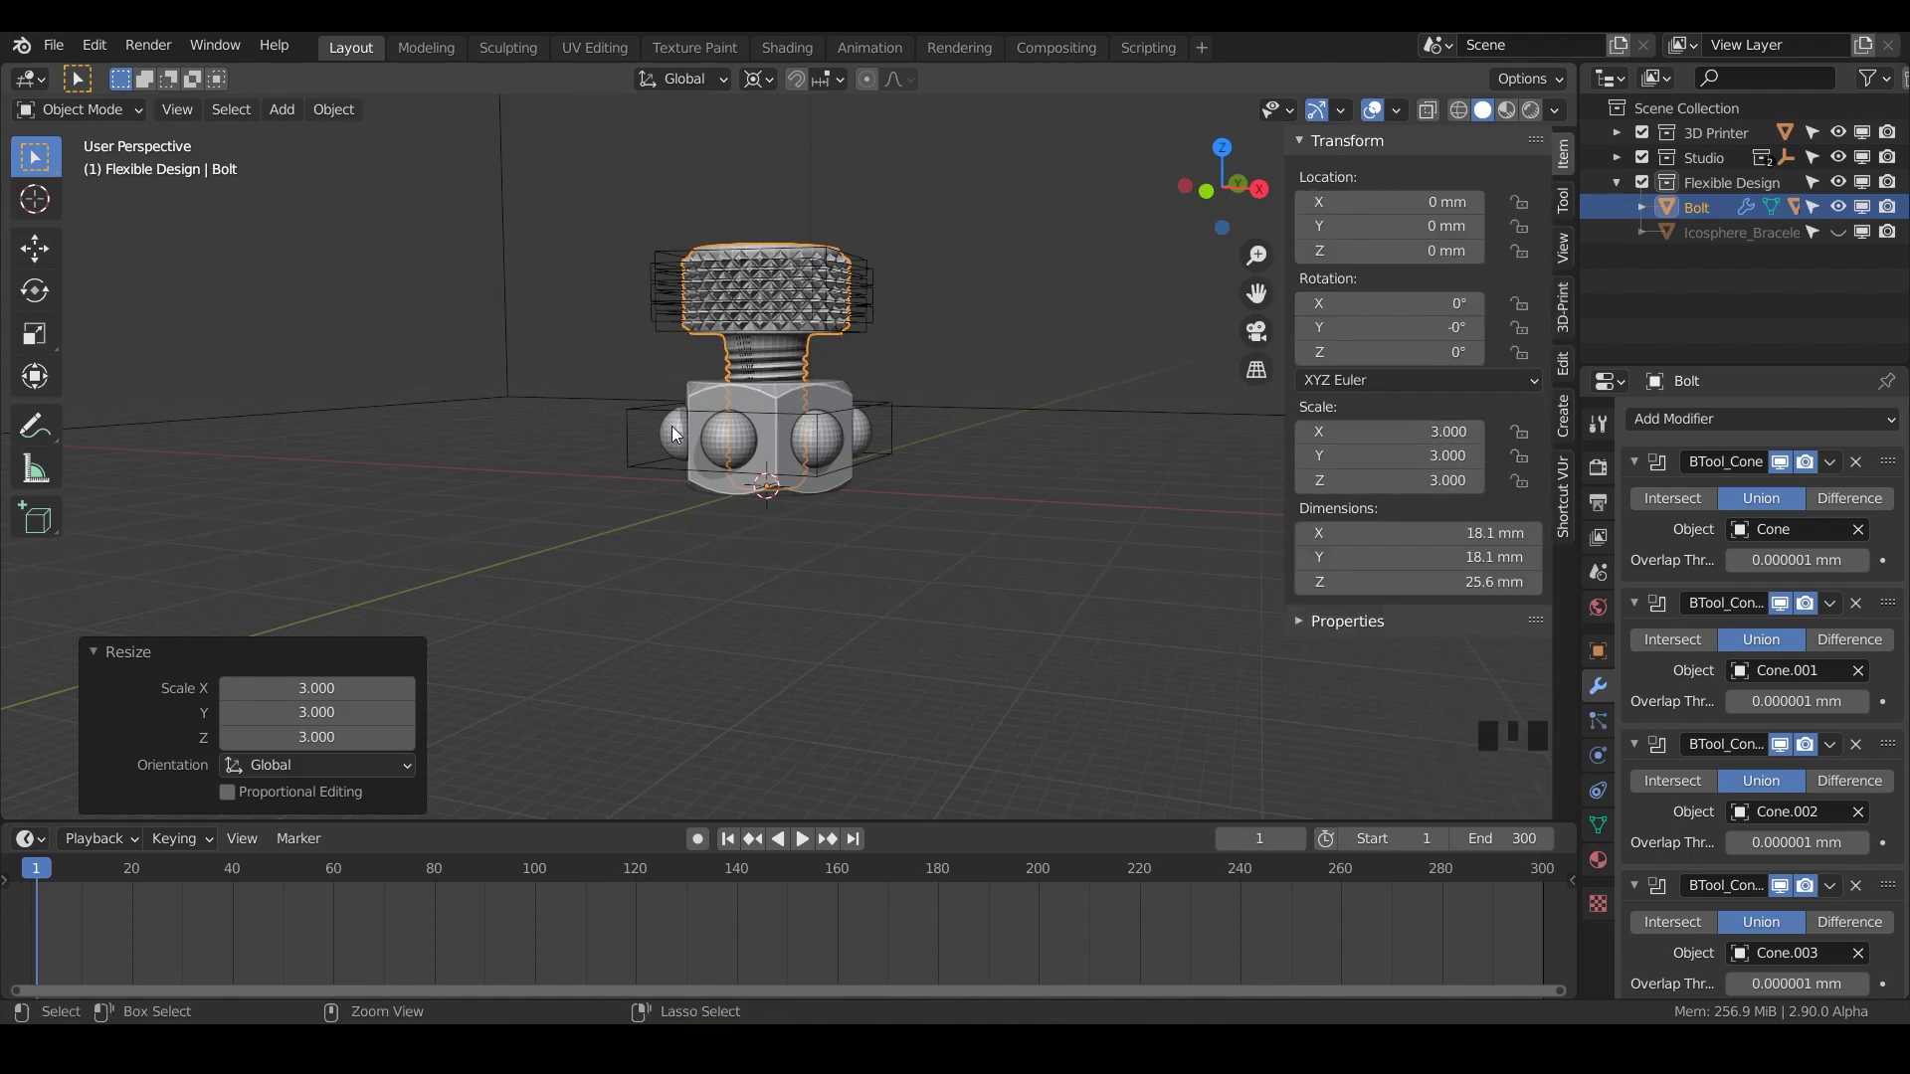
Step: Apply scale to the Bolt and the Nut so each reads scale 1
{"action": "key", "text": "ctrl+a"}
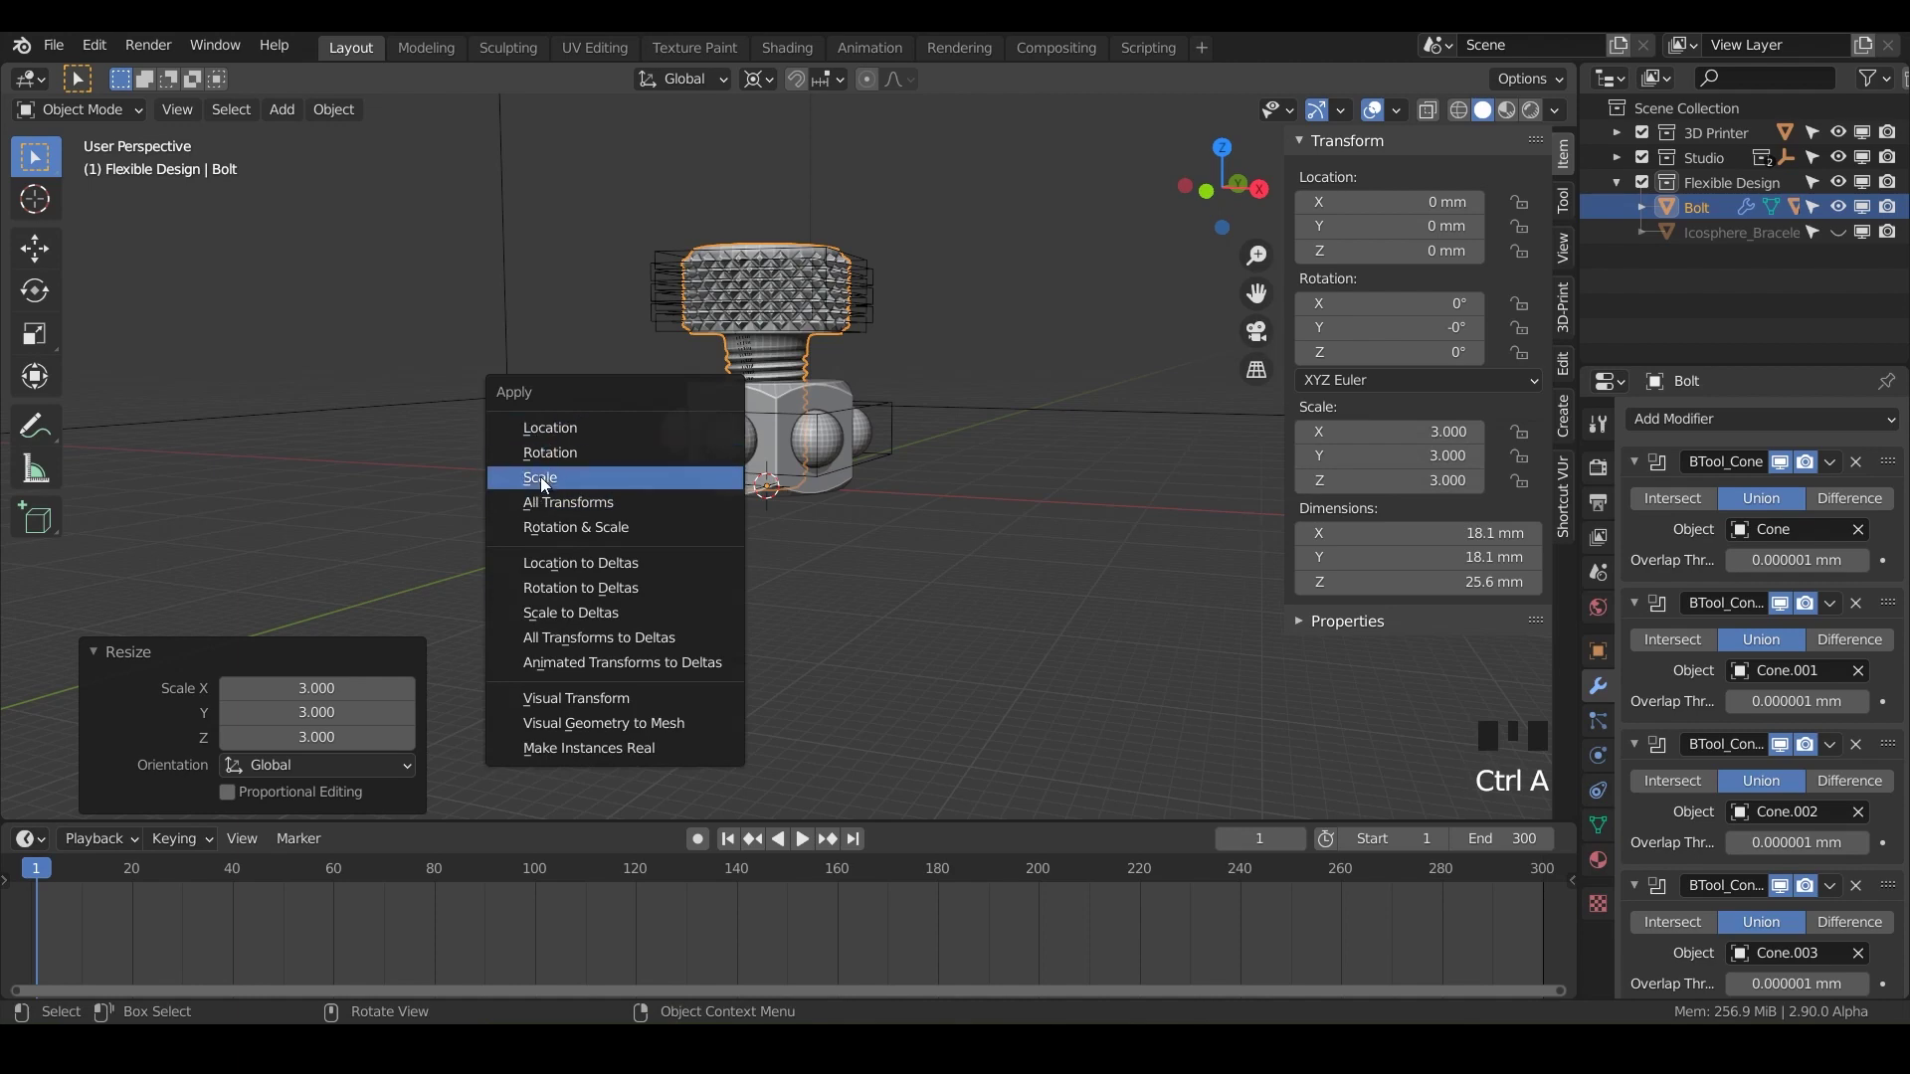
{"action": "left_click", "coordinate": [769, 408]}
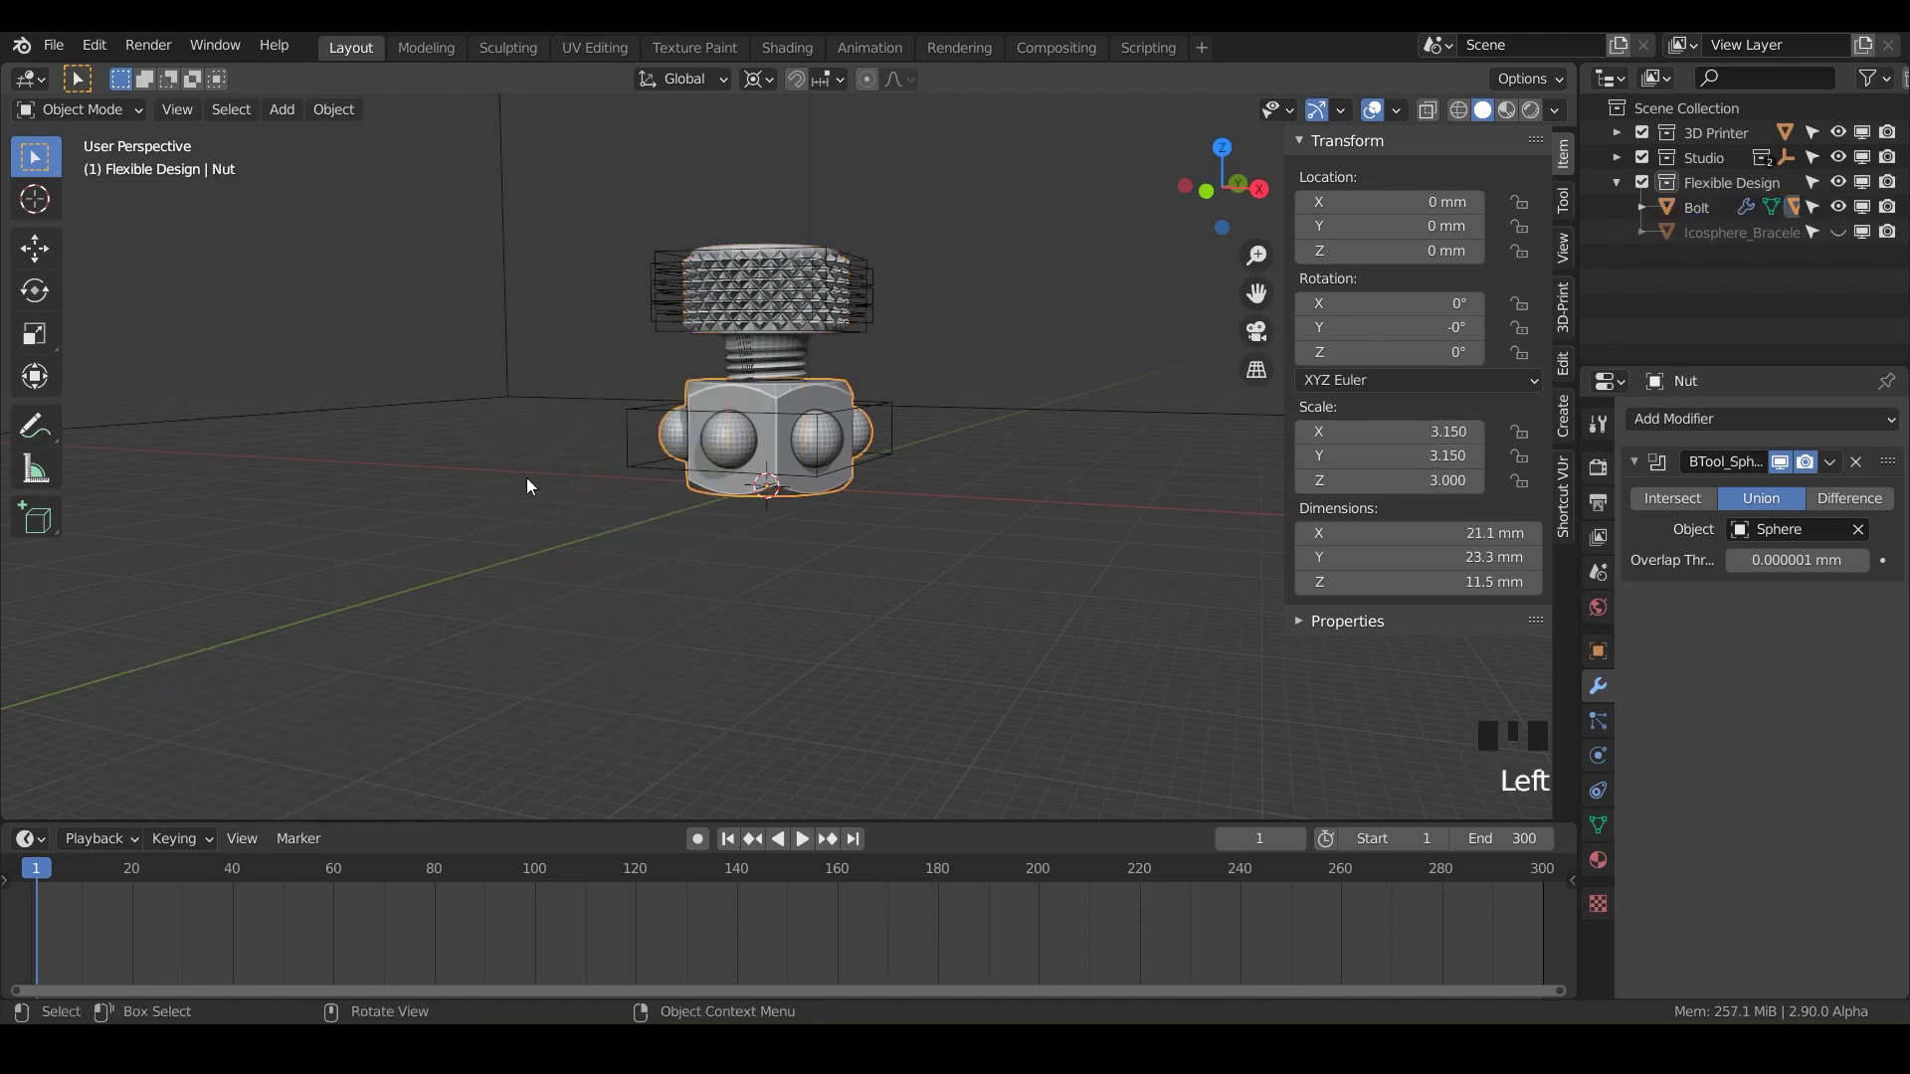
{"action": "key", "text": "ctrl+a"}
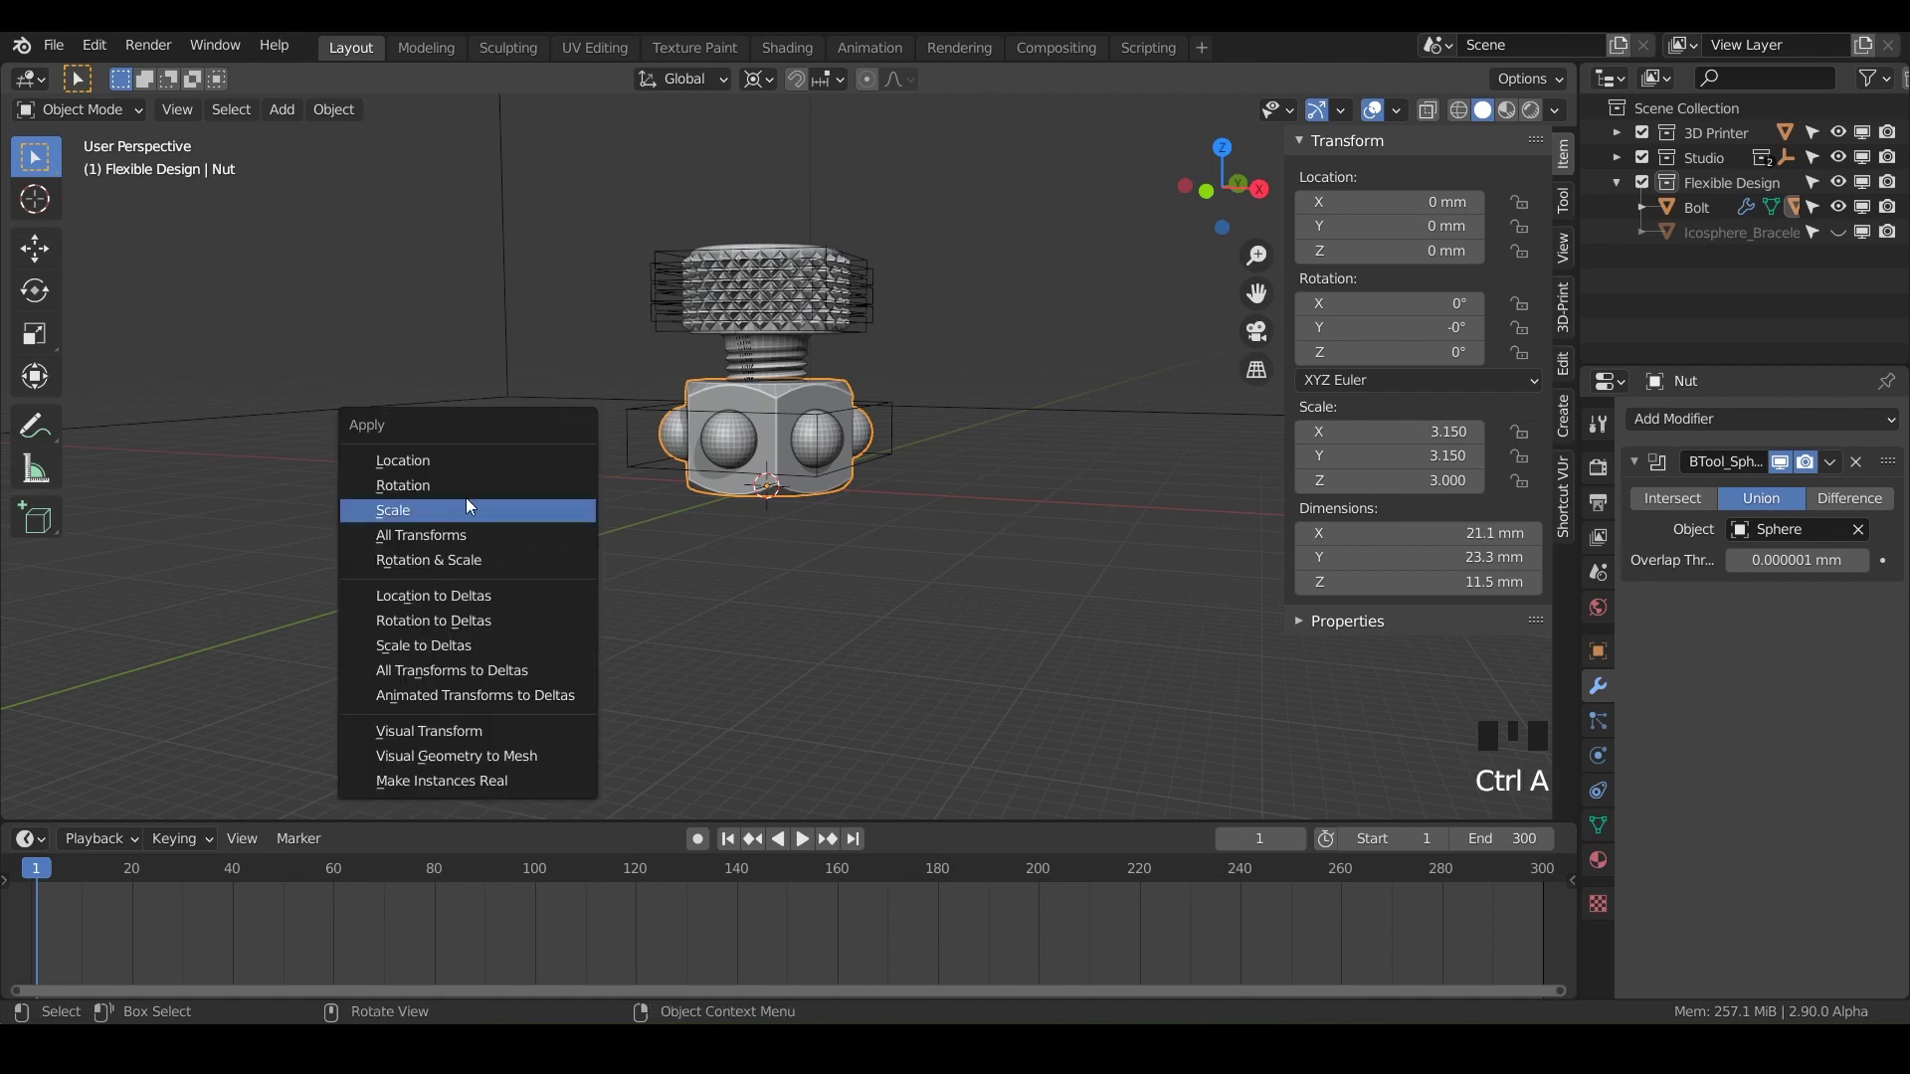
{"action": "scroll", "scroll_direction": "up", "scroll_amount": 3}
{"action": "left_click", "coordinate": [1141, 490]}
{"action": "scroll", "scroll_direction": "down", "scroll_amount": 3}
Step: Apply scale to the spheres and the stud cones, then clear the selection
{"action": "left_click_drag", "start_coordinate": [961, 545], "coordinate": [803, 628]}
{"action": "key", "text": "ctrl+a"}
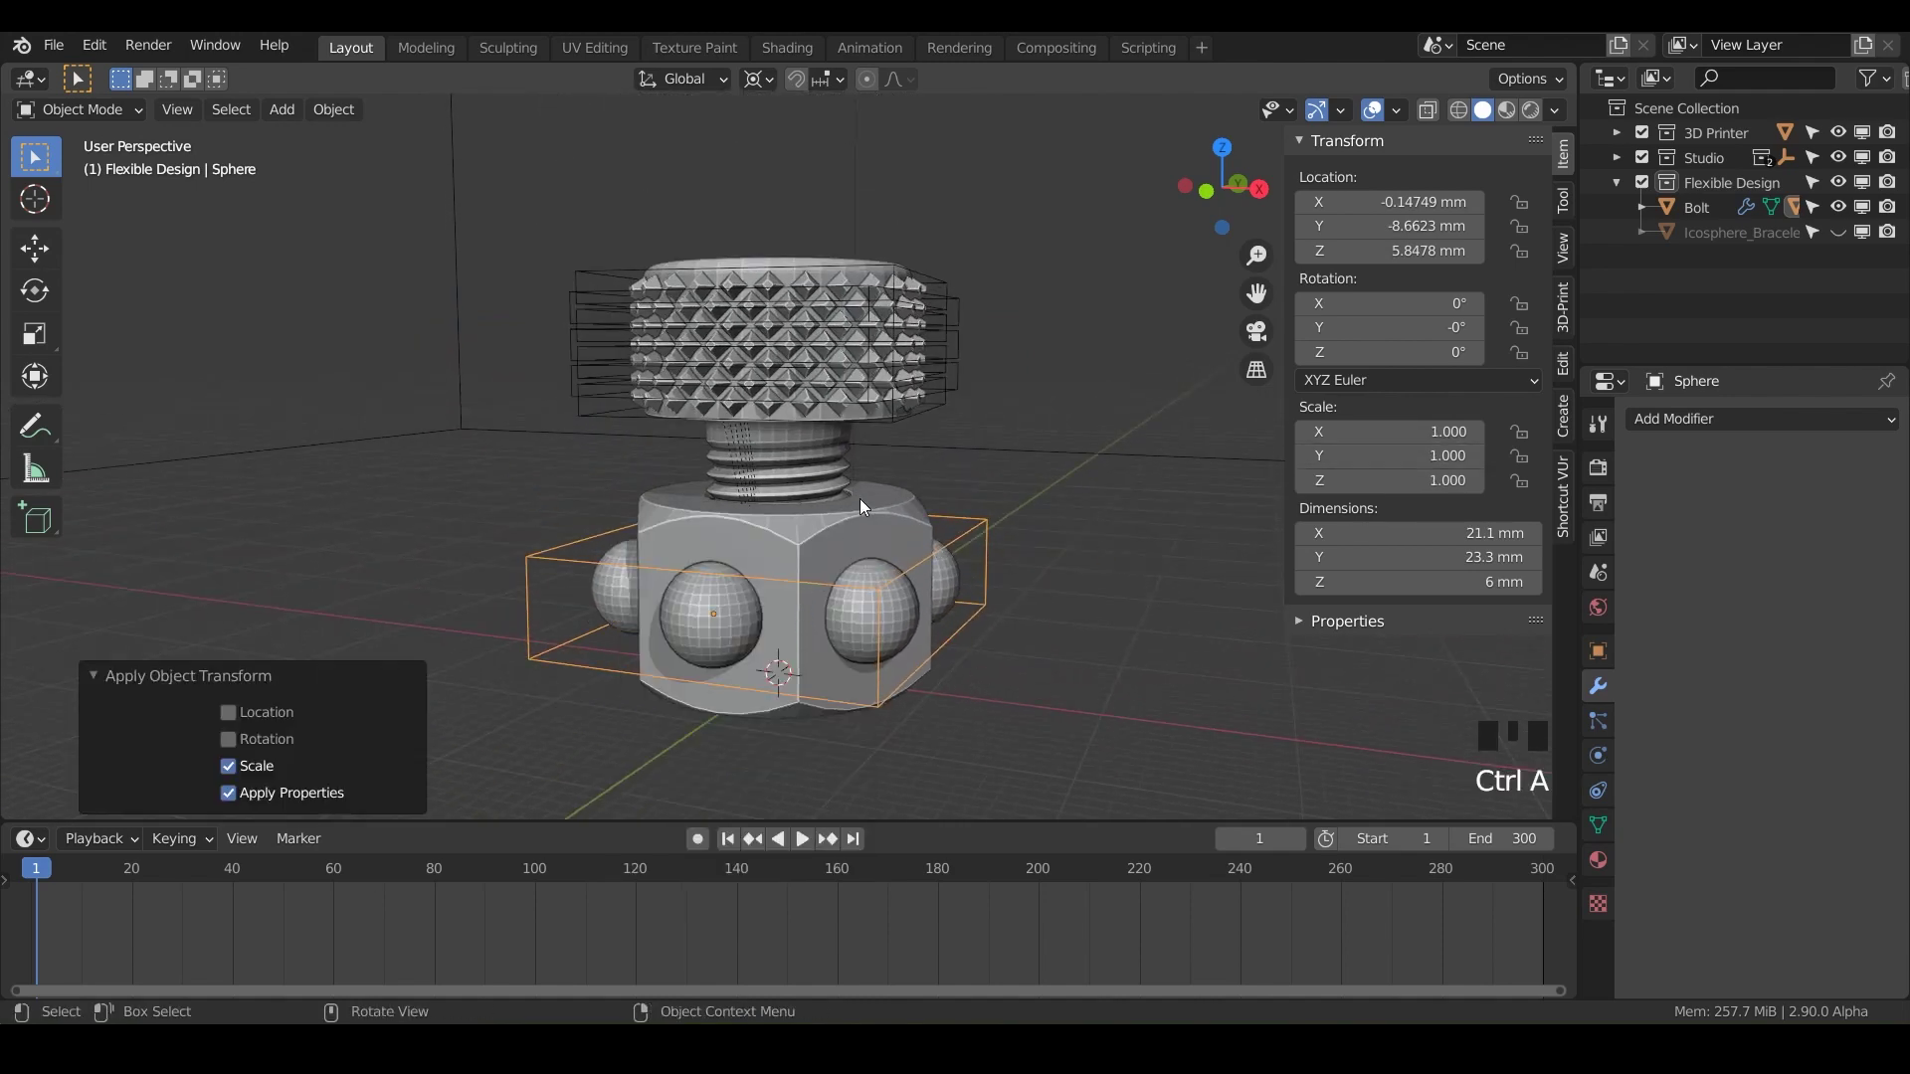
{"action": "left_click", "coordinate": [997, 438]}
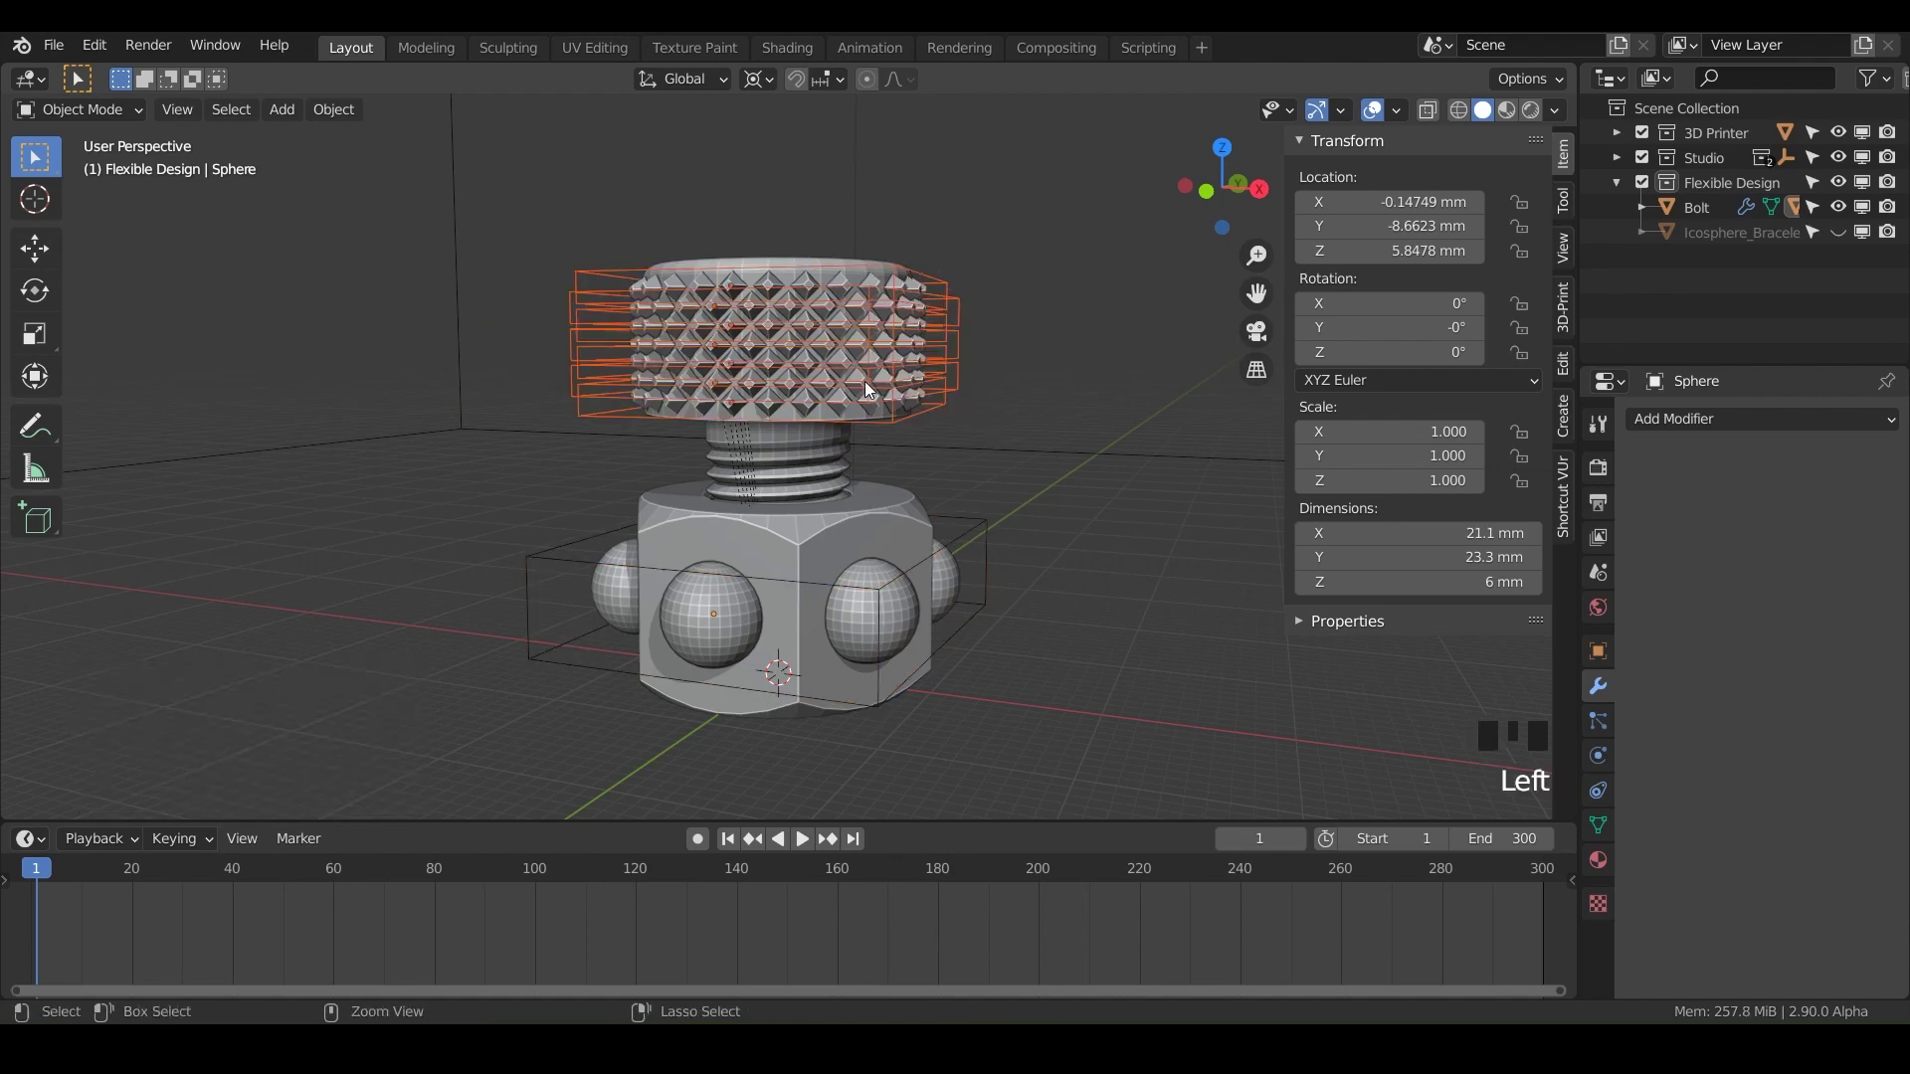
{"action": "key", "text": "ctrl+a"}
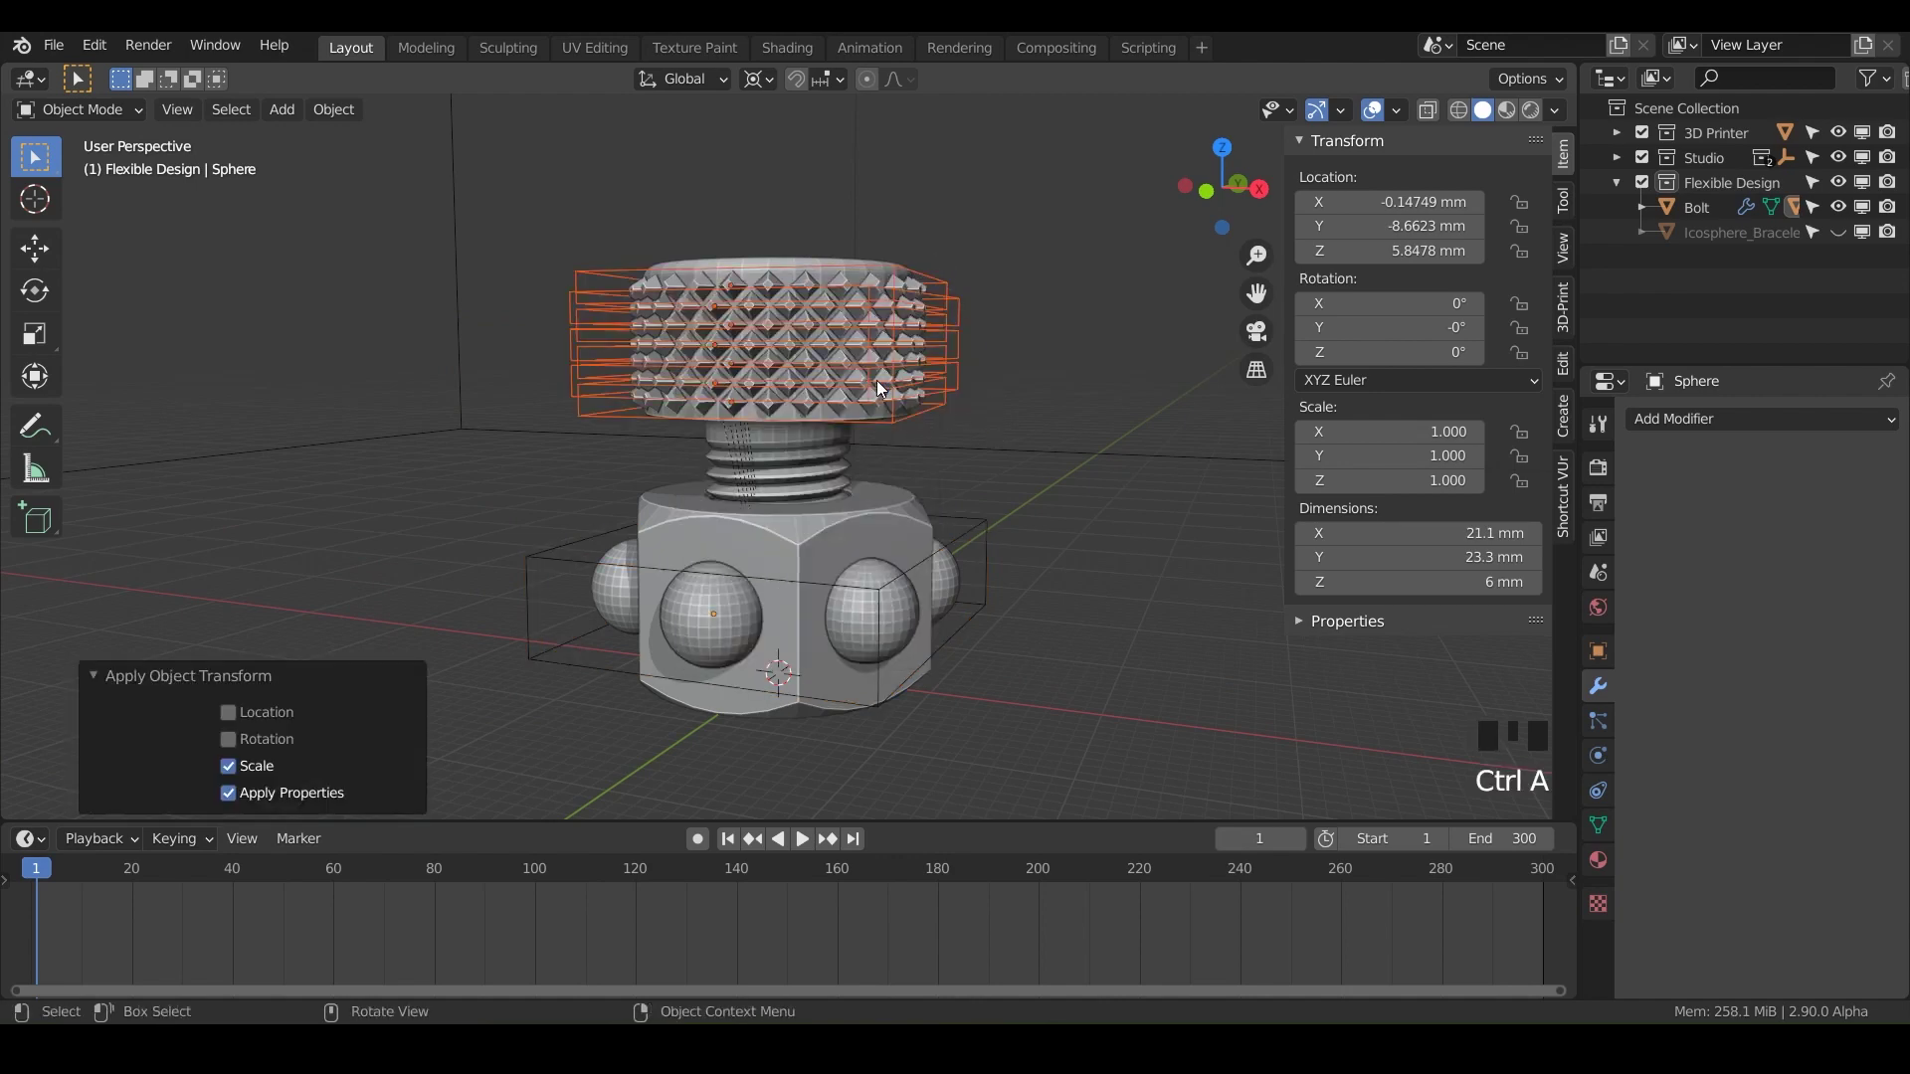
{"action": "left_click", "coordinate": [986, 486]}
Step: Run Check All on the Bolt, reporting 33 non-manifold edges and no intersecting or zero-area faces
{"action": "left_click_drag", "start_coordinate": [1079, 486], "coordinate": [777, 409]}
{"action": "left_click", "coordinate": [777, 410]}
{"action": "left_click", "coordinate": [1574, 325]}
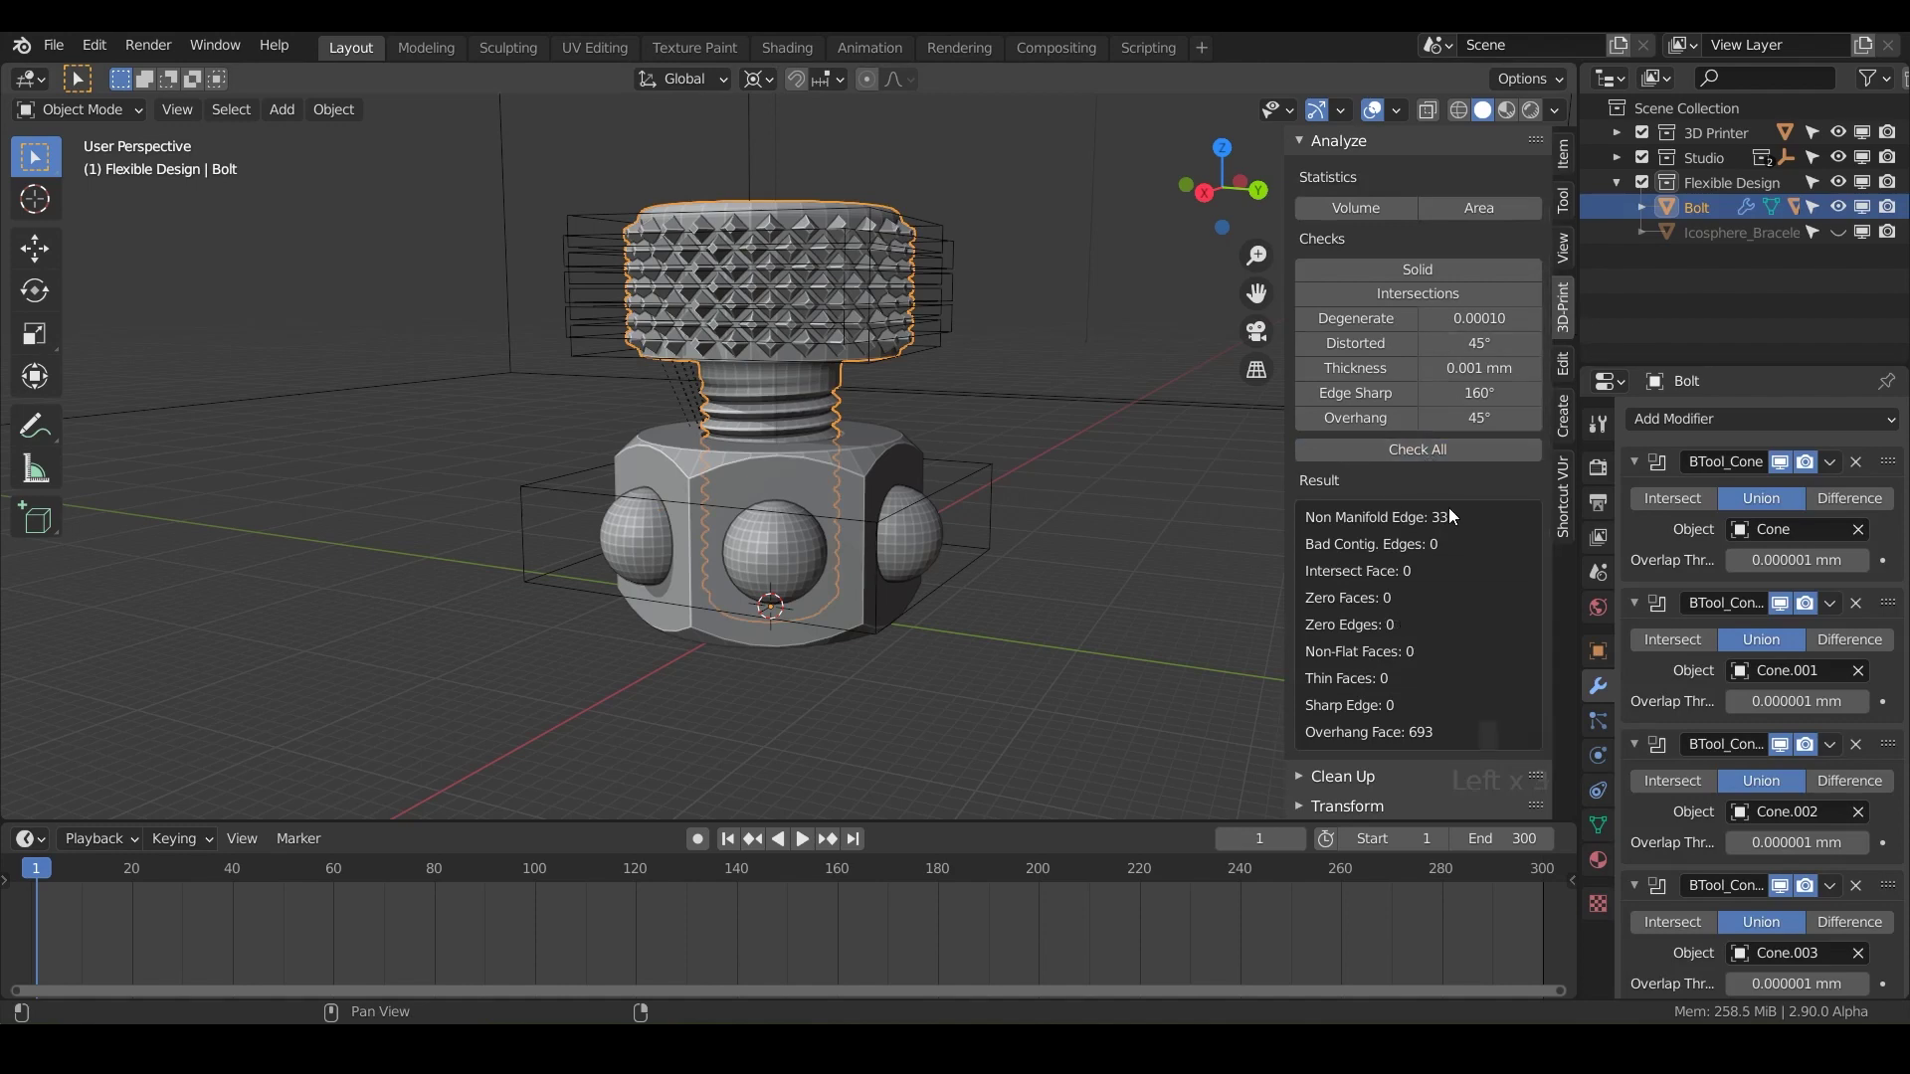